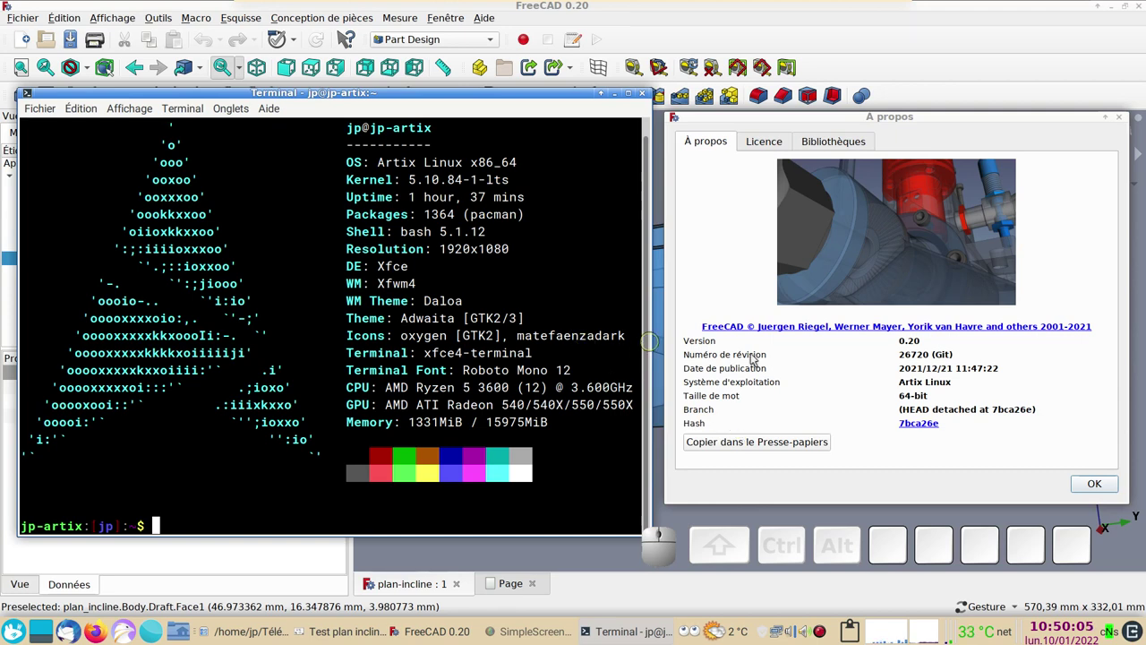
- Dismiss the About FreeCAD window and orbit the plan-incline tube model
click(1107, 489)
drag(859, 323, 734, 416)
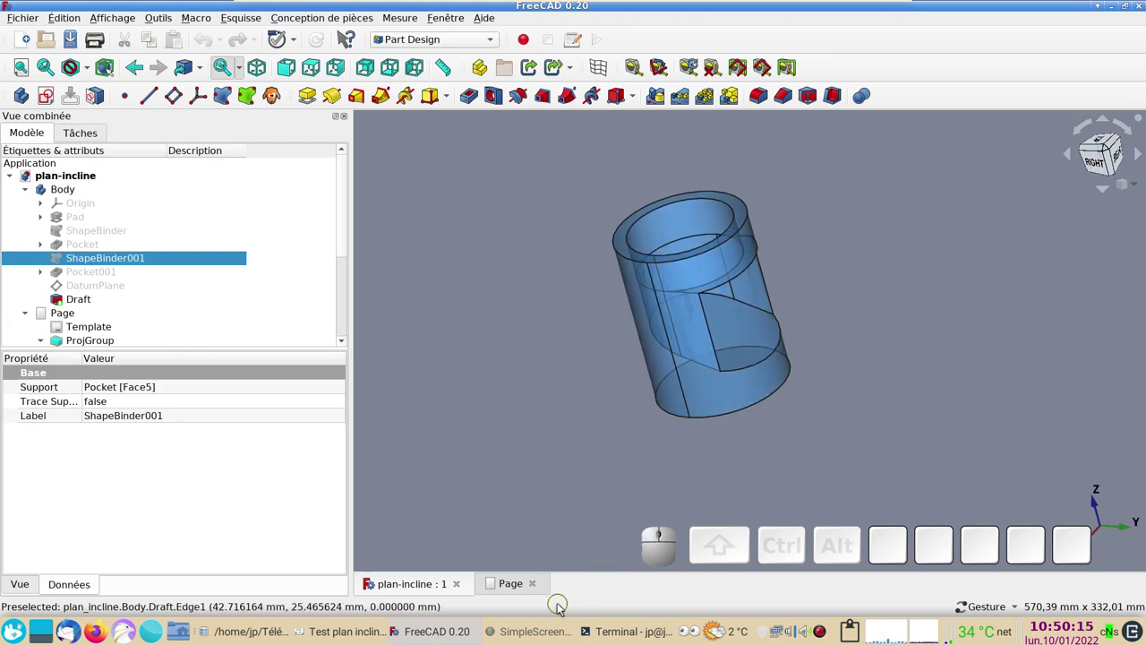
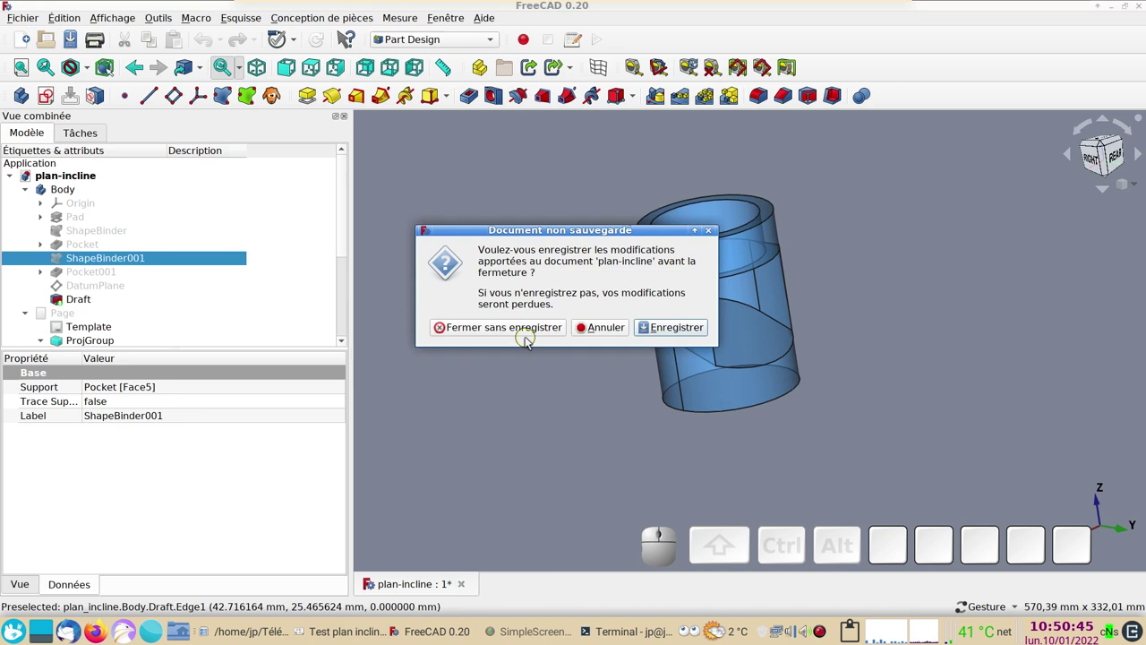
- Discard plan-incline's changes, start a new empty document and create a Body in it
click(530, 336)
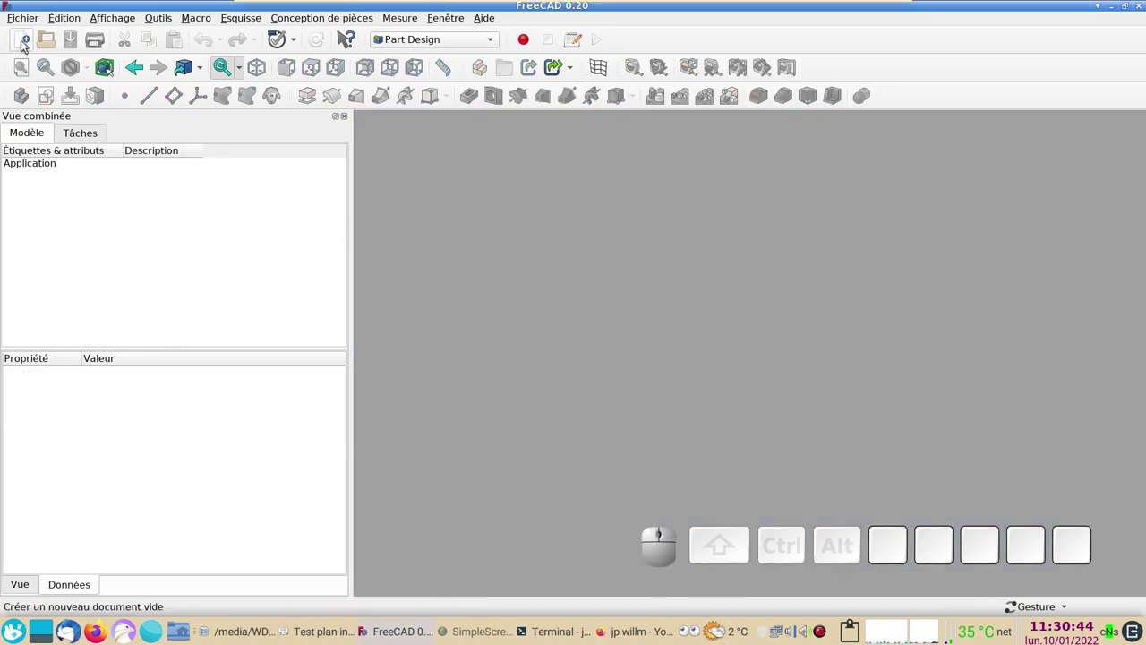
click(28, 44)
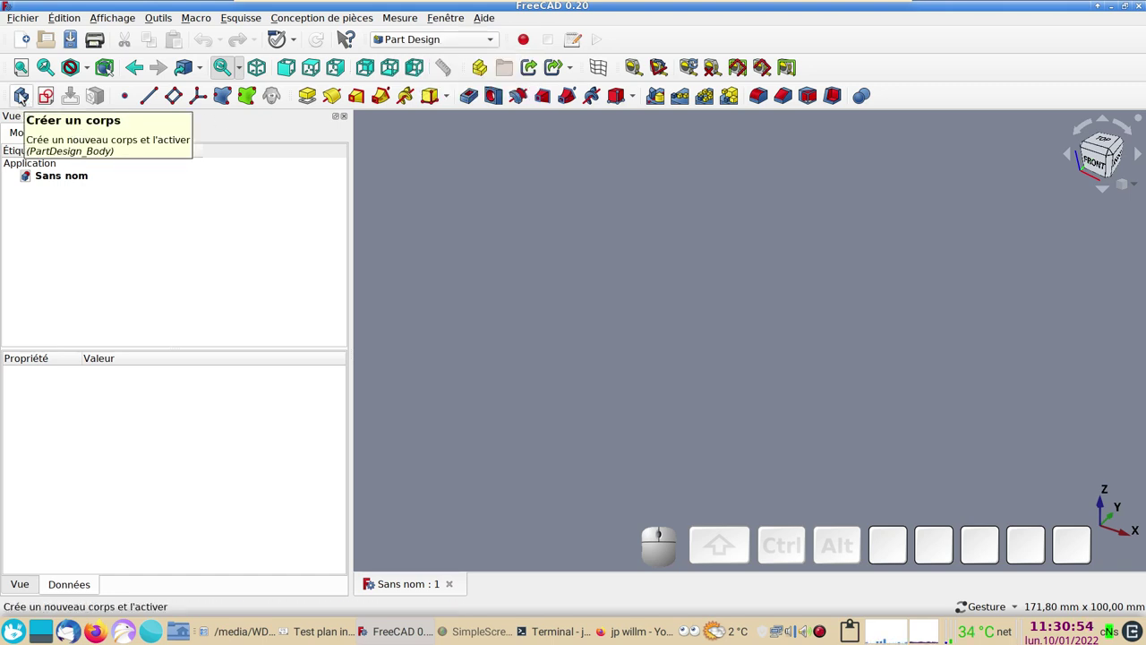
click(24, 101)
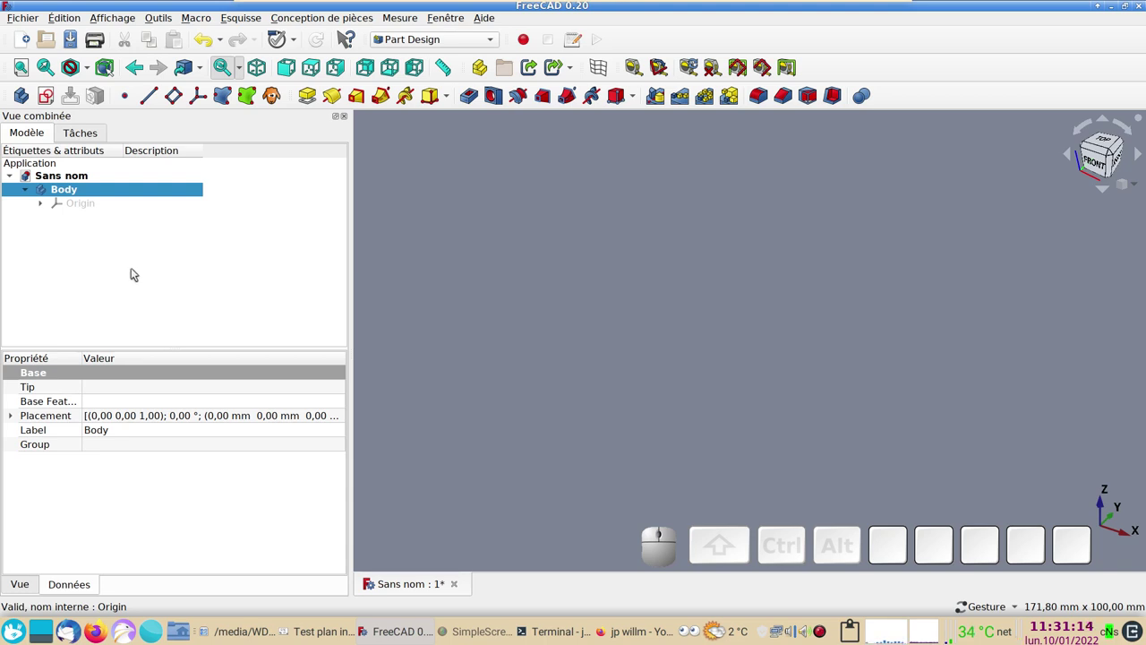
- Start a new sketch in the Body from the Part Design toolbar
click(451, 105)
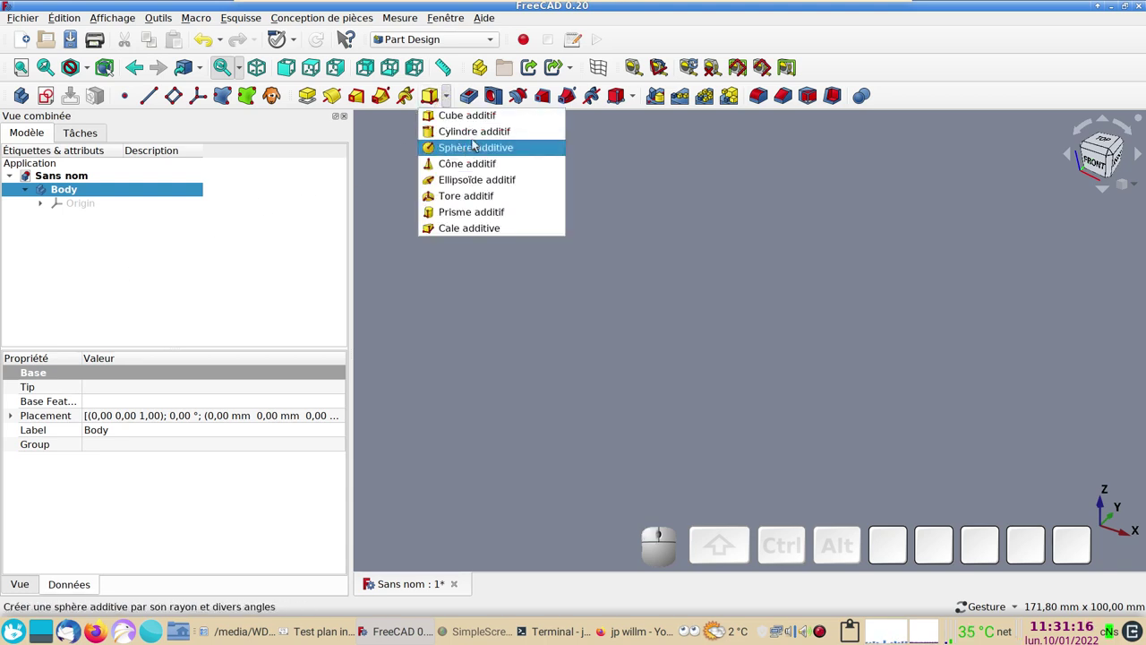
click(696, 313)
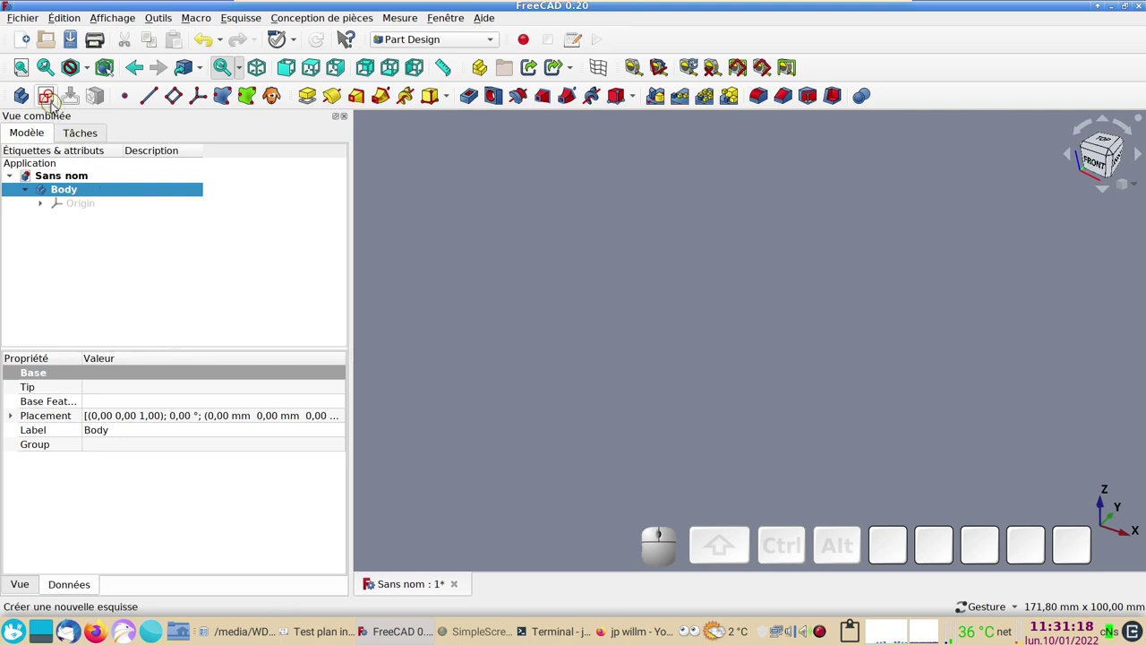
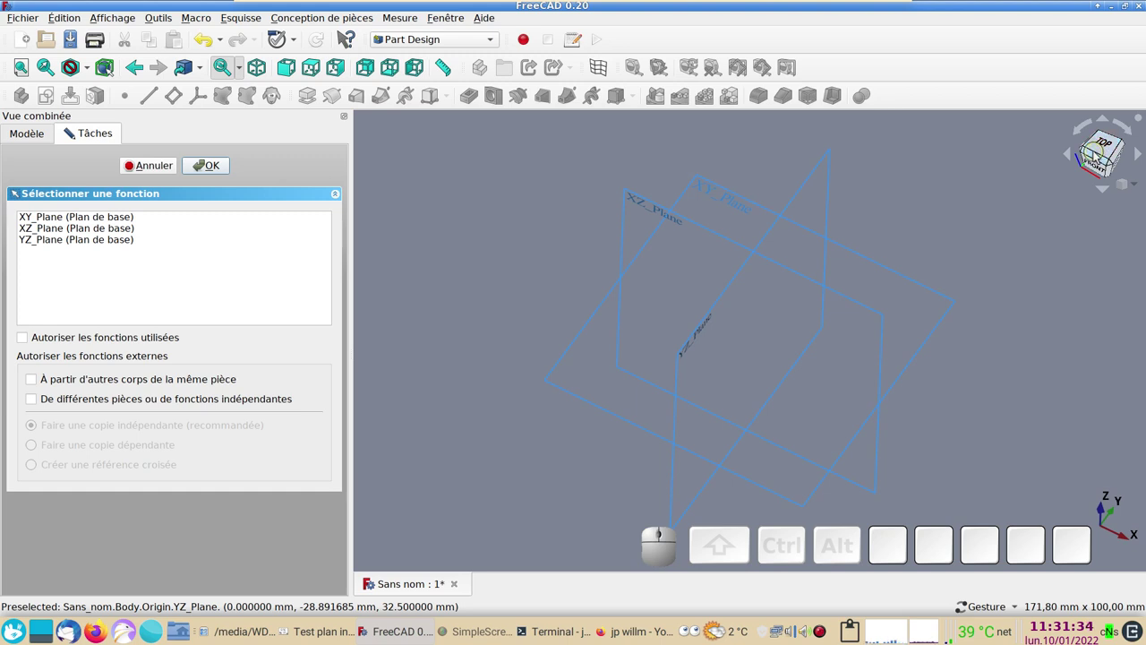
- Attach the new sketch to the XY_Plane and confirm, viewing the plane from above
drag(1040, 347, 1036, 469)
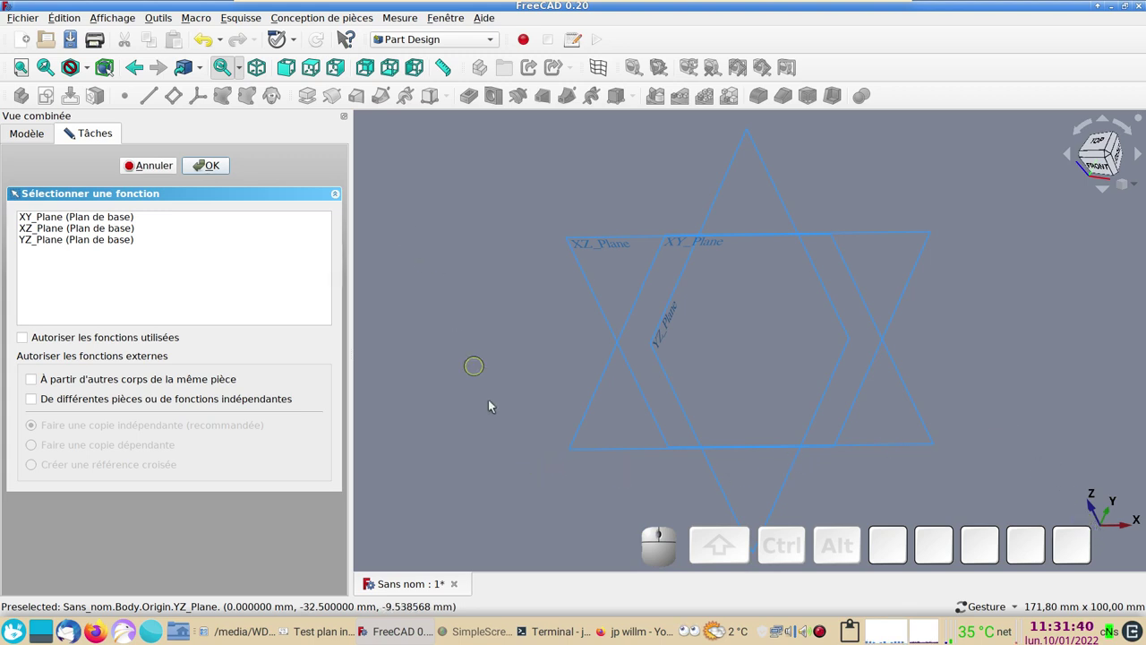
click(1099, 145)
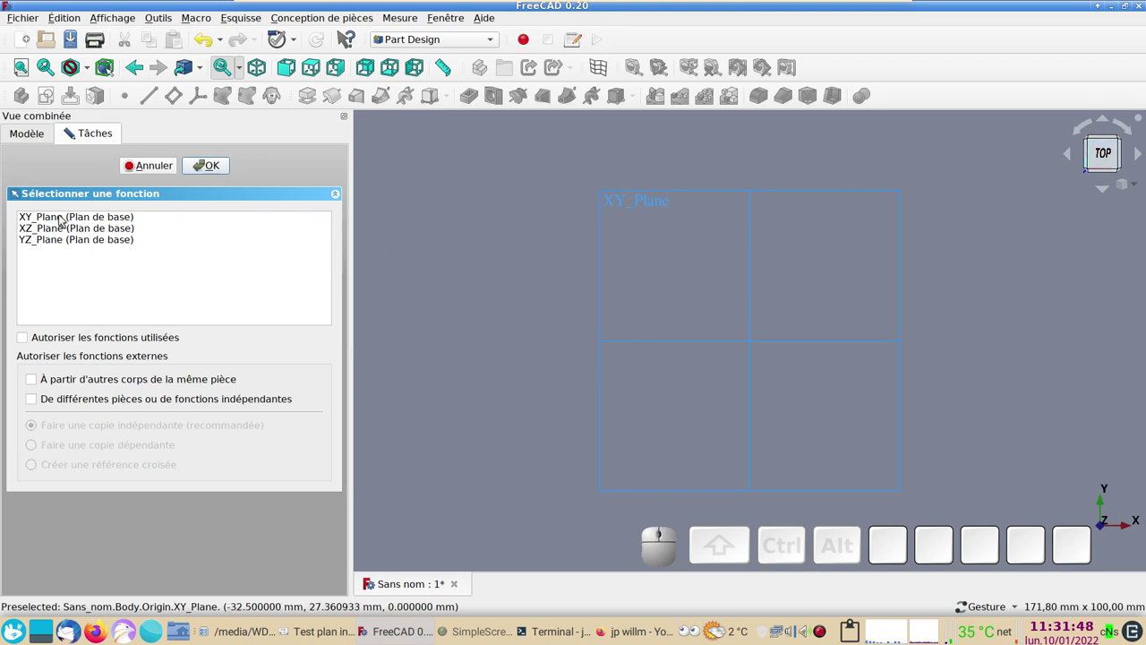
click(51, 218)
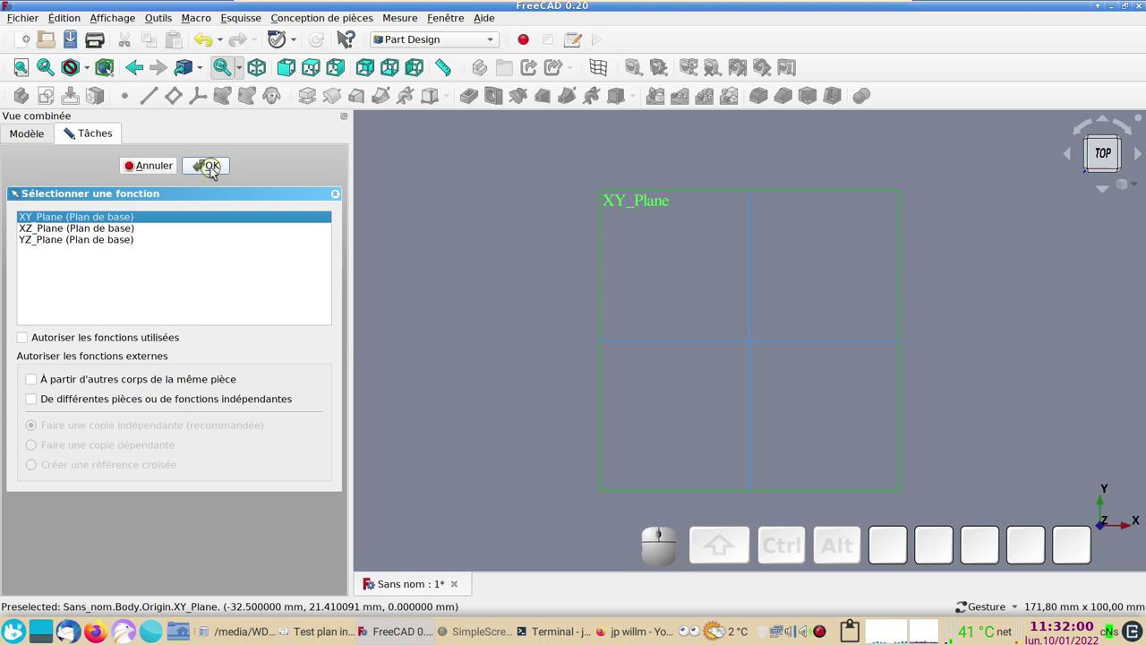
click(216, 170)
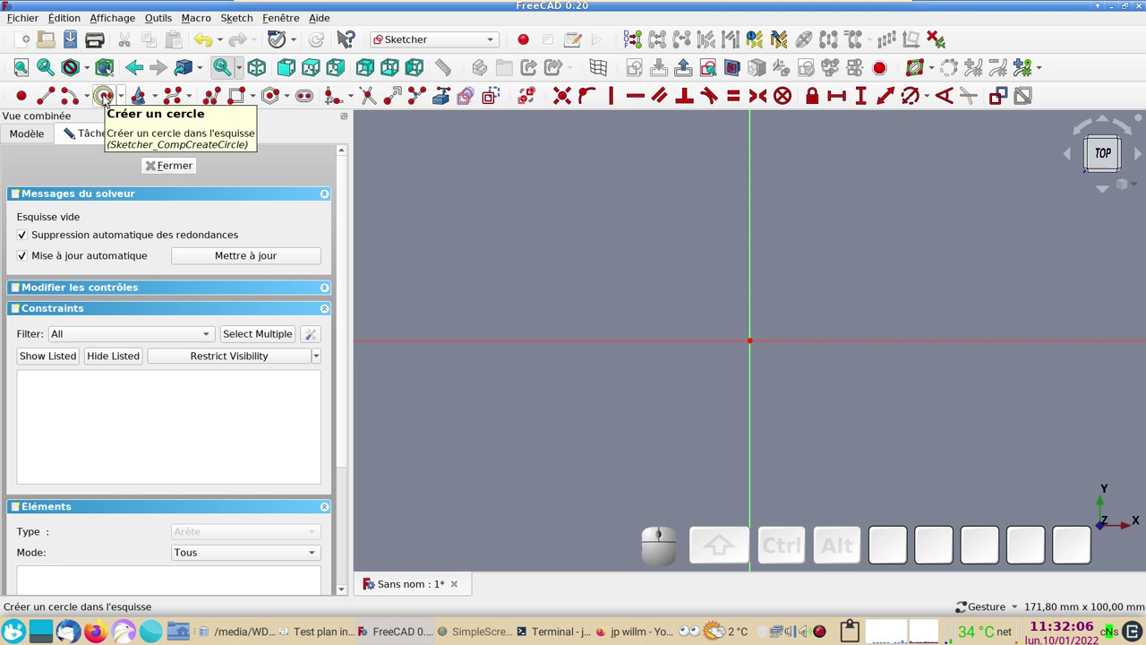
- Draw an origin-centred circle, constrain its diameter to 100 mm and close the sketch
click(110, 98)
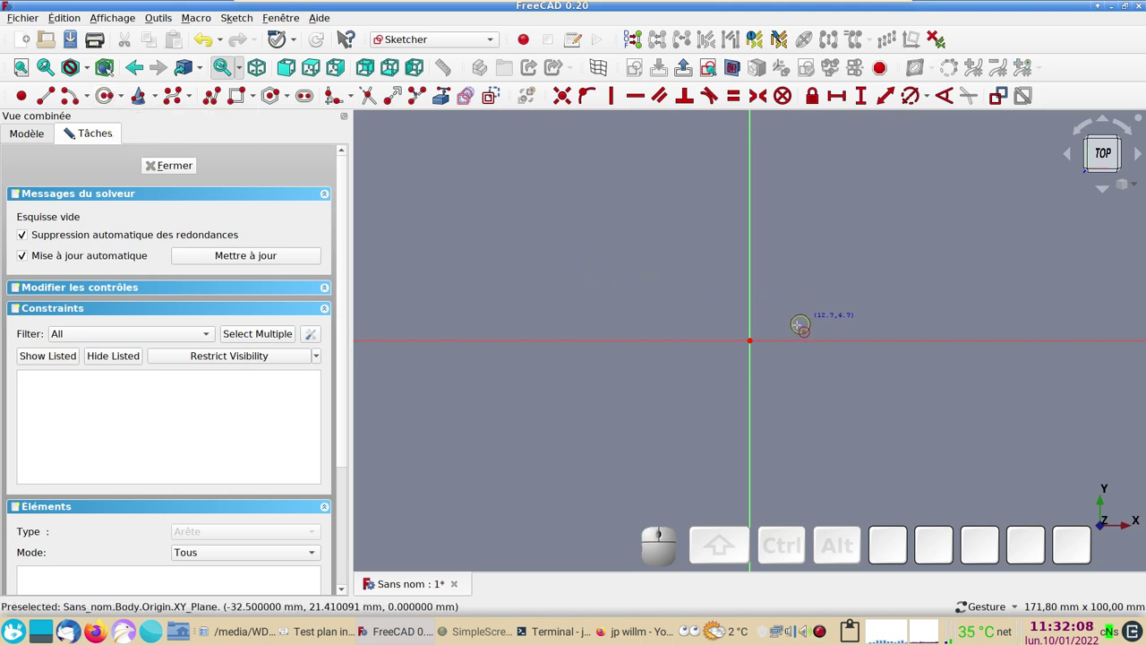
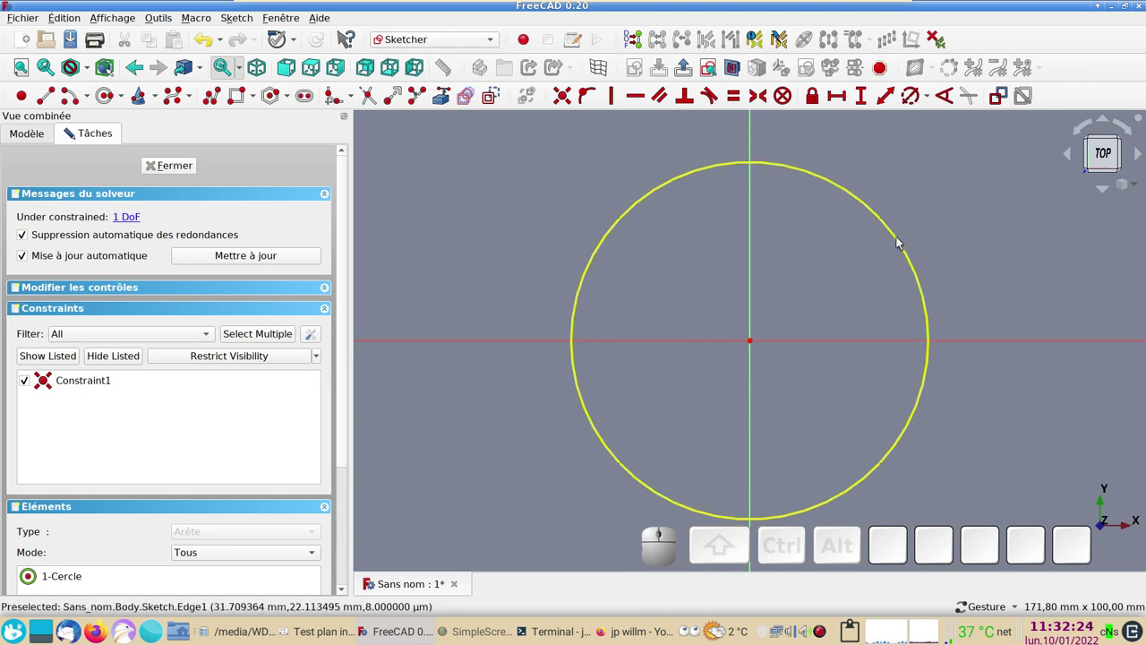
click(902, 240)
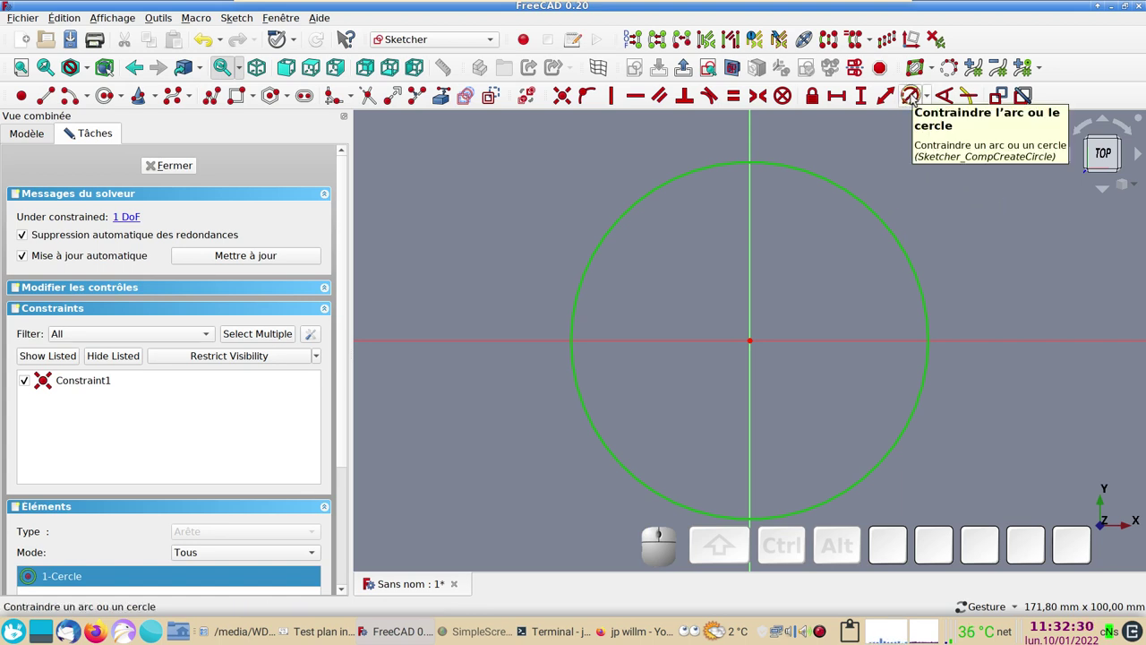
click(916, 96)
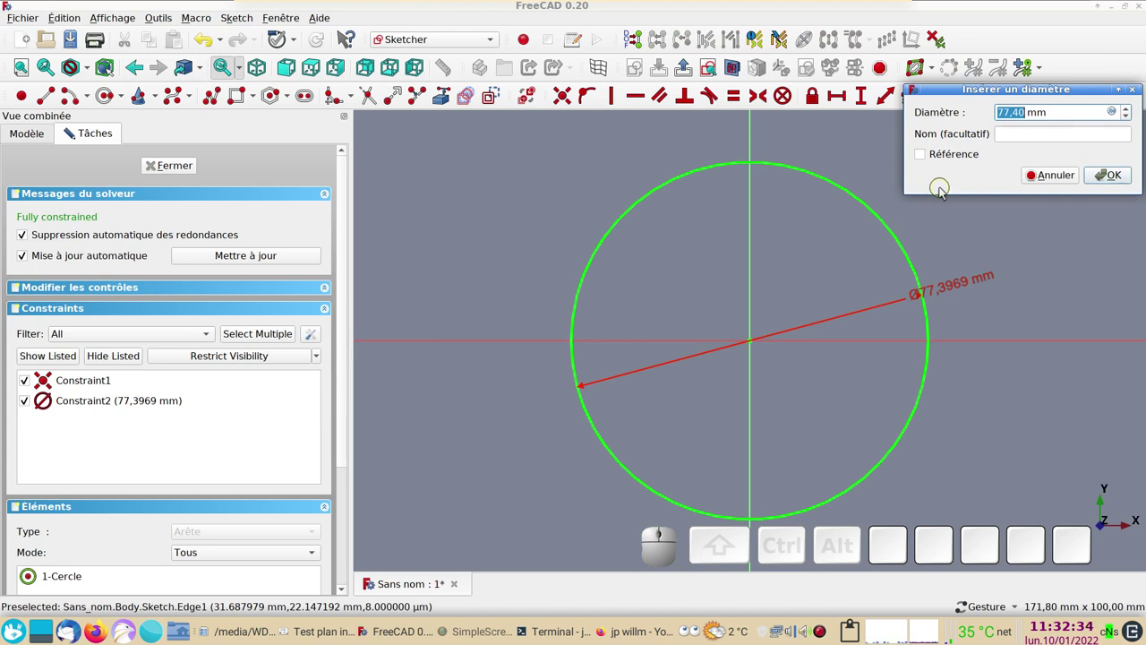
key(KP_1)
key(KP_0)
key(KP_0)
key(KP_Enter)
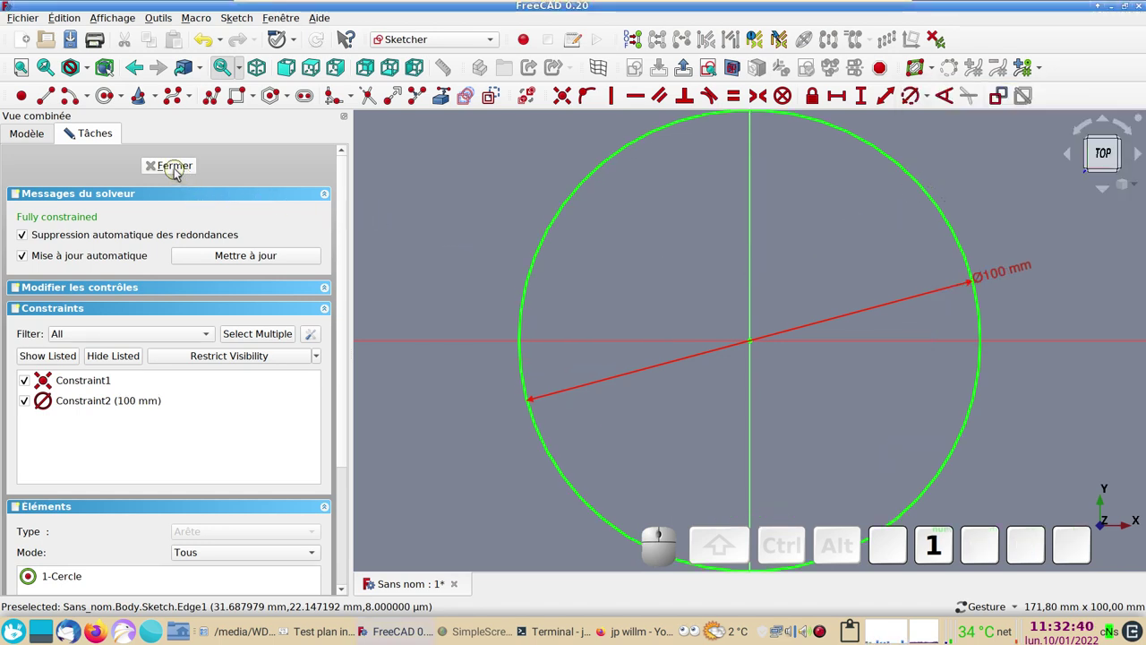
click(181, 172)
- Toggle the axis cross on and off in the 3D view while orbiting around the circle sketch
scroll(down, 3)
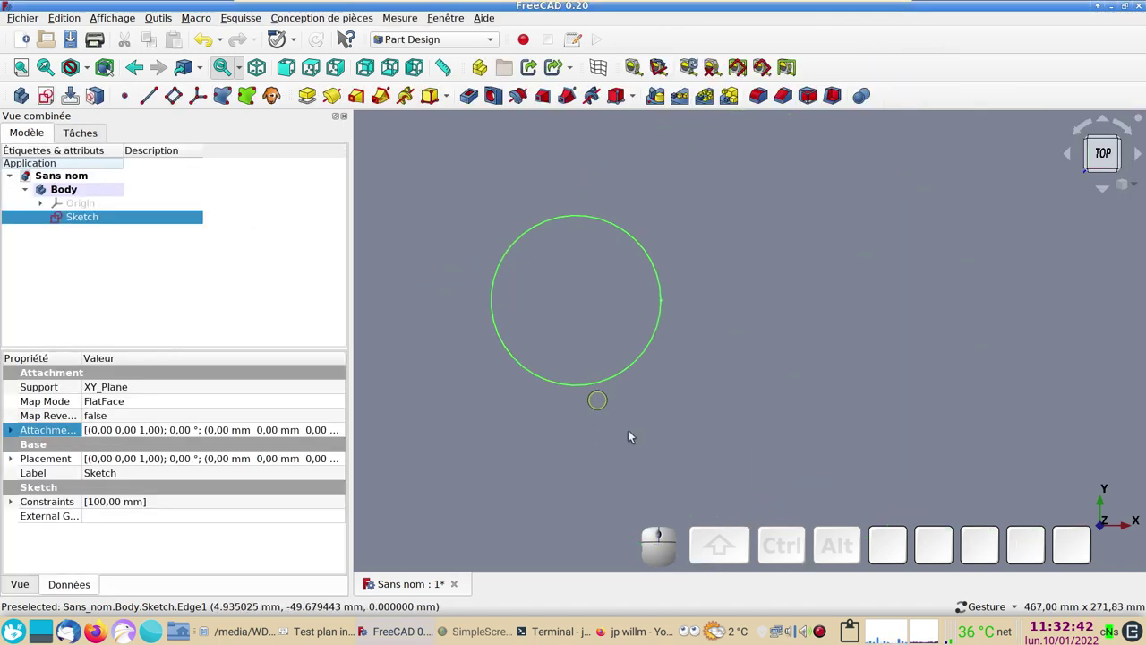
drag(674, 449, 218, 96)
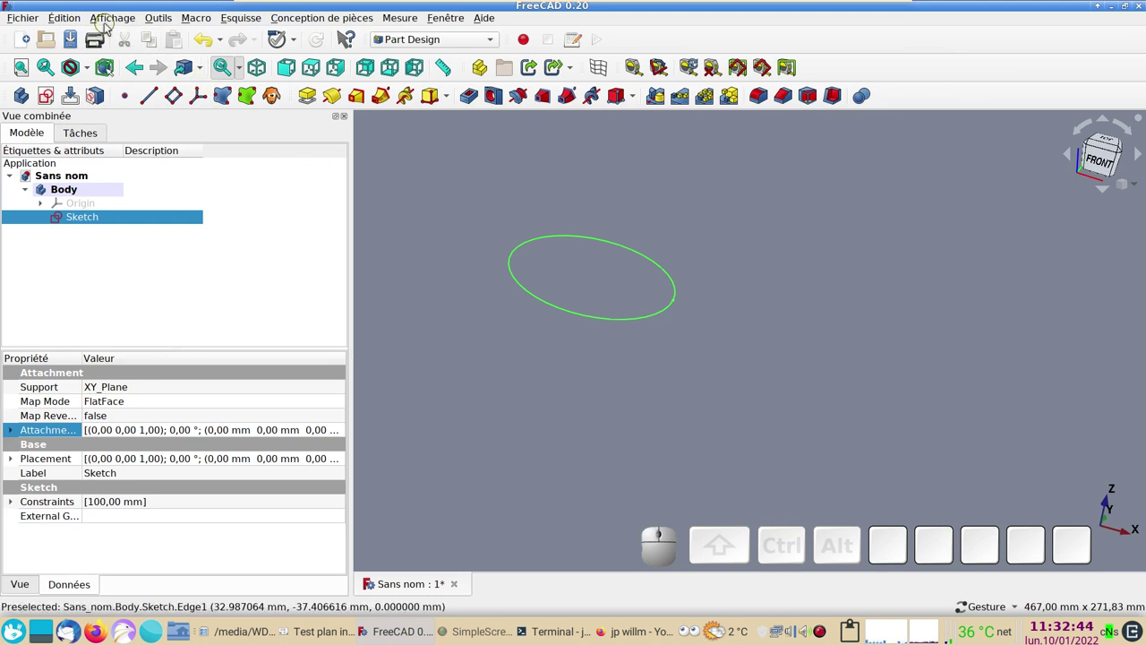
click(110, 24)
click(165, 224)
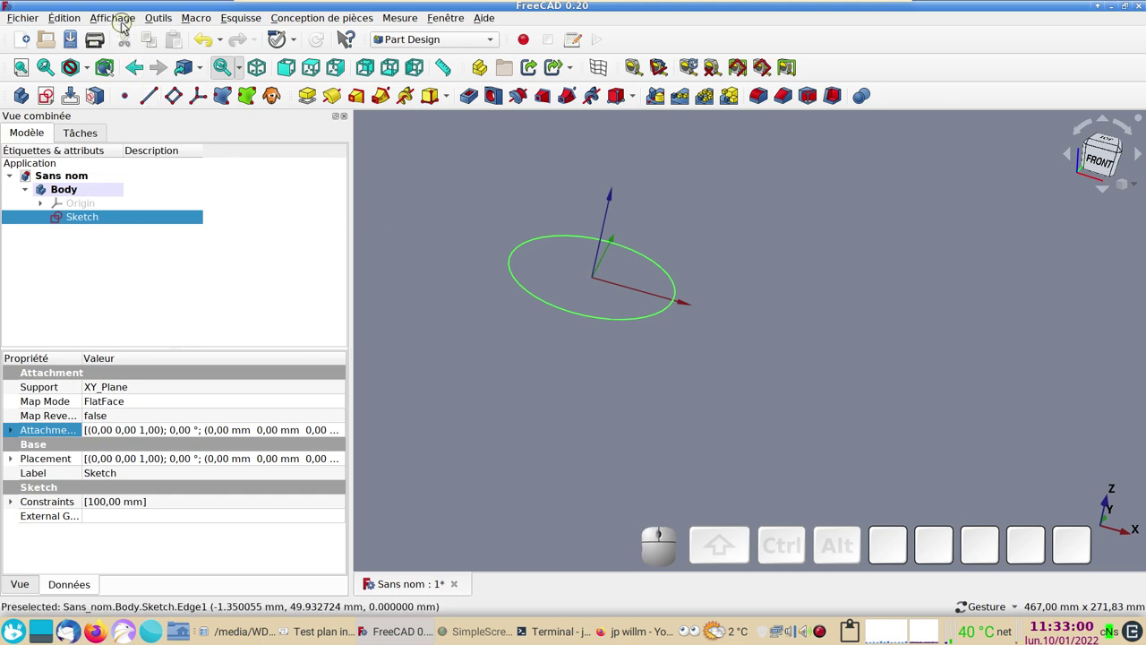
click(127, 24)
click(175, 215)
drag(454, 365, 164, 230)
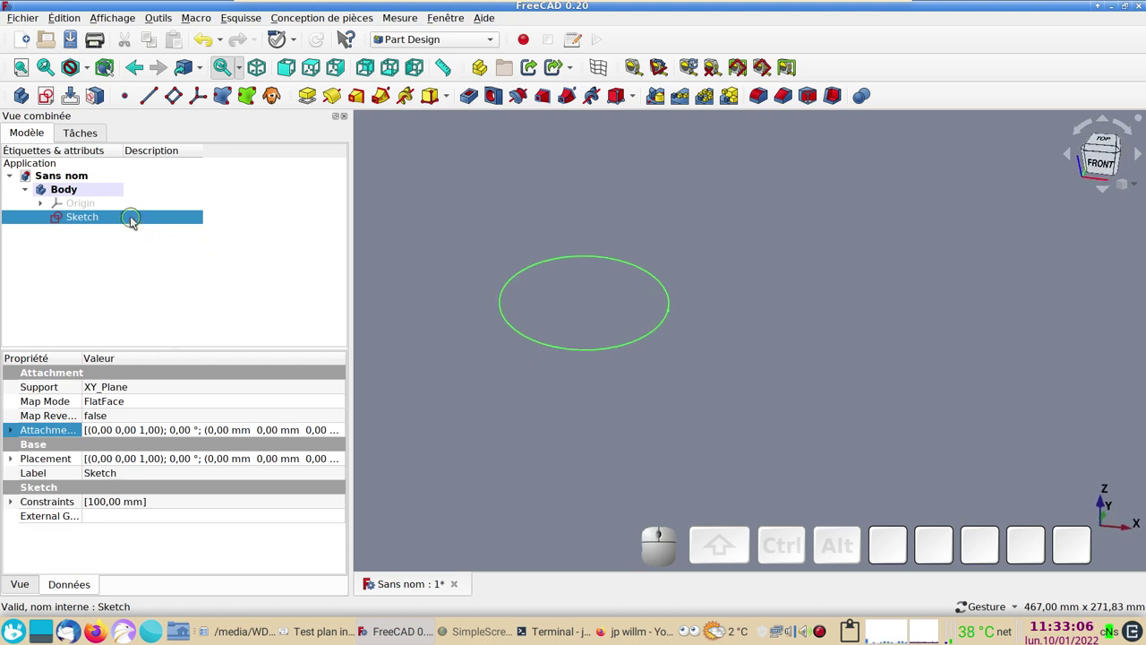
- Pad the circle sketch into a solid cylinder 130 mm tall and inspect it
click(137, 220)
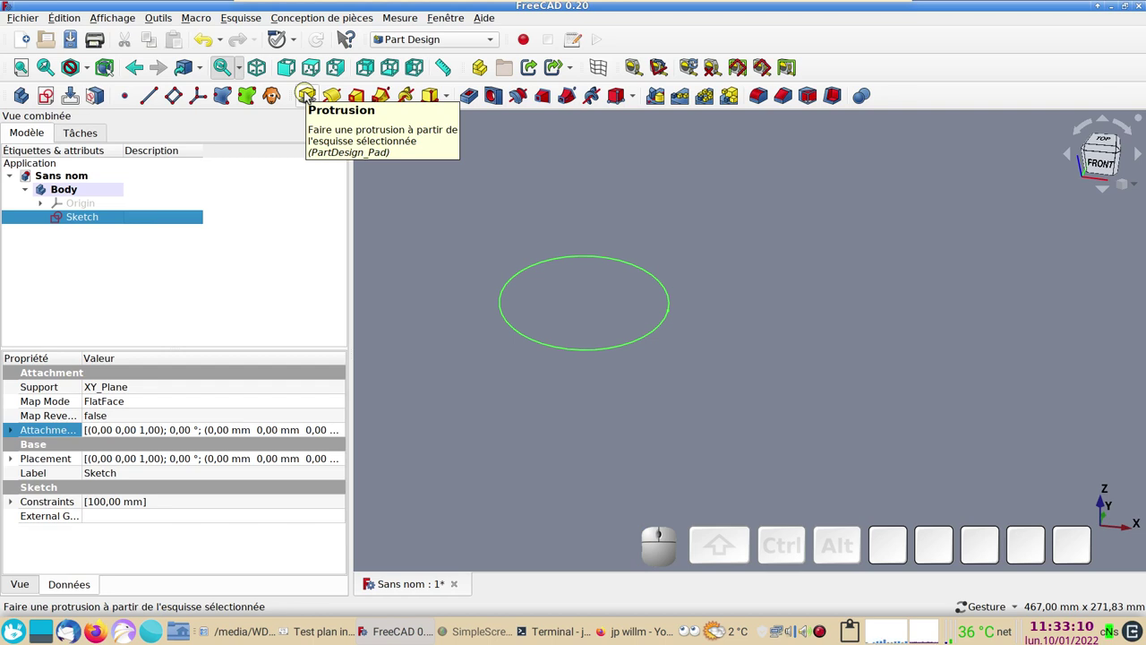
click(311, 95)
key(KP_1)
key(KP_0)
key(KP_Enter)
scroll(down, 3)
drag(782, 291, 786, 405)
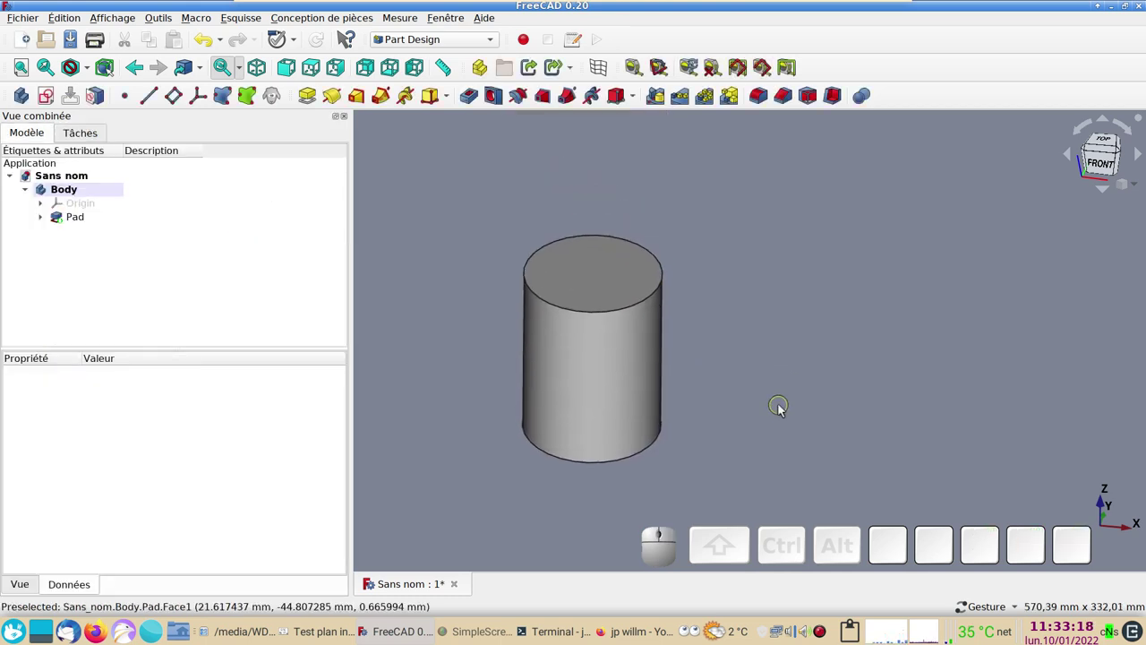
drag(781, 273, 664, 282)
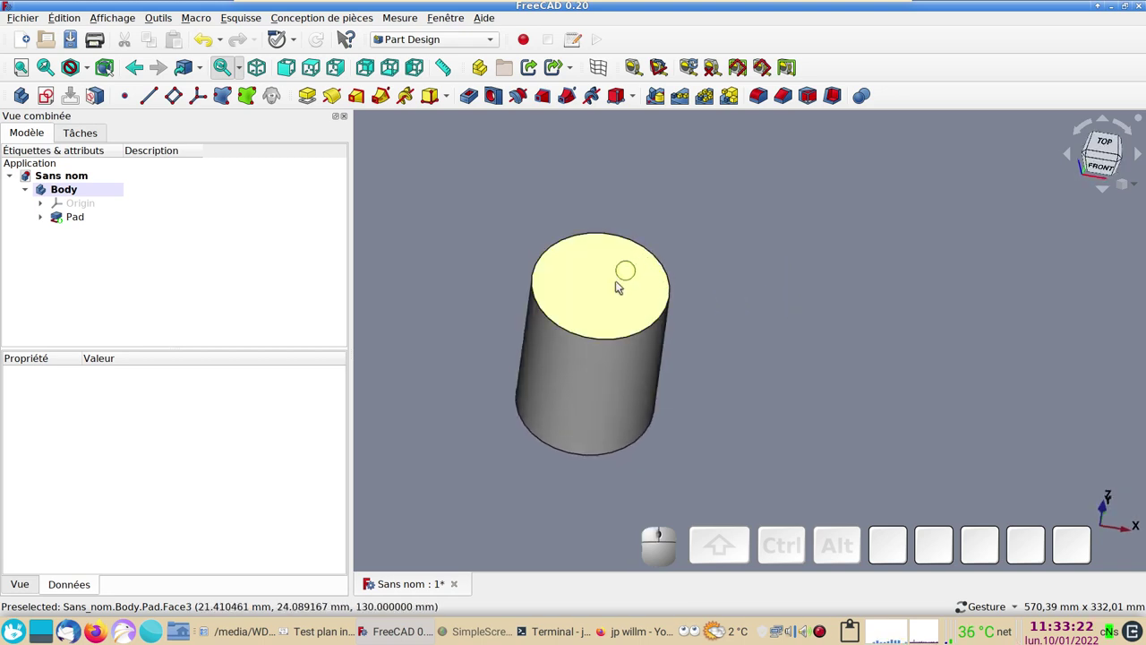
drag(898, 385, 781, 397)
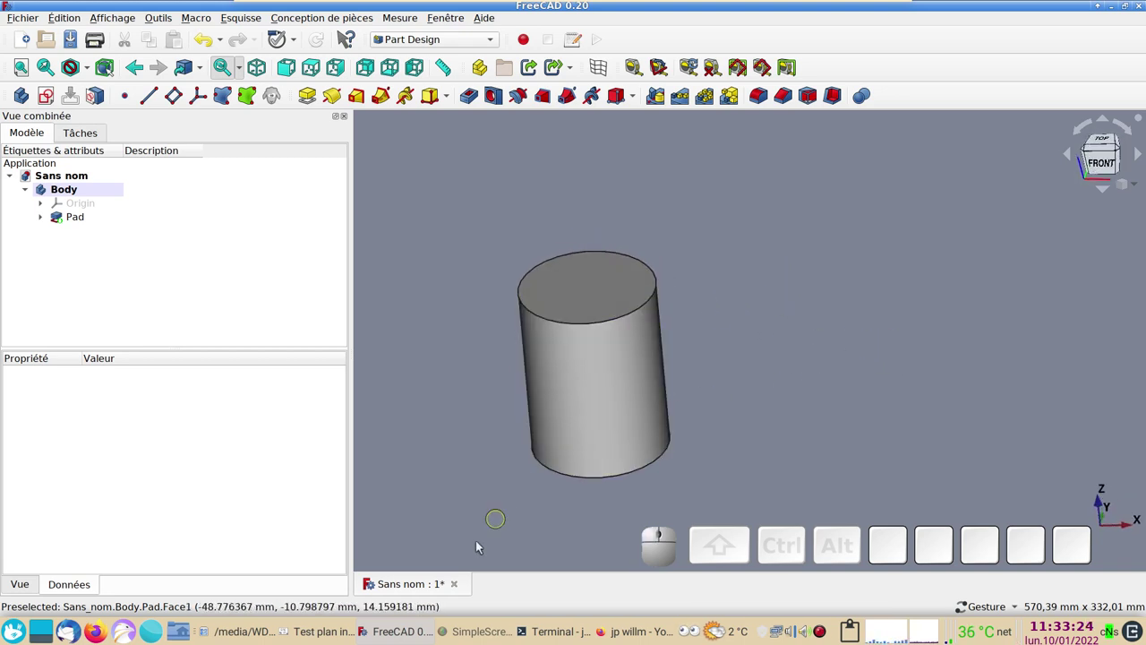
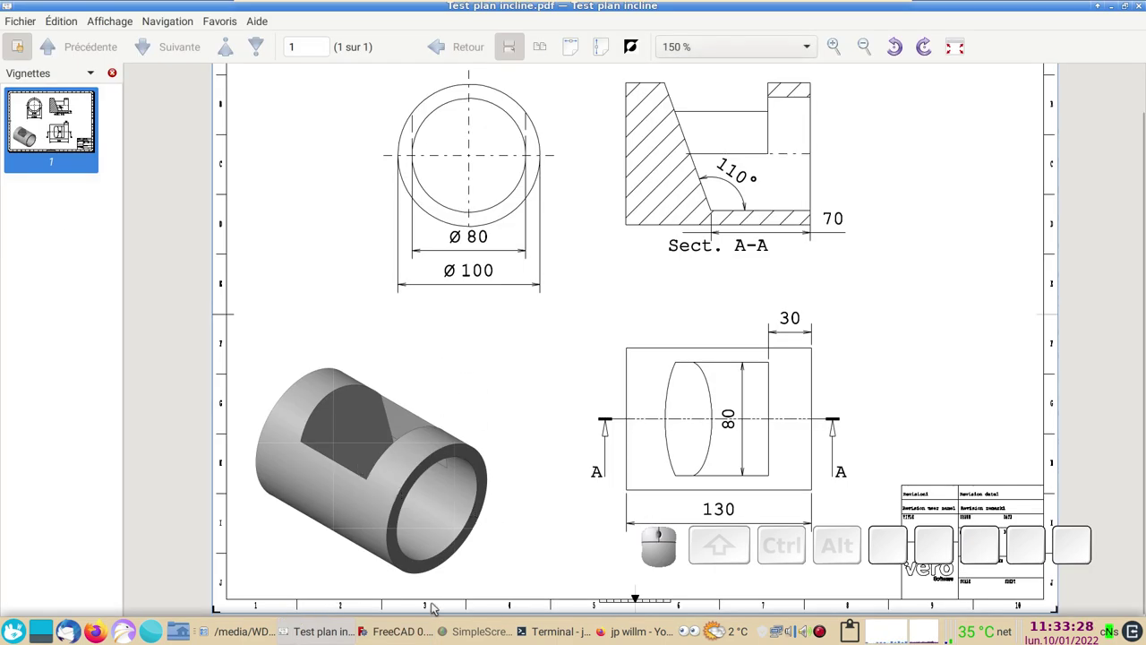
click(637, 592)
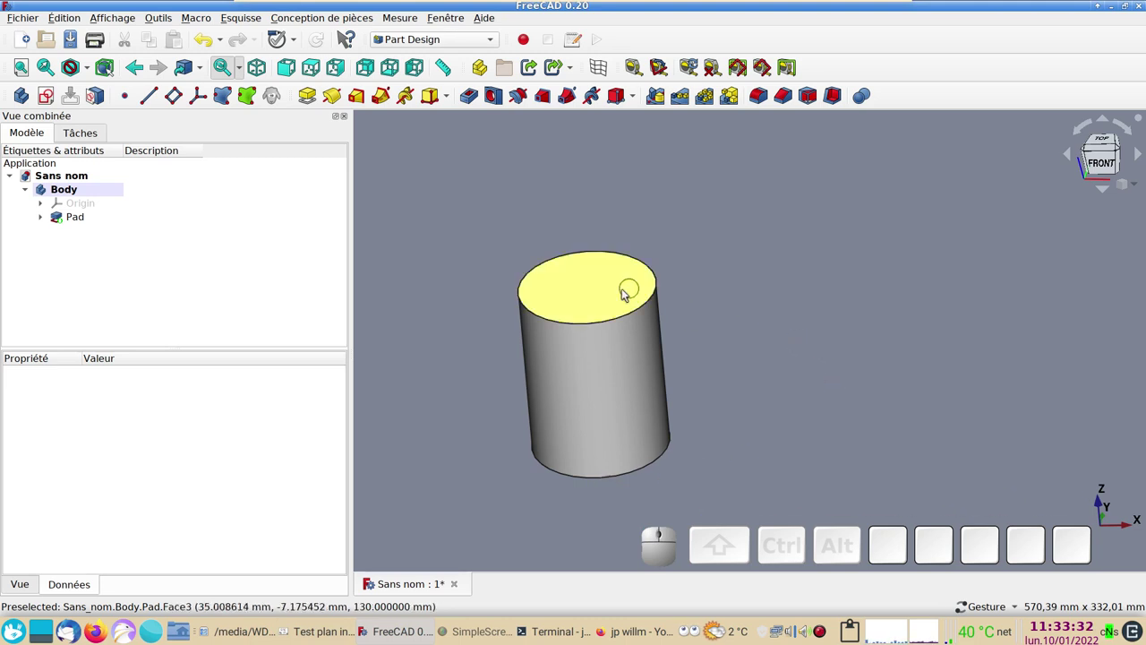
click(616, 295)
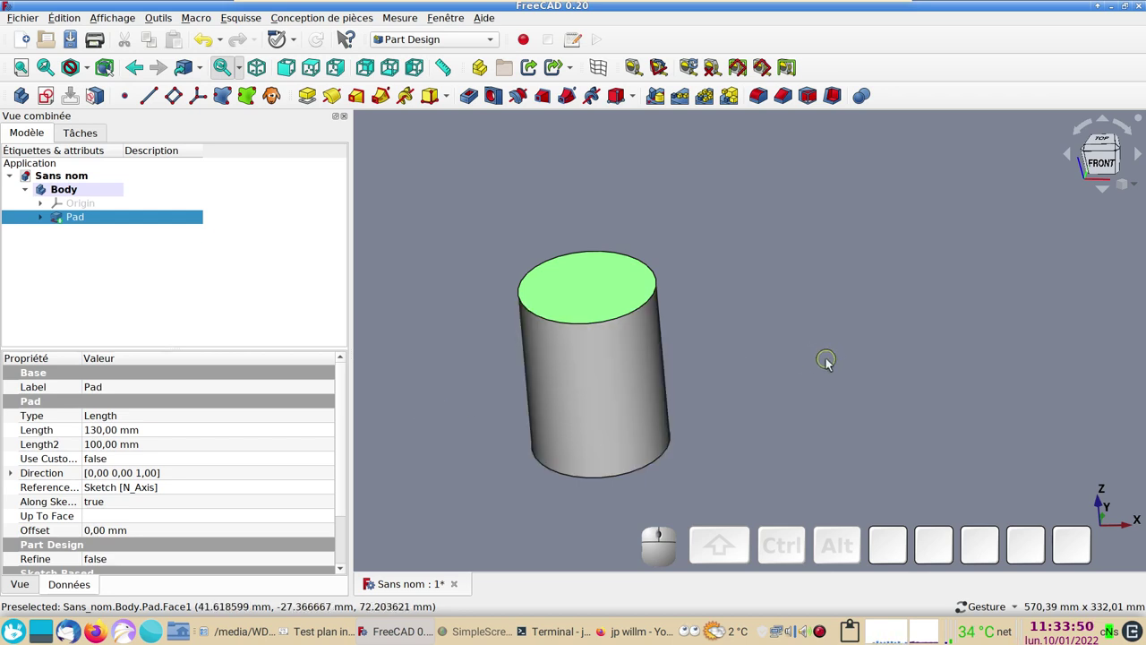
click(832, 362)
drag(754, 439, 745, 412)
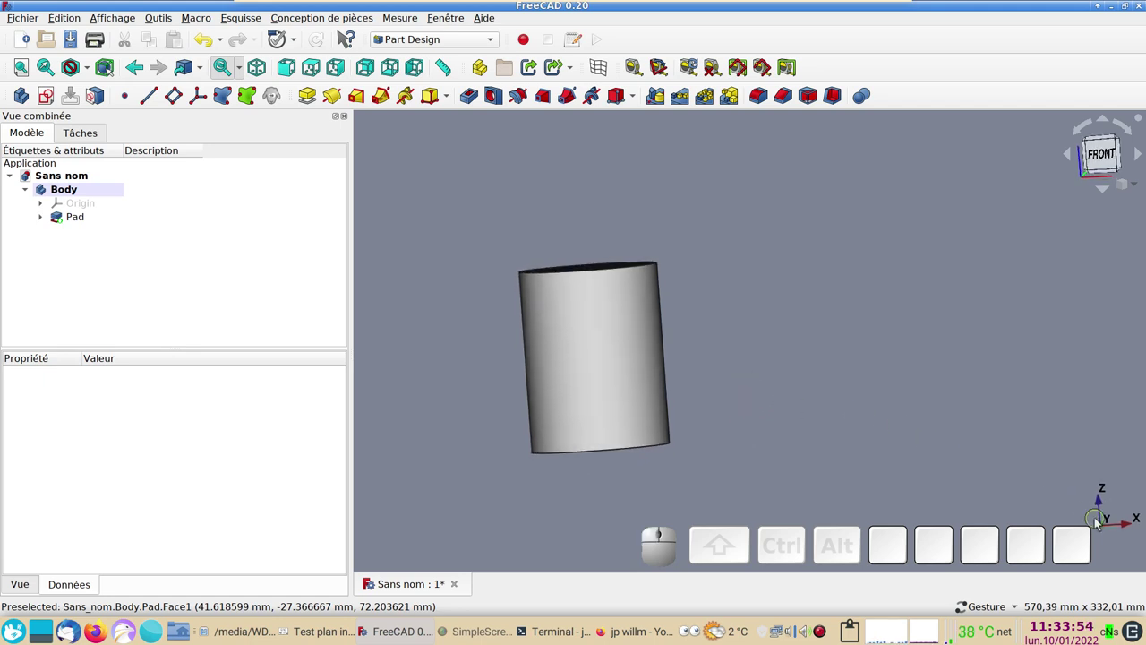
drag(794, 361, 1049, 481)
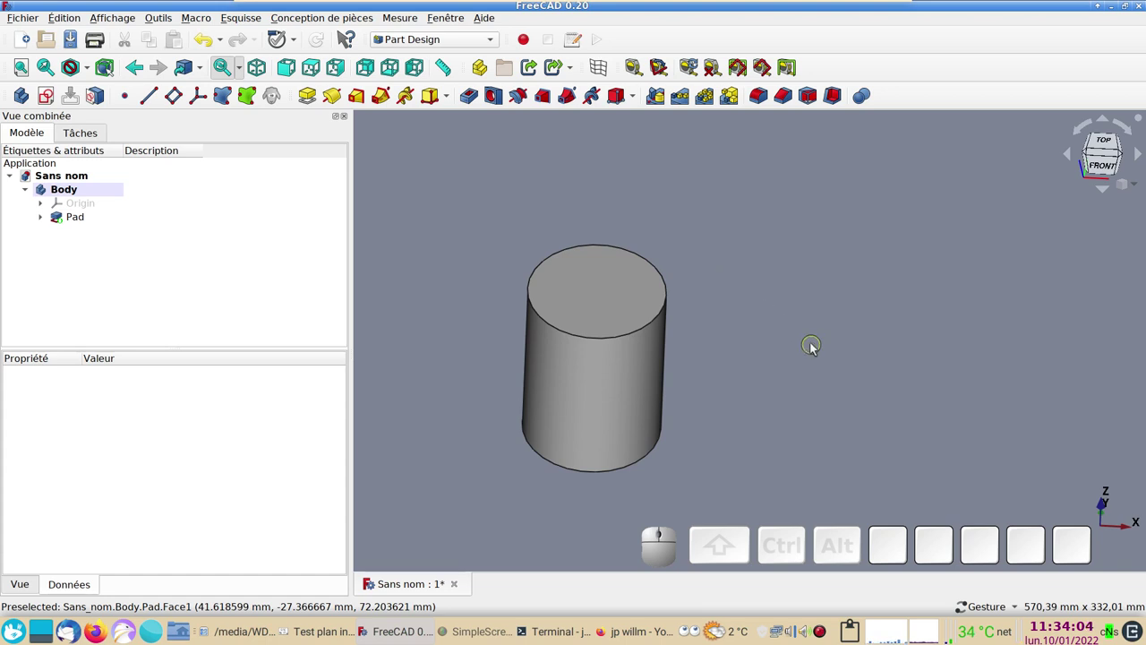
drag(768, 305, 742, 321)
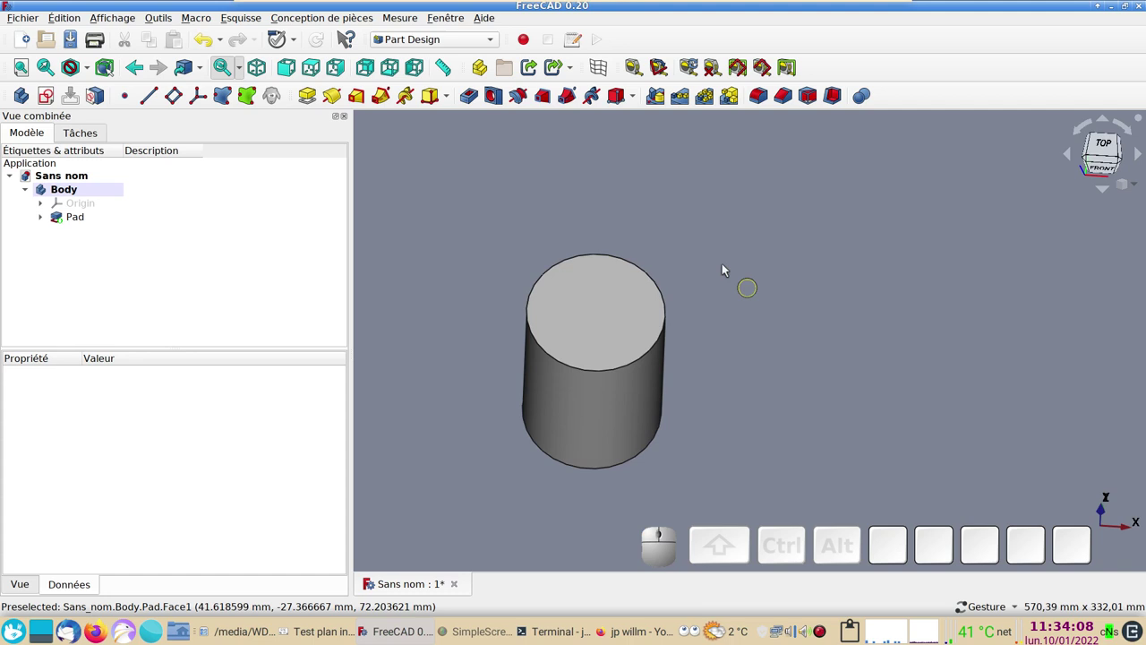
- Create a second sketch on the XY_Plane and start drawing a circle at the origin
click(45, 95)
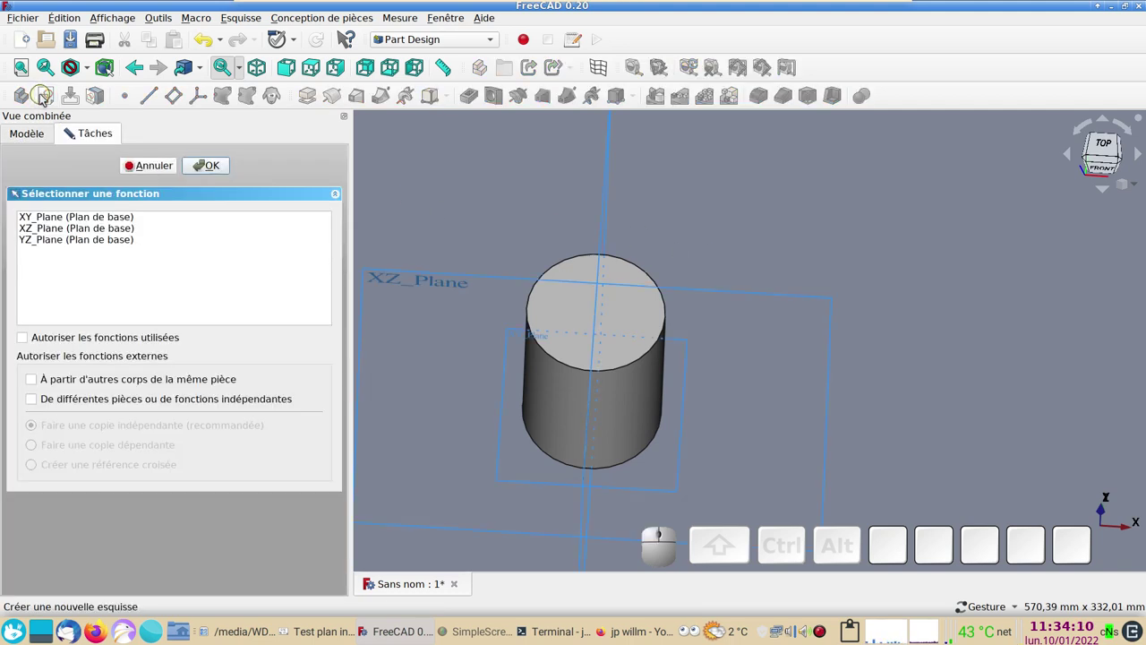
click(83, 215)
click(1103, 151)
click(206, 167)
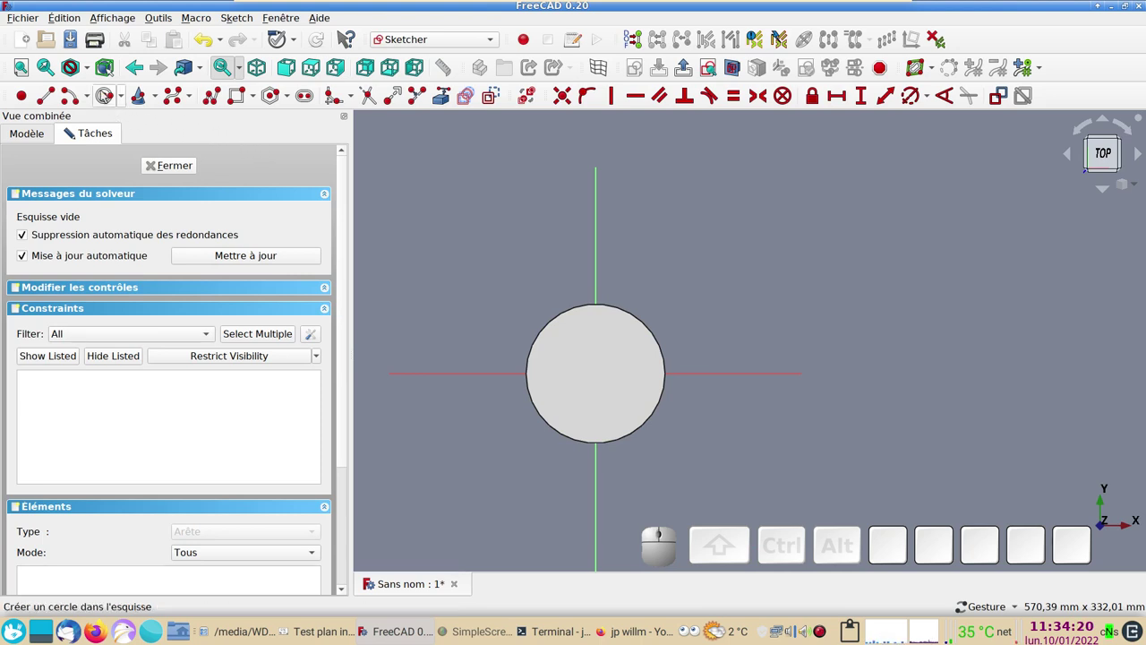
click(106, 96)
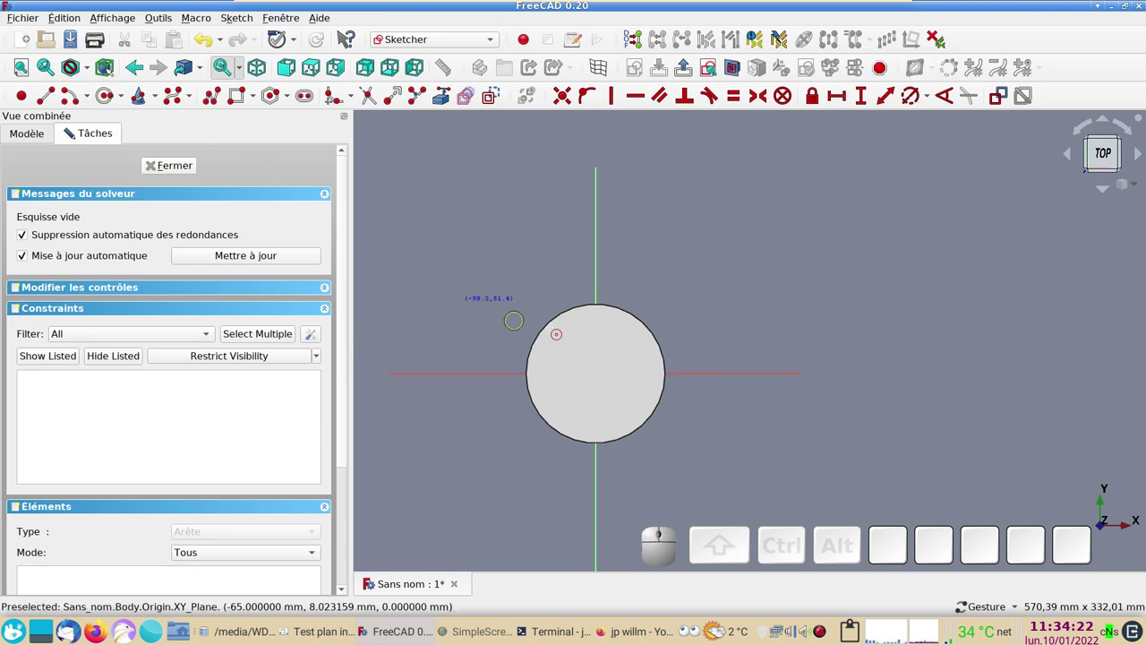
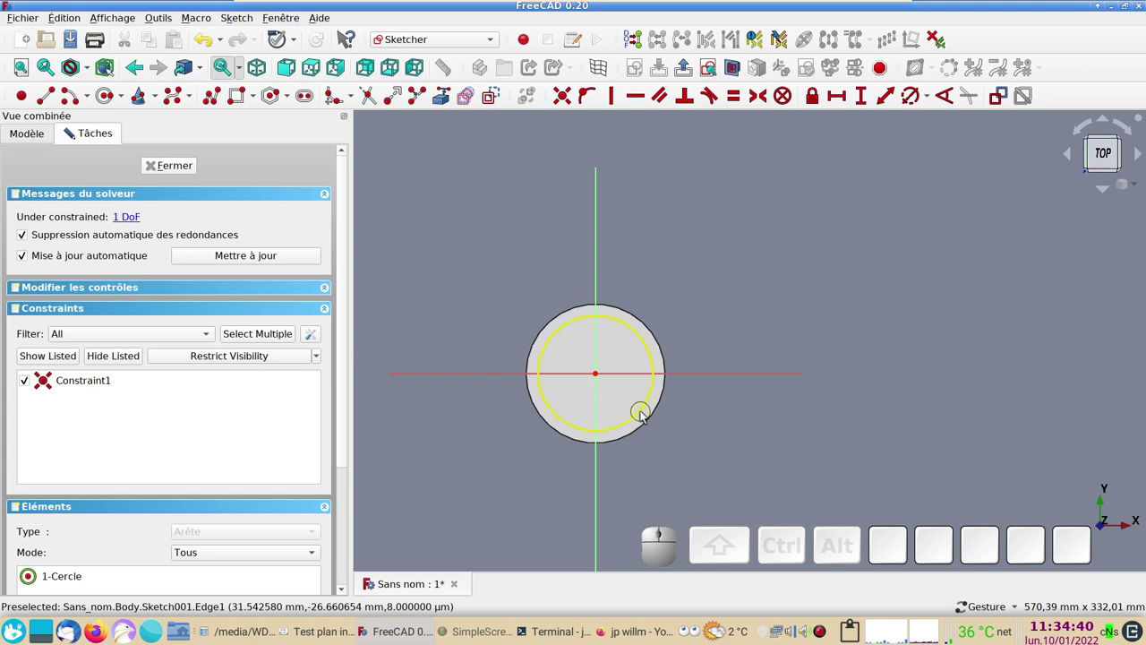
- Constrain the new circle to an 80 mm diameter
click(648, 416)
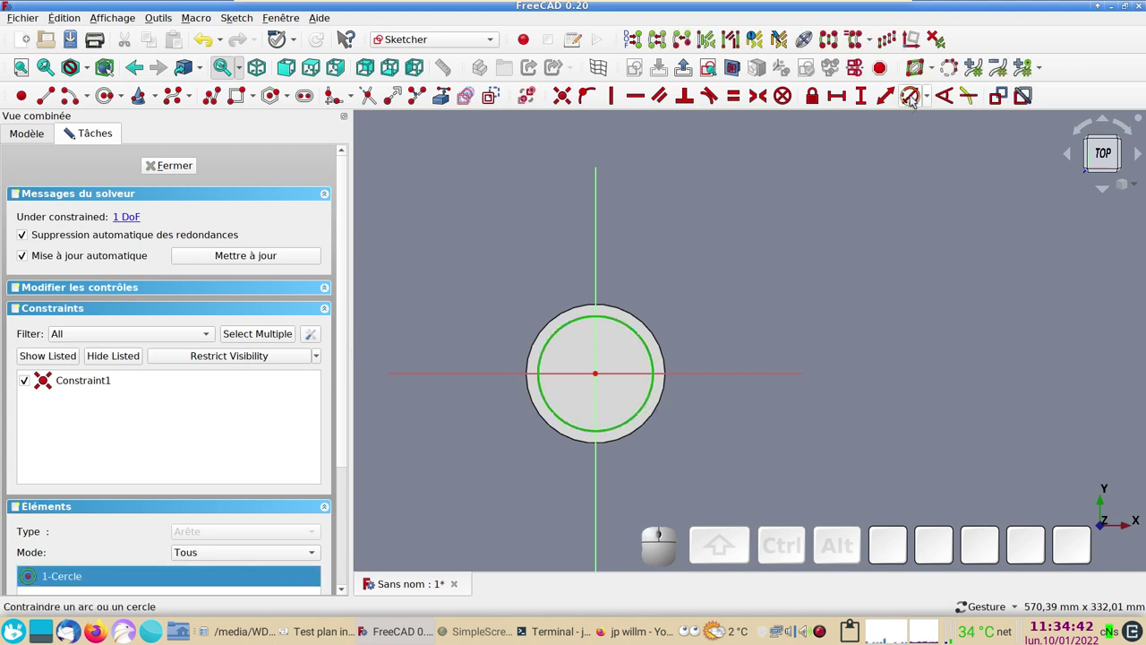
click(916, 99)
key(KP_8)
key(KP_0)
key(KP_Enter)
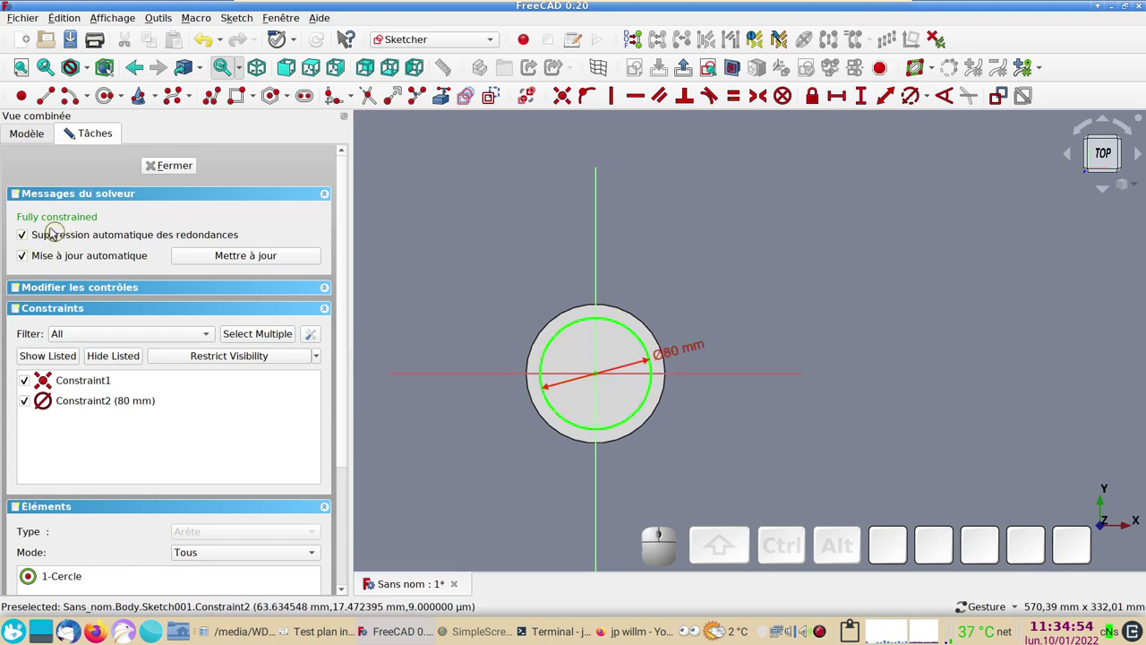
- Close the 80 mm circle sketch as Sketch001 and orbit around the cylinder
click(180, 171)
drag(581, 502, 711, 371)
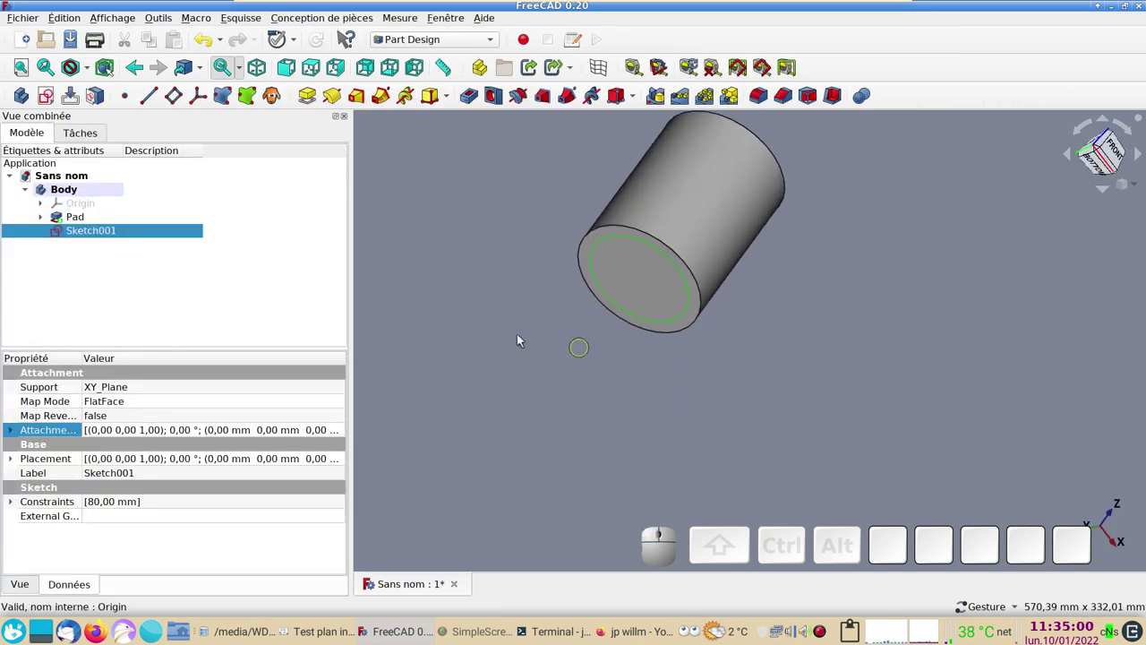
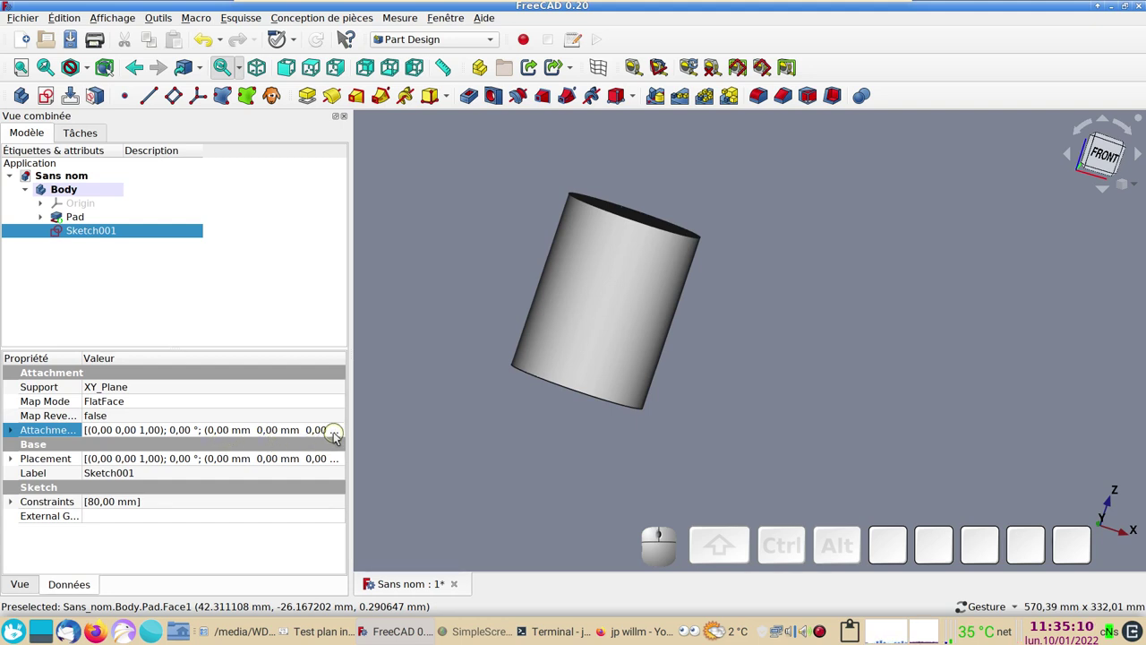
- Set Sketch001's attachment offset to 130 mm along Z so it lies on the top face
click(340, 436)
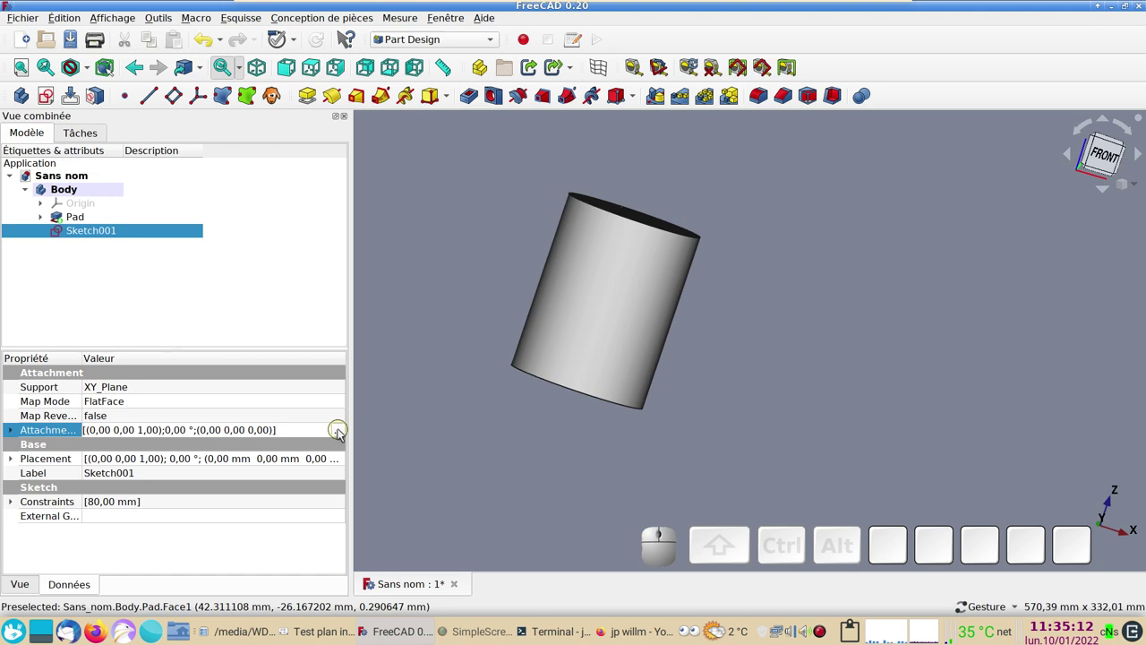
click(343, 431)
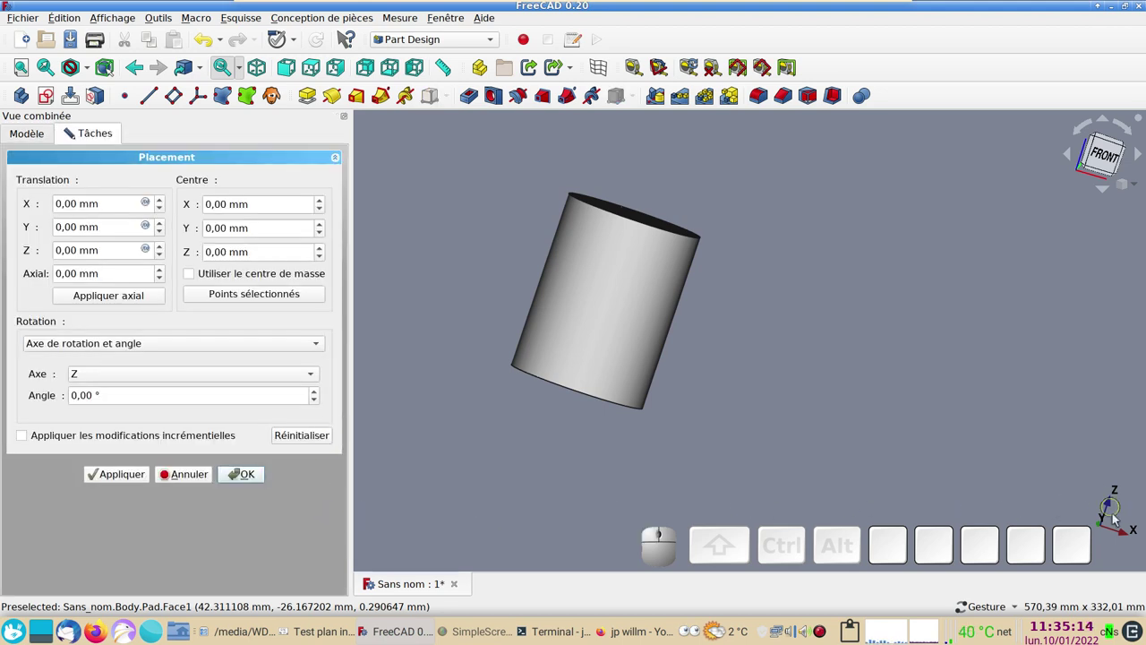
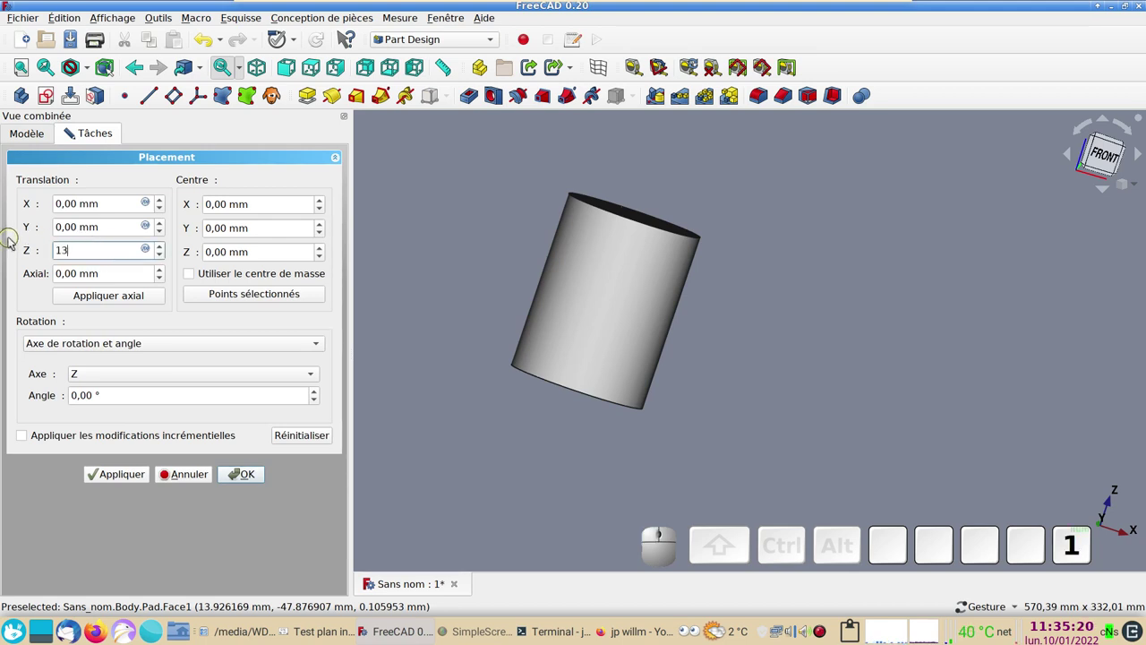
key(KP_0)
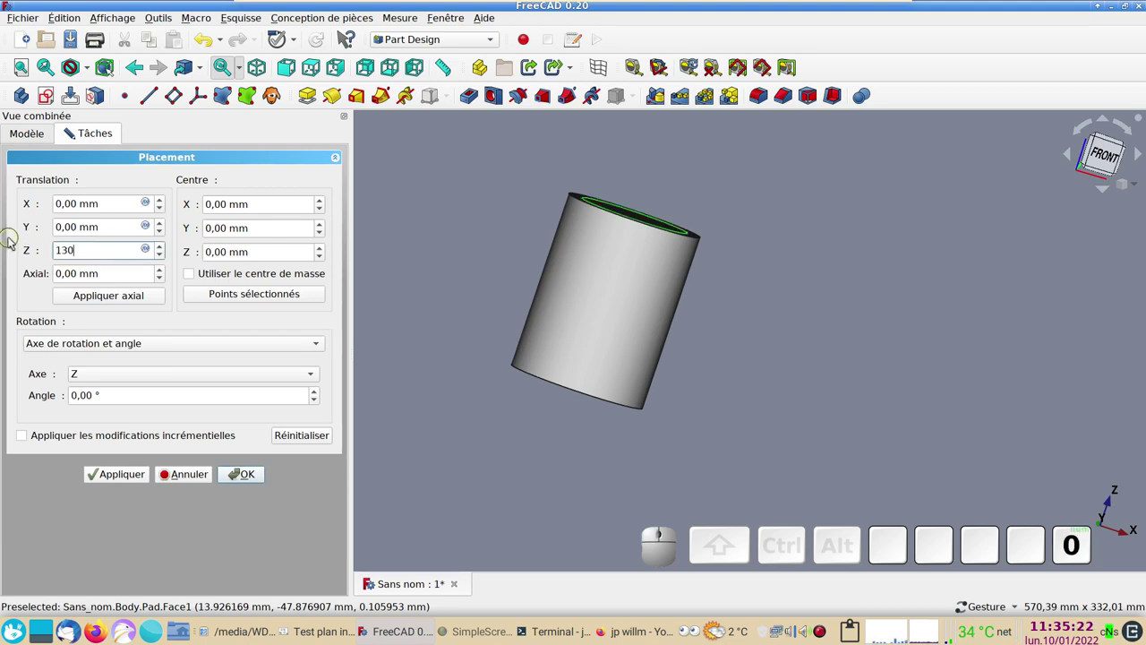
key(KP_Enter)
drag(752, 307, 692, 262)
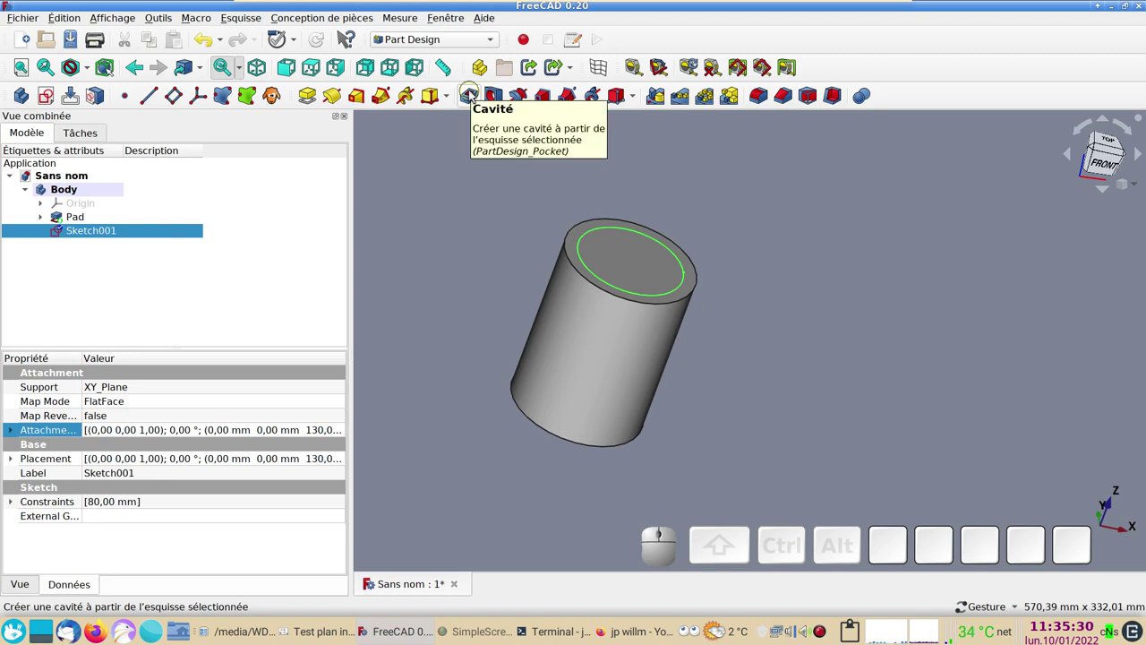
- Start a Pocket from Sketch001 to hollow the cylinder's top face
click(473, 98)
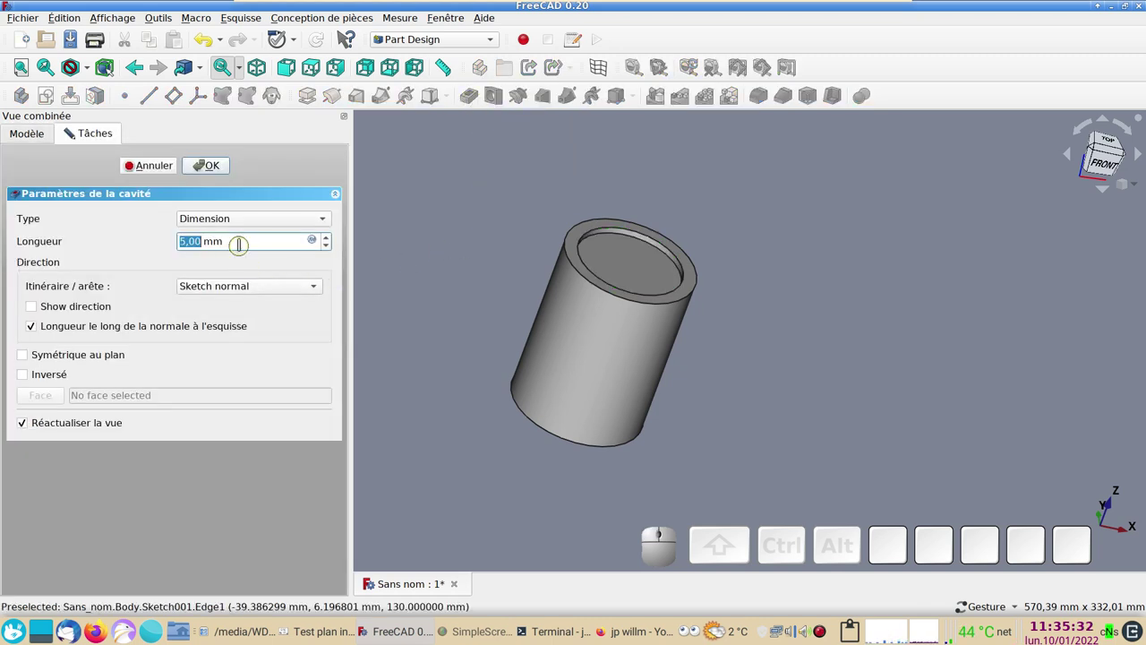
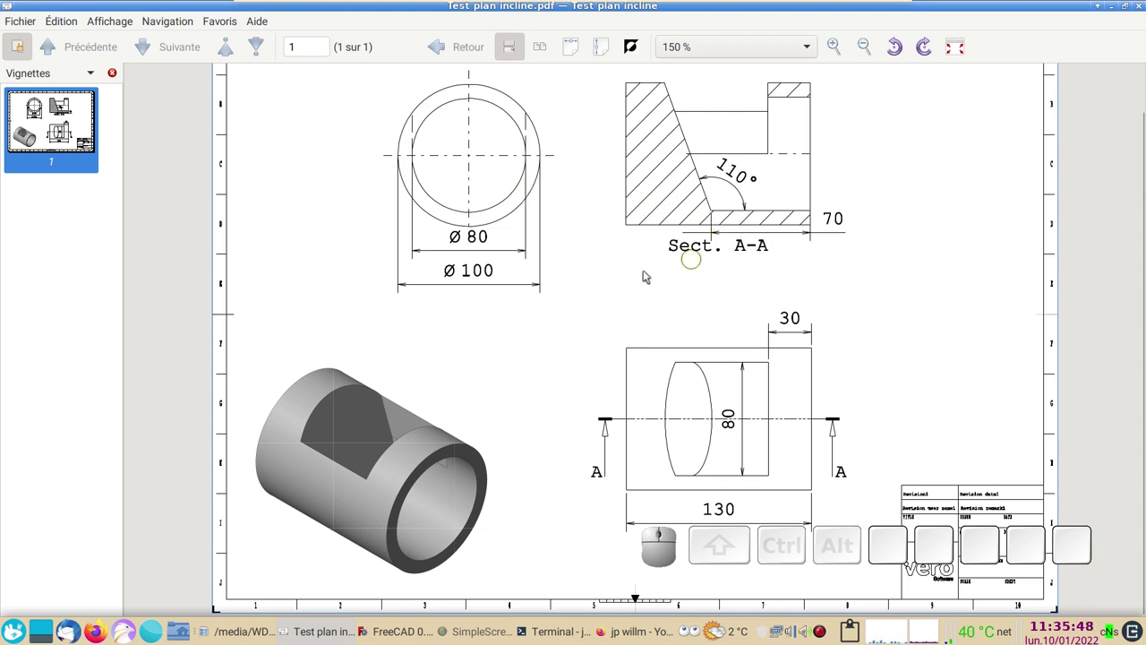
- Return to FreeCAD from the PDF and select the pocket's flat inner floor
click(385, 632)
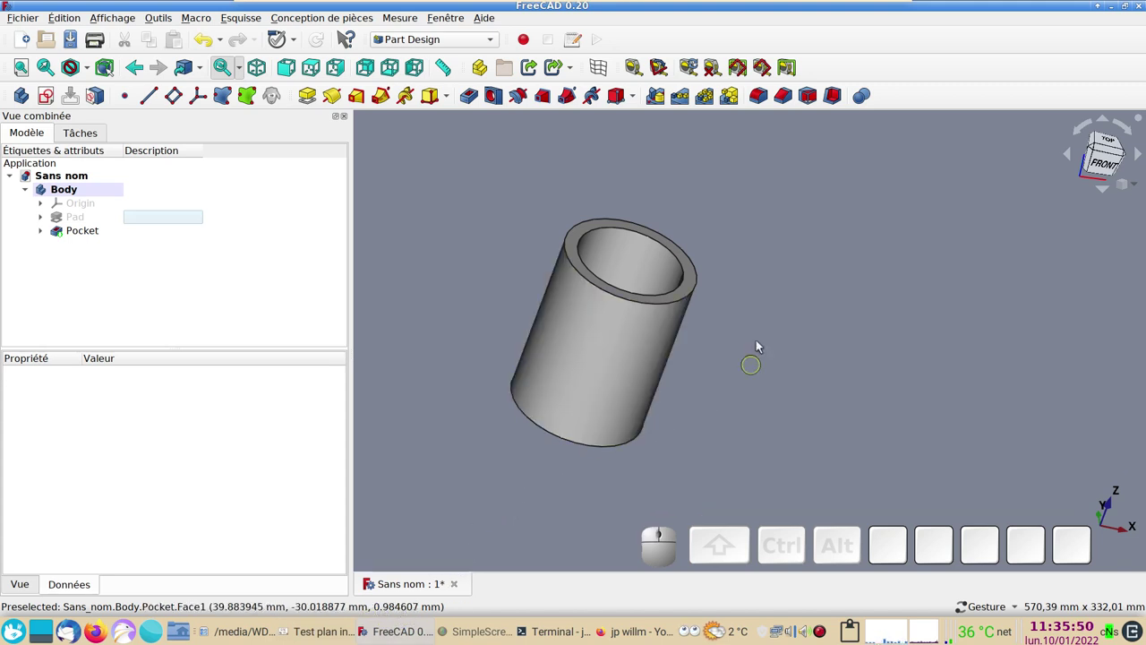
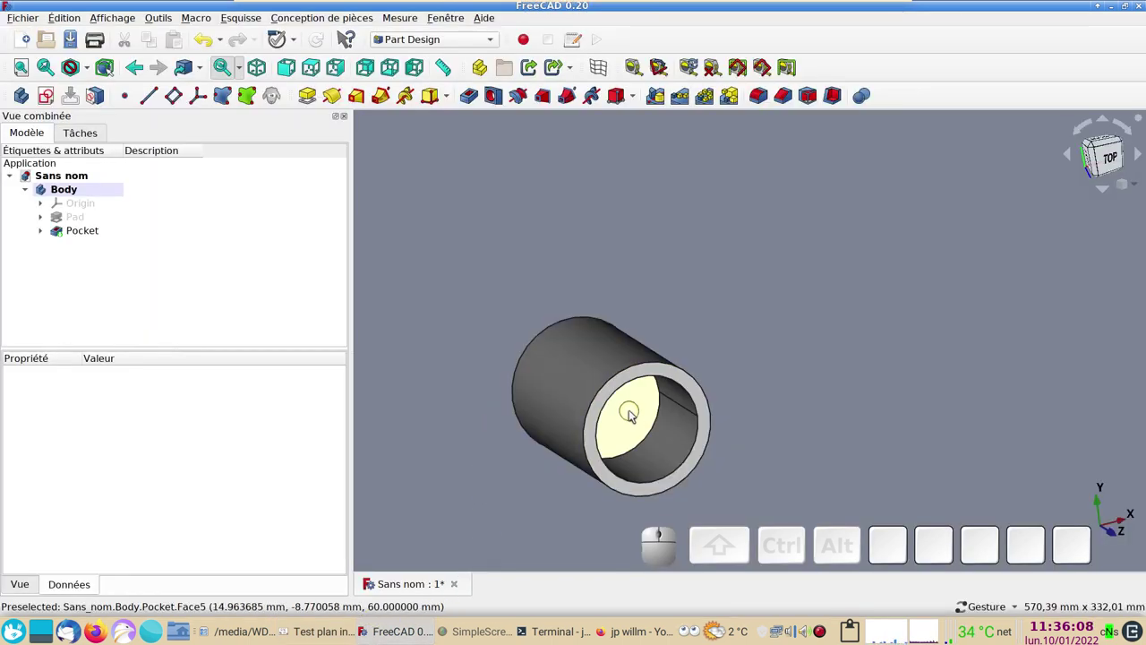
click(634, 413)
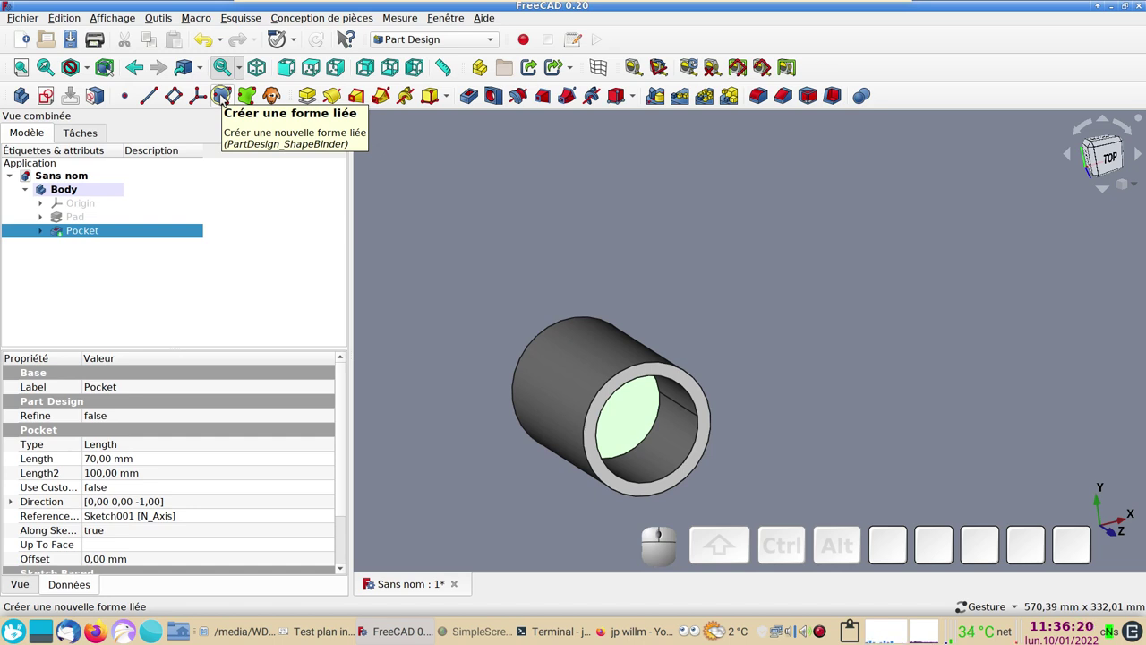
- Create a ShapeBinder from the pocket's floor face (Face5) and confirm it
click(226, 99)
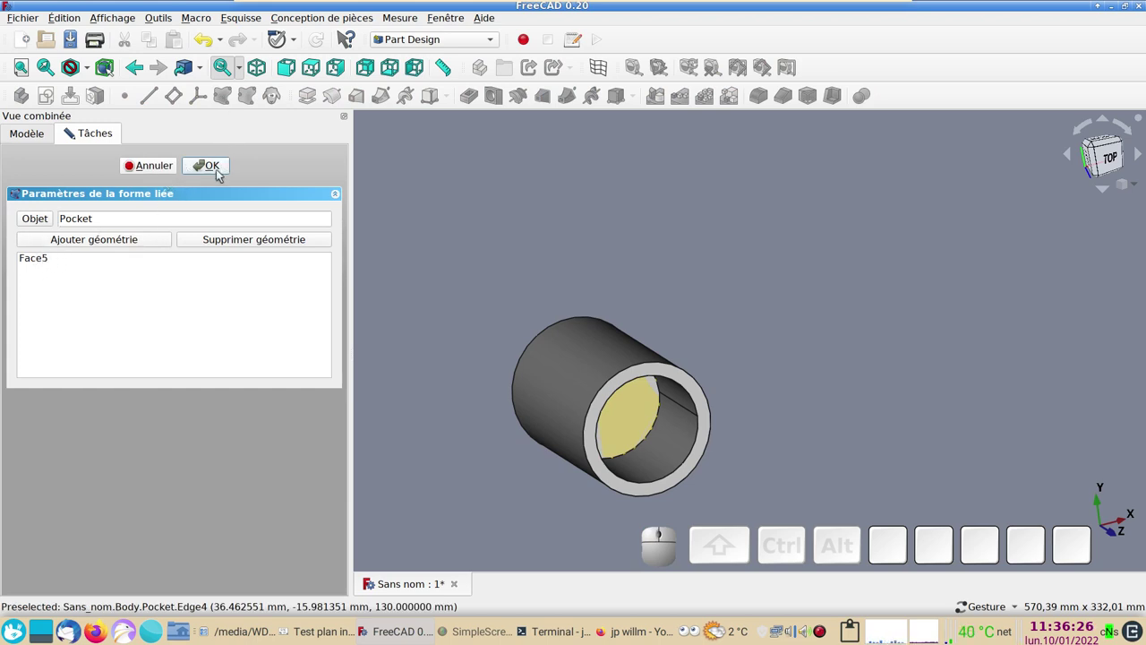
click(217, 166)
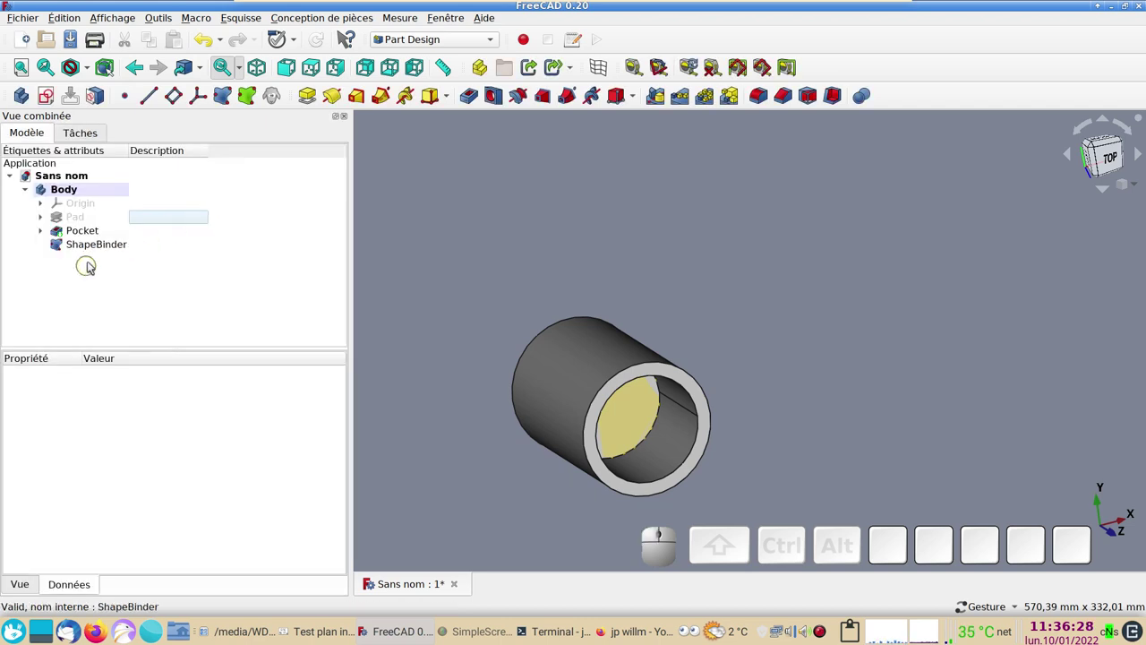
click(97, 248)
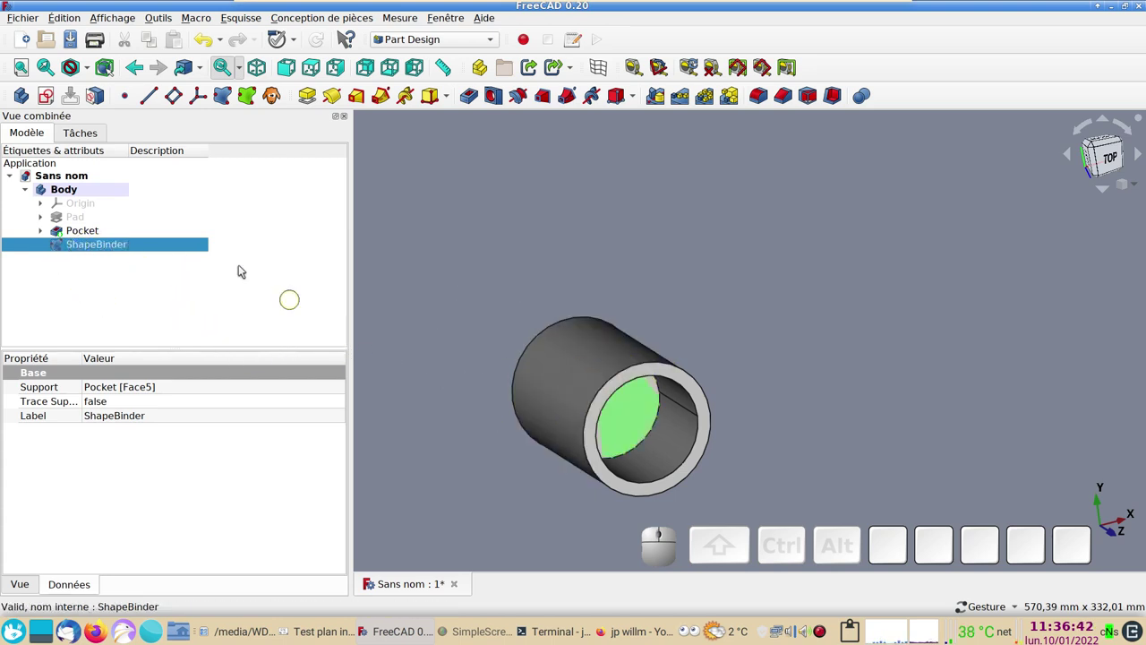
- Hide the Pocket body so only the ShapeBinder disc shows, and select the disc
click(95, 236)
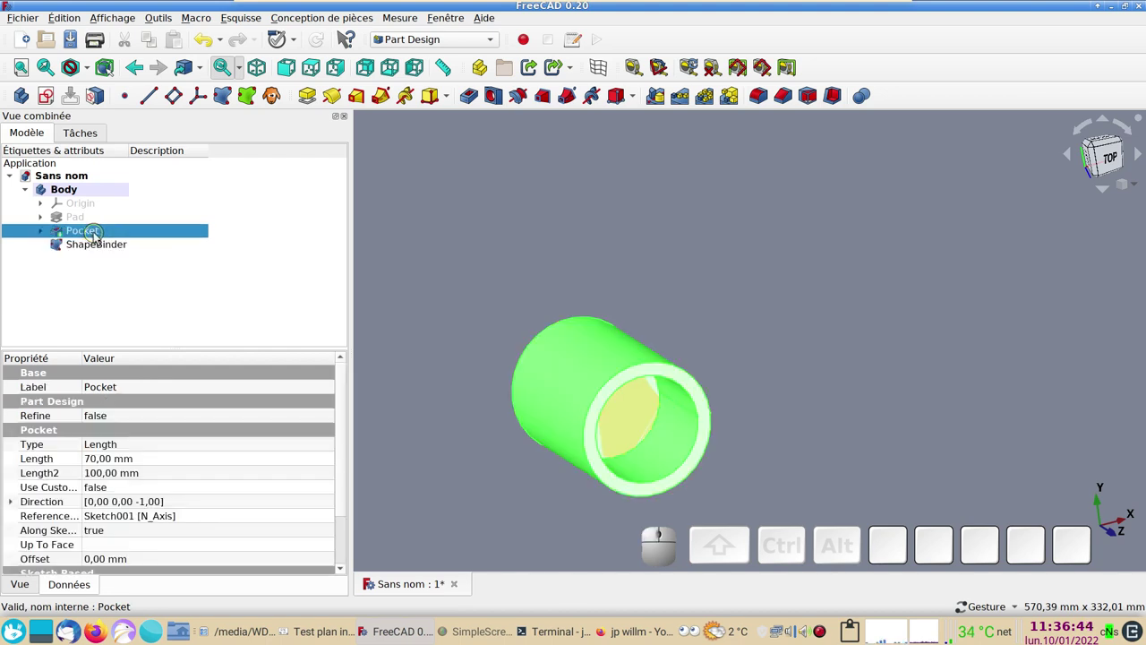
key(space)
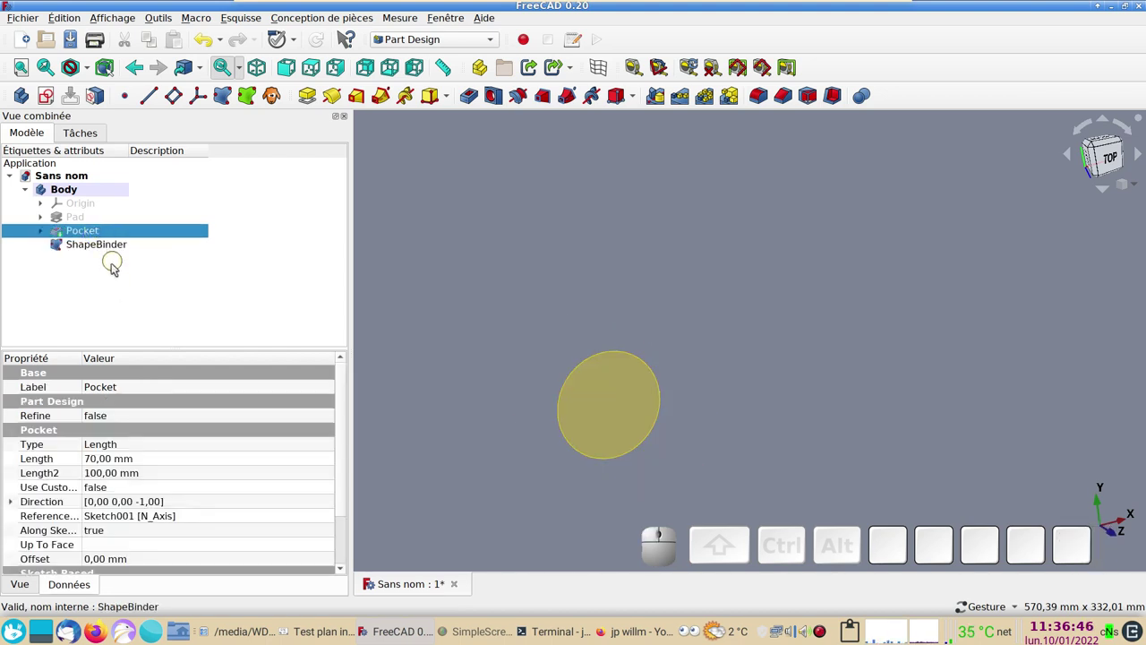
click(95, 244)
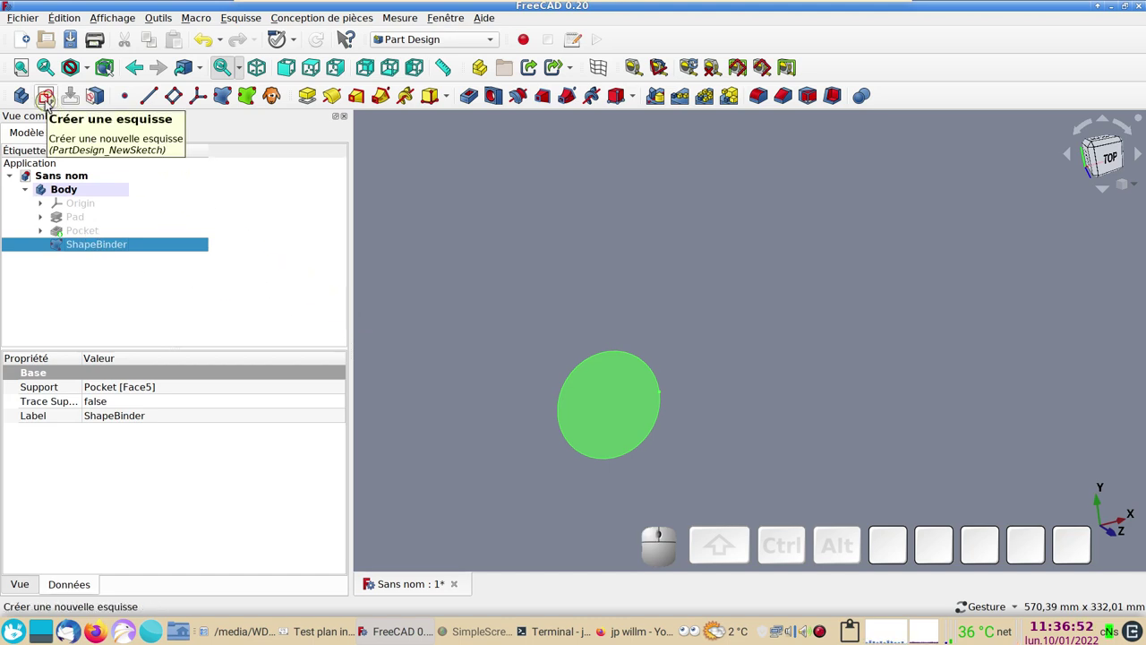
- Start a new sketch attached to the ShapeBinder disc
click(50, 103)
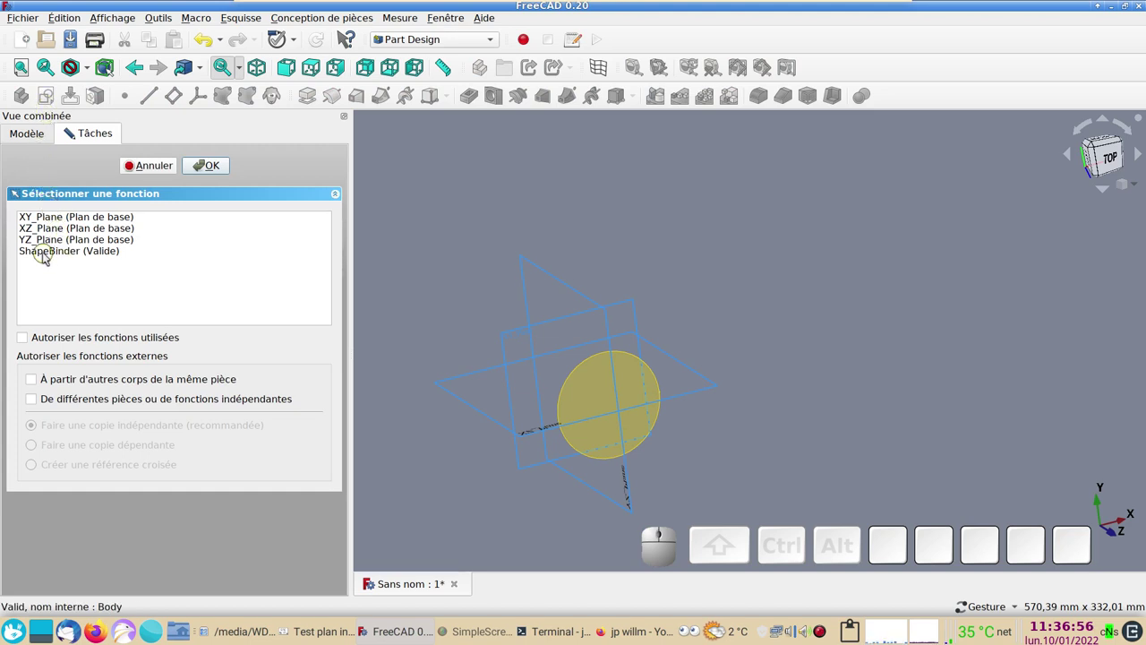
click(49, 256)
click(202, 168)
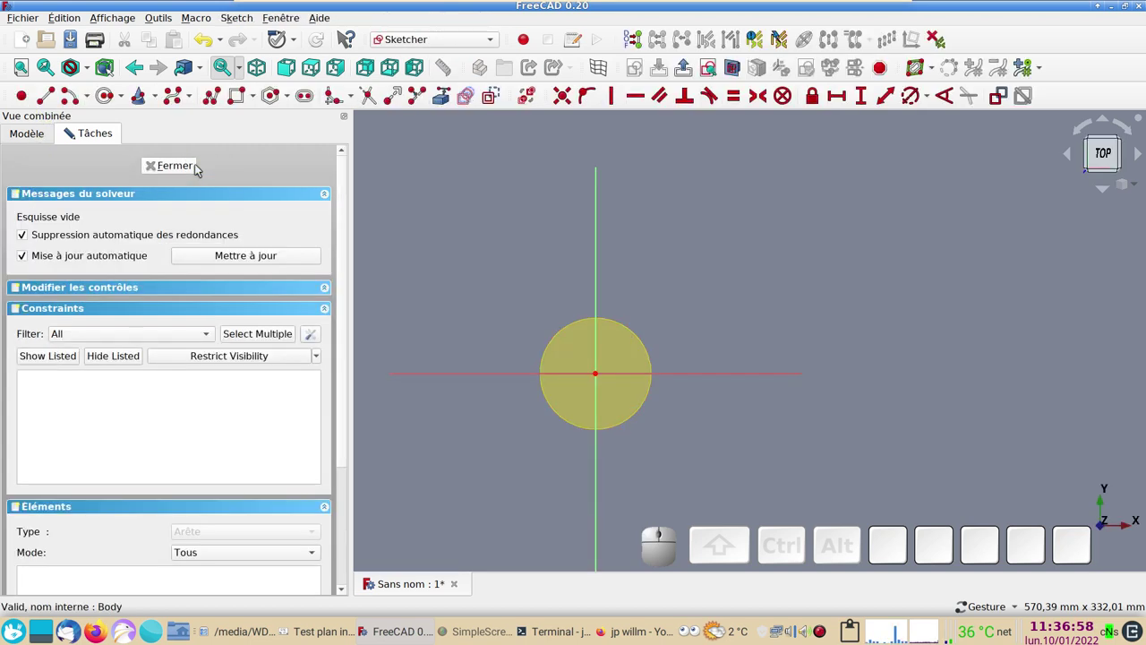
- Zoom into the sketch and start the External geometry tool to reference the disc's circular edge
right_click(450, 296)
scroll(up, 3)
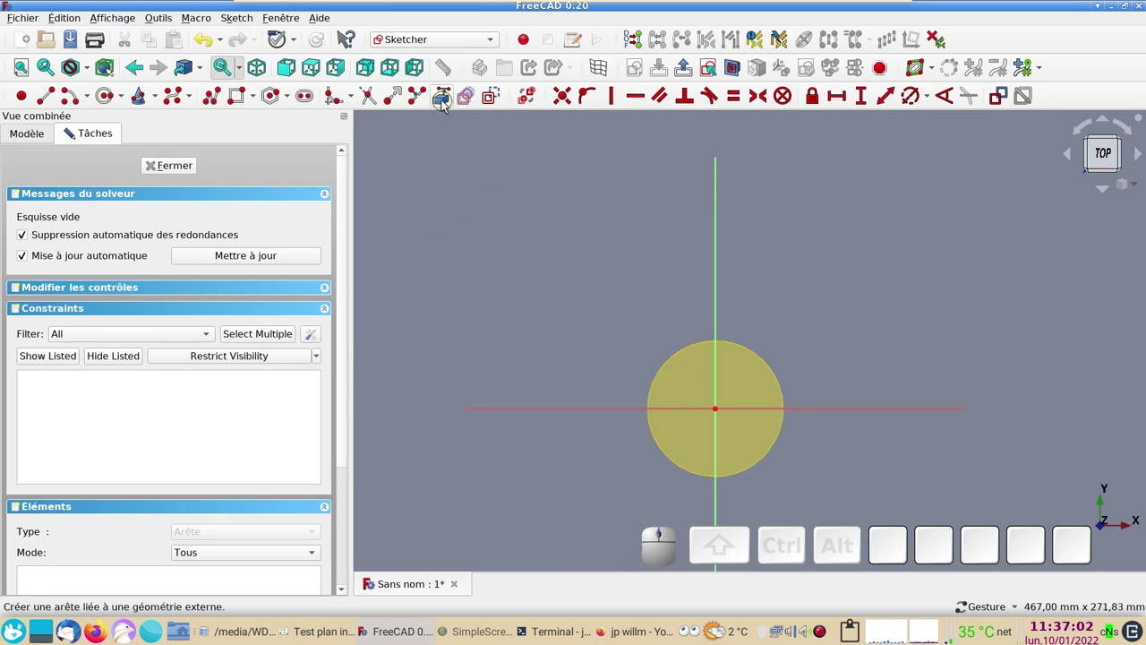
click(446, 99)
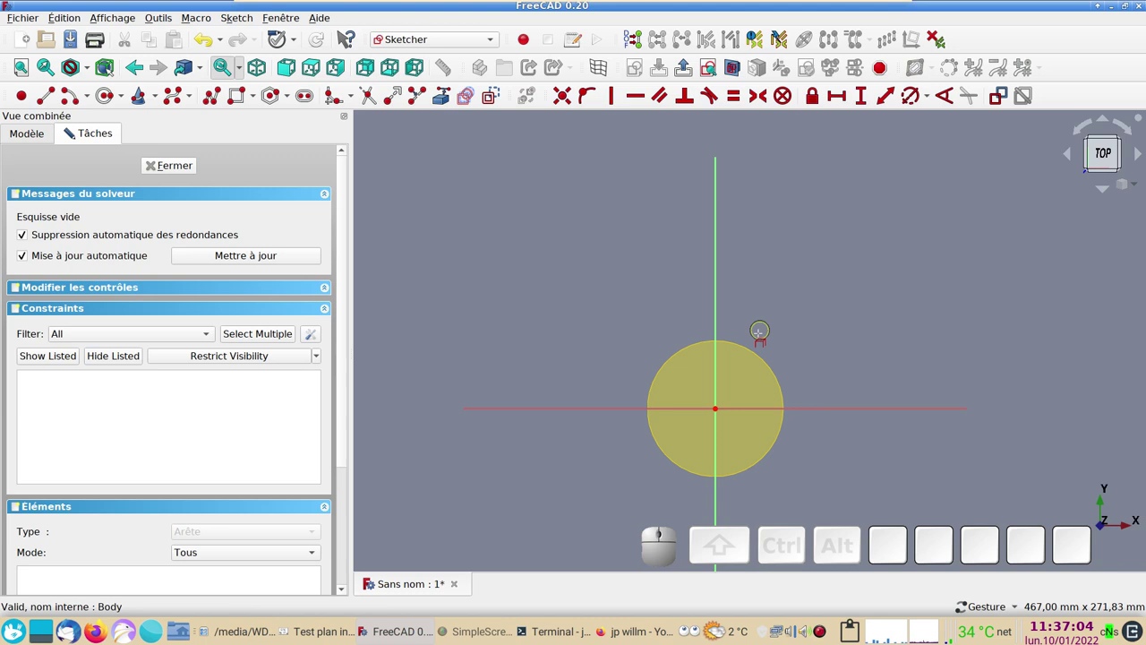
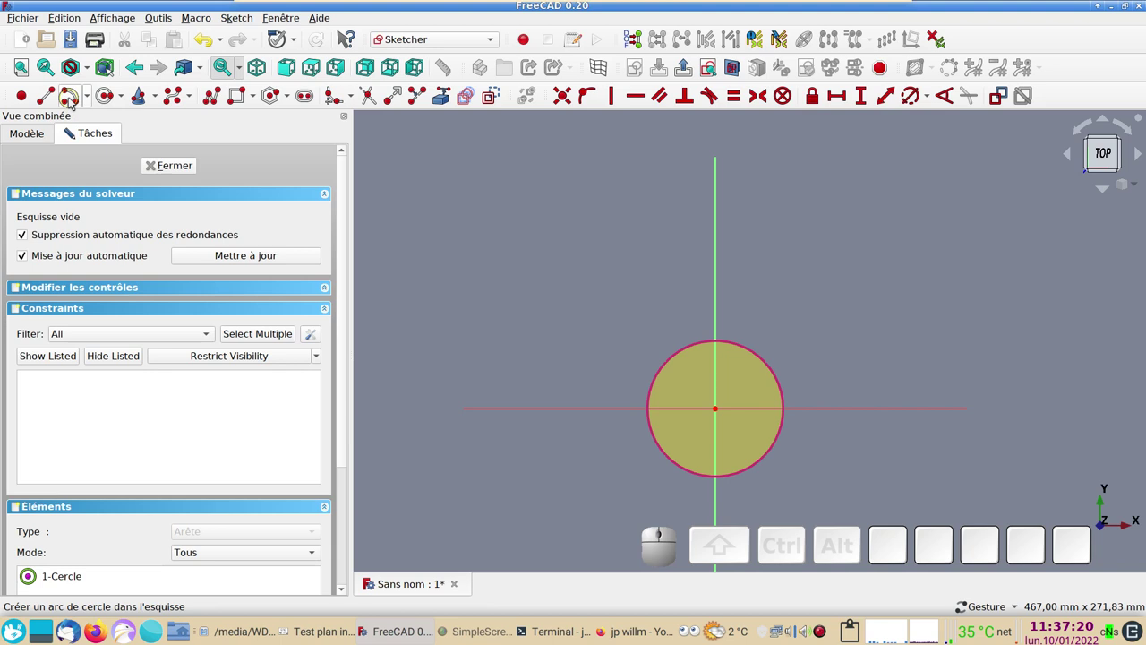
- Draw a lower arc centred on the origin following the referenced circle
click(75, 101)
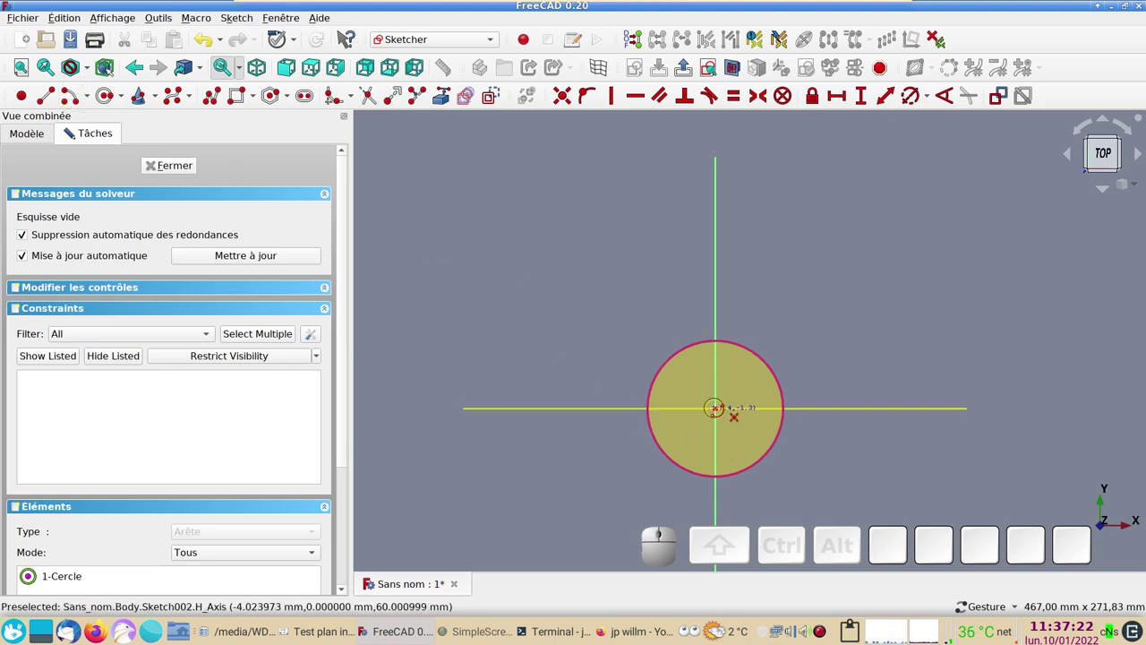
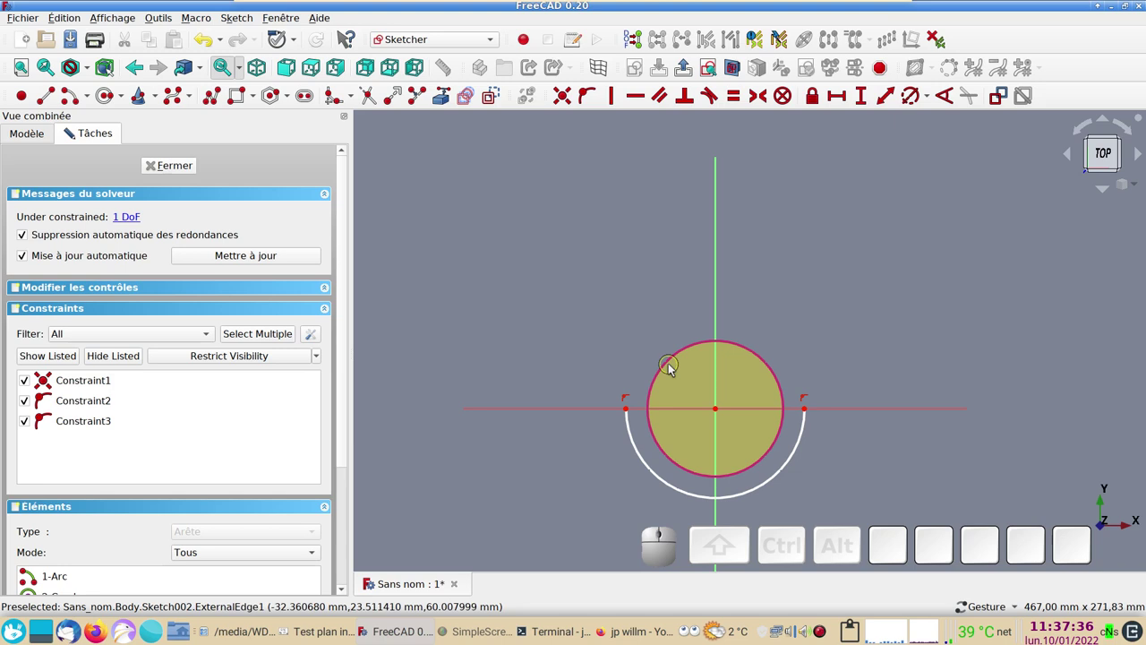
click(675, 363)
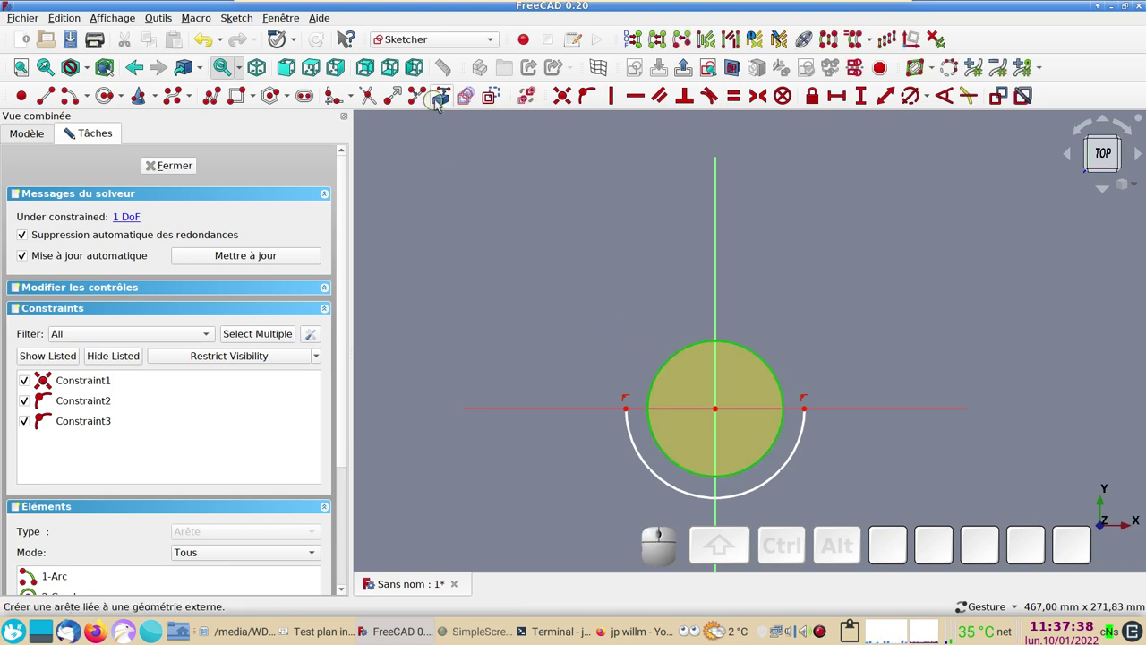
key(Delete)
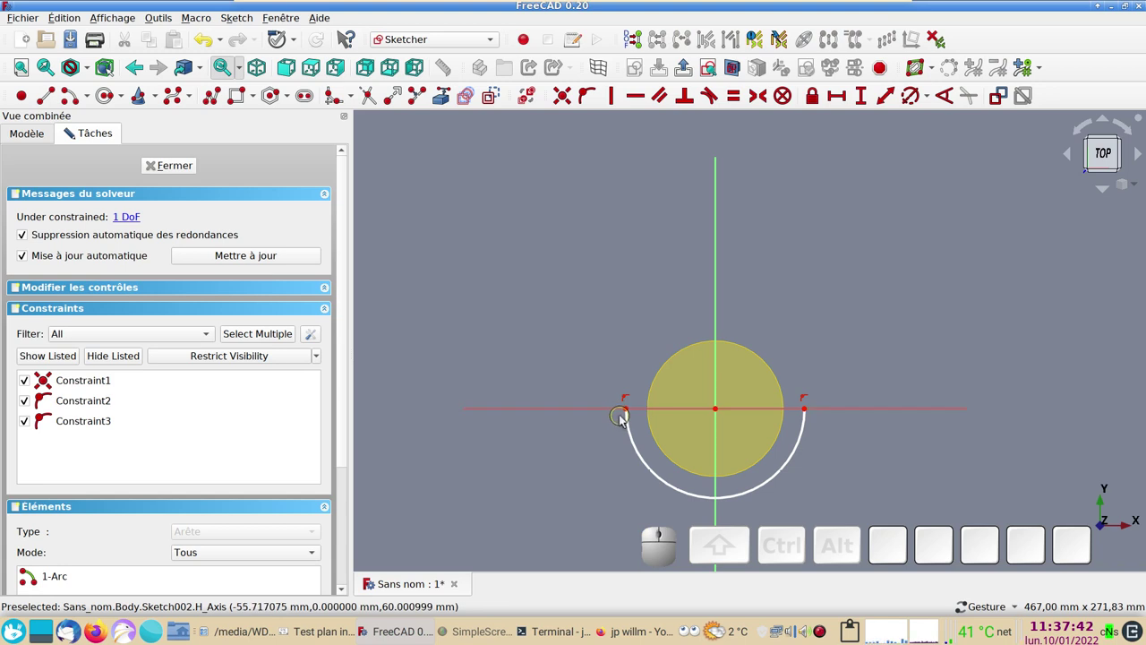
click(639, 451)
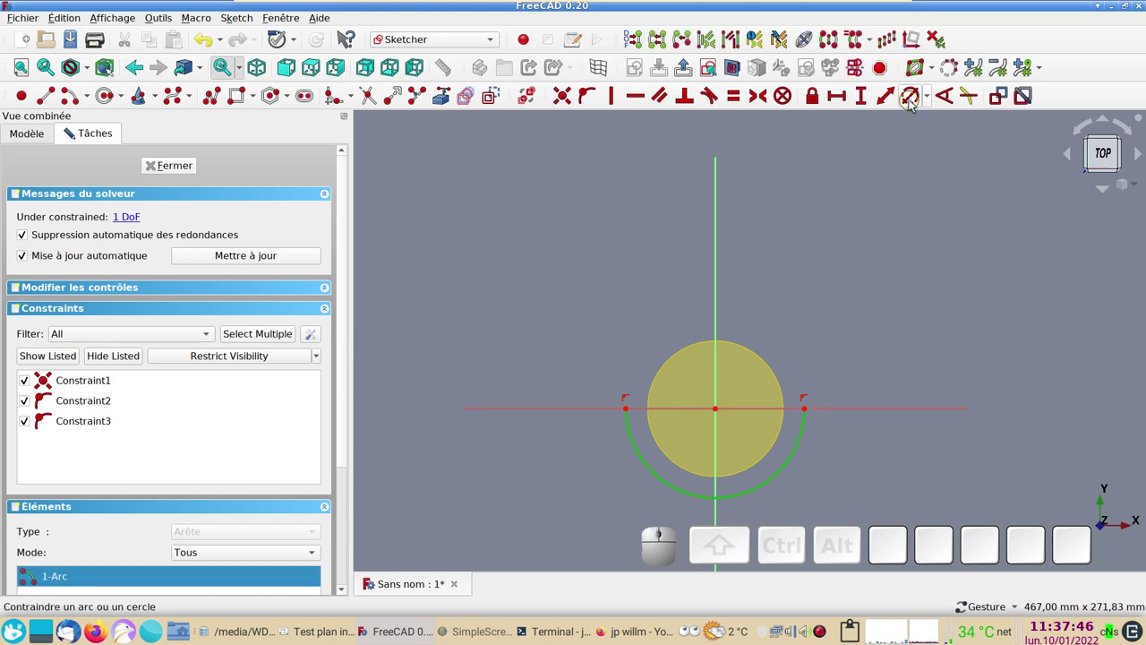
- Constrain the arc's radius to 40 mm
click(914, 103)
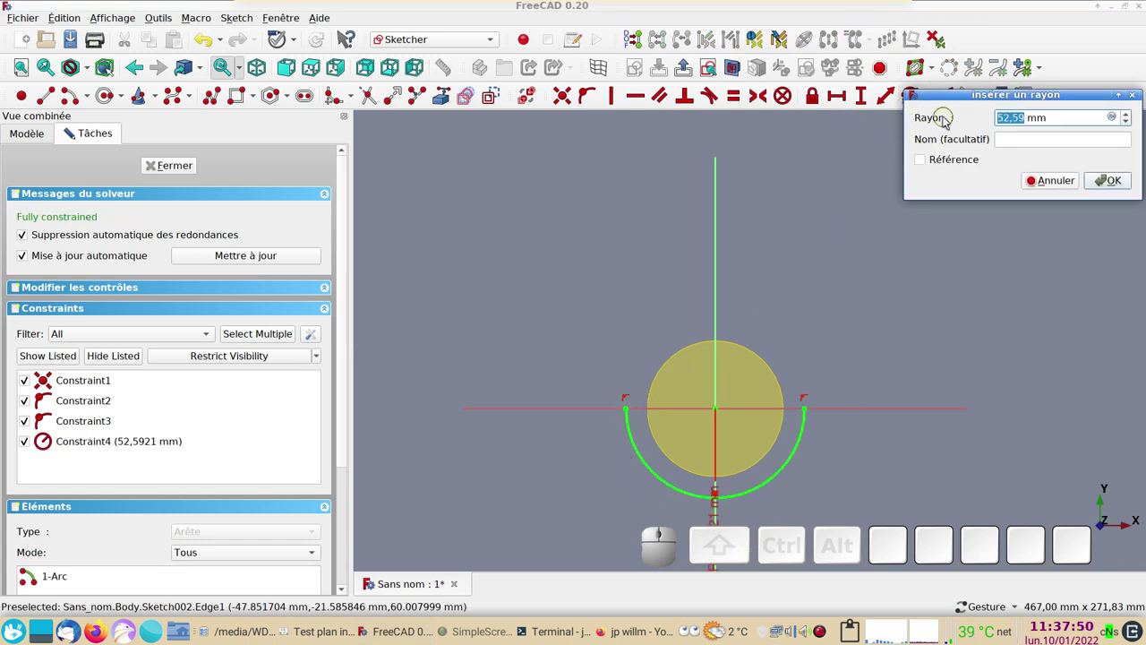
key(KP_4)
key(KP_0)
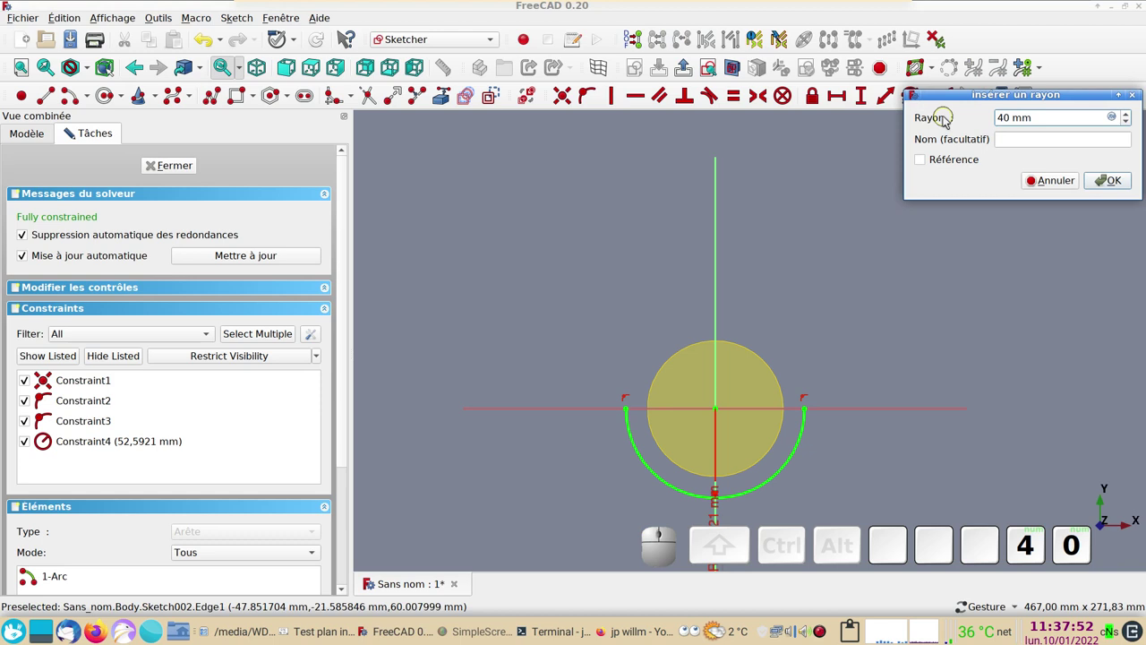
key(KP_Enter)
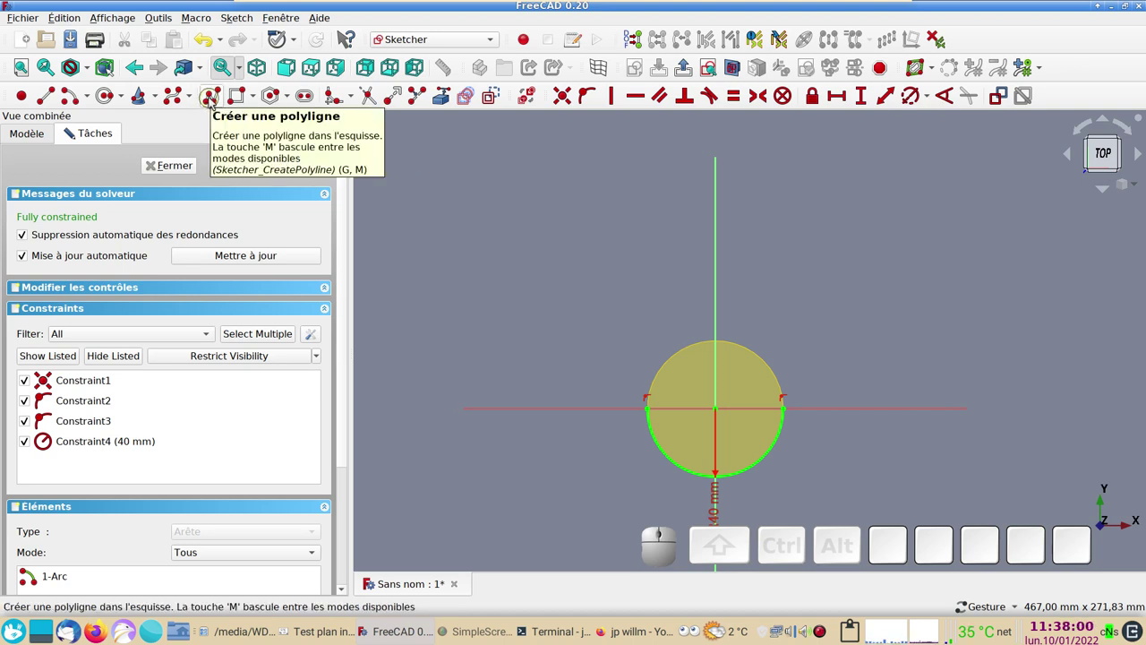
- Draw a polyline from the arc ends forming the sides and top of the U-shape
click(213, 100)
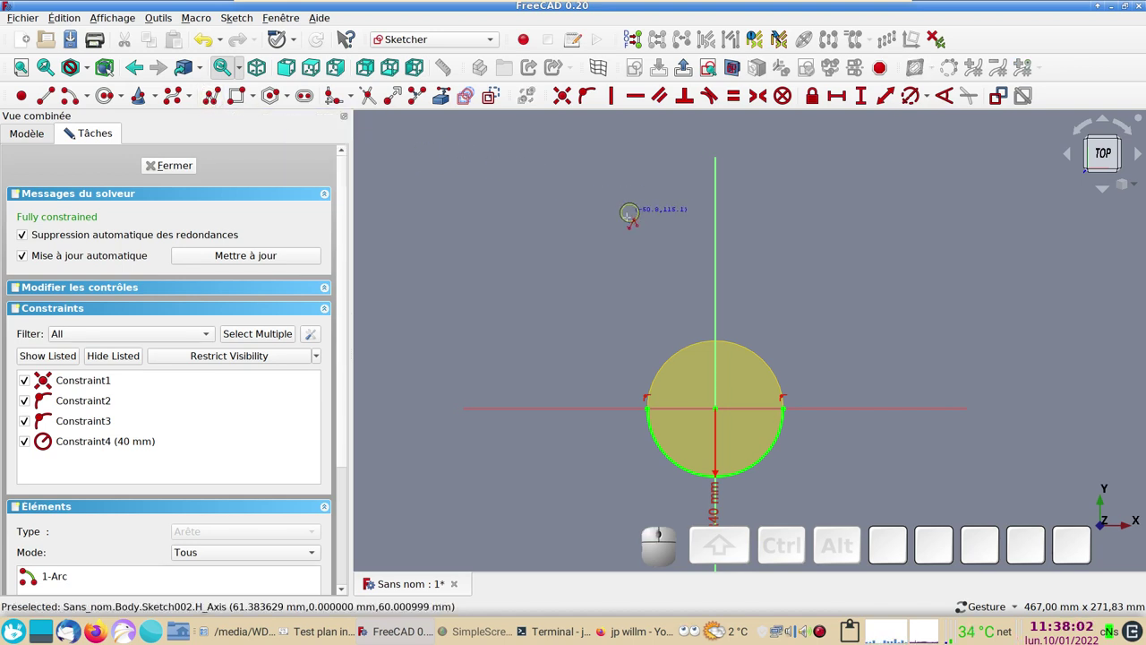
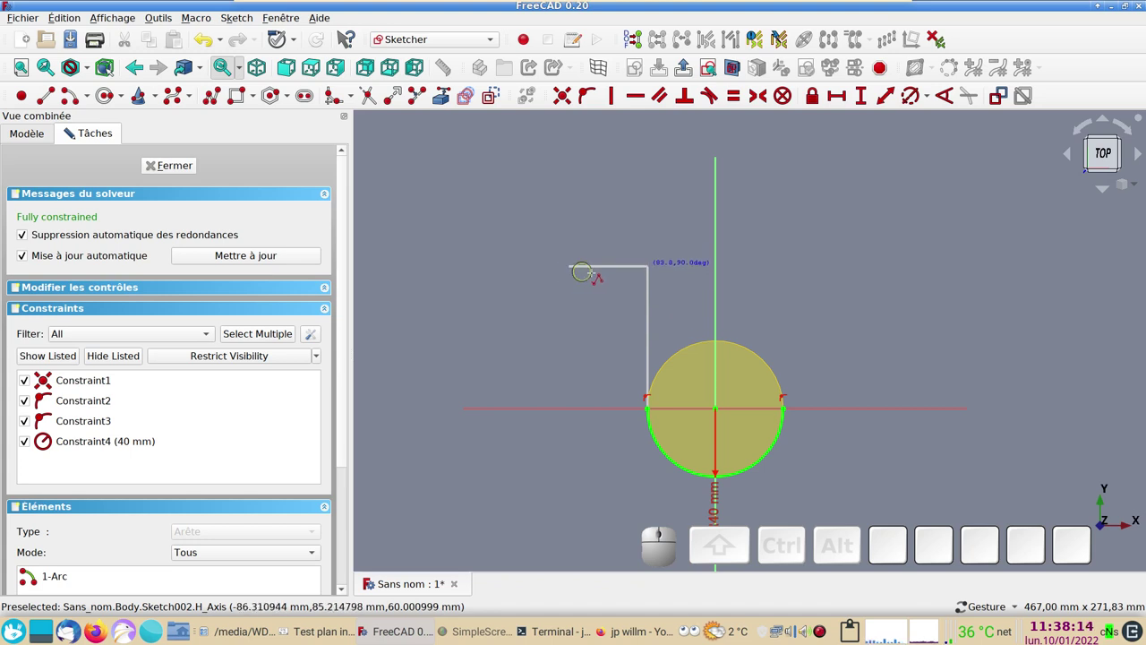
key(m)
key(m)
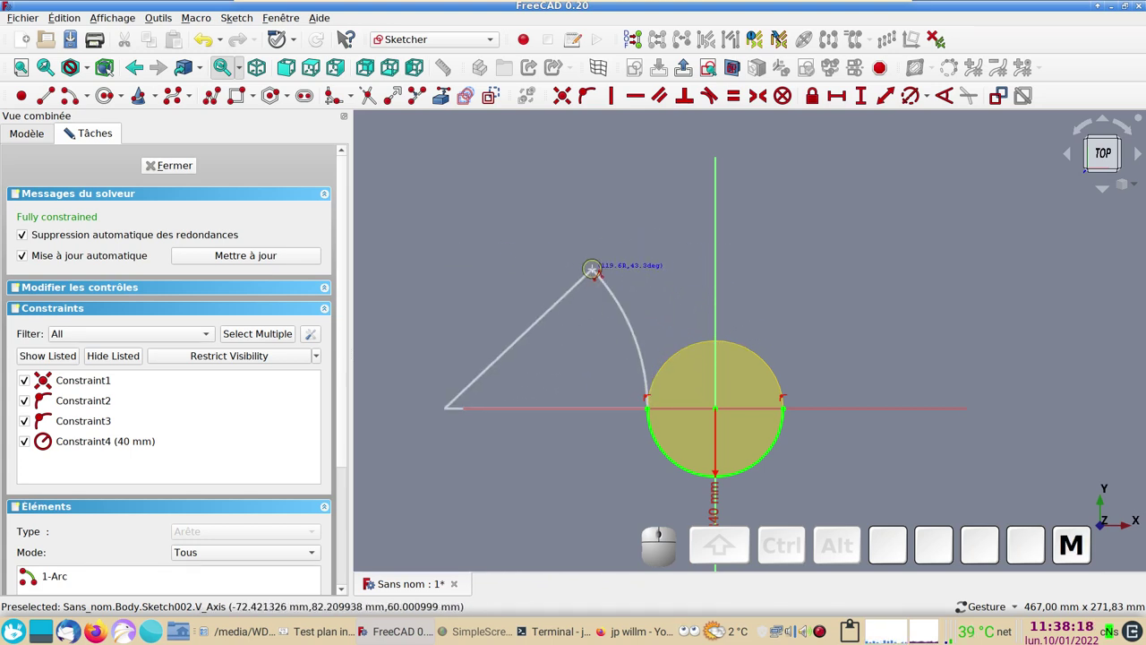
key(m)
key(m)
key(m)
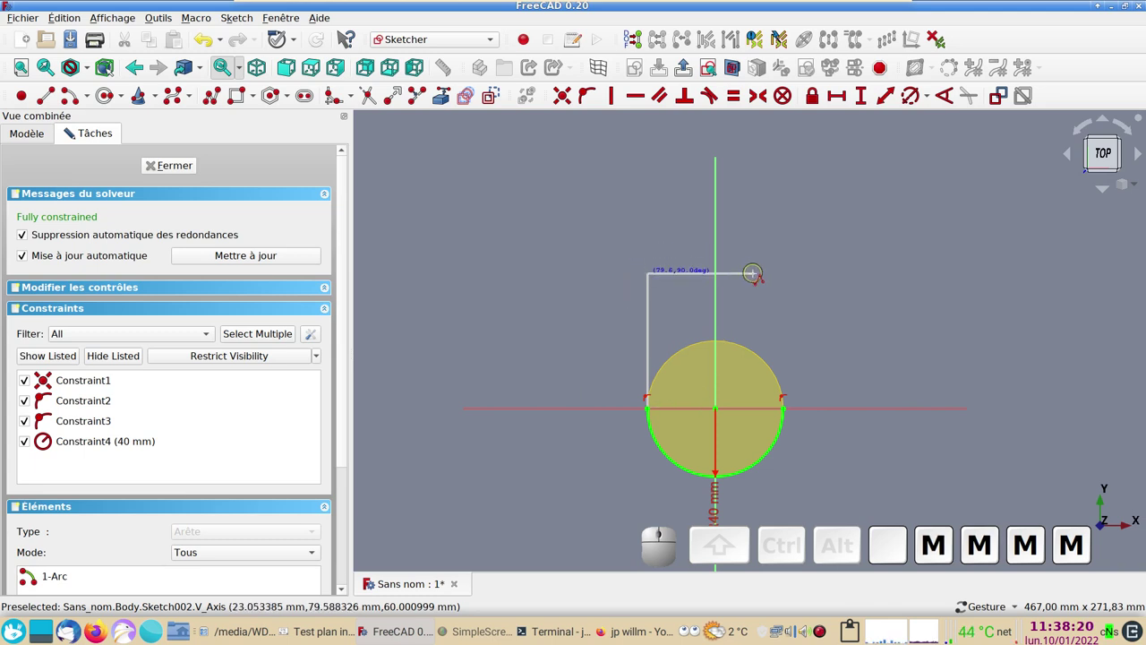
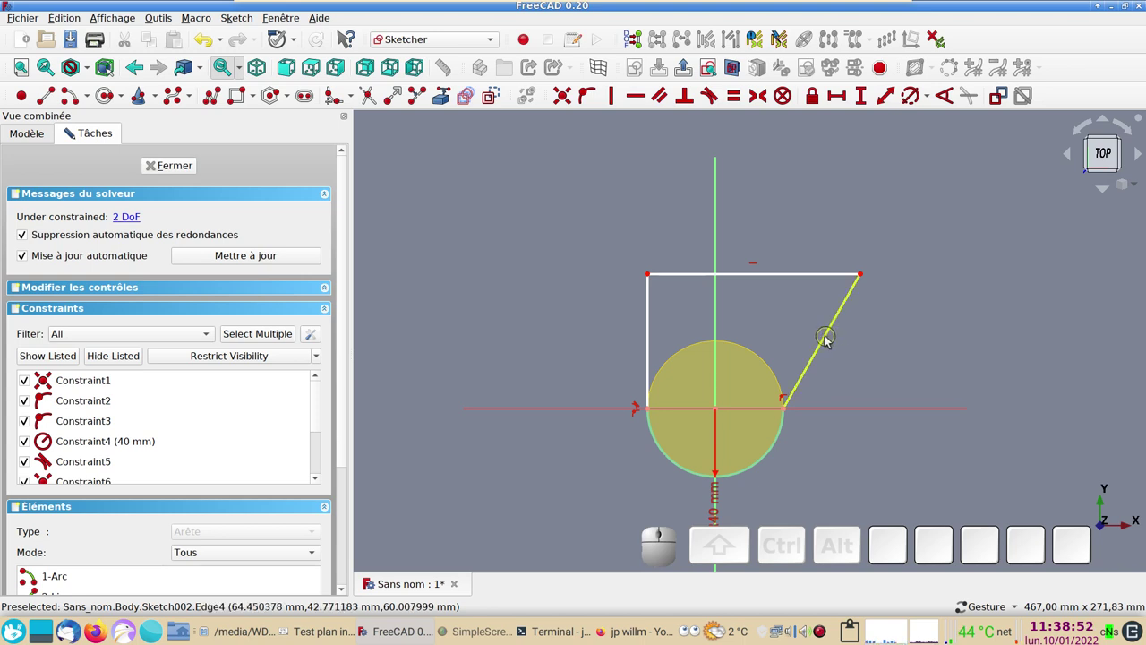
- Make the slanted right side vertical and raise the top edge of the profile
click(831, 341)
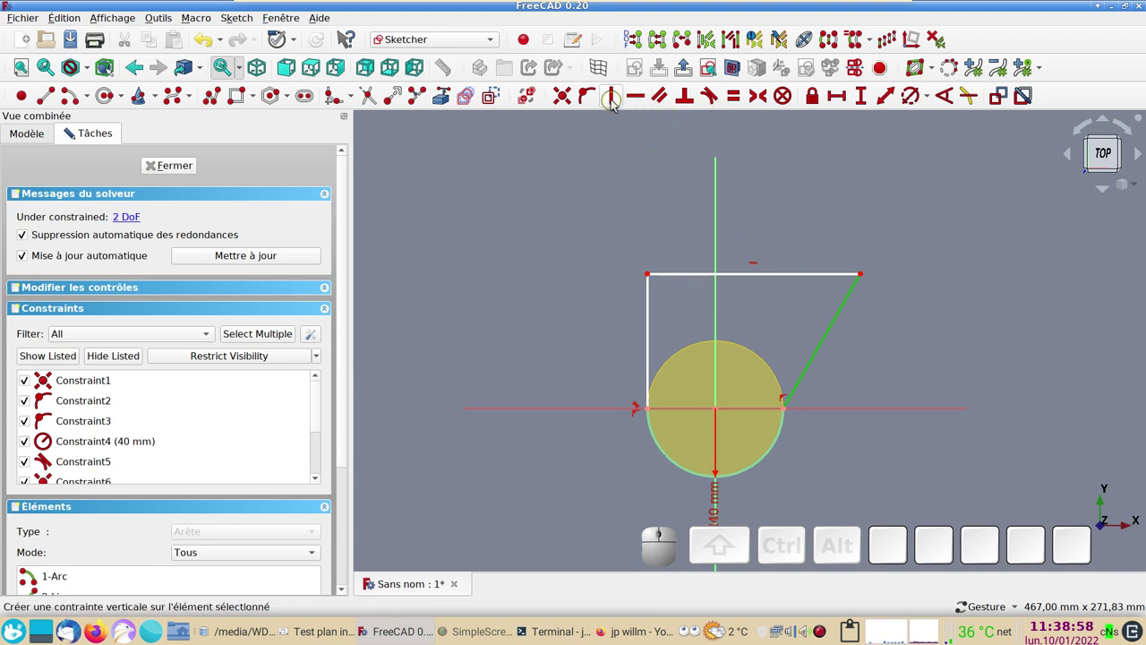
key(v)
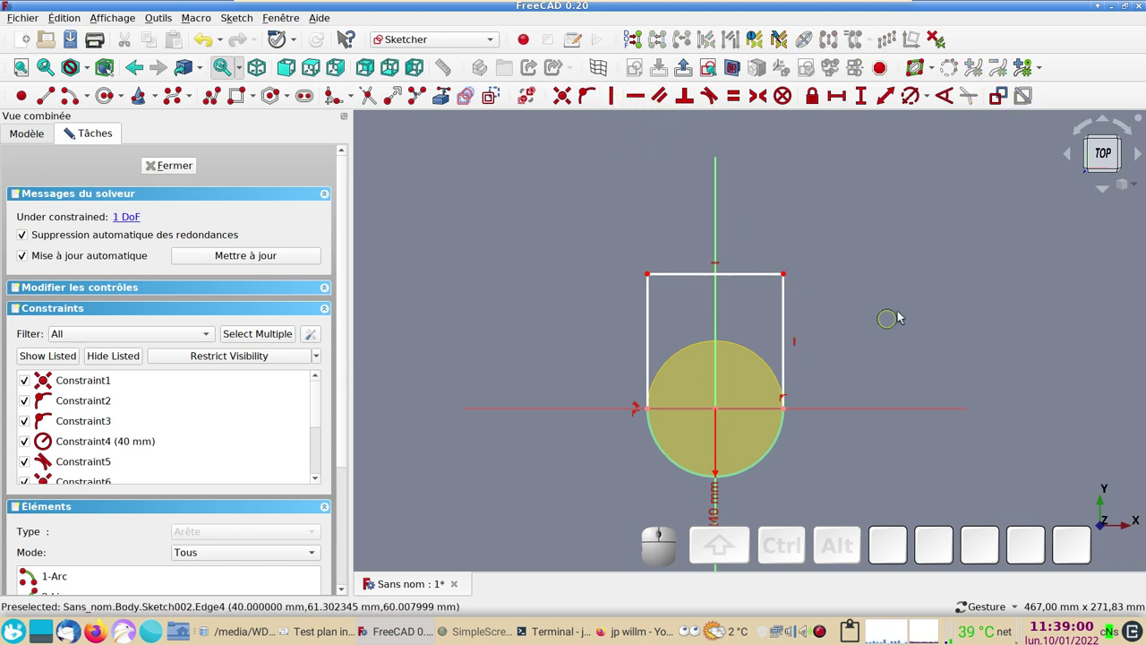
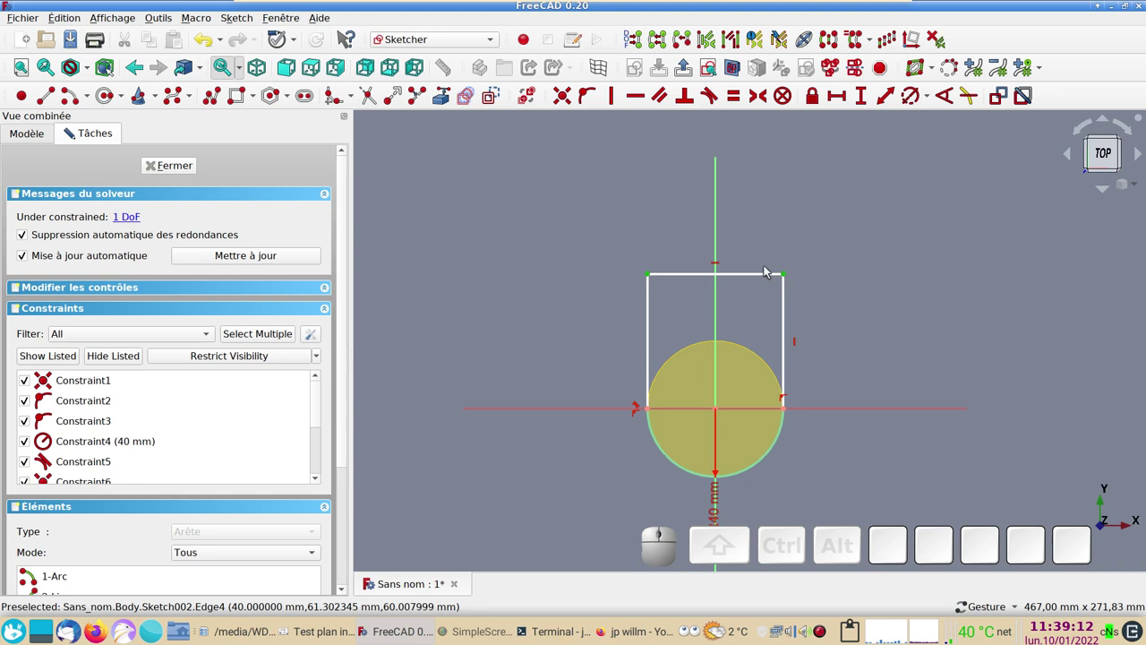
drag(790, 277, 839, 271)
- Constrain the top edge 89.43 mm above the horizontal axis and close the finished sketch
click(838, 270)
click(791, 305)
click(867, 101)
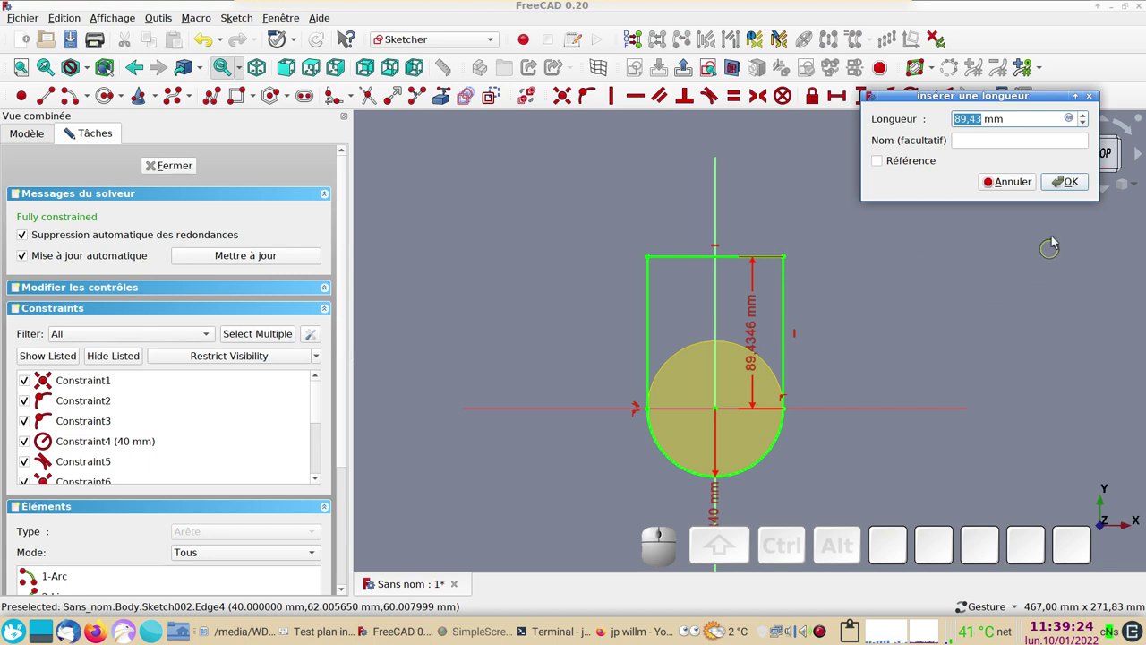
click(1076, 185)
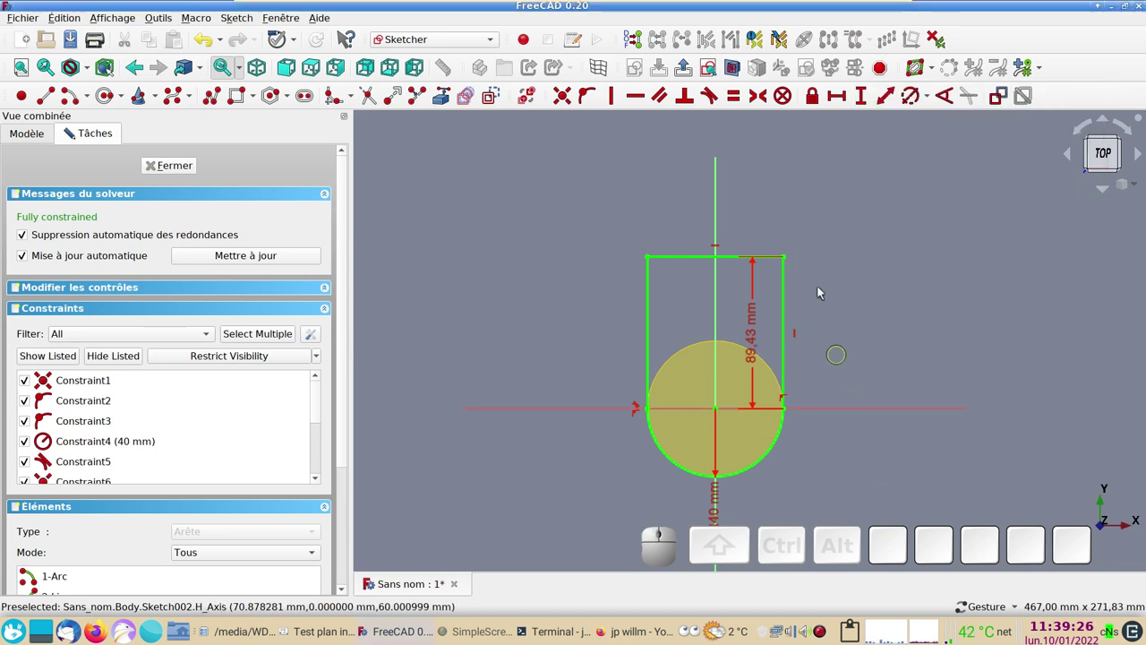
click(190, 169)
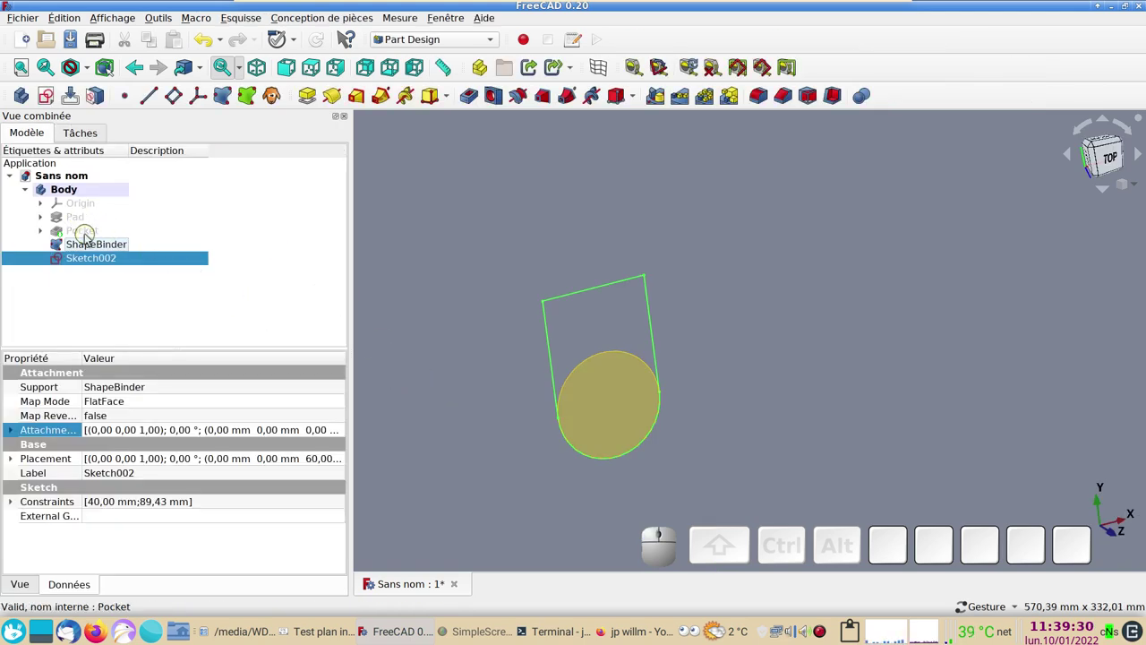
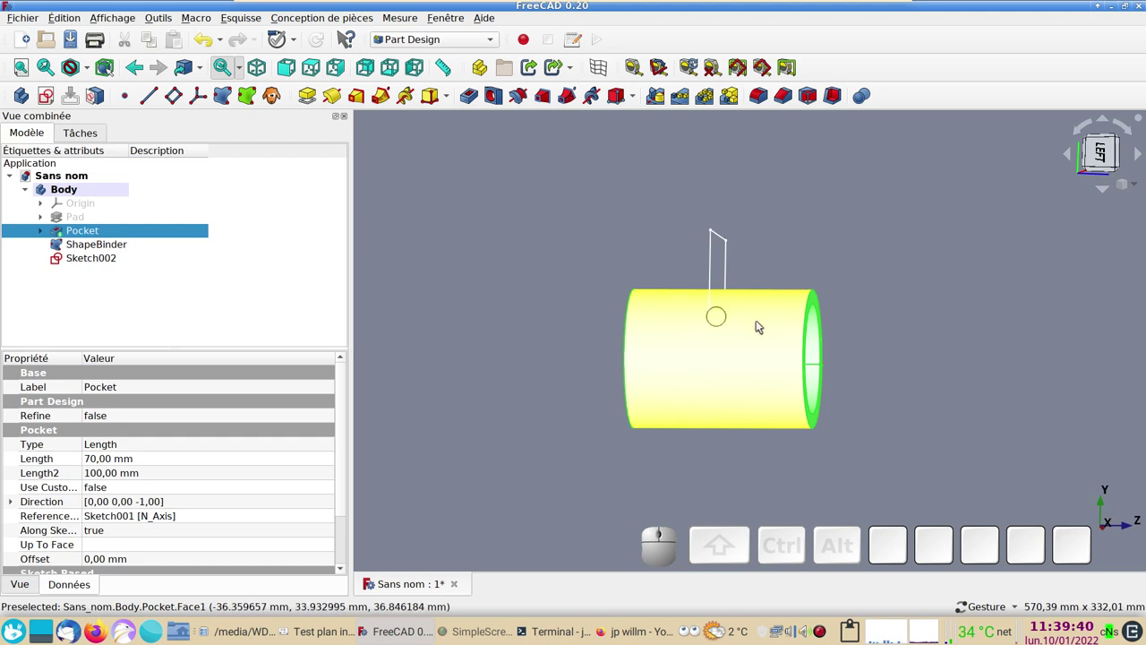
- Orbit to a side view and select the U-shaped Sketch002 in the tree
drag(618, 191, 434, 152)
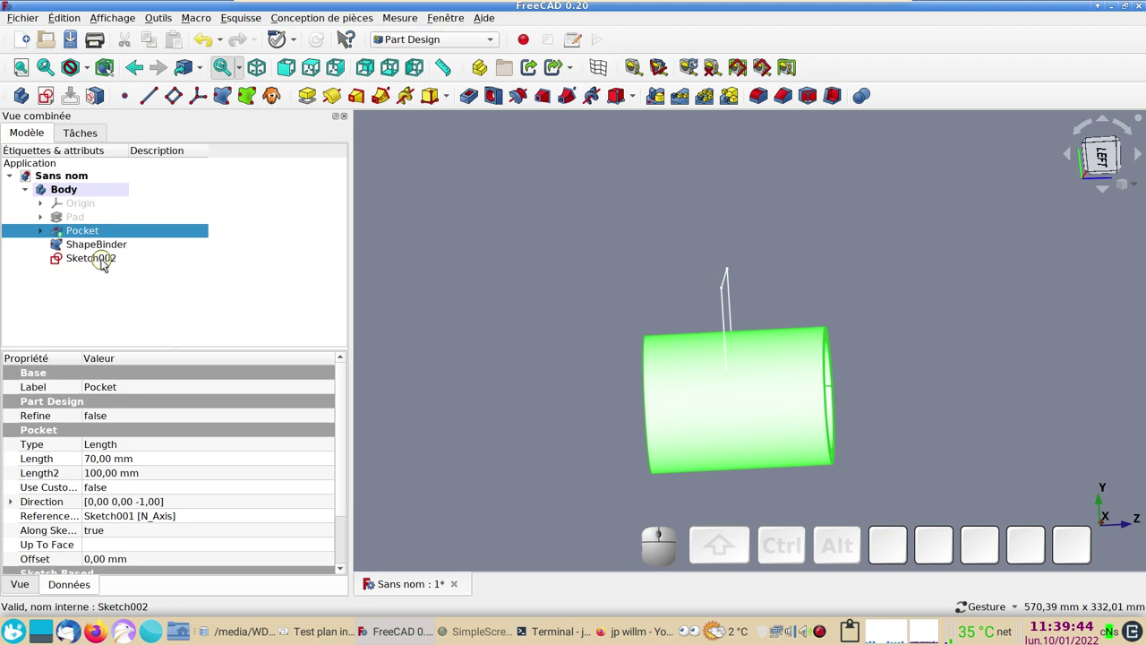
click(108, 263)
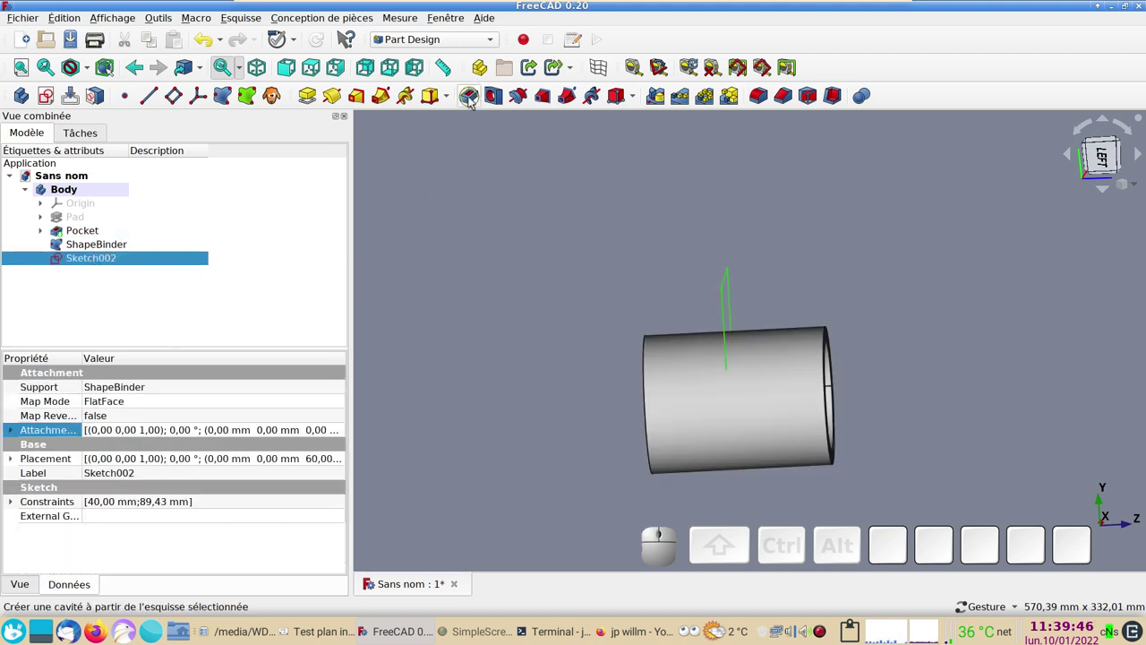
- Cut a 40 mm pocket from Sketch002 into the cylinder and confirm it
click(473, 99)
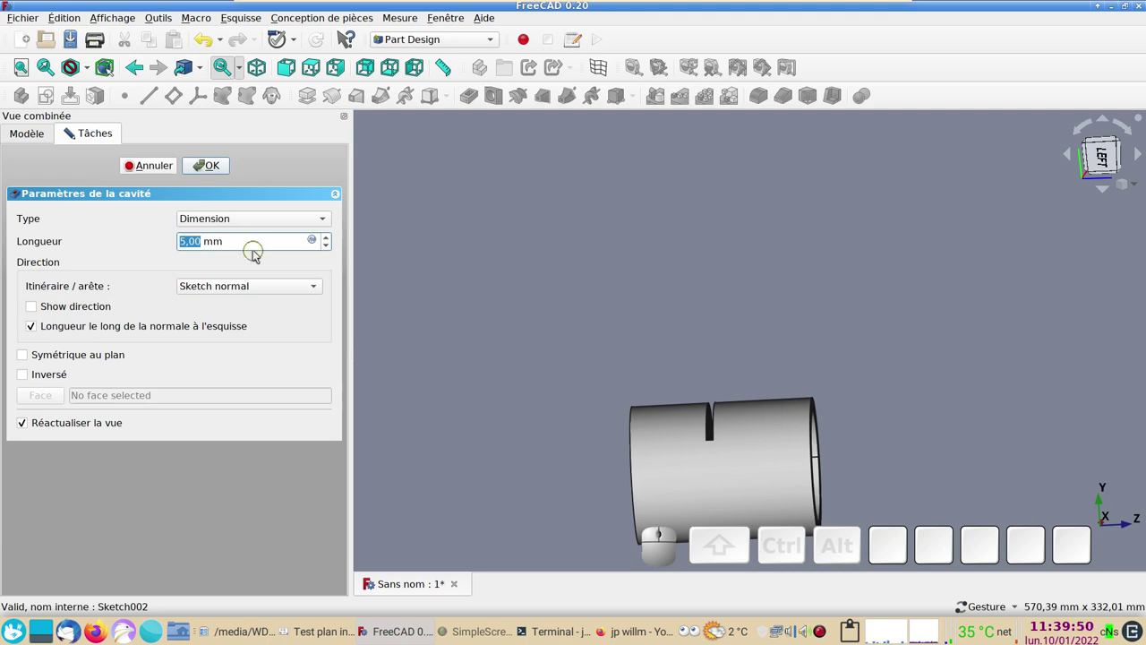
key(4)
key(0)
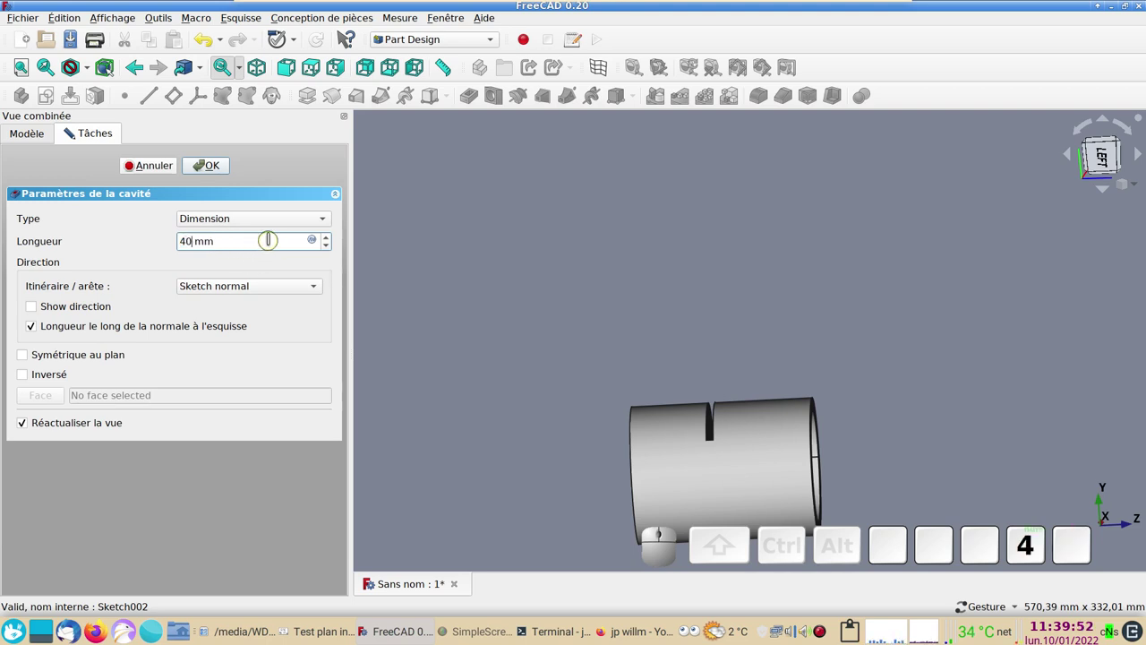
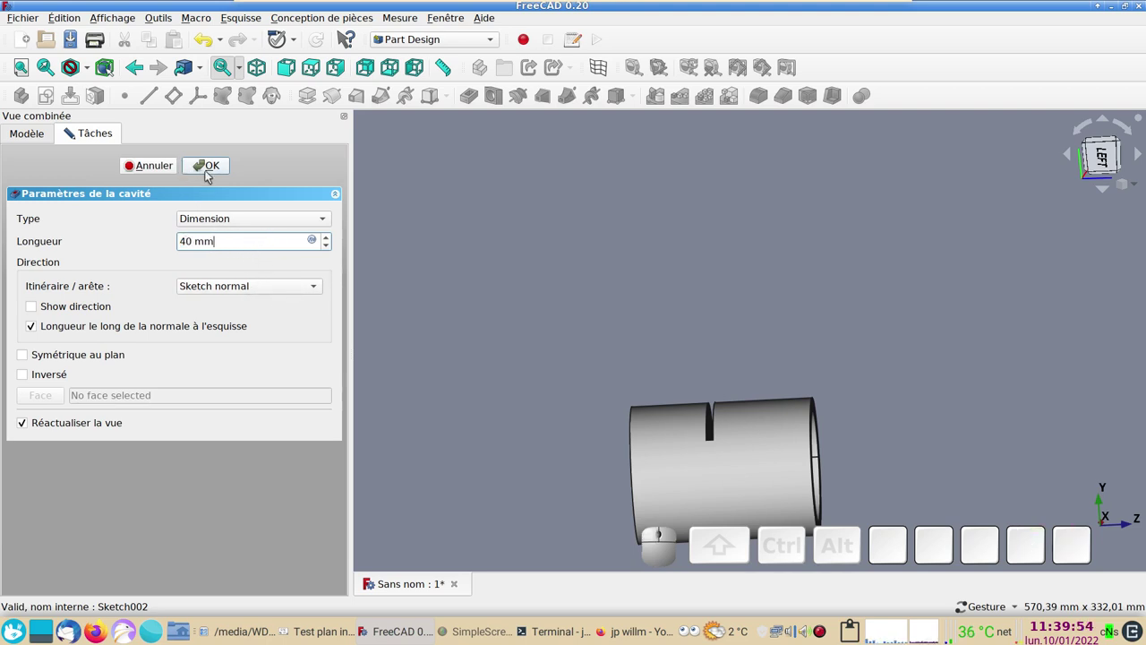
click(218, 171)
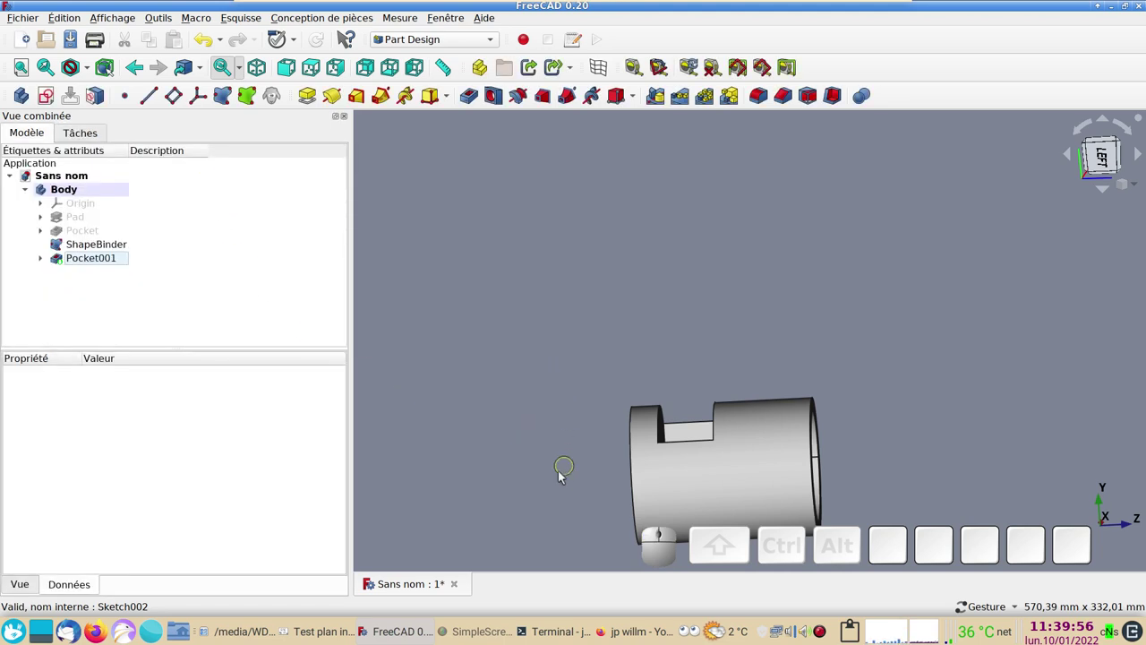
- Reopen Pocket001's parameters, check the 40 mm length and confirm
scroll(down, 3)
drag(467, 409, 406, 282)
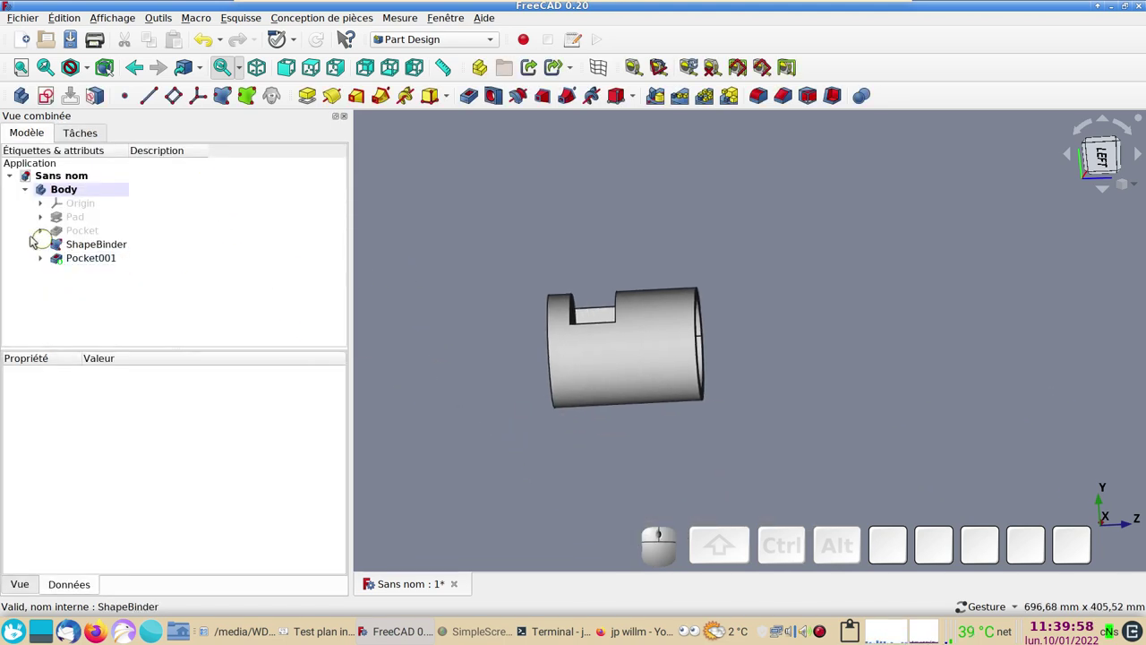
click(114, 263)
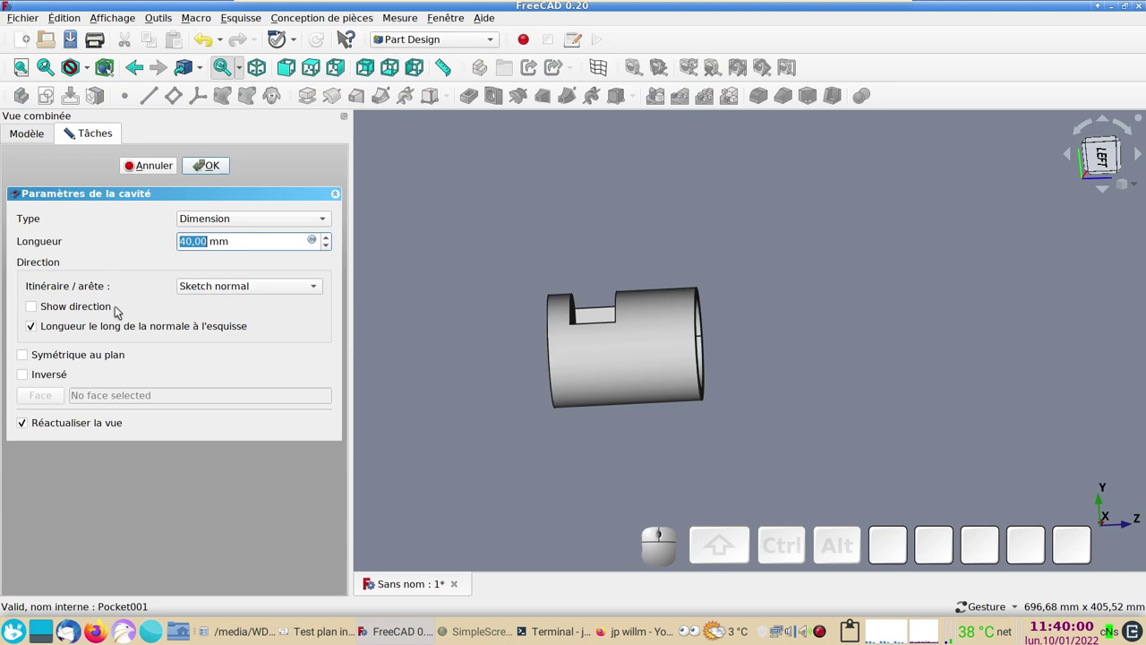
click(23, 375)
click(213, 166)
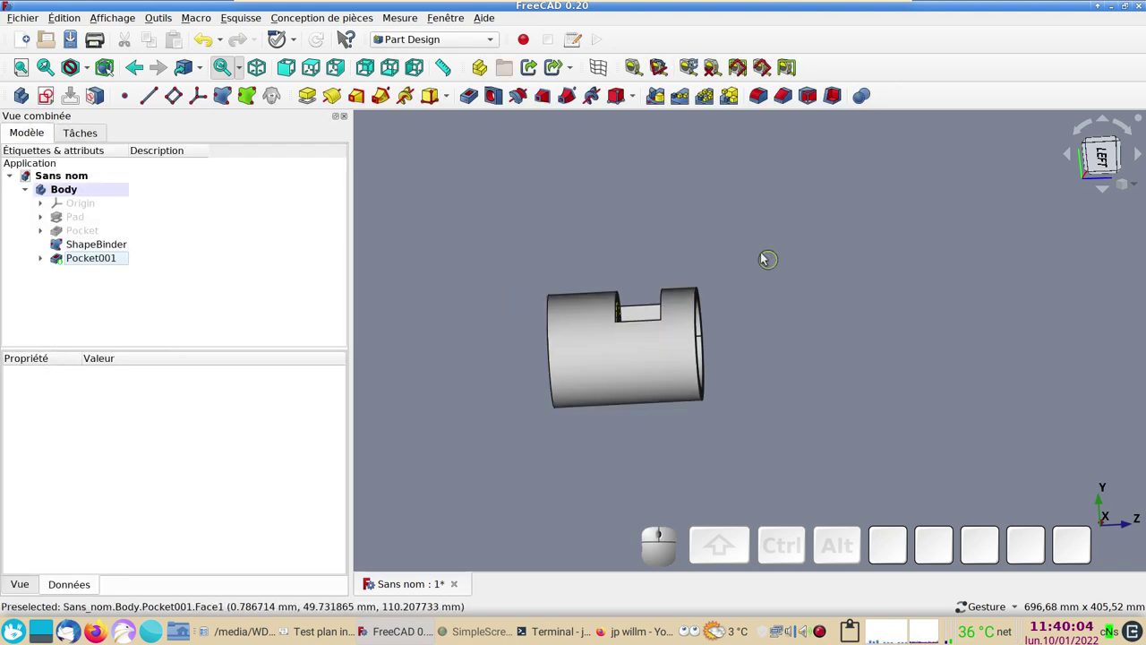
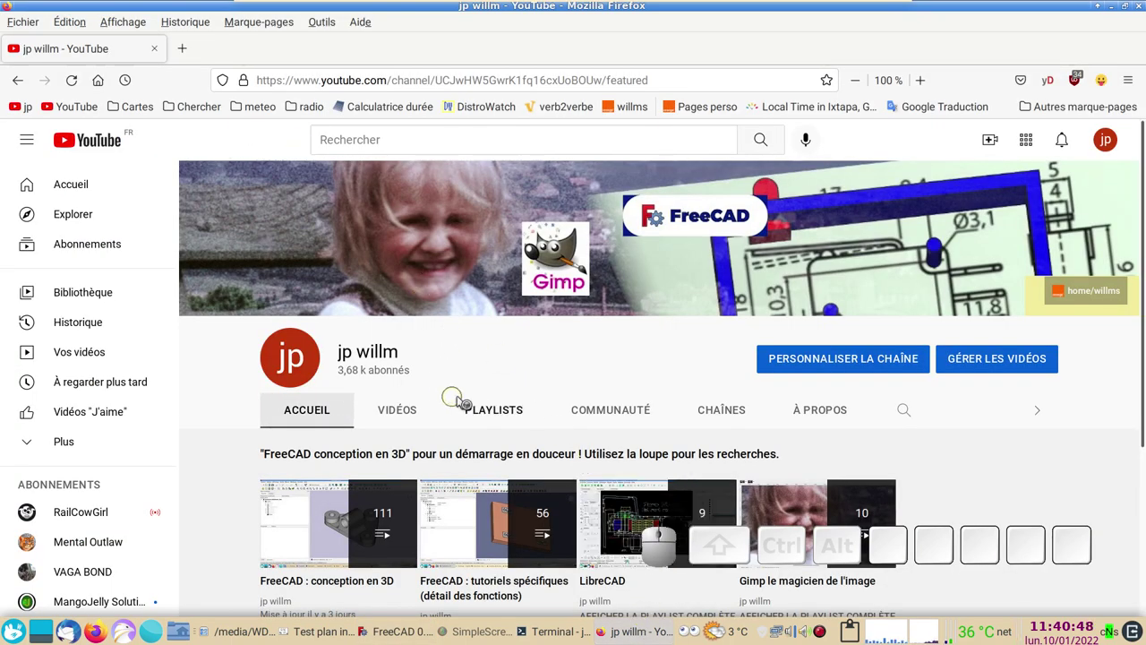
- Search the jp willm YouTube channel for dépouille and scroll the results
scroll(down, 3)
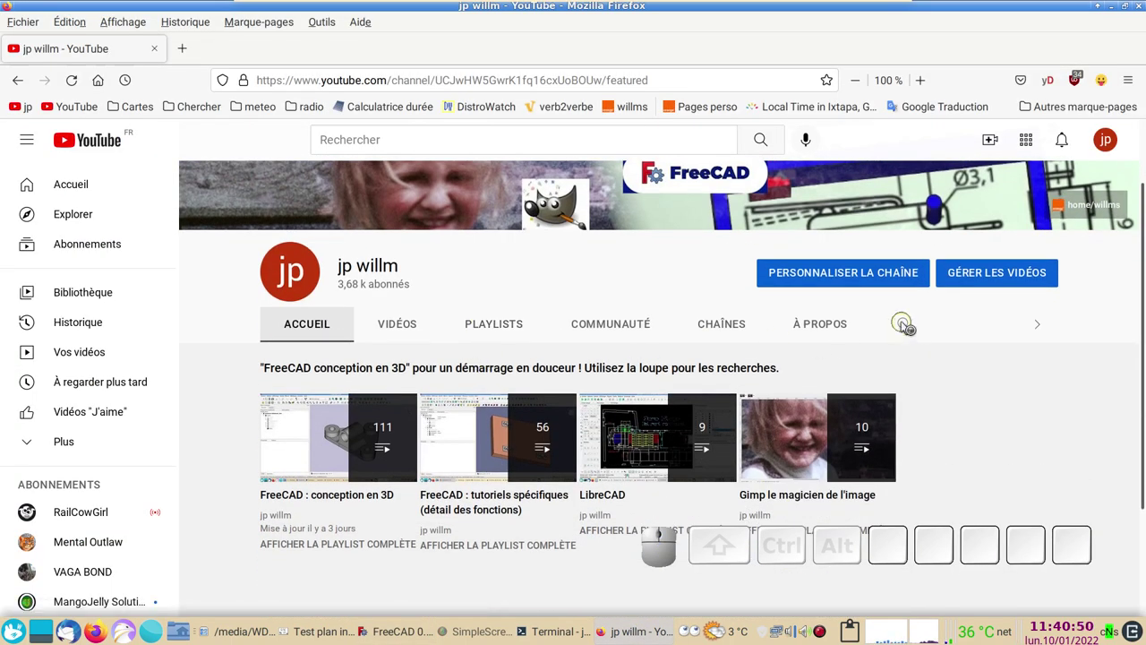
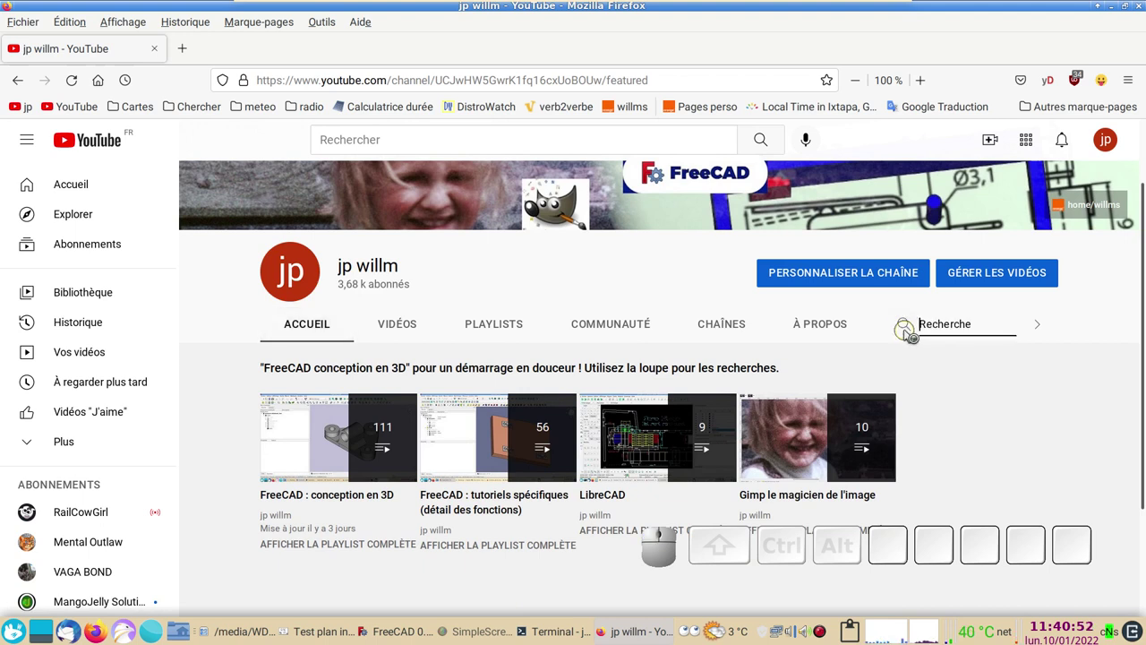
key(d)
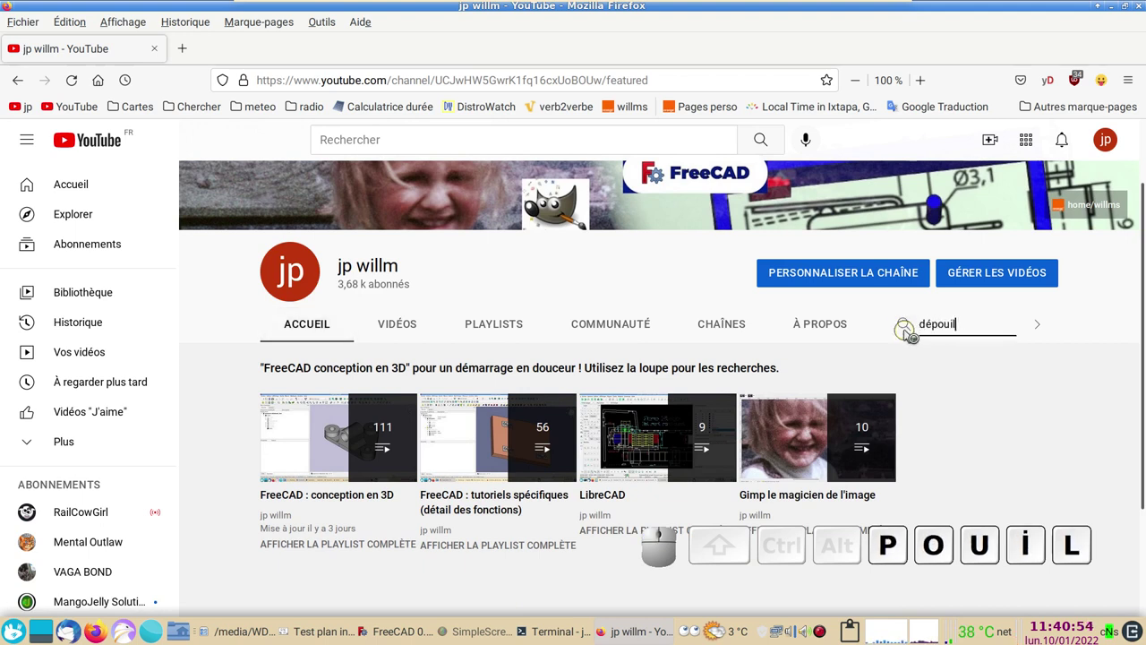
key(Return)
scroll(down, 3)
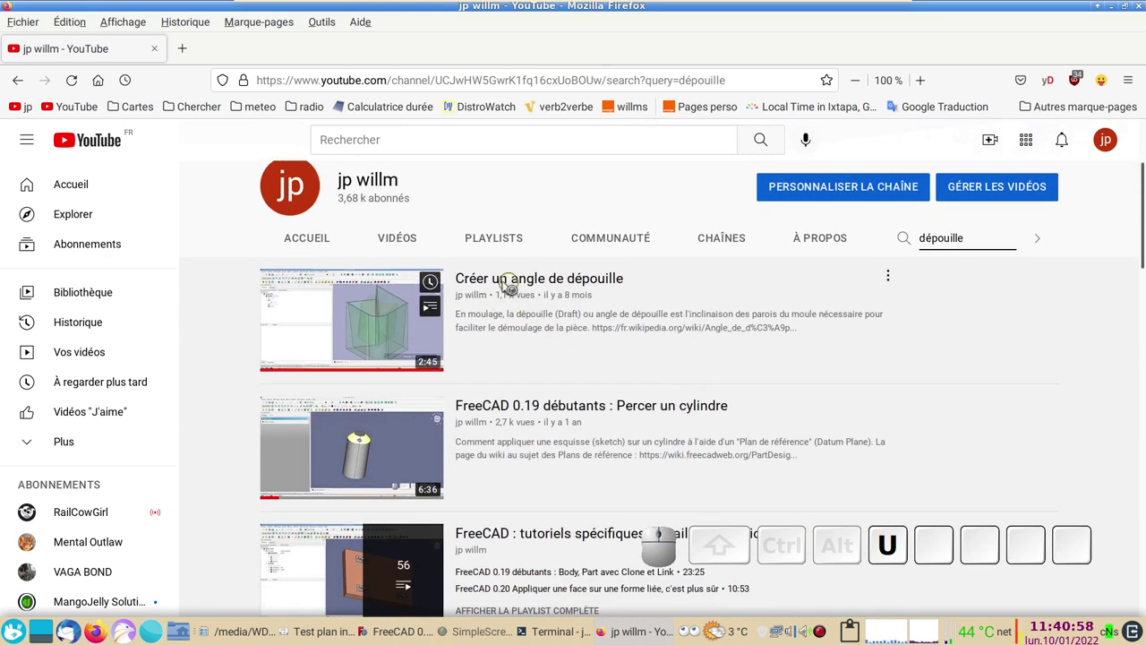
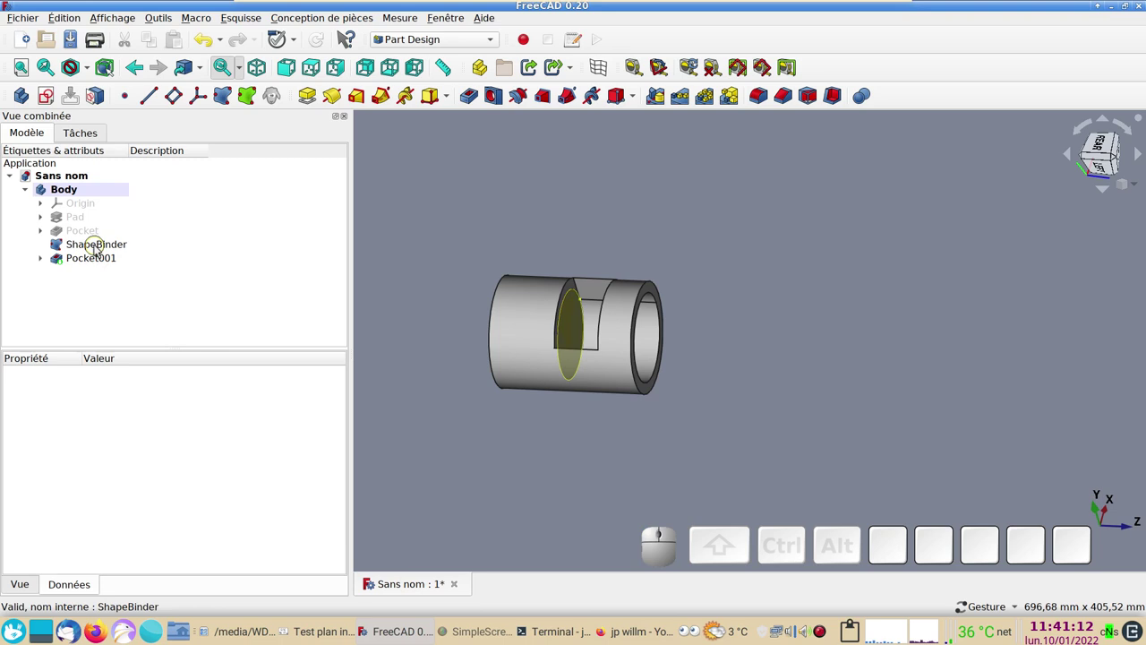
- Hide the ShapeBinder and orbit to look into the notch from both sides
click(99, 248)
key(space)
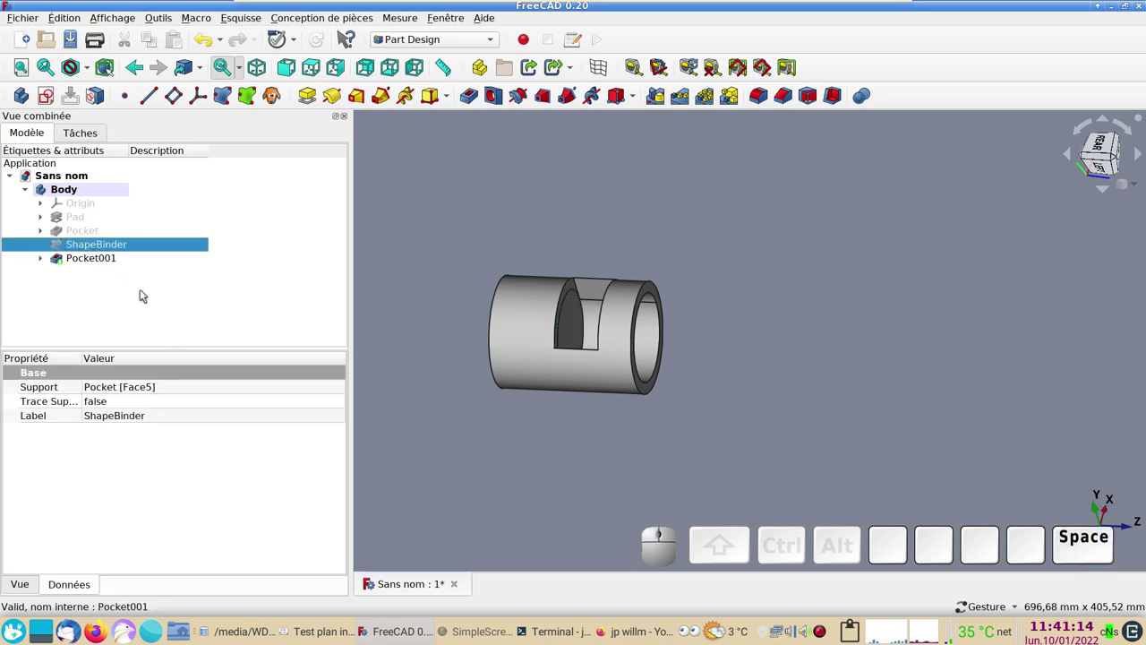
drag(583, 462, 568, 391)
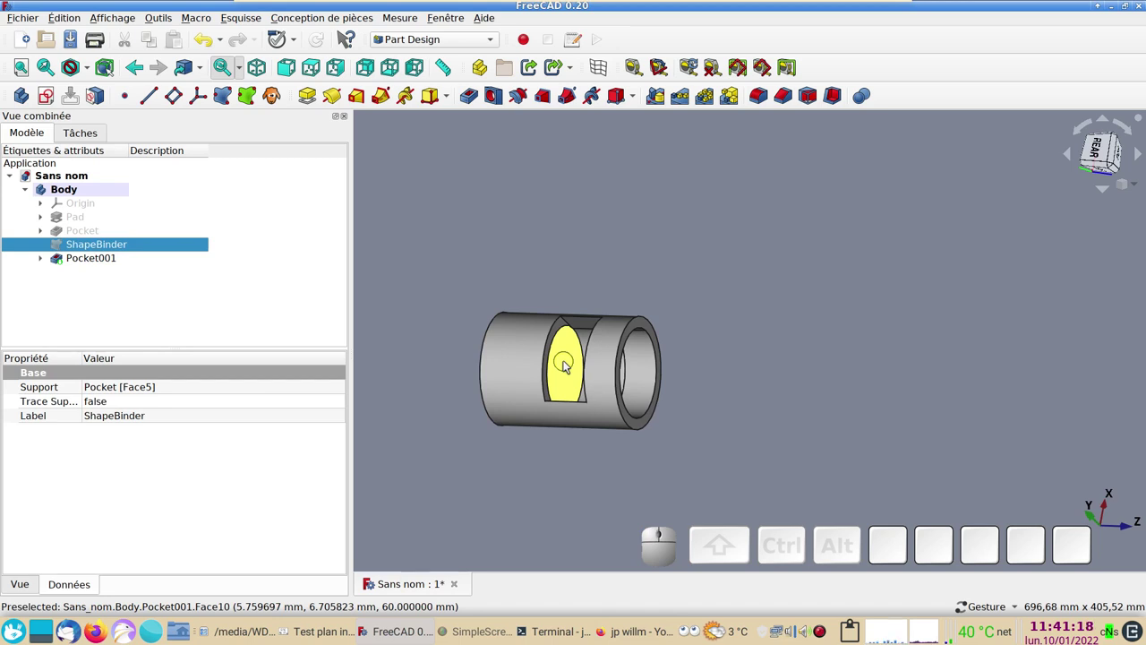
drag(839, 382, 741, 341)
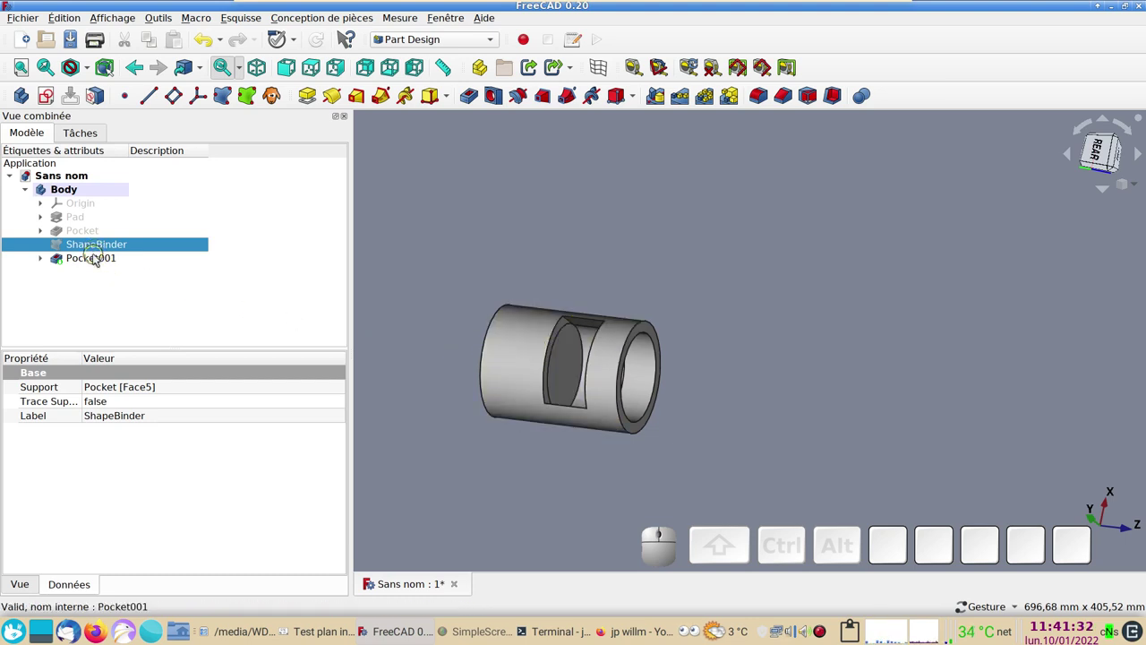
- Set Pocket001's Refine property to true in the Property view
click(100, 257)
click(97, 260)
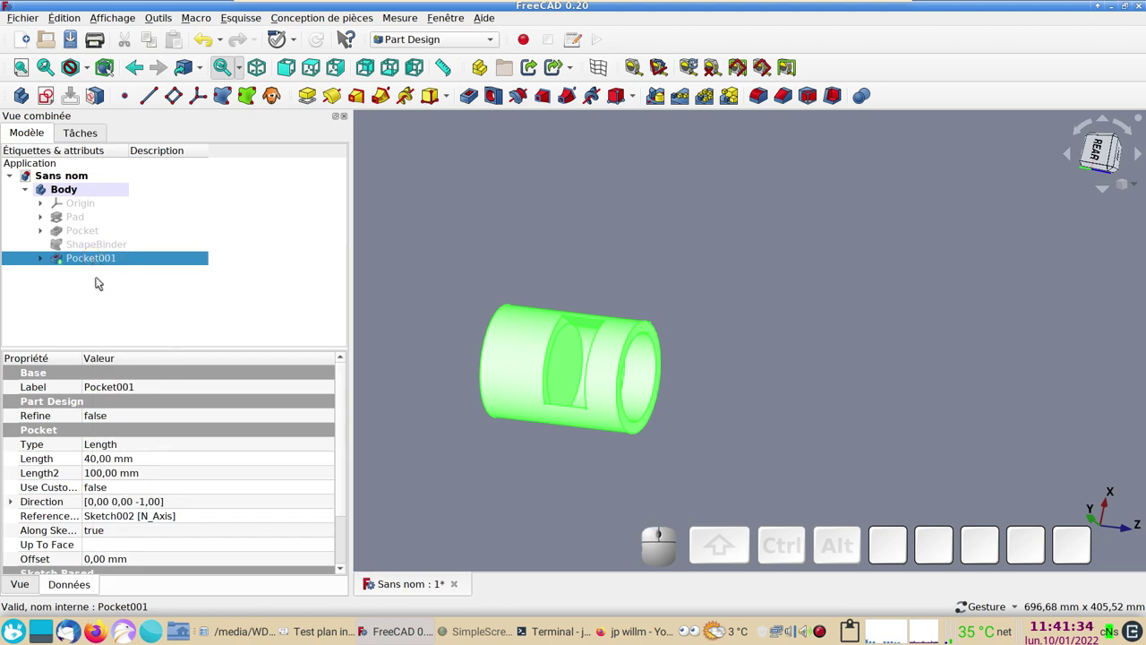
click(151, 418)
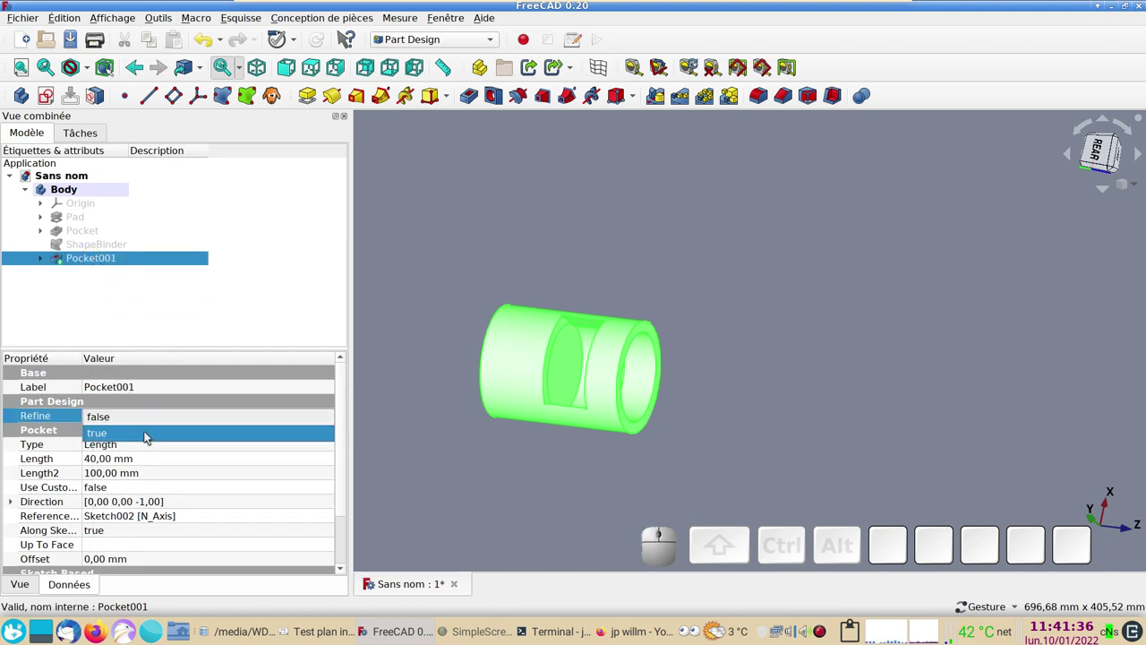
click(150, 435)
- Orbit to inspect the refined notch and select its flat face
click(504, 495)
drag(529, 498, 564, 315)
click(821, 372)
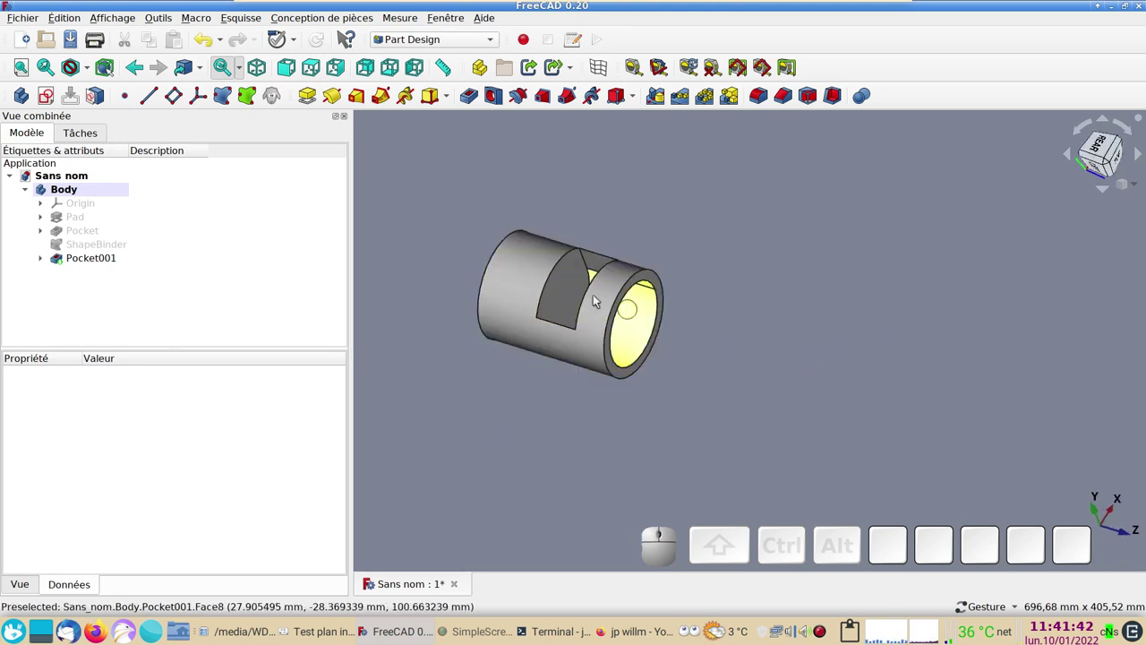
click(575, 296)
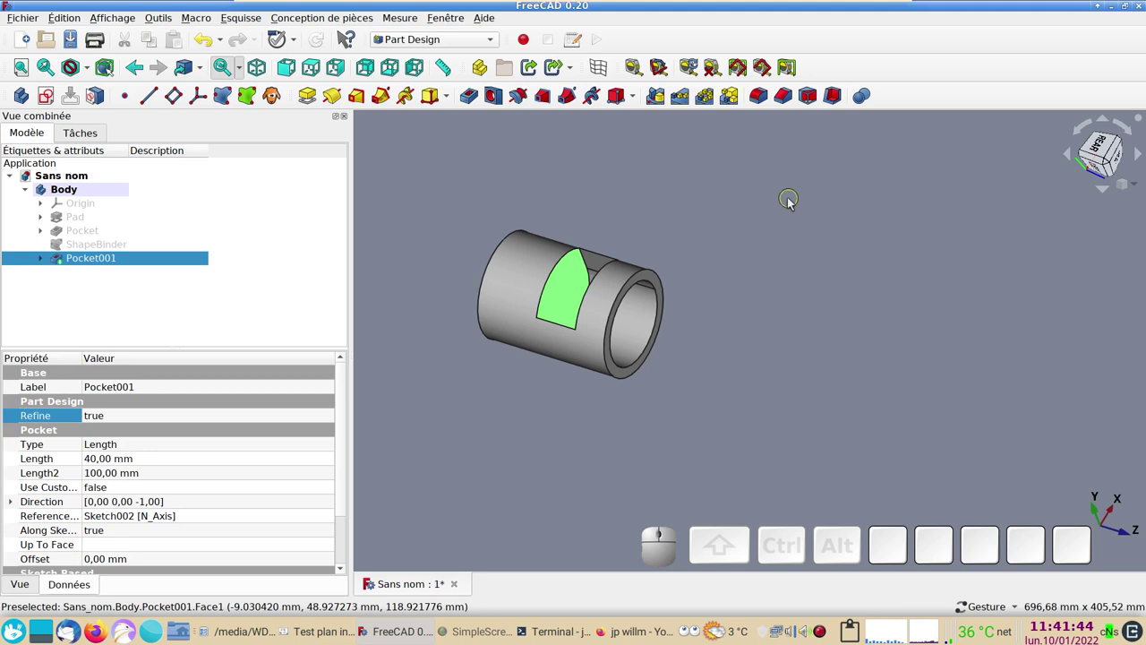
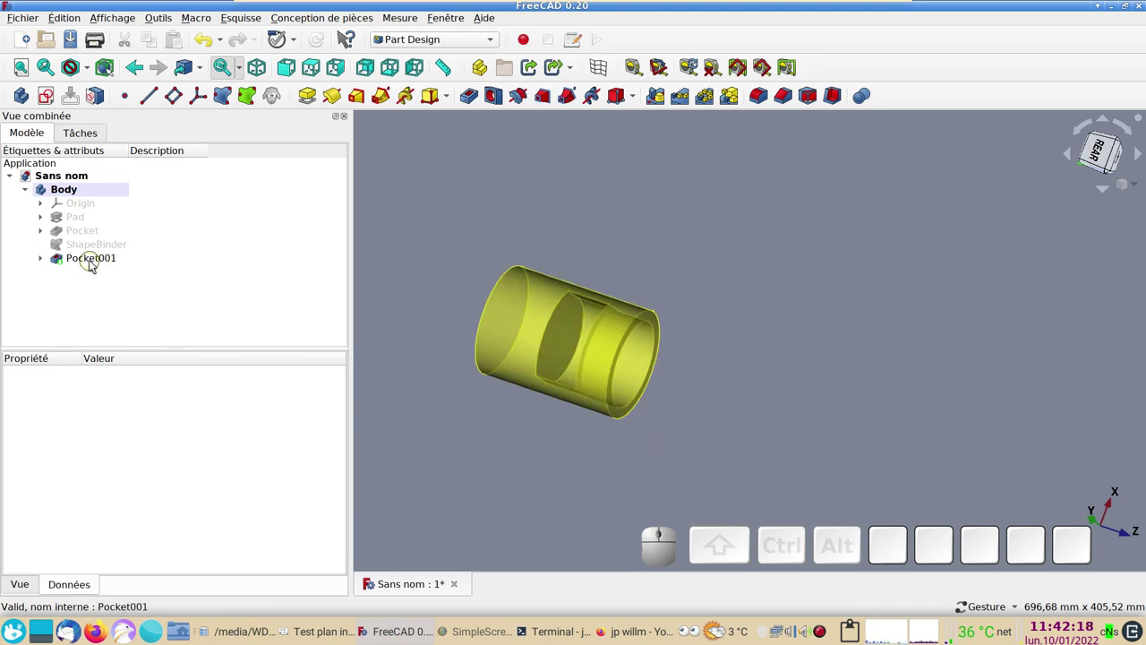
drag(598, 470, 604, 439)
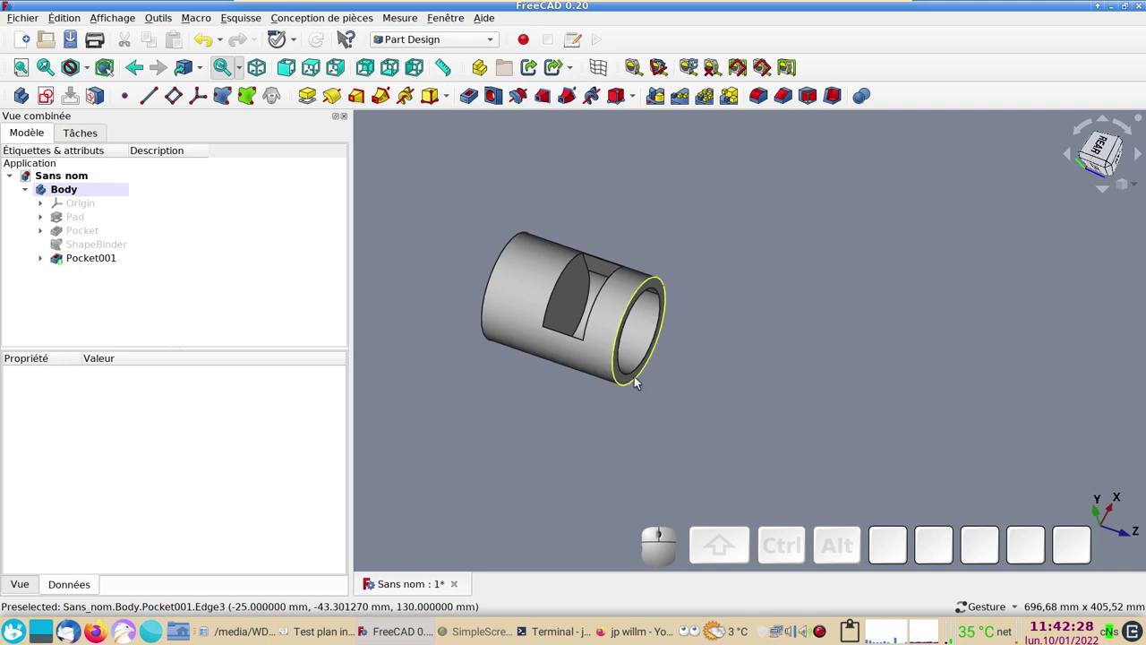
click(641, 380)
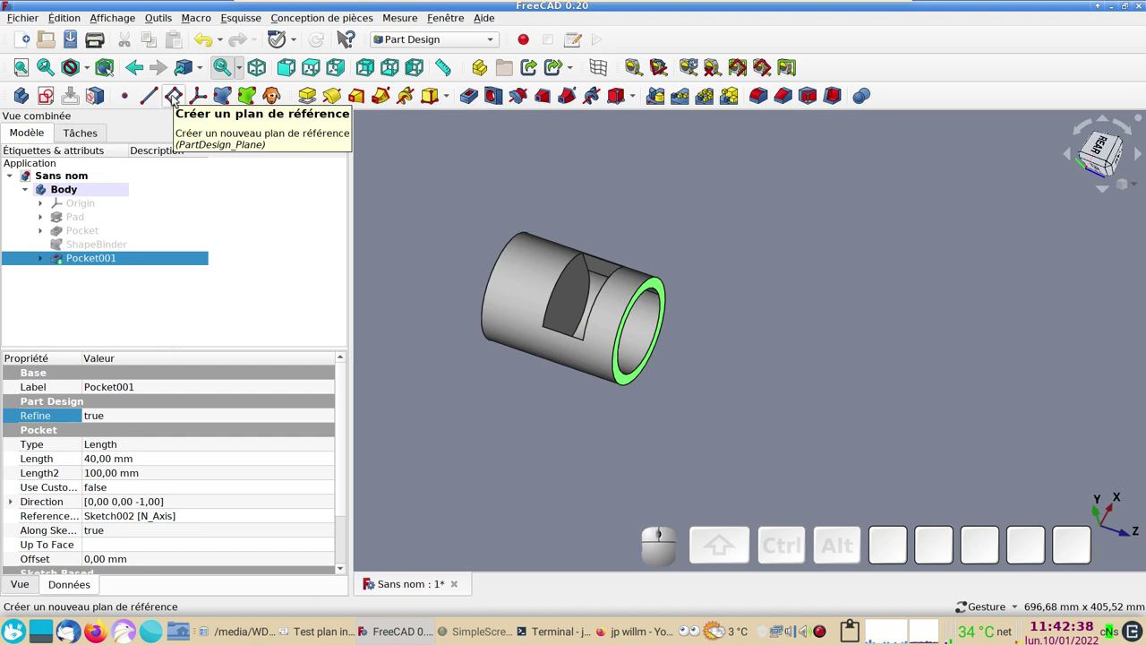
- Create a datum plane on the end face lying lengthwise through the cylinder, then orbit to check it
click(178, 98)
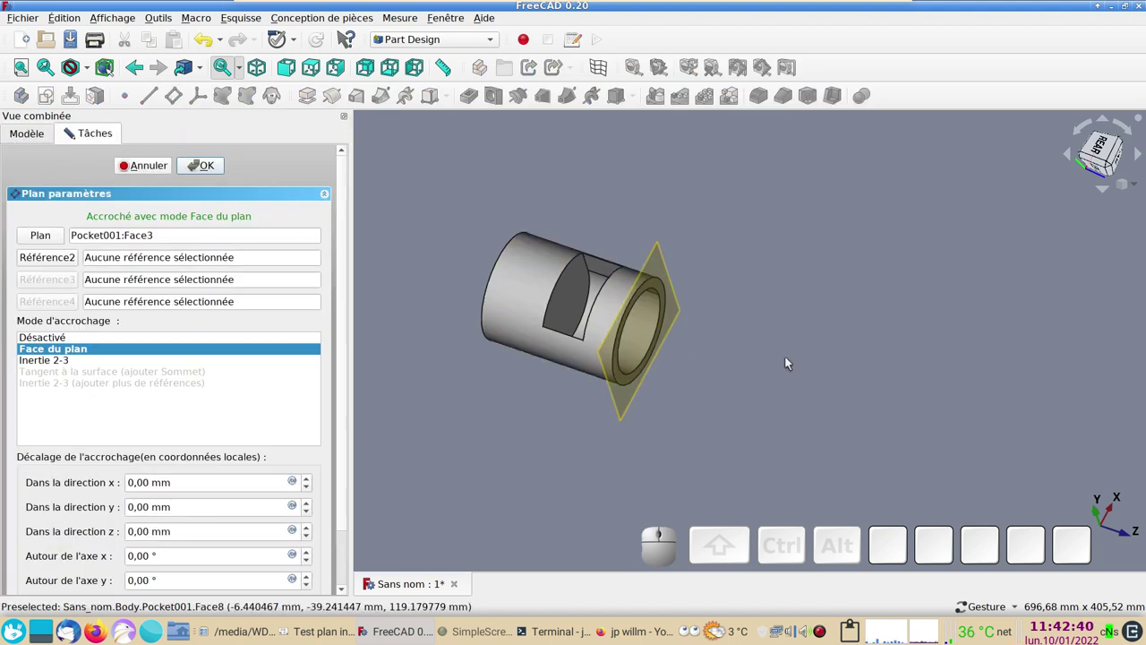
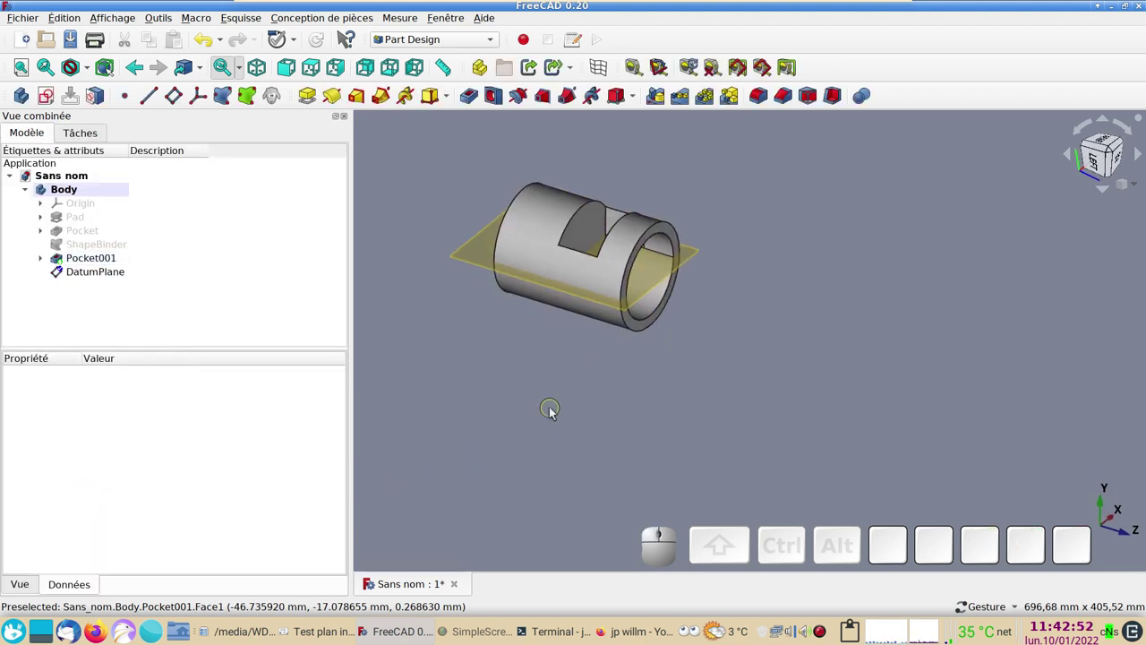
drag(685, 409, 586, 302)
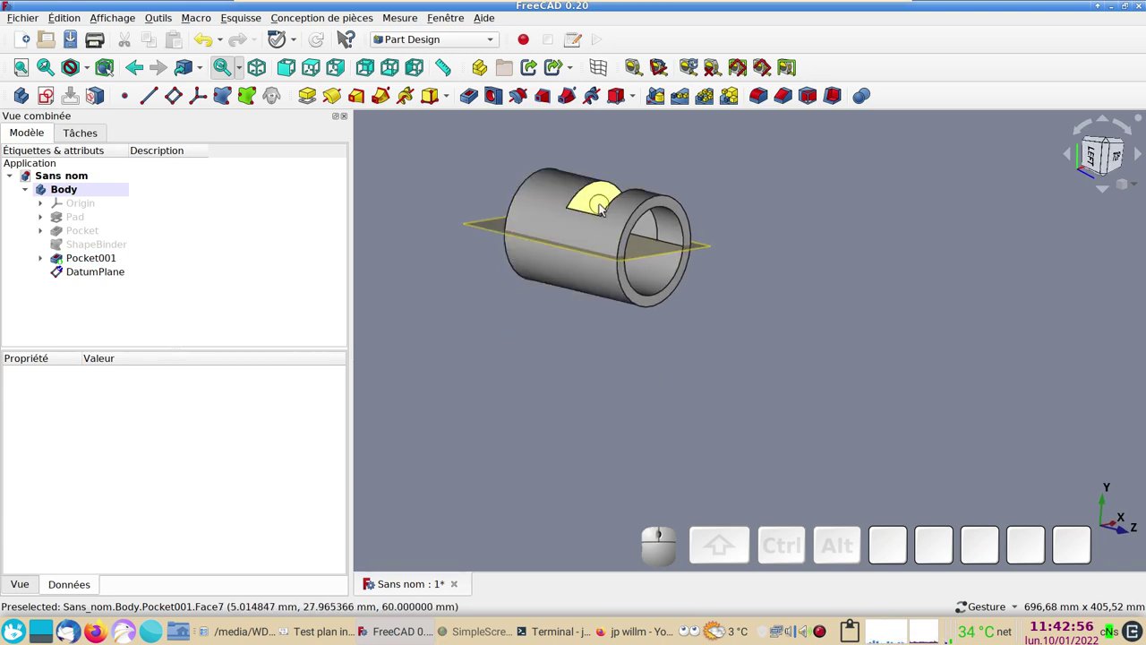
drag(522, 377, 618, 298)
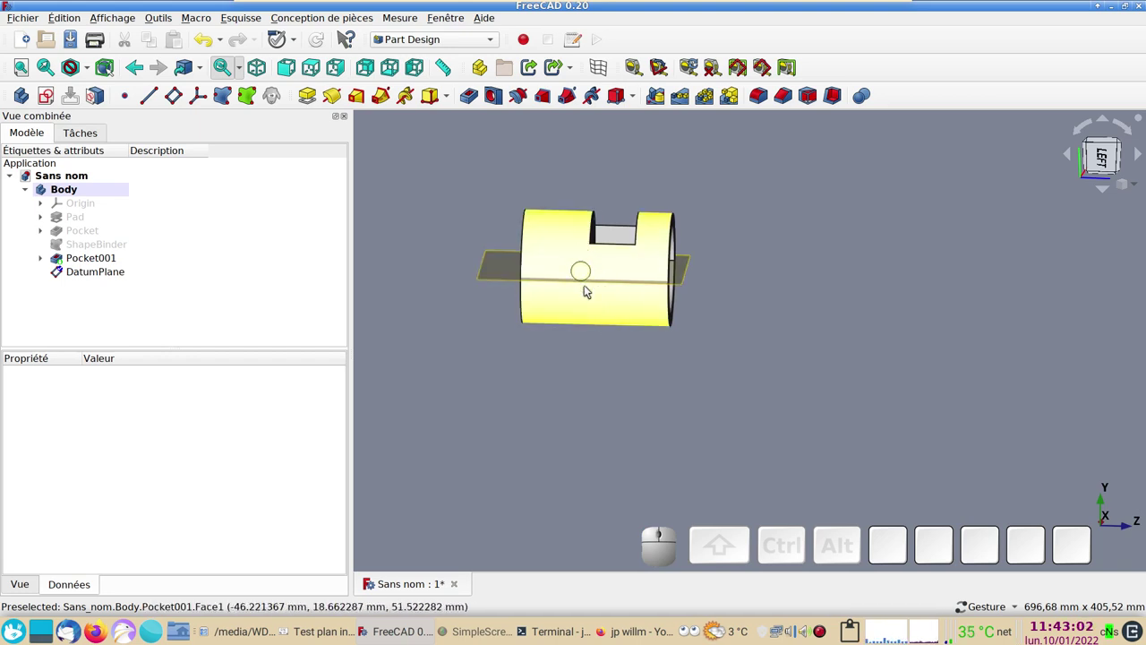
drag(776, 324, 626, 327)
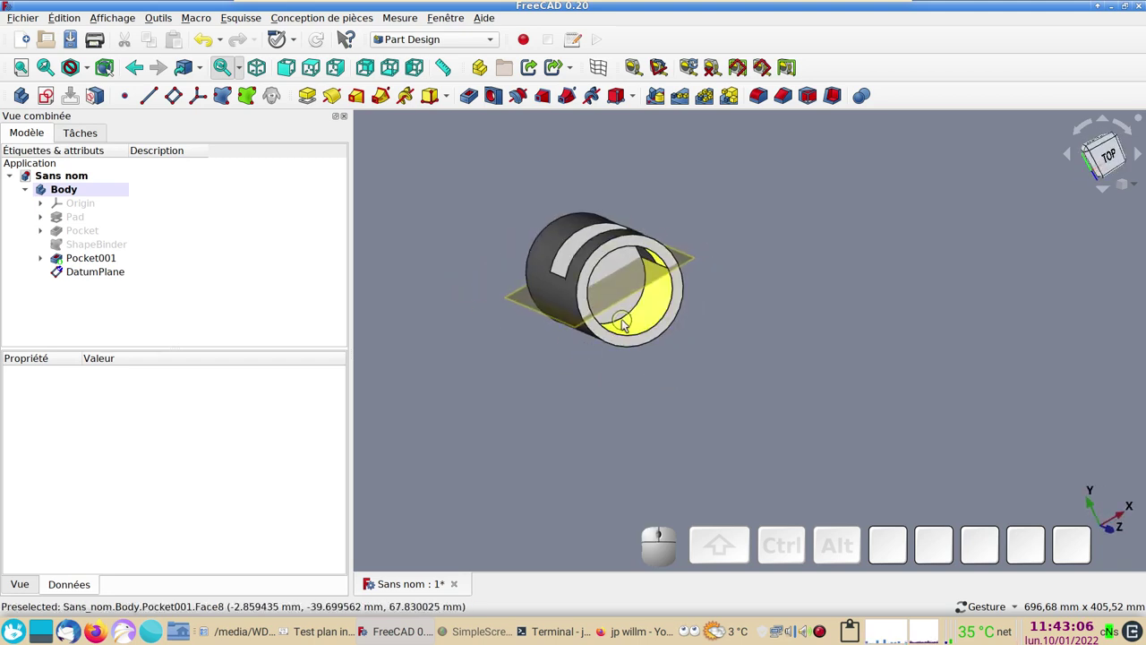
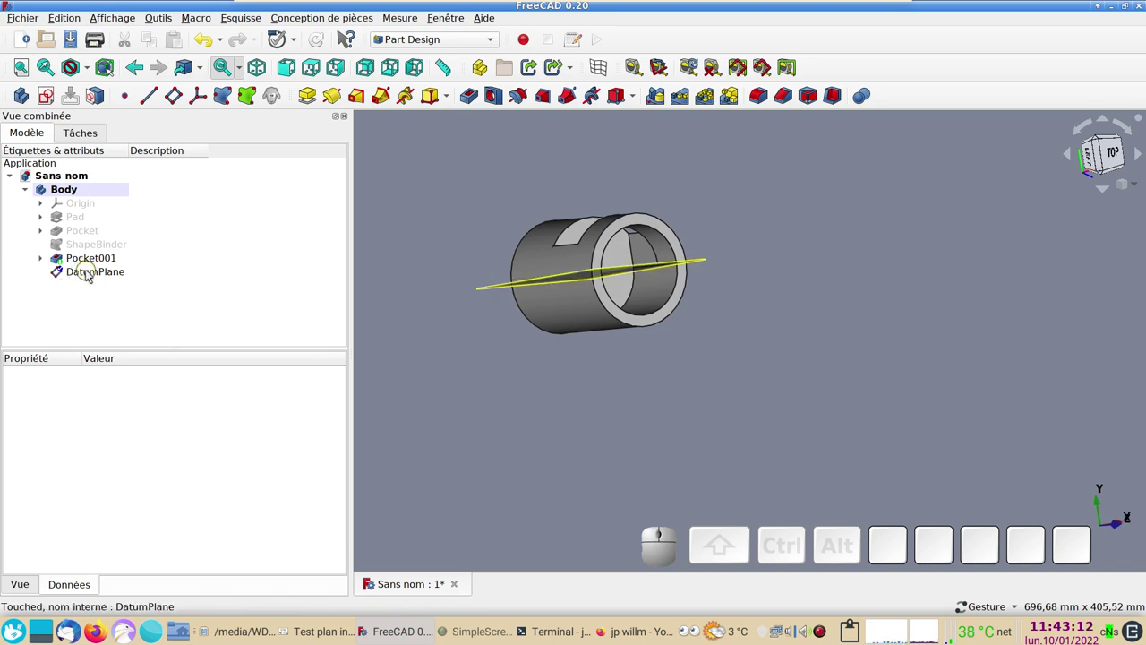
- Reopen the DatumPlane's attachment and set its local y offset to -40 mm
click(91, 272)
scroll(down, 3)
drag(728, 331, 779, 369)
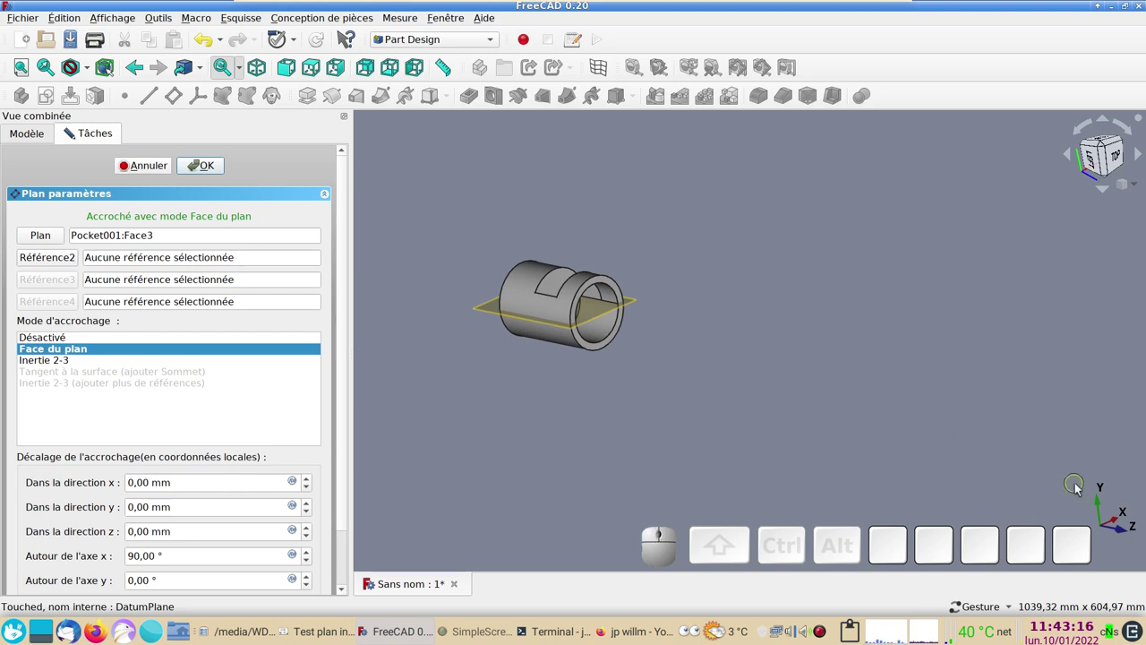
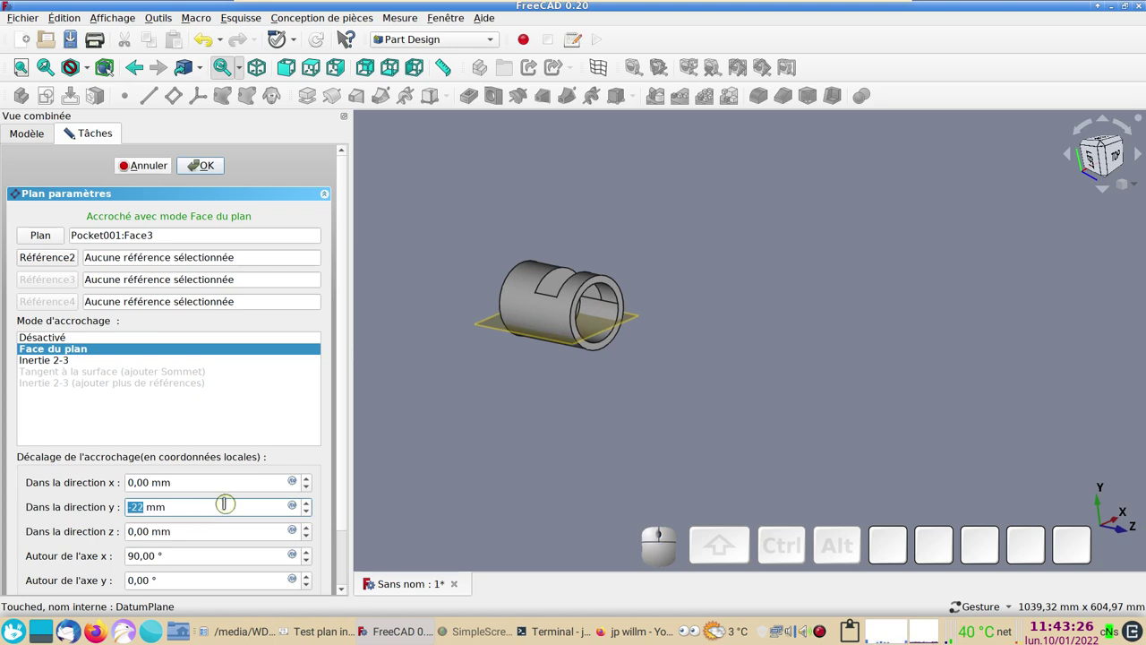
scroll(down, 3)
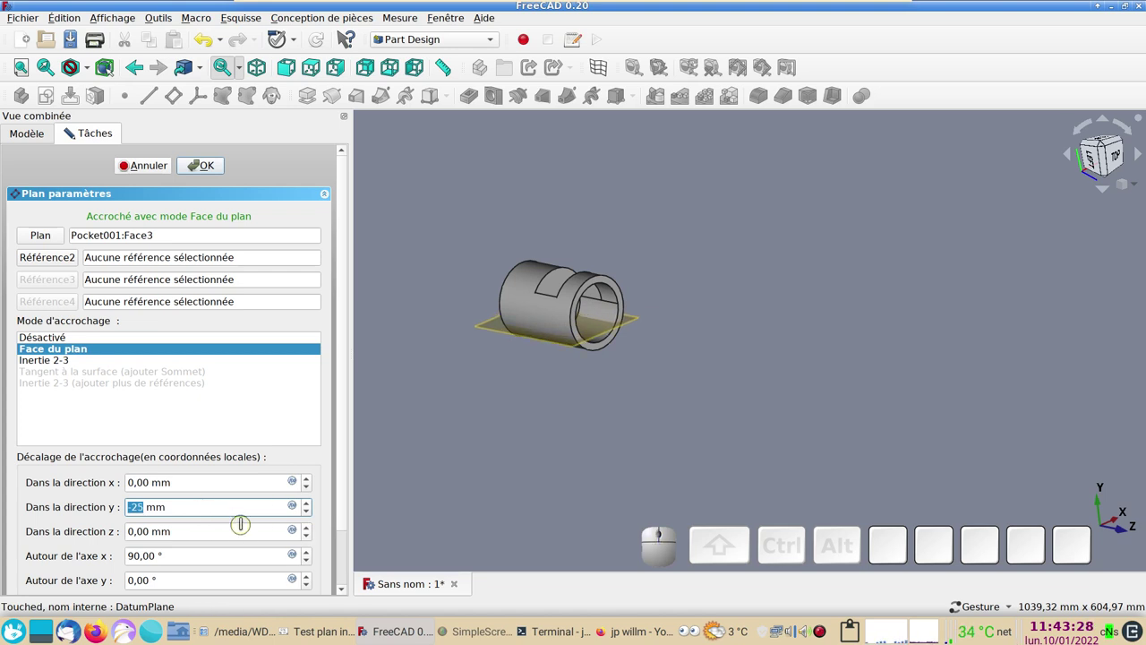
key(KP_Subtract)
key(KP_4)
key(KP_0)
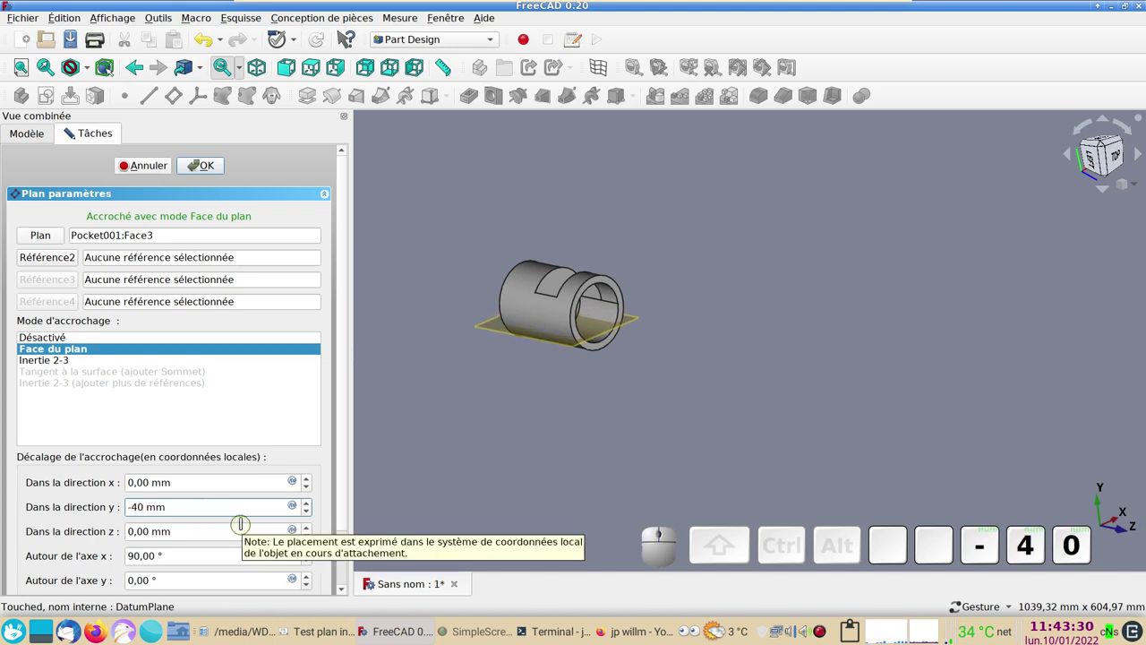
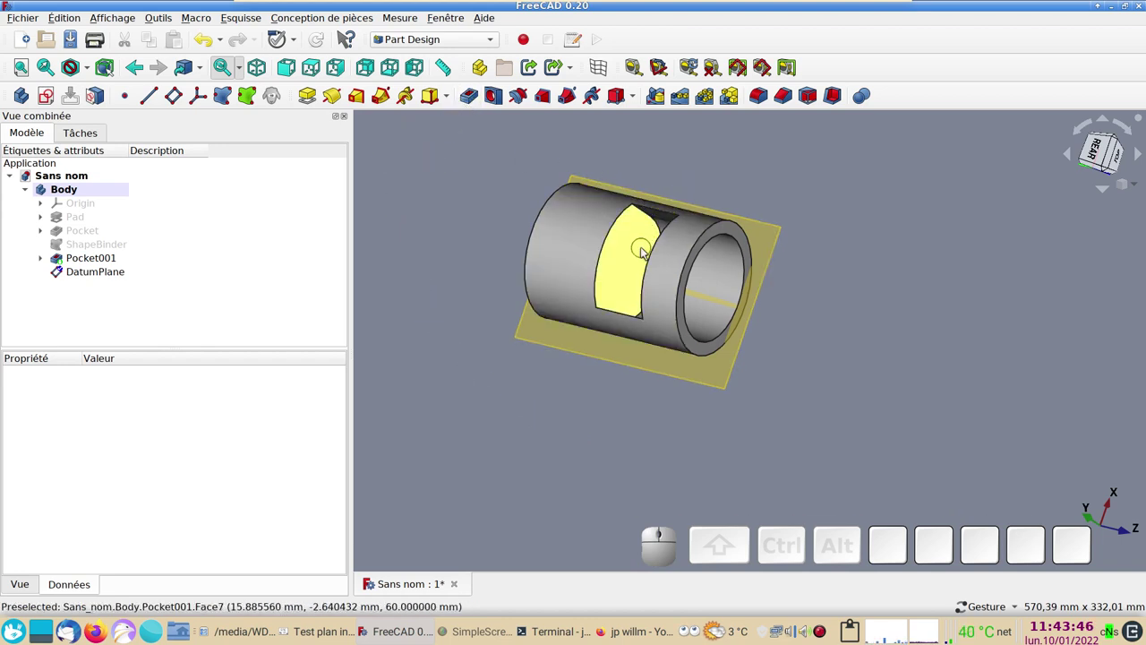
- Start a Draft on the pocket's side face with the DatumPlane as neutral plane
click(646, 255)
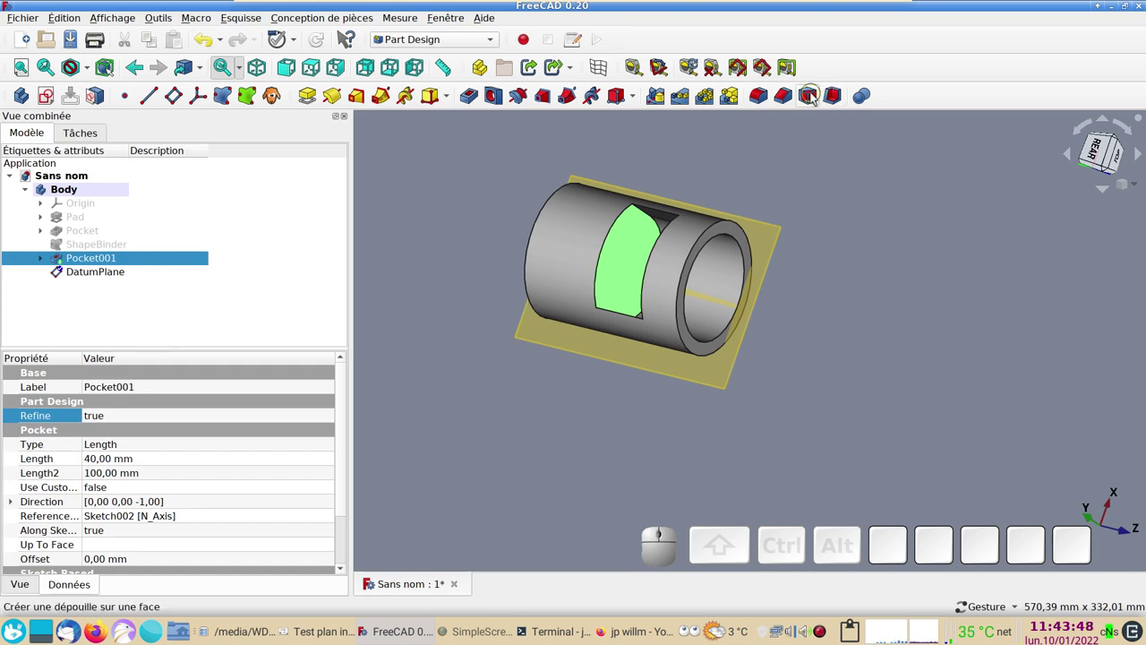
click(816, 96)
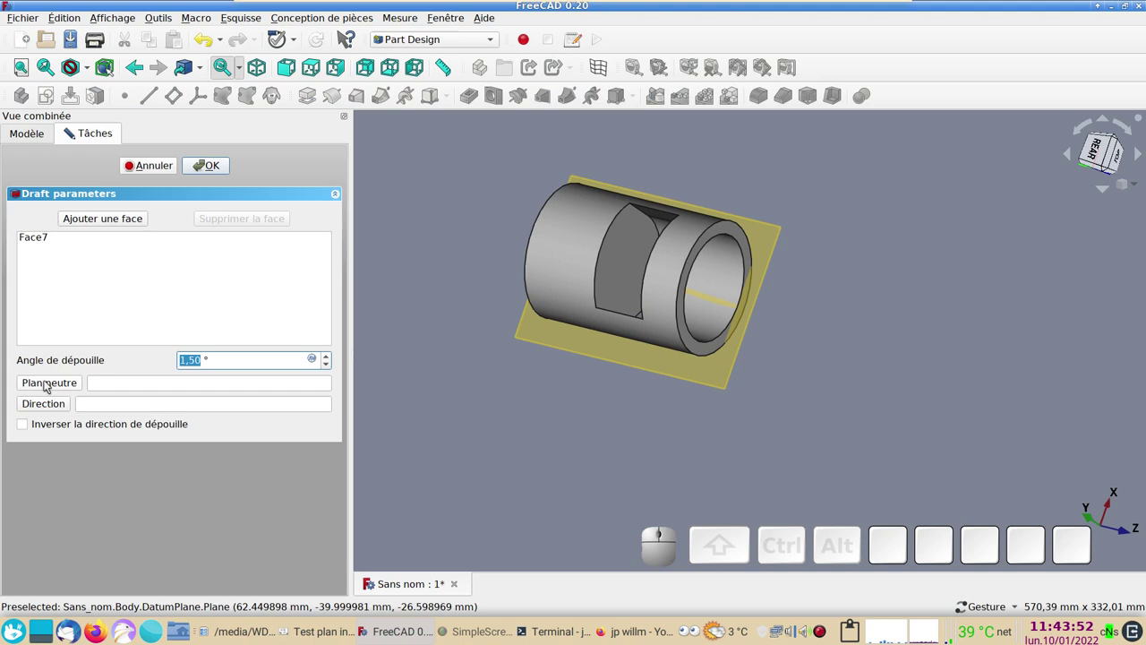
click(50, 384)
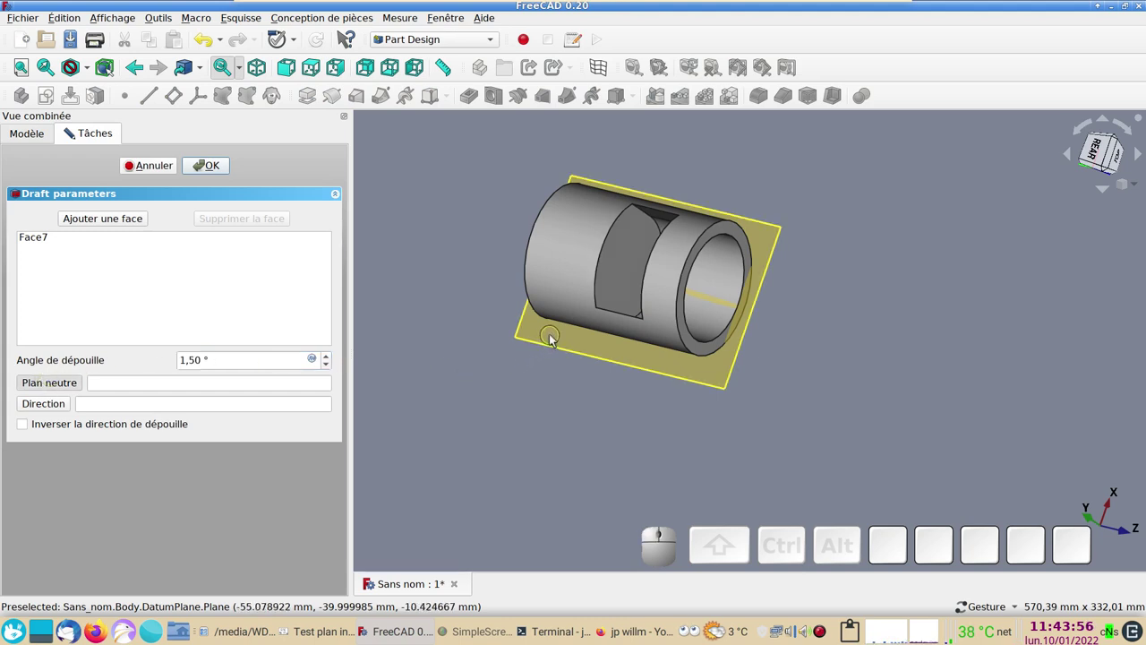
click(556, 338)
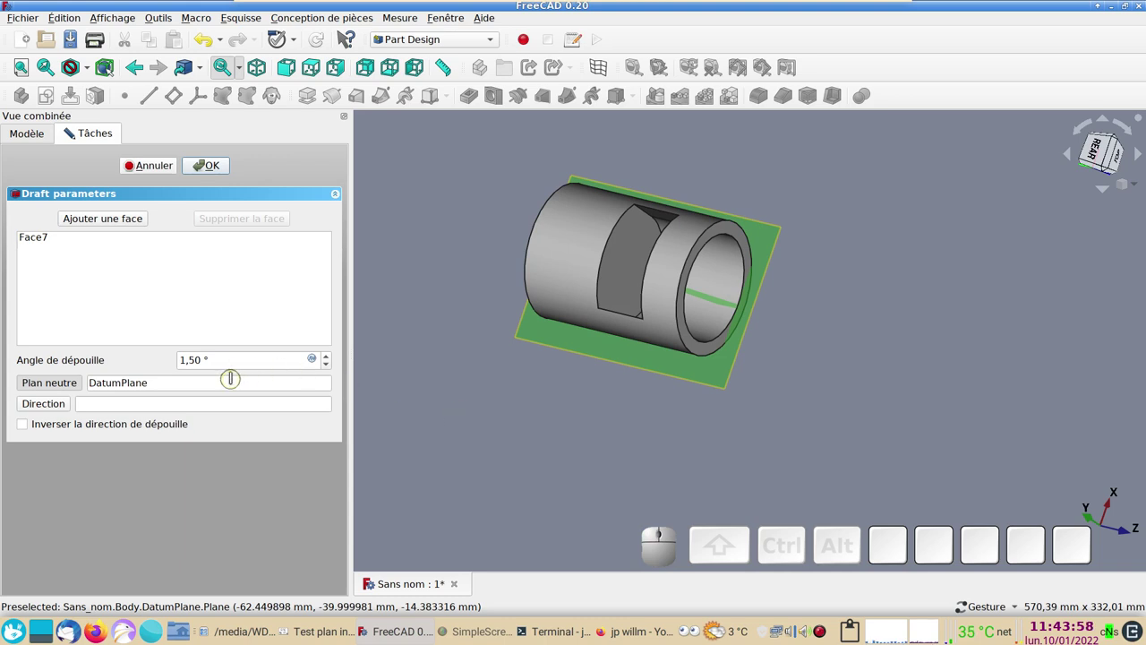
scroll(down, 3)
scroll(down, 3)
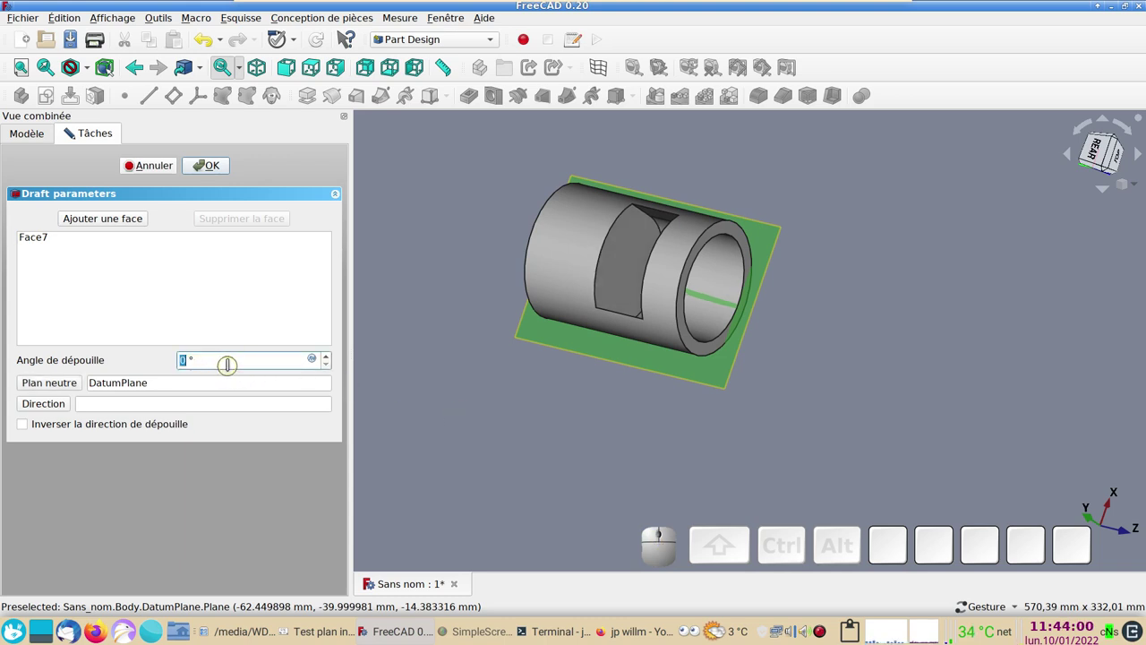
scroll(up, 3)
scroll(up, 3)
scroll(up, 3)
scroll(down, 3)
scroll(up, 3)
scroll(down, 3)
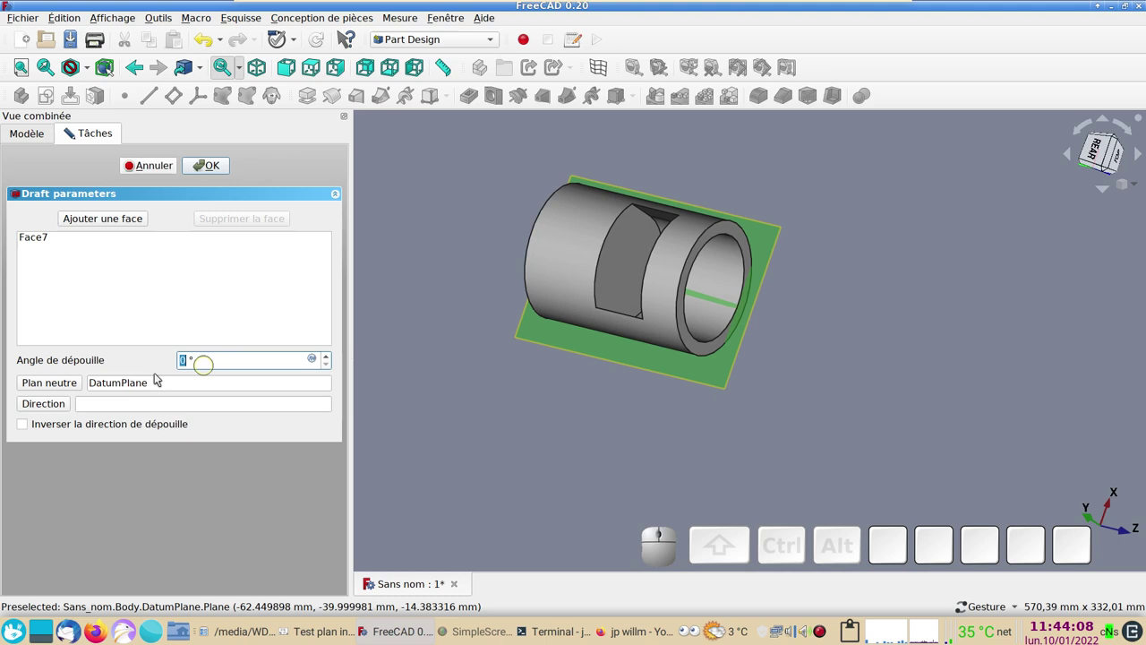
- Reverse the draft direction and set the draft angle to 20°
click(27, 430)
scroll(down, 3)
scroll(up, 3)
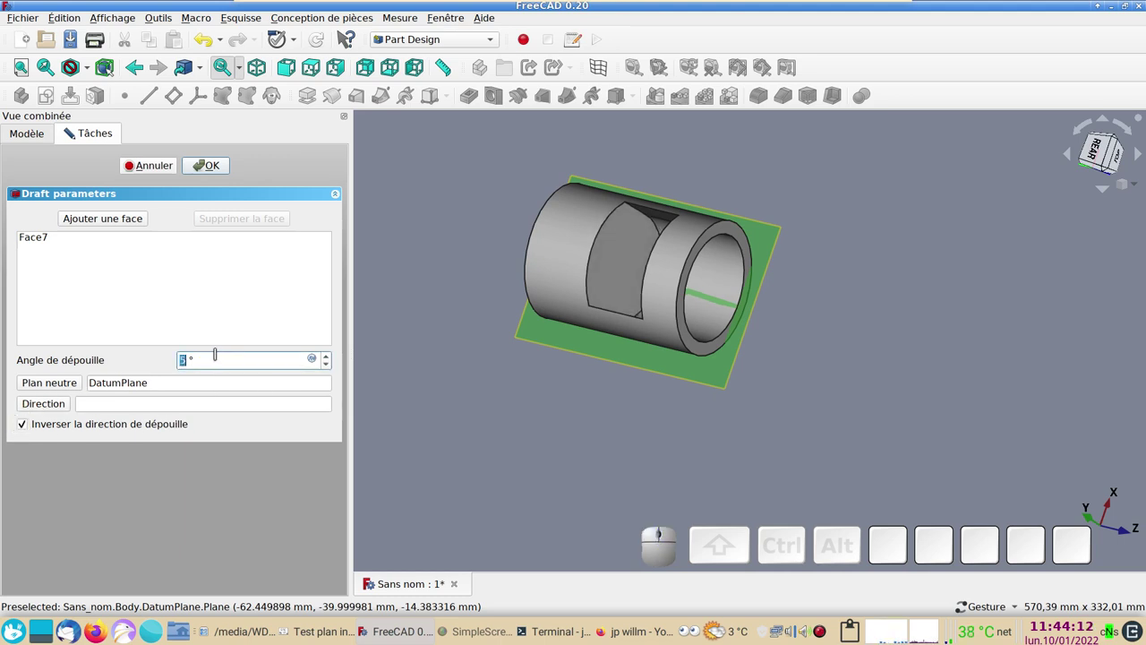
scroll(up, 3)
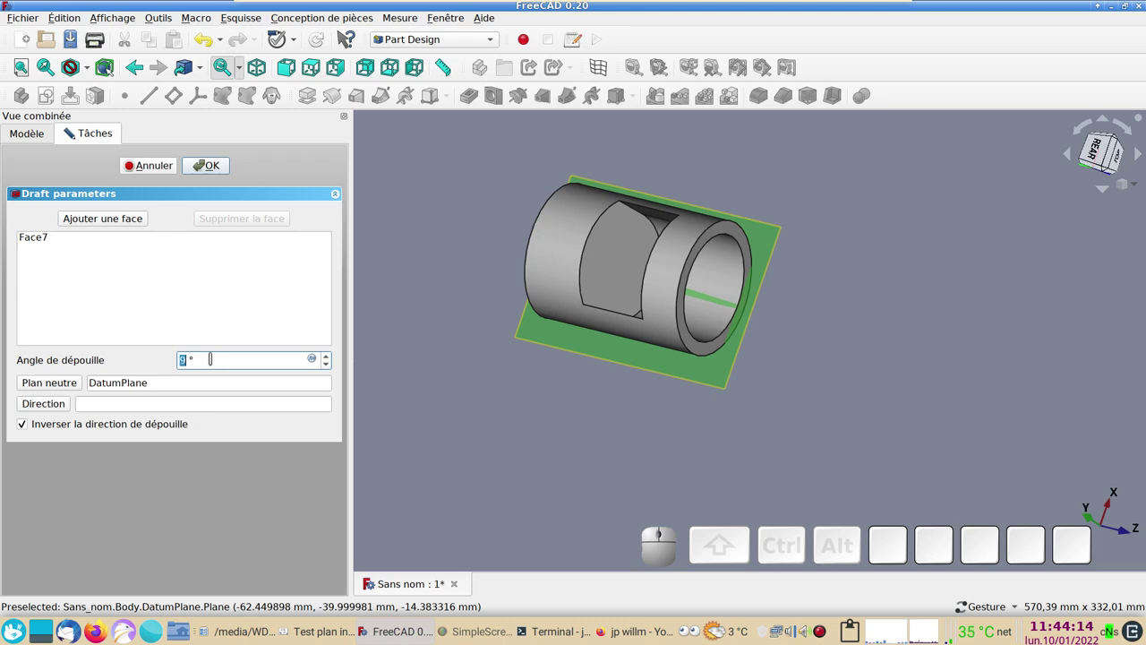
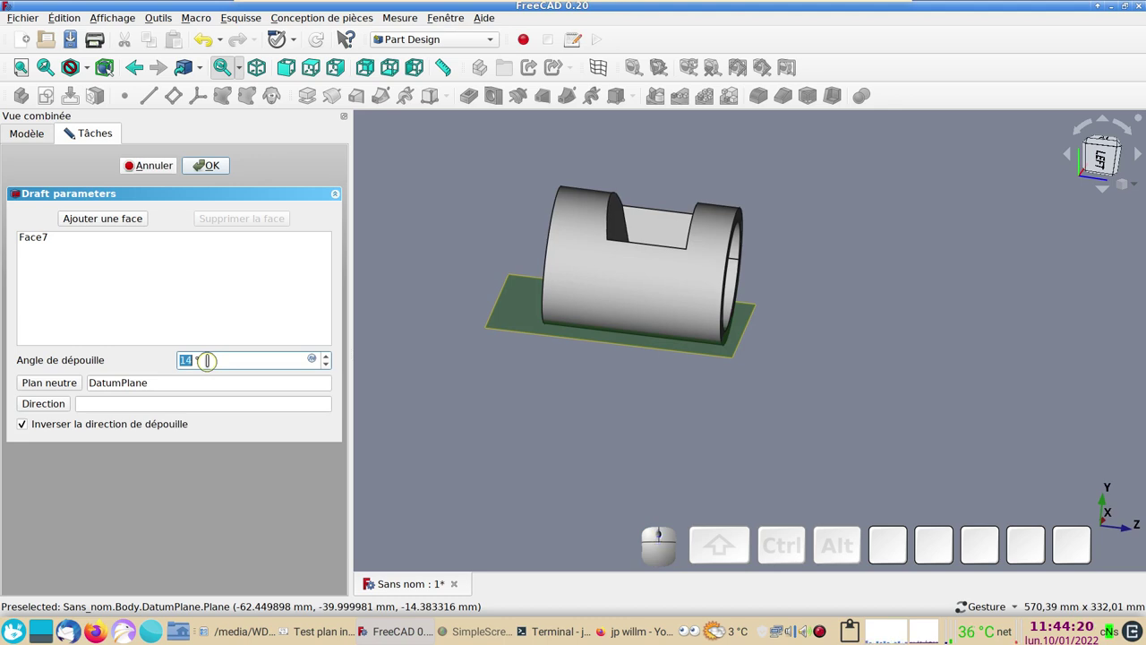
click(566, 457)
scroll(up, 3)
scroll(up, 3)
scroll(up, 3)
scroll(up, 3)
scroll(down, 3)
scroll(down, 3)
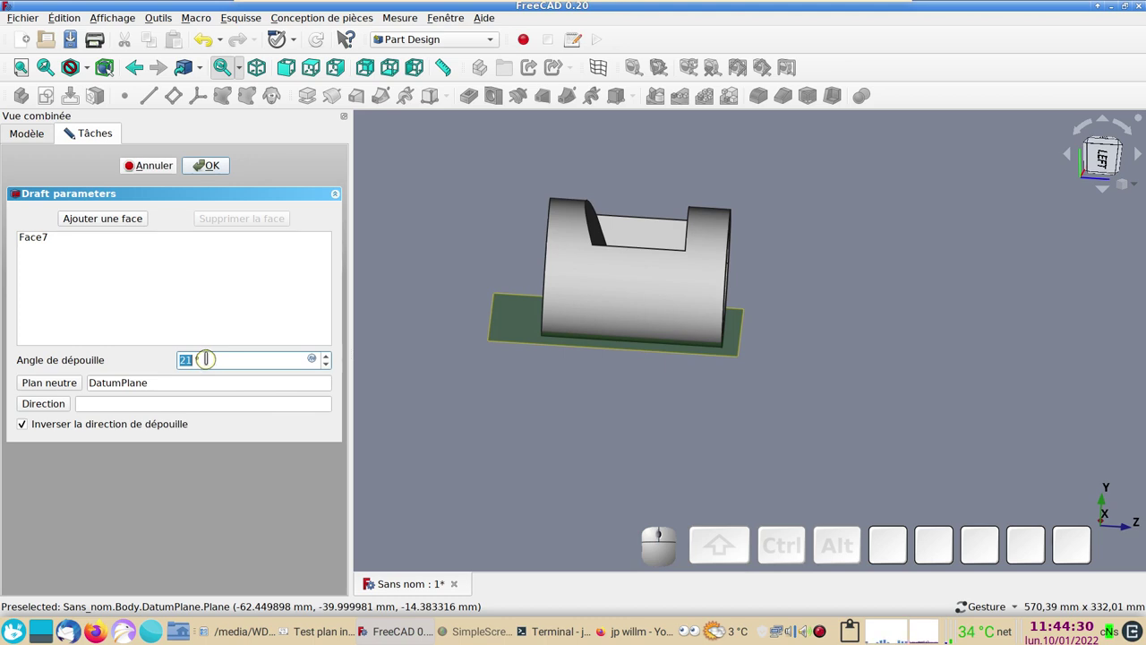
key(KP_2)
key(KP_0)
- Confirm the Draft and show the tapered tube straight from the front
key(KP_Enter)
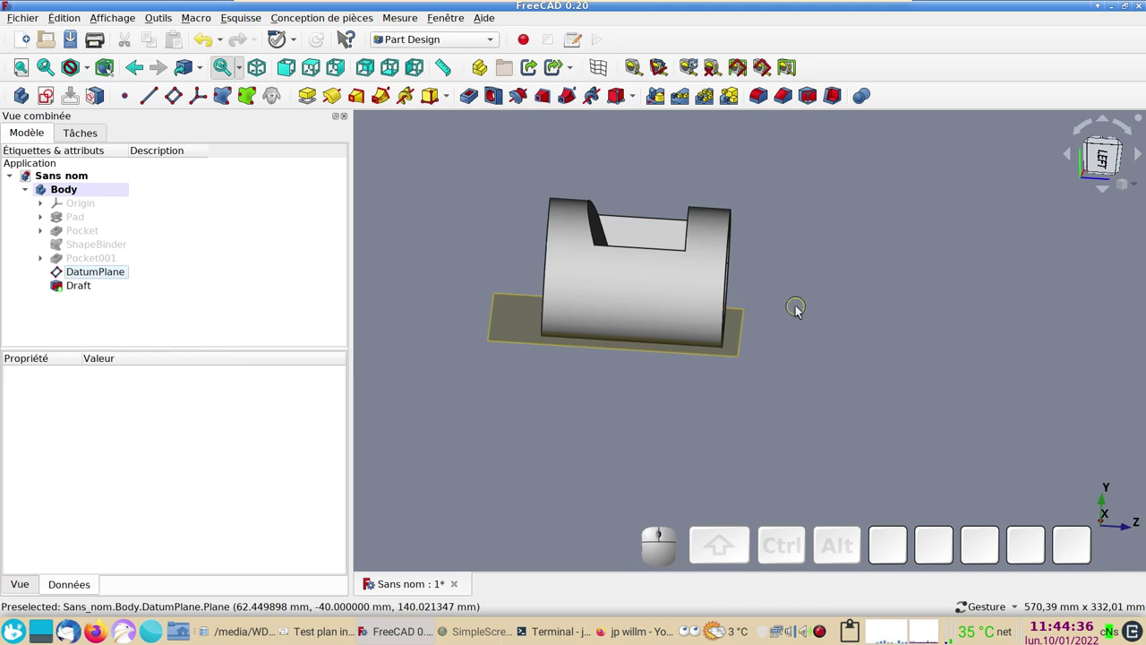
key(KP_1)
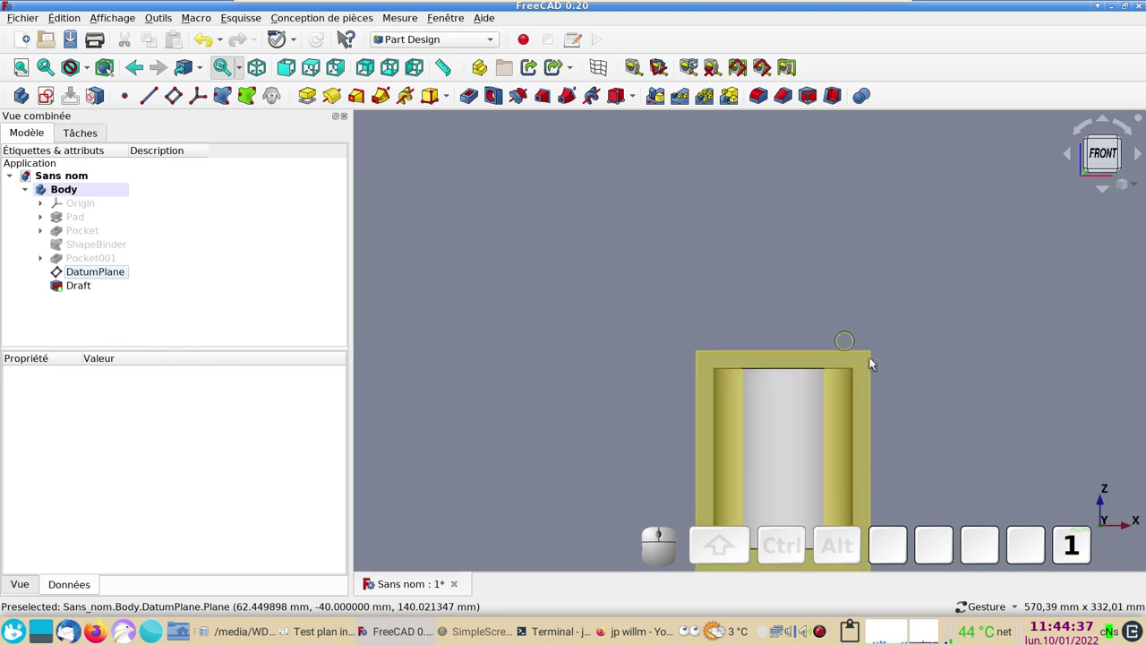
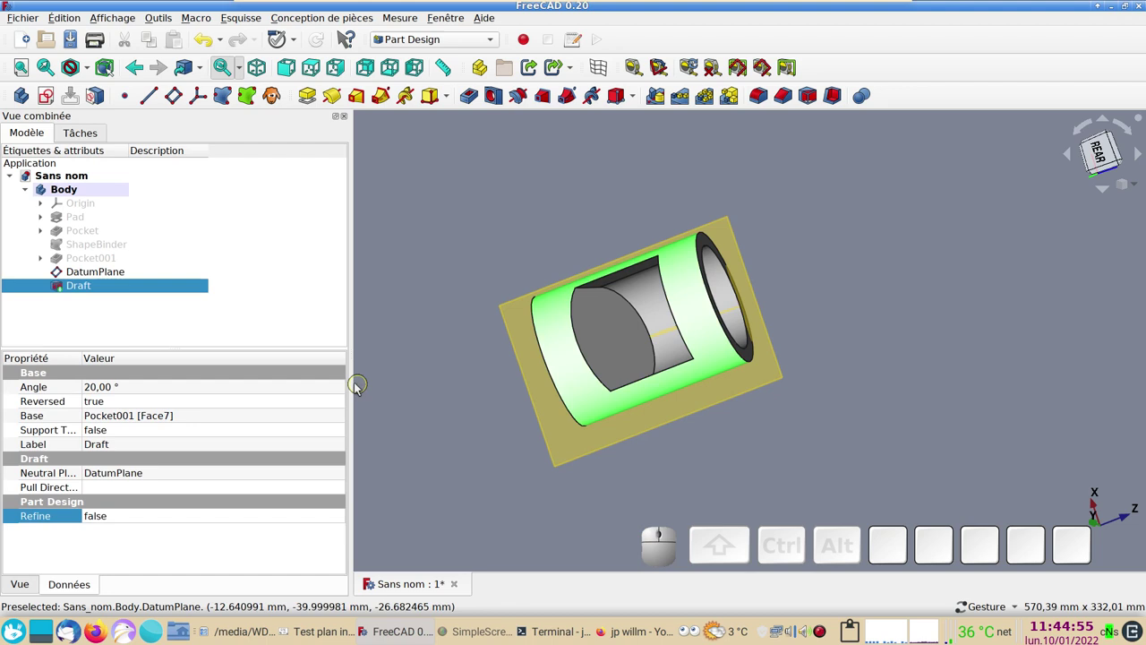
- Set the Draft feature's shape colour to blue in its Apparence dialog
right_click(130, 289)
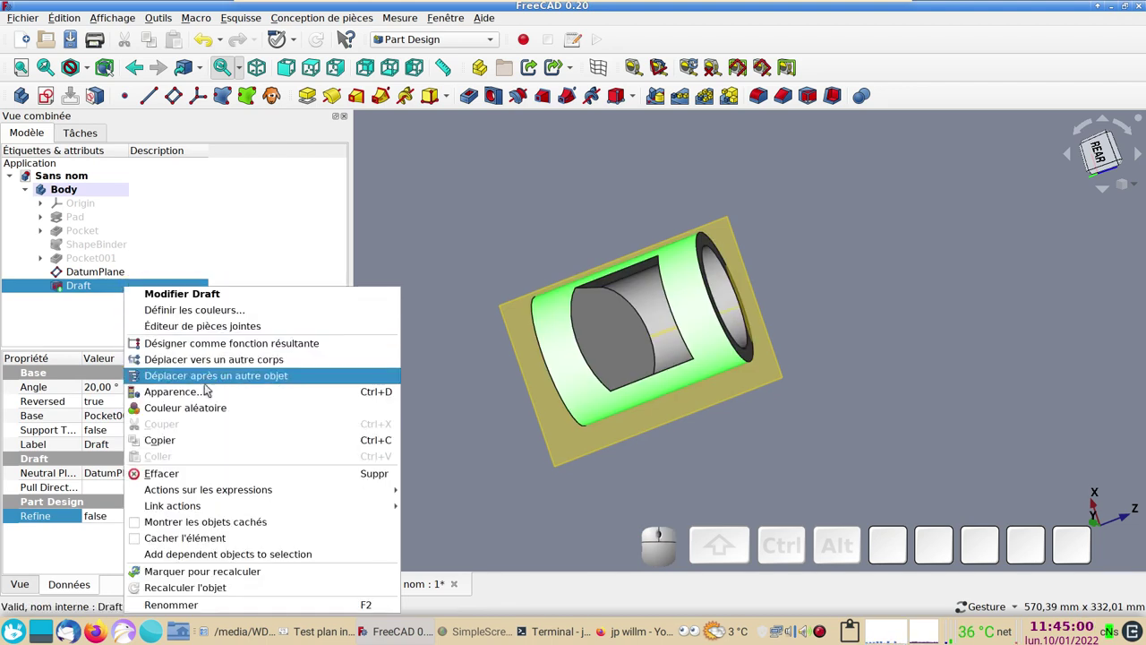
click(197, 398)
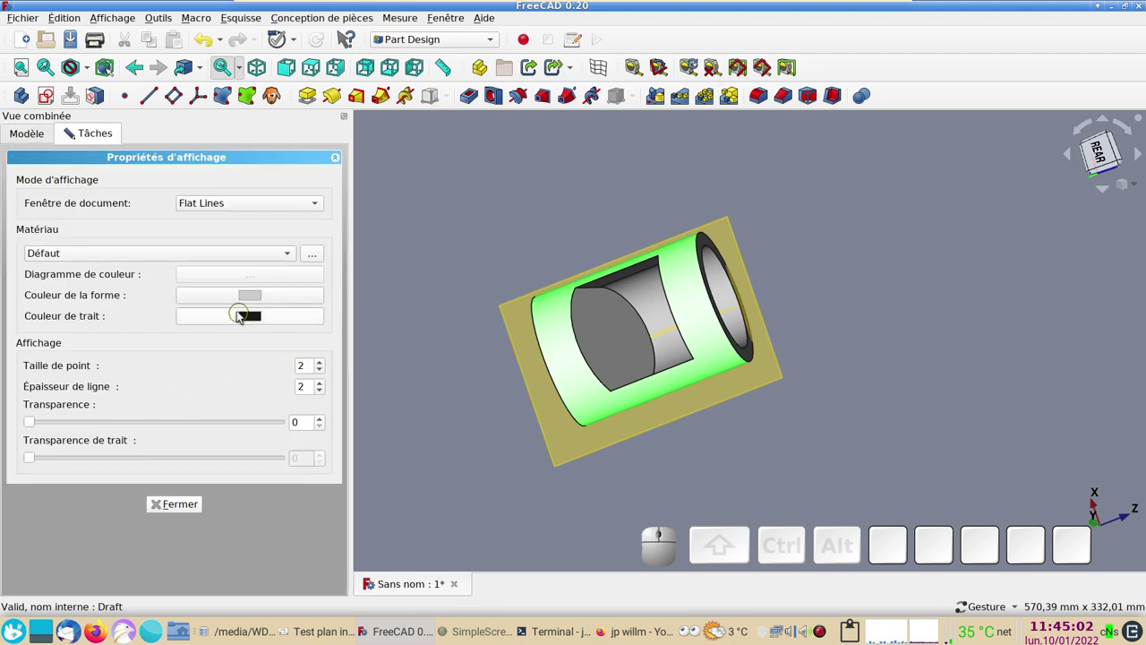
click(256, 300)
click(453, 260)
drag(36, 424, 168, 452)
click(179, 507)
click(480, 504)
- Hide the DatumPlane and bring the part back to the front view
click(121, 272)
key(space)
drag(715, 428, 558, 332)
key(1)
drag(602, 377, 489, 286)
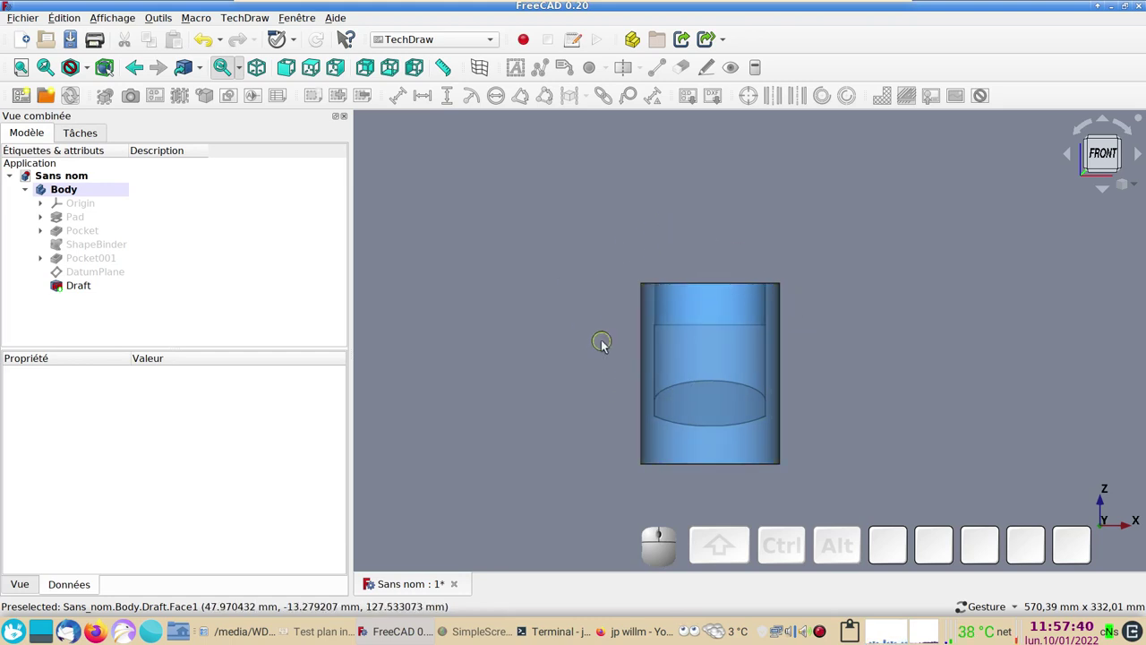
drag(595, 361, 580, 368)
key(KP_2)
key(KP_1)
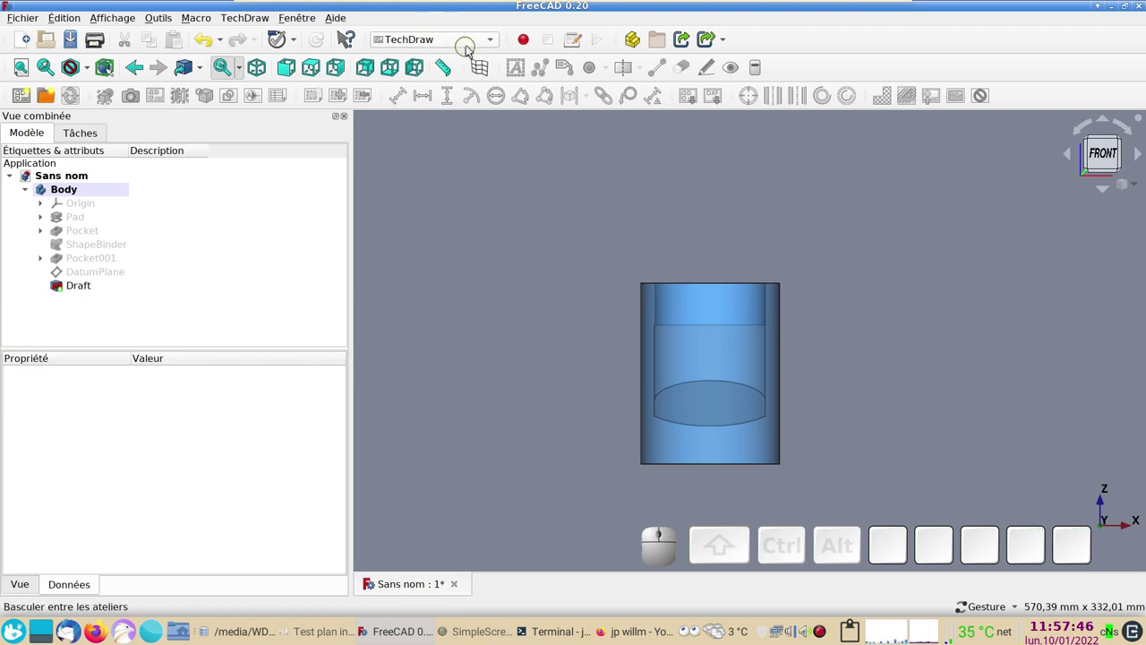
click(471, 48)
click(441, 443)
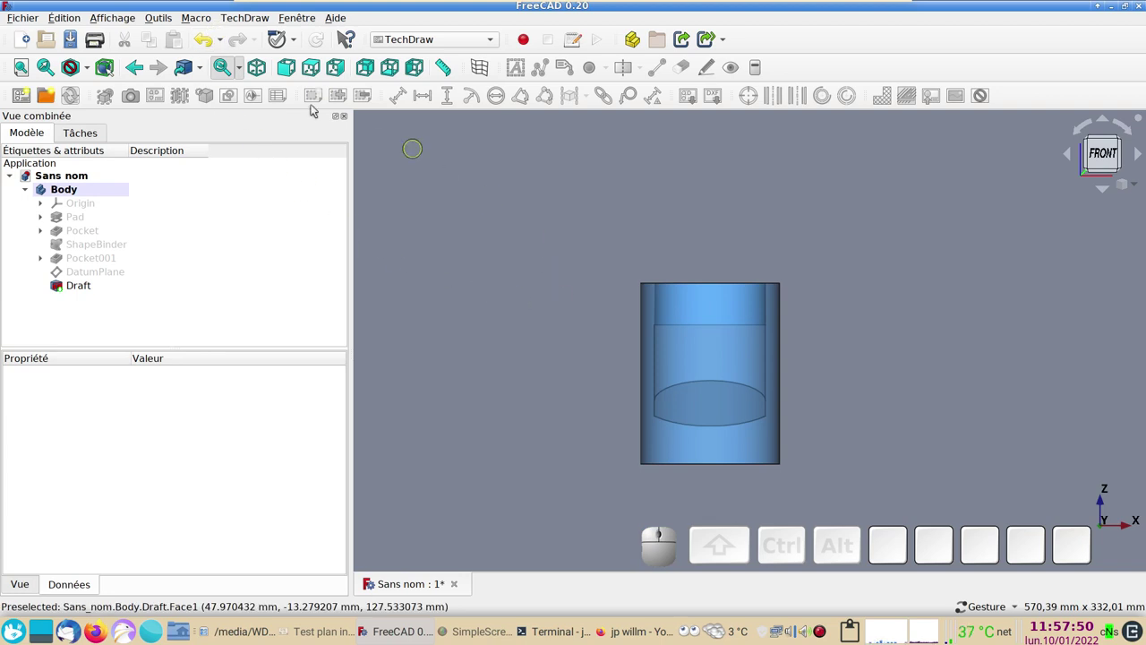
click(165, 16)
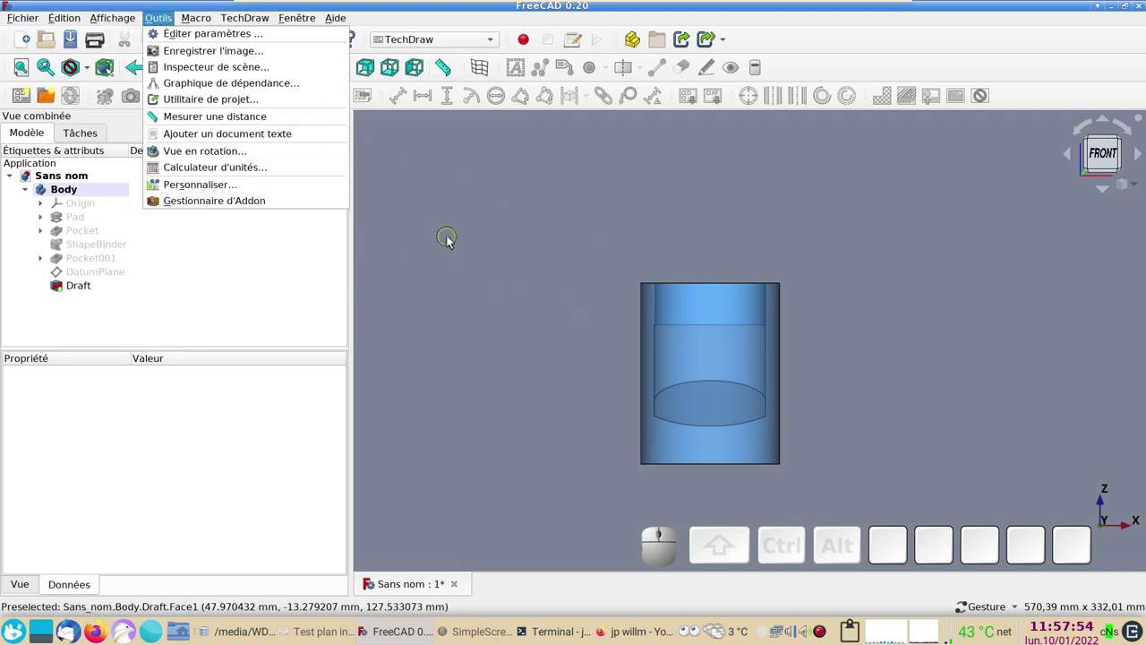
click(445, 242)
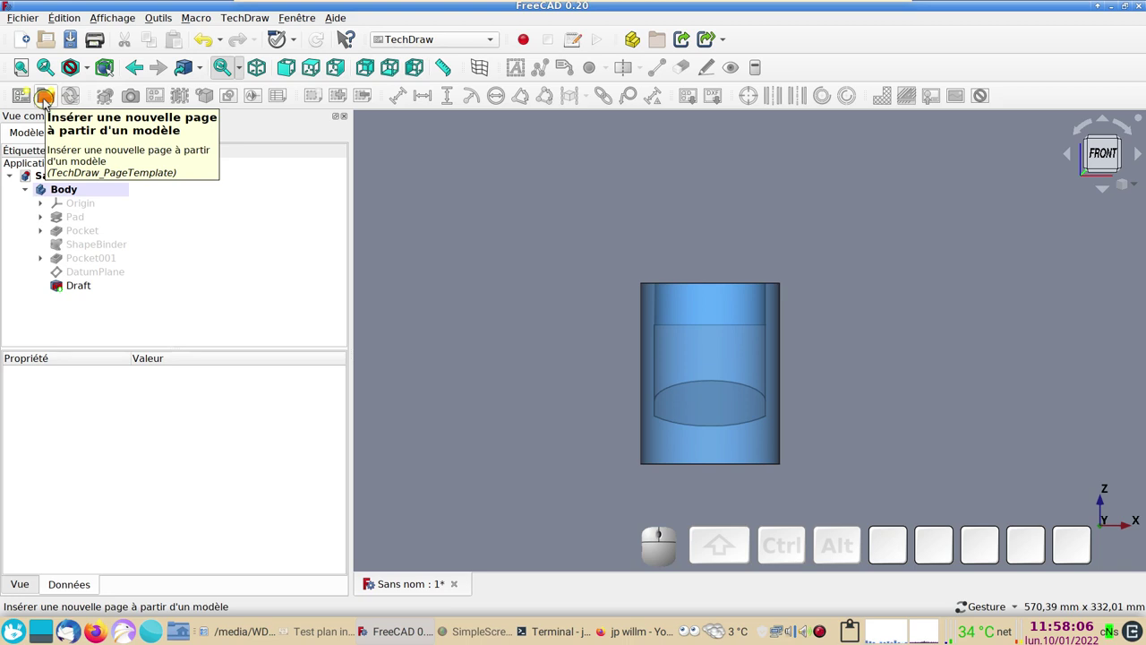
- Insert a TechDraw page from the A4_Portrait_blank.svg template
click(50, 102)
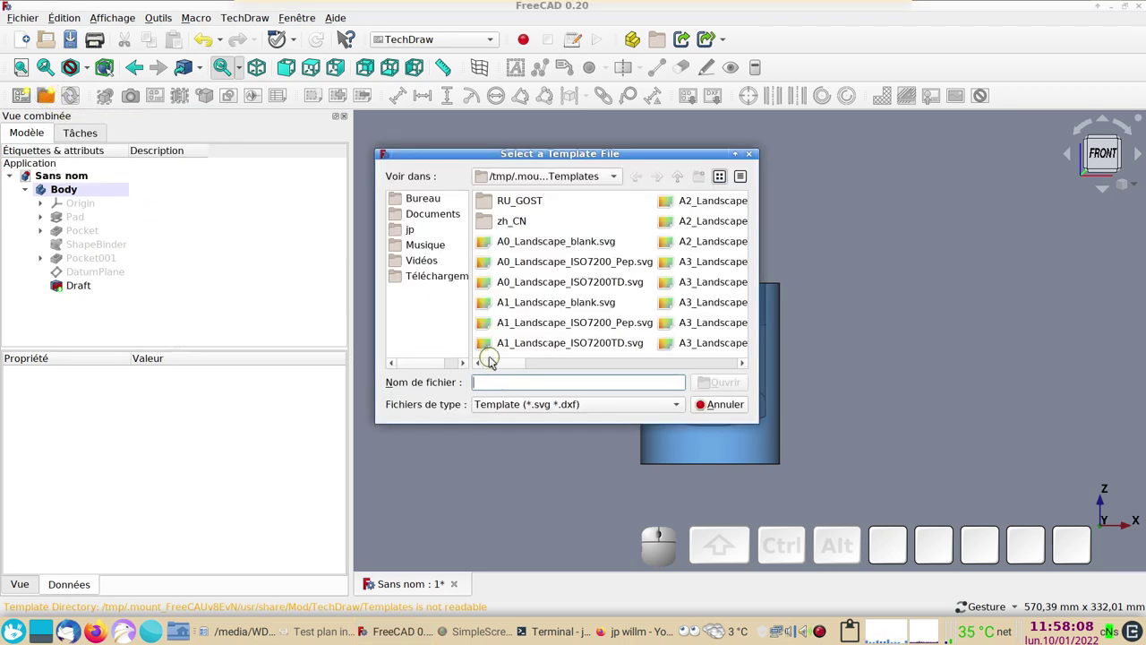
drag(502, 362, 507, 362)
drag(504, 365, 640, 342)
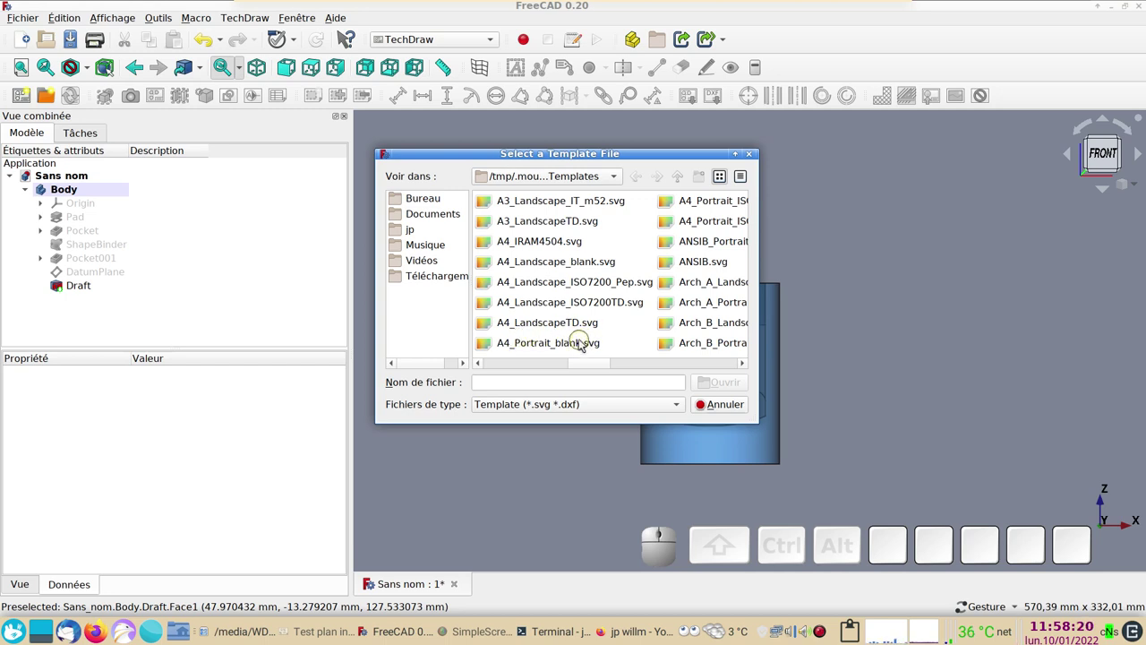
click(553, 347)
click(728, 386)
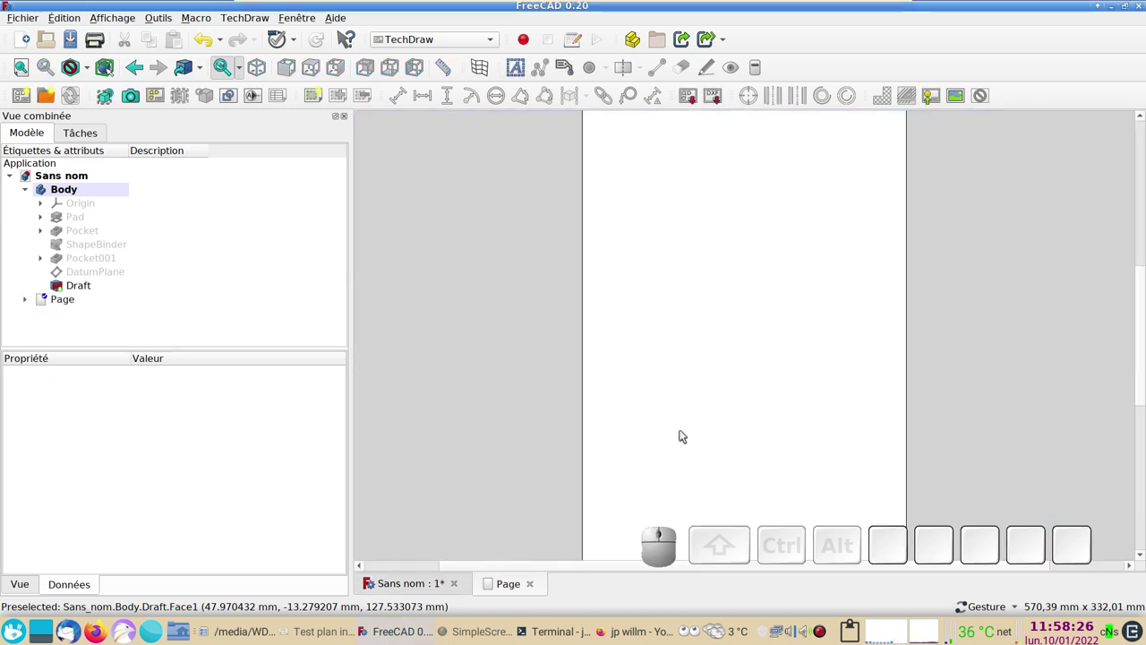
scroll(down, 3)
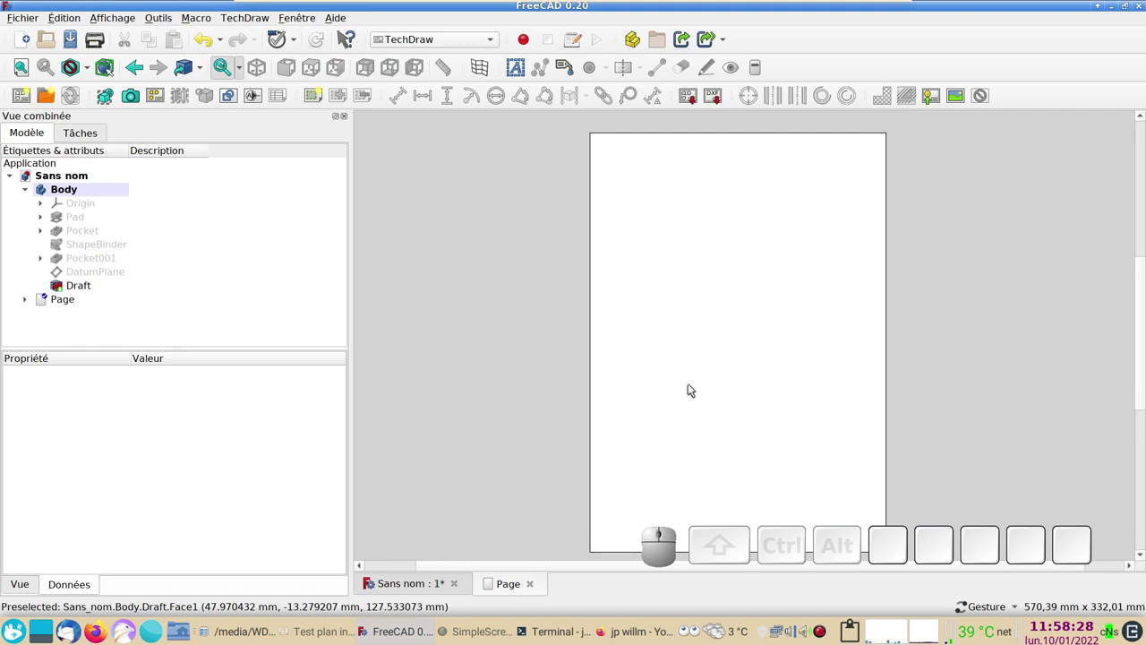
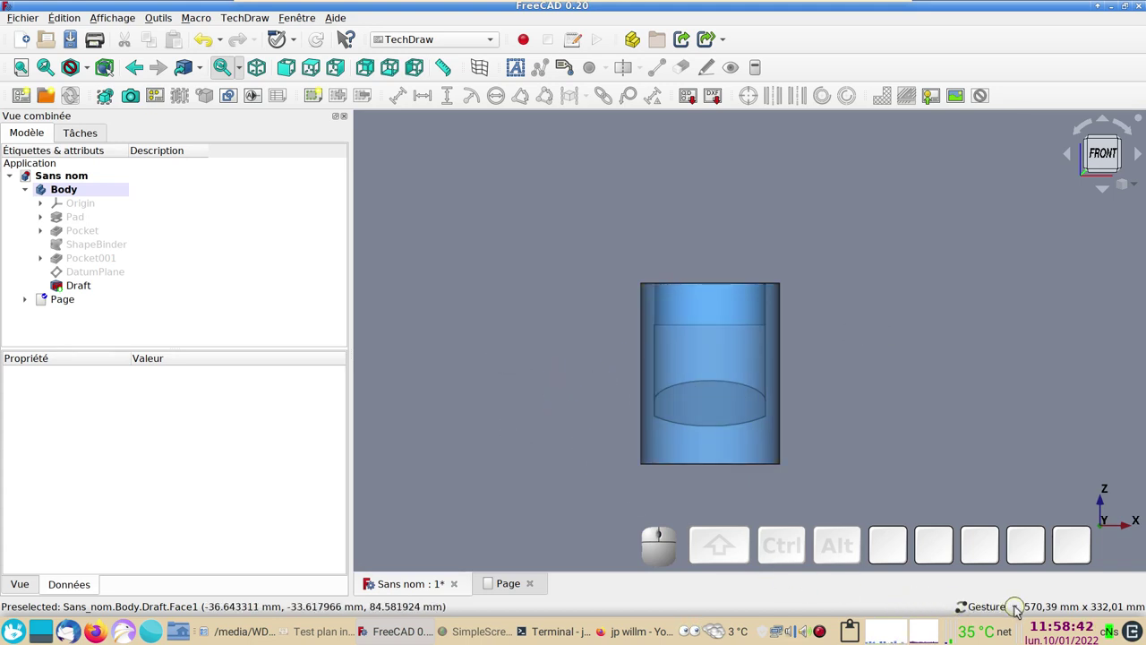
- Keep Gesture navigation, orbit the cylinder, then return to the front view
click(1019, 609)
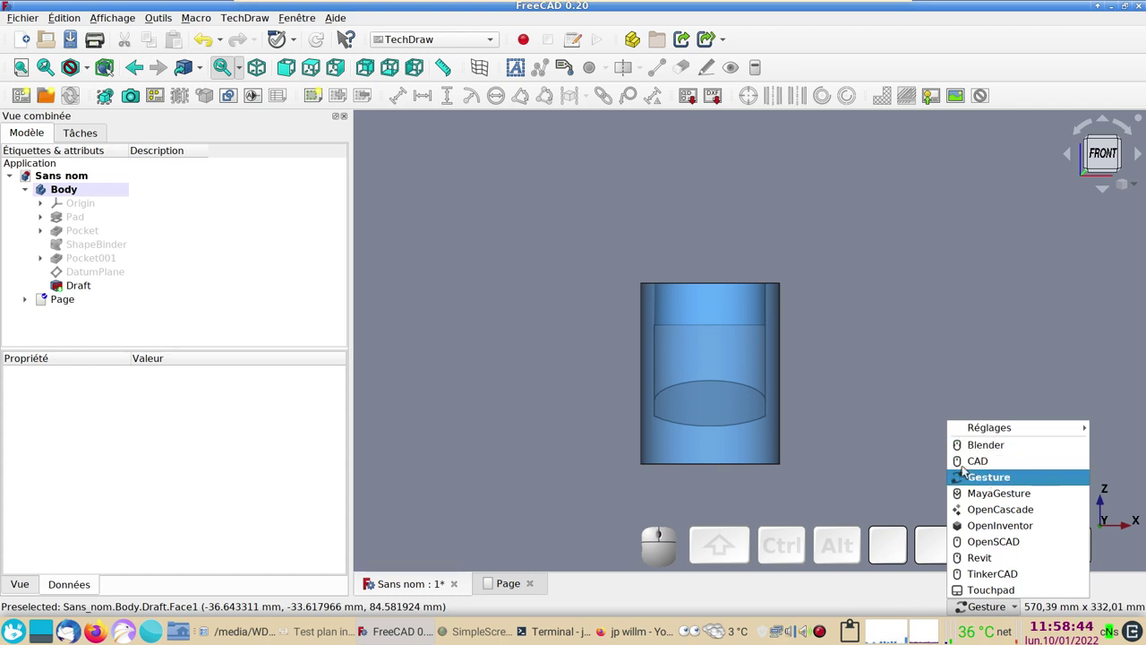
click(863, 440)
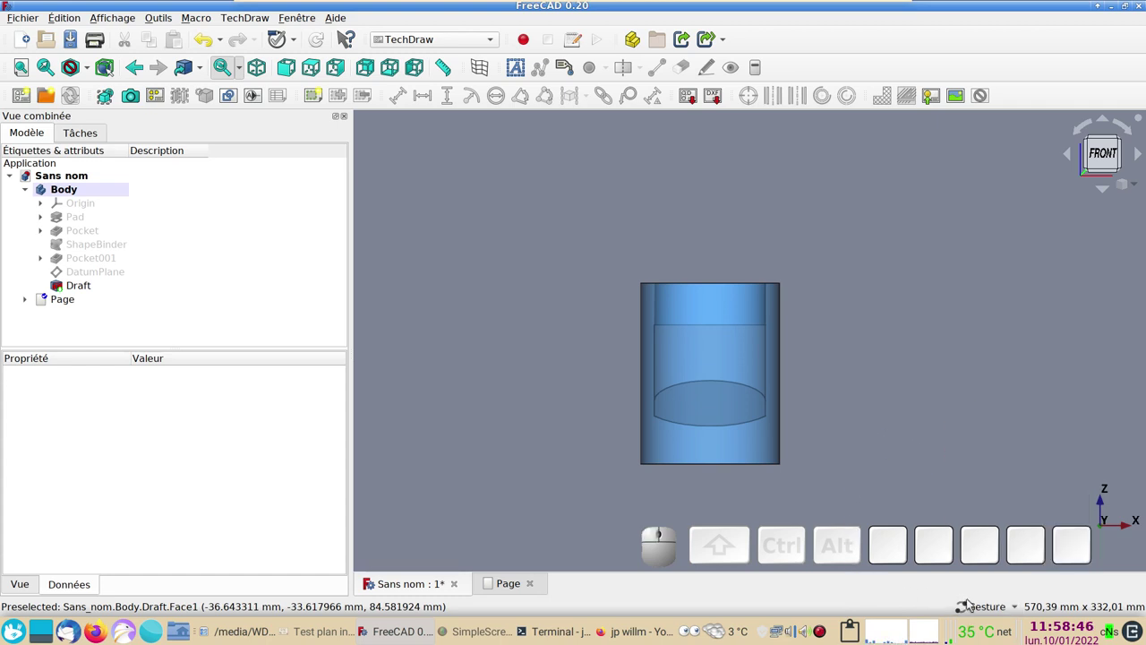
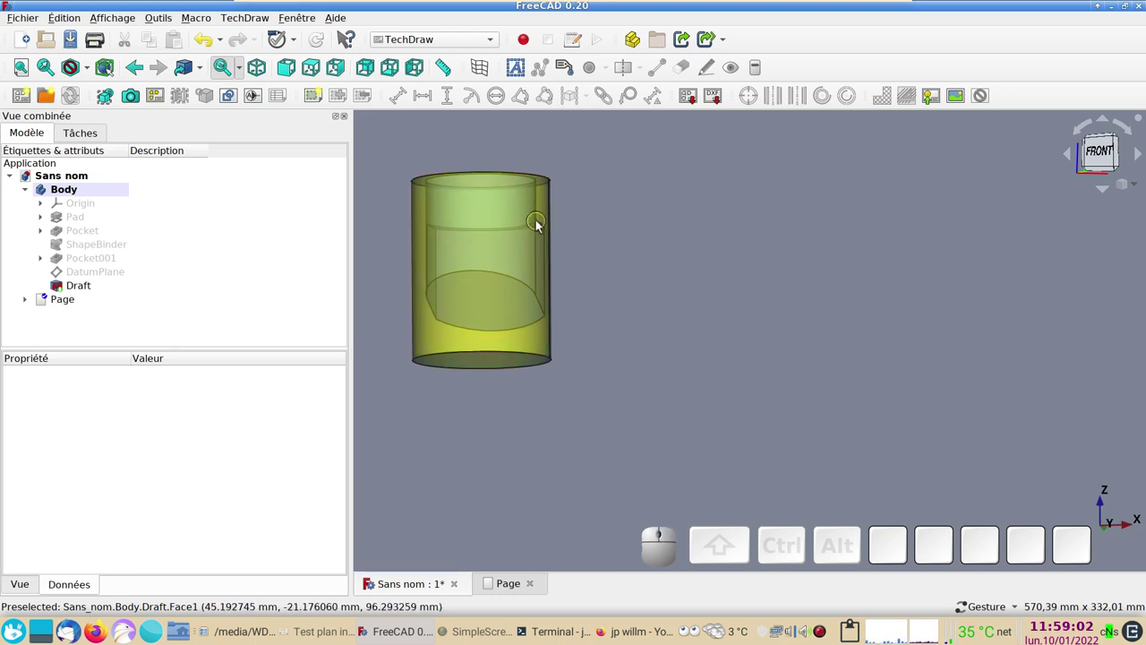
middle_click(541, 229)
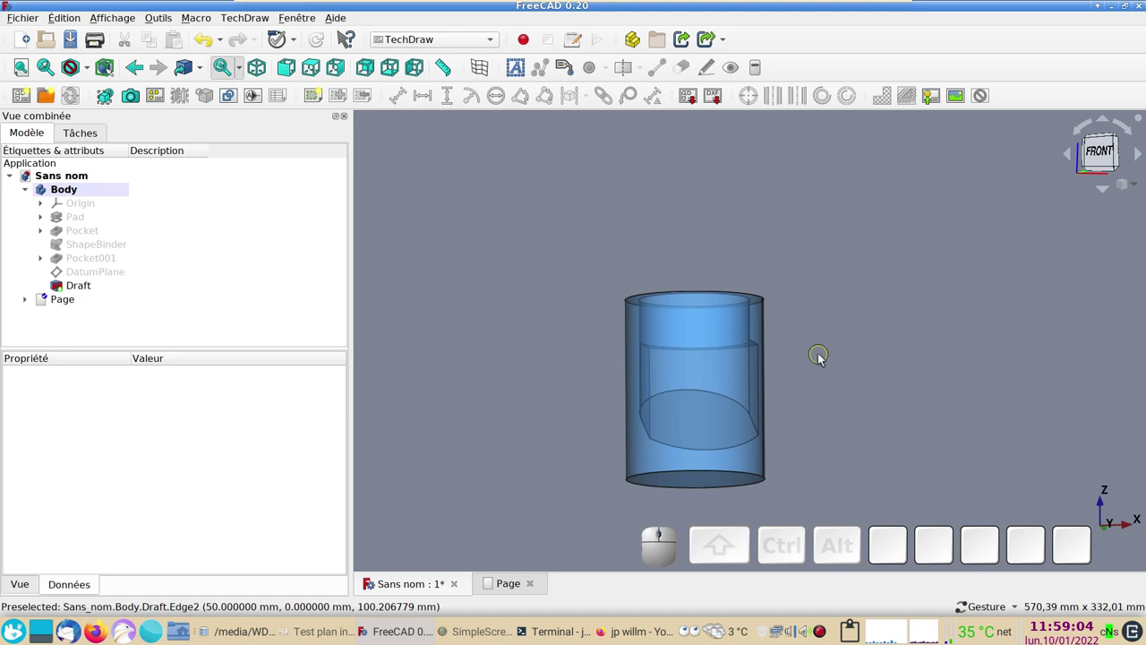
drag(807, 349, 572, 338)
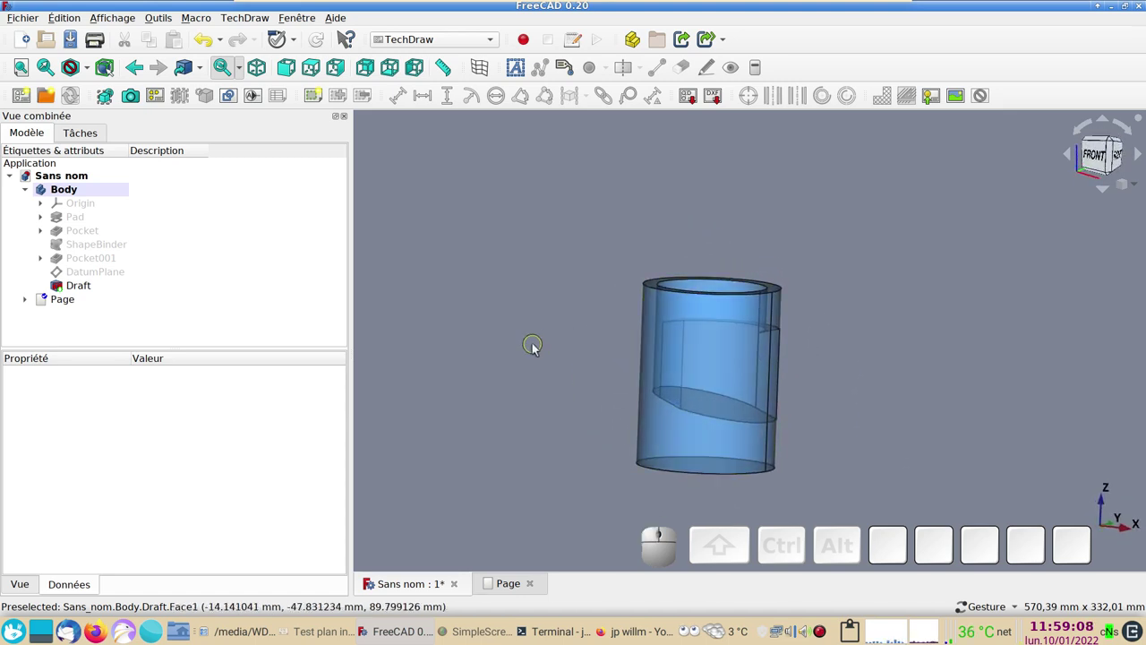
key(KP_1)
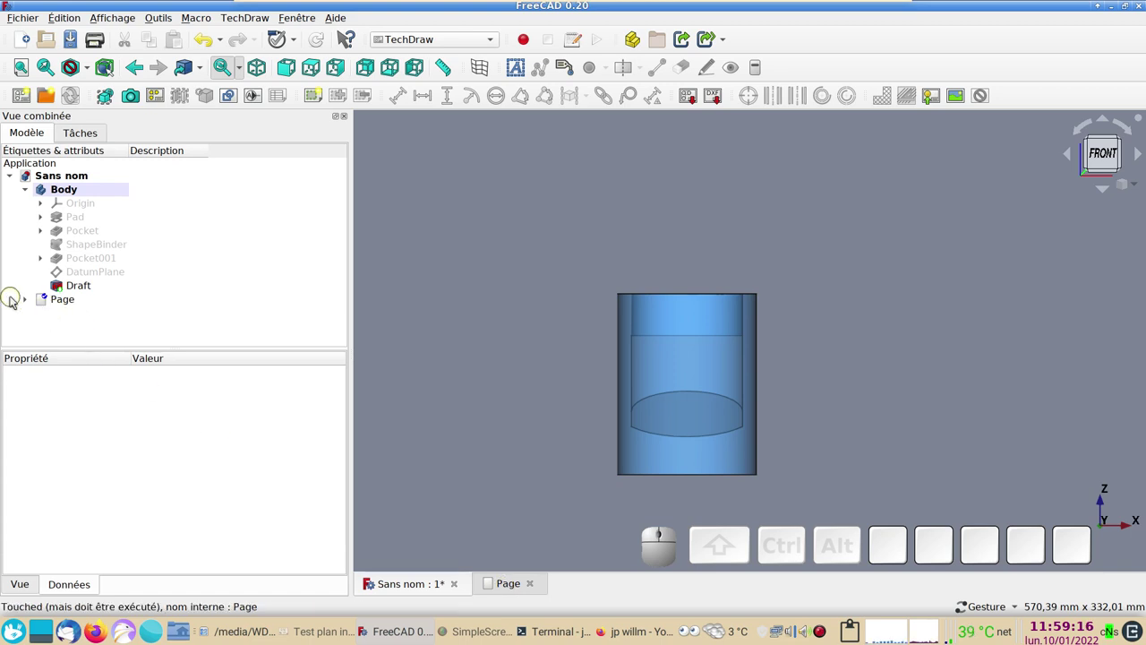
- Expand the Page in the tree and select the Draft body as the view source
click(30, 301)
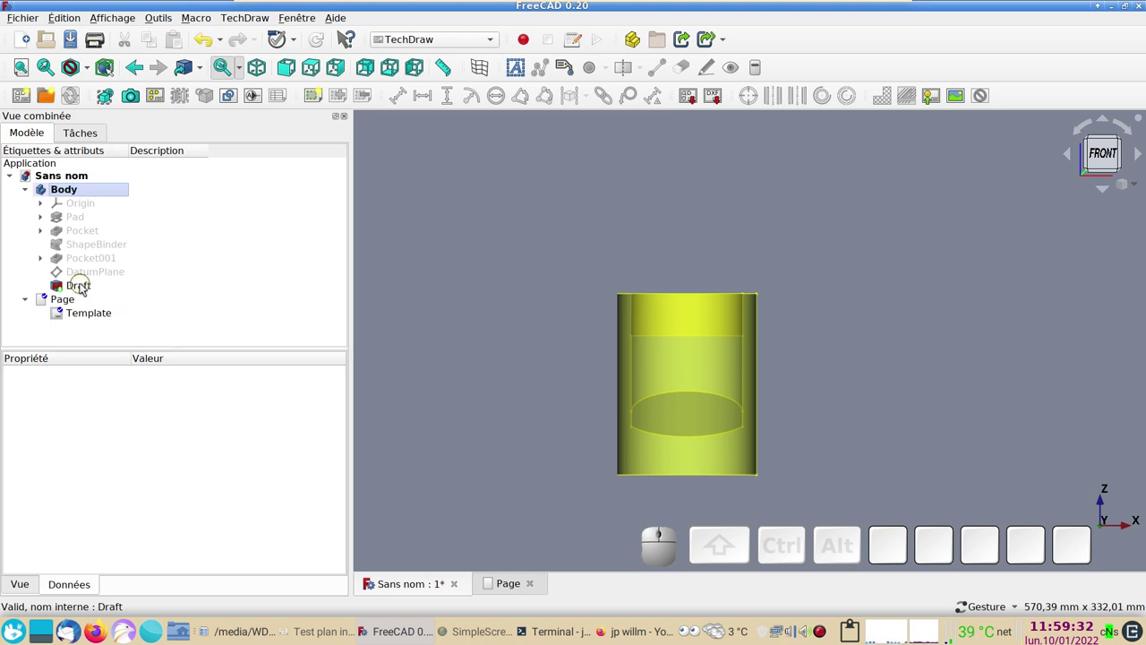
click(86, 287)
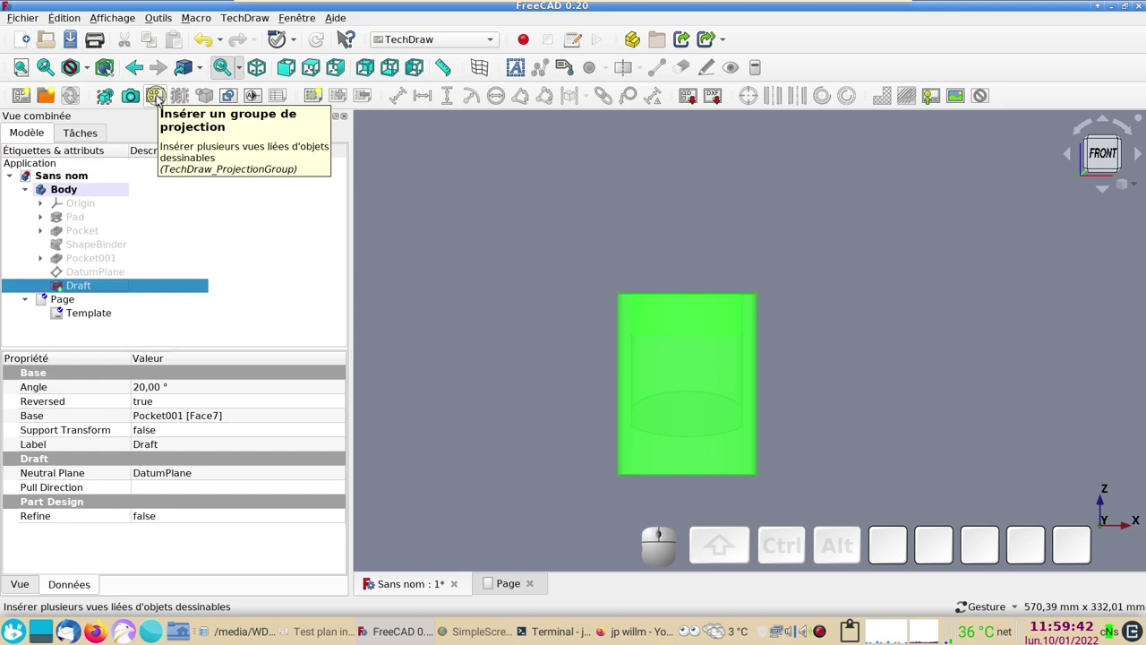
- Start a projection group of the Draft body and bring the drawing sheet into view
click(161, 97)
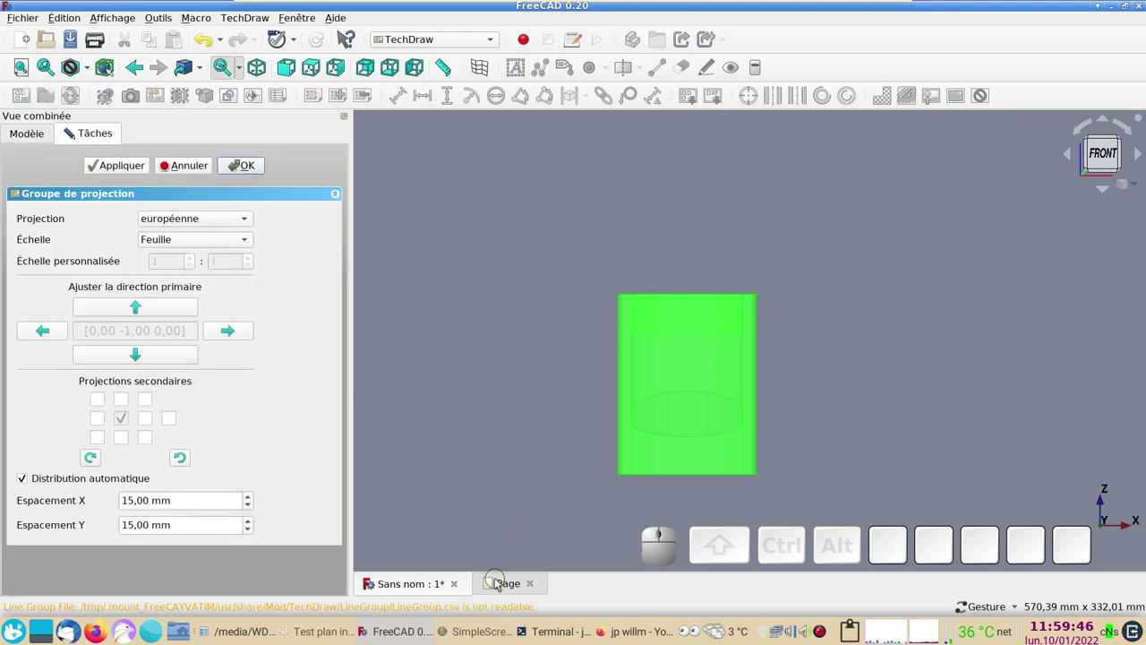
click(500, 582)
scroll(down, 3)
drag(506, 392, 455, 378)
right_click(453, 368)
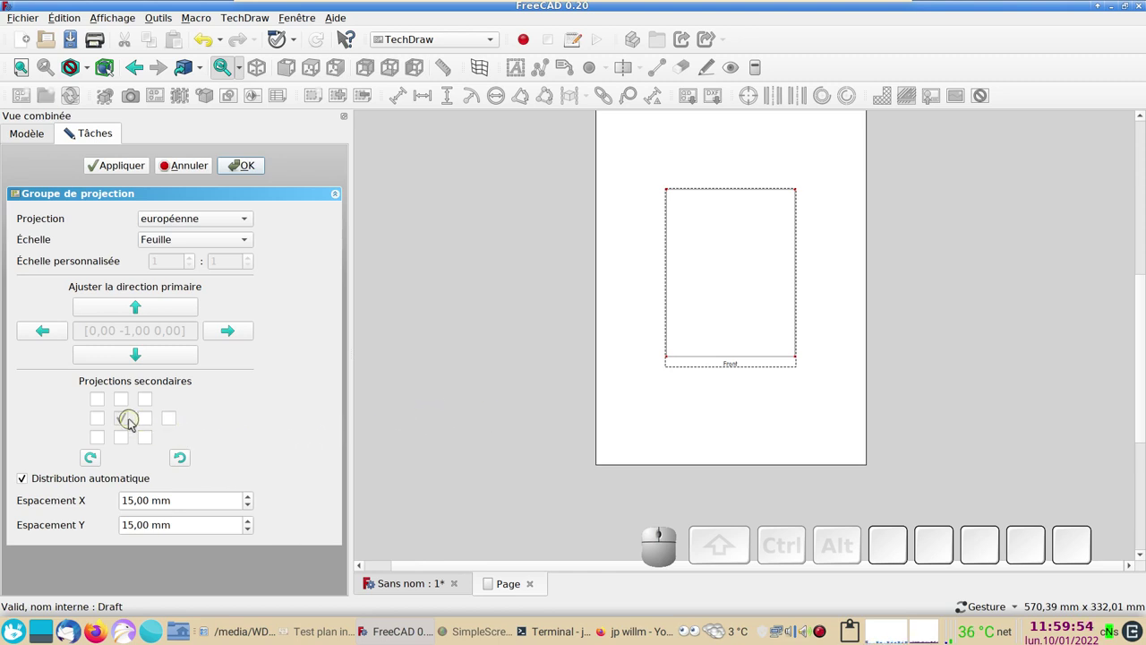
- Add the Right and Bottom views to the projection group and confirm it
click(151, 422)
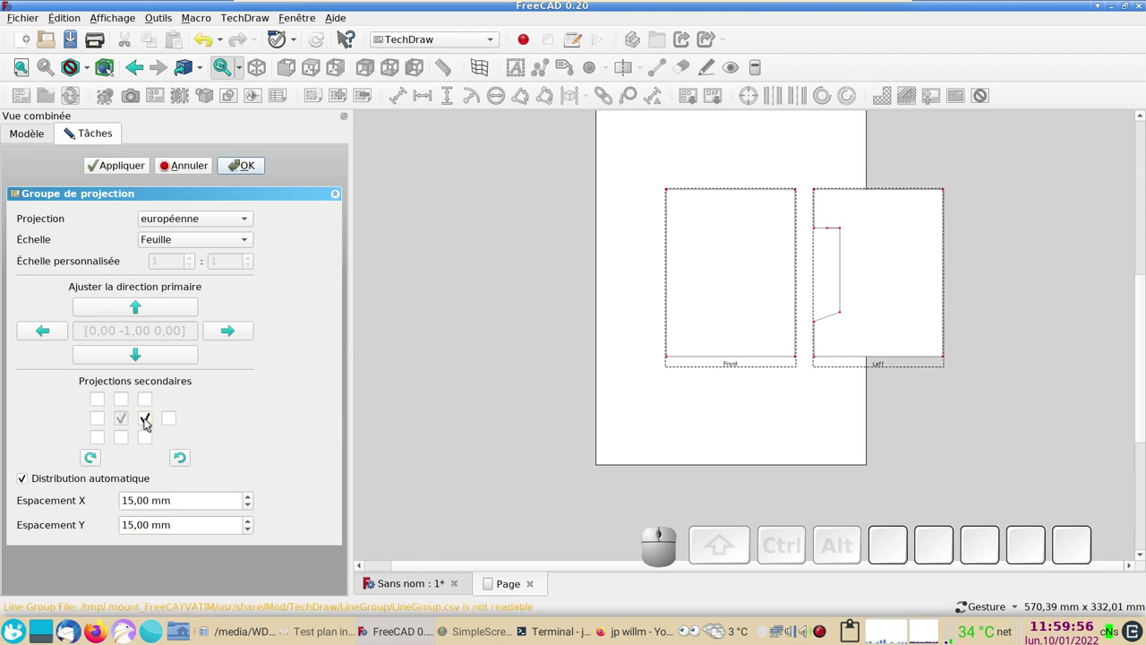
click(150, 422)
click(103, 418)
click(124, 399)
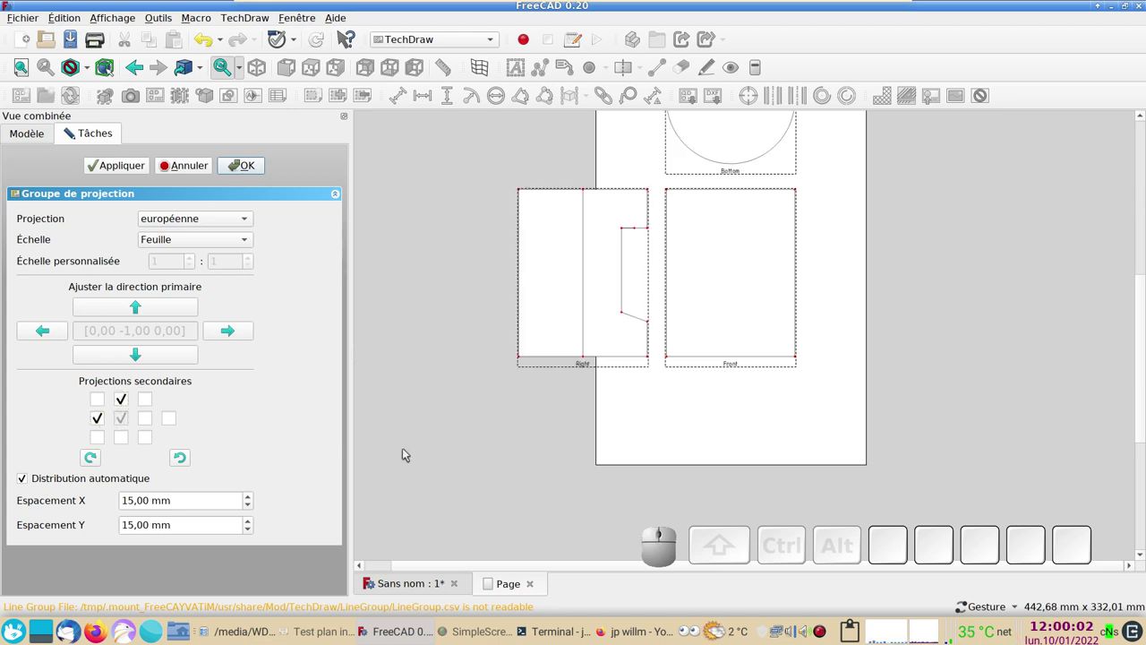
scroll(down, 3)
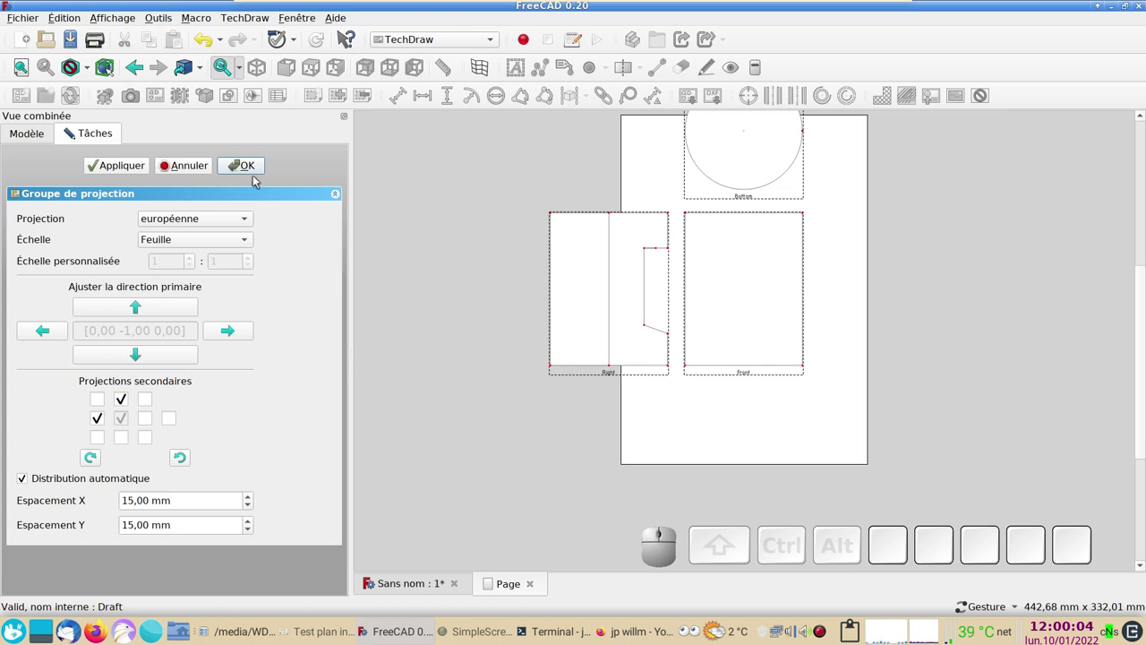
click(254, 169)
scroll(down, 3)
scroll(up, 3)
- Select and expand ProjGroup to list its views, then begin editing its Scale
right_click(545, 530)
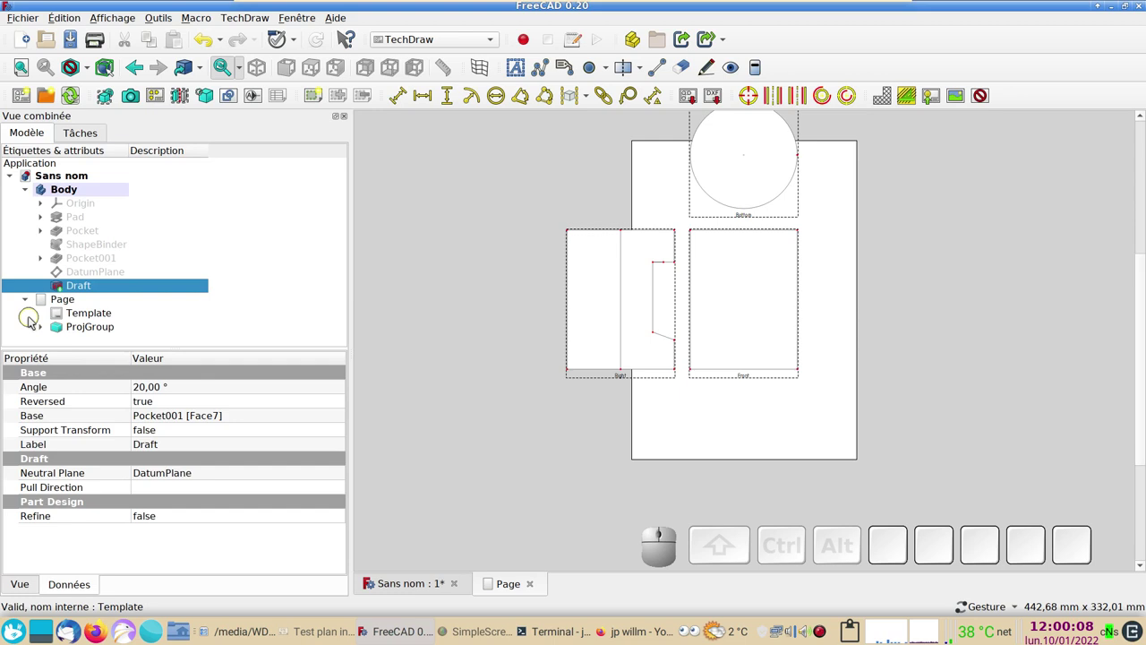
click(93, 330)
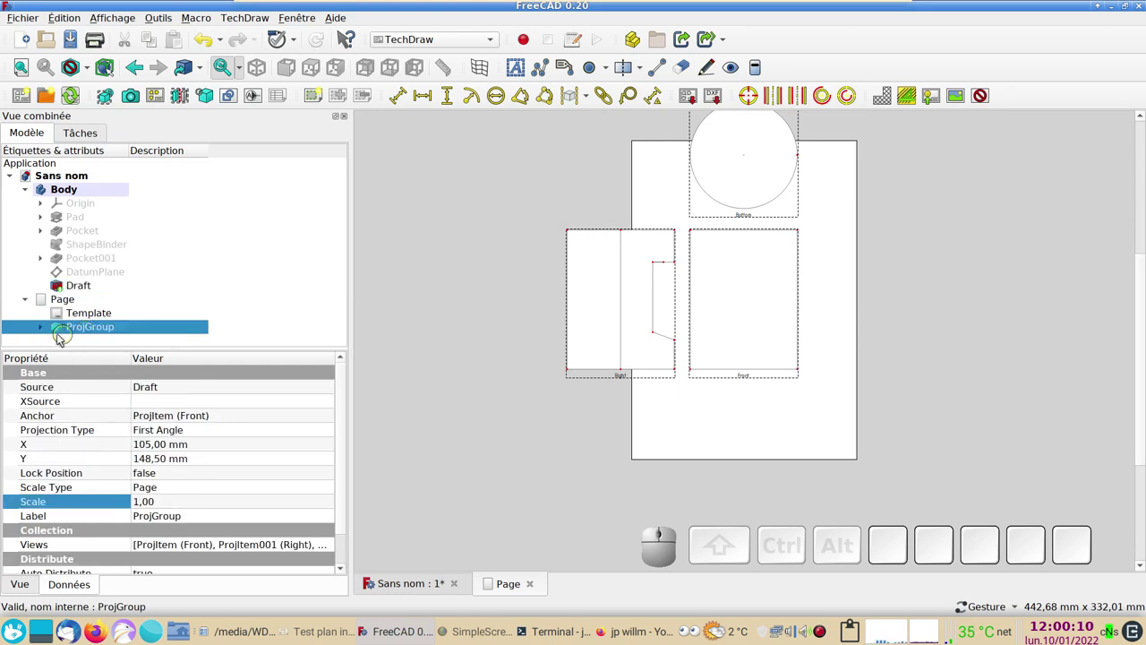
click(48, 329)
scroll(down, 3)
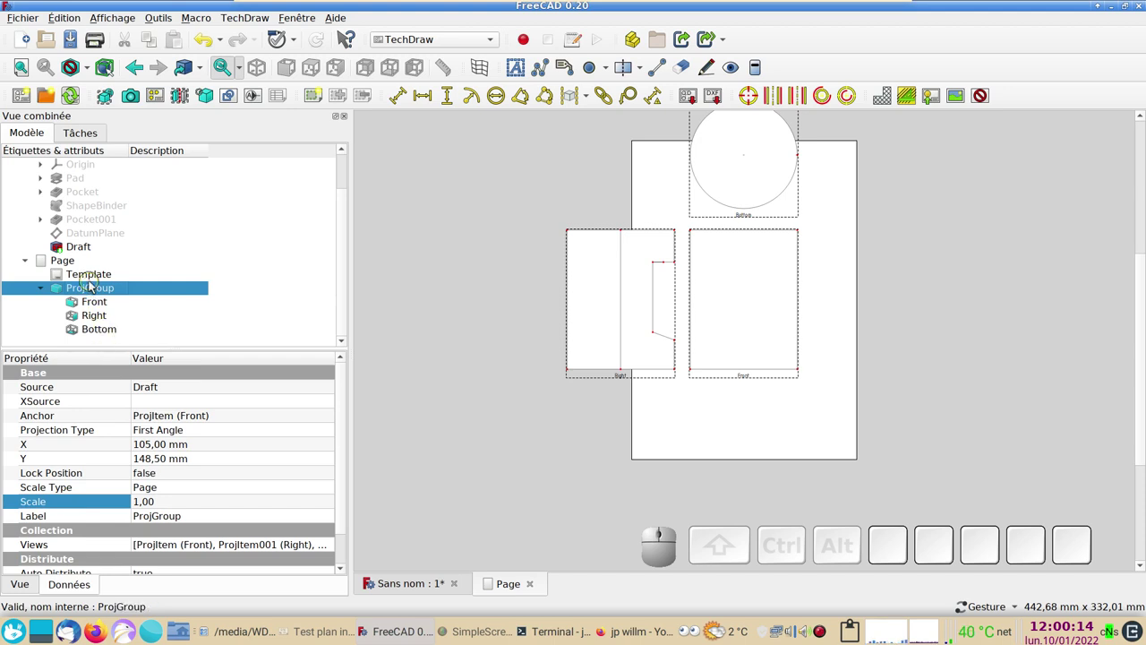
click(93, 289)
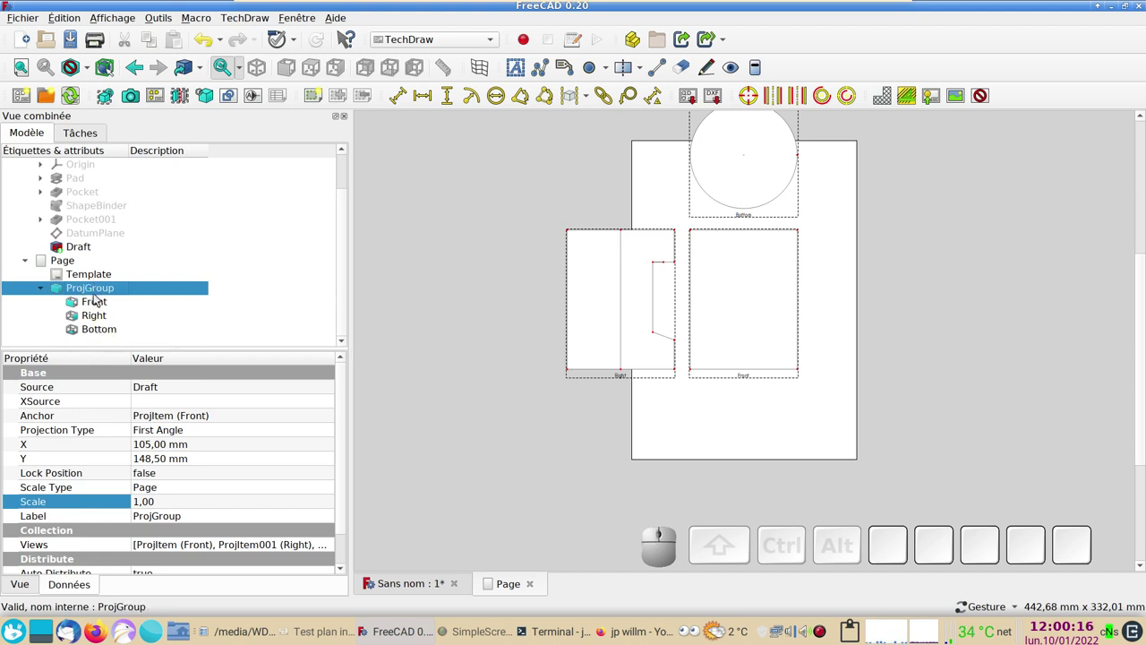
click(182, 503)
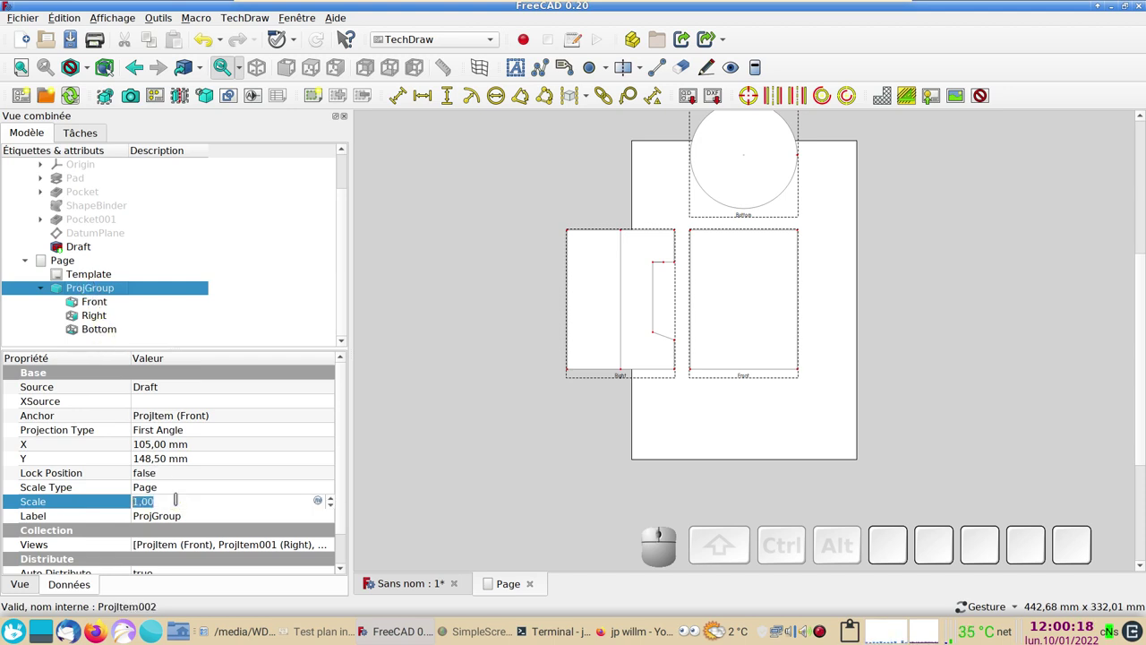
- Set the projection group scale to 0.50 and move the views lower and right on the sheet
scroll(down, 3)
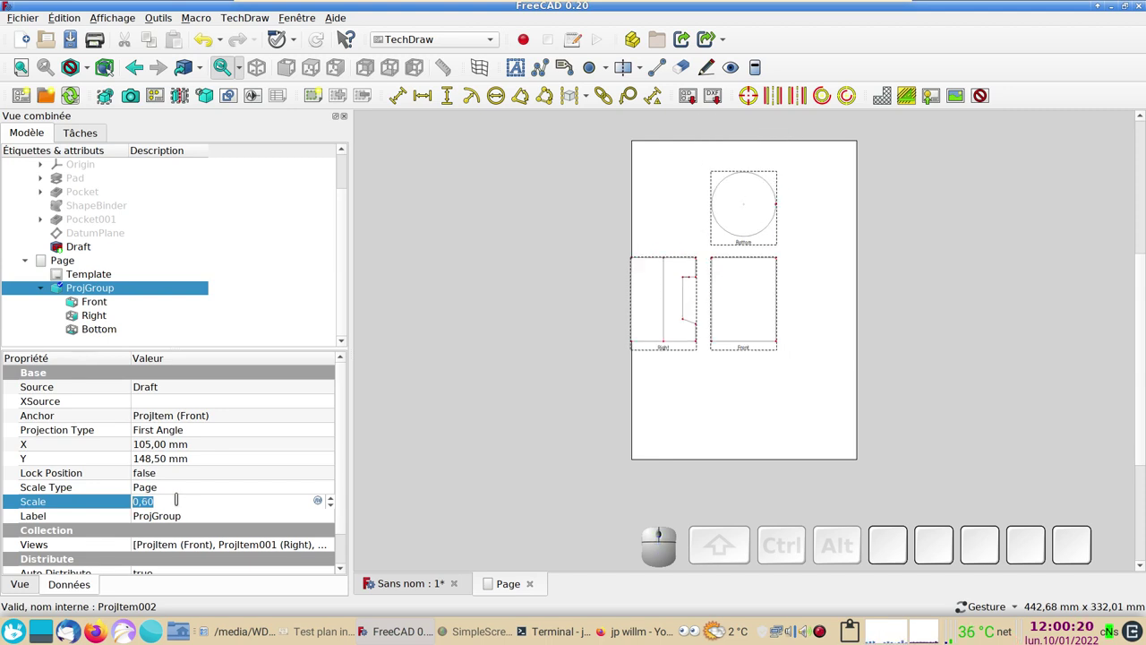
scroll(down, 3)
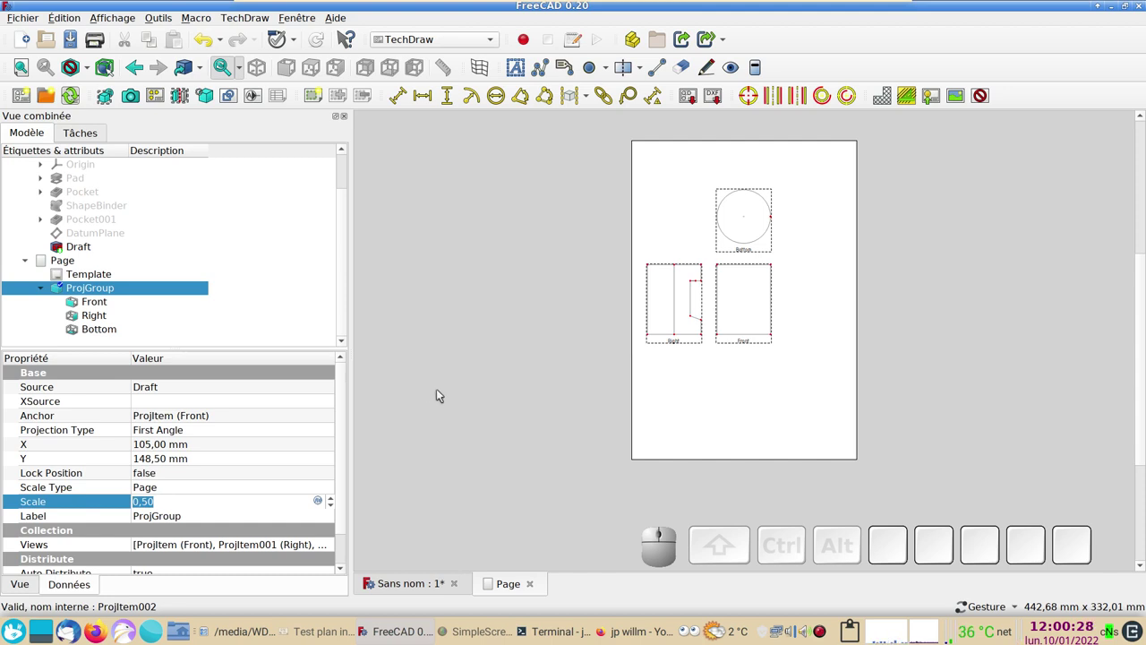
click(443, 393)
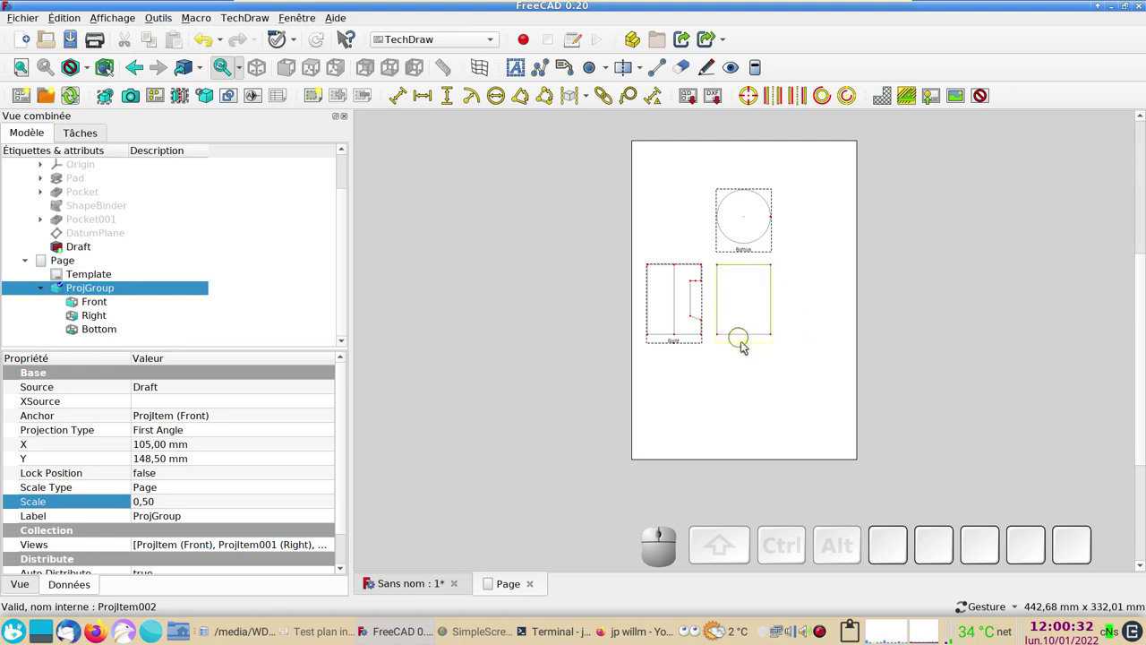
drag(748, 346, 800, 309)
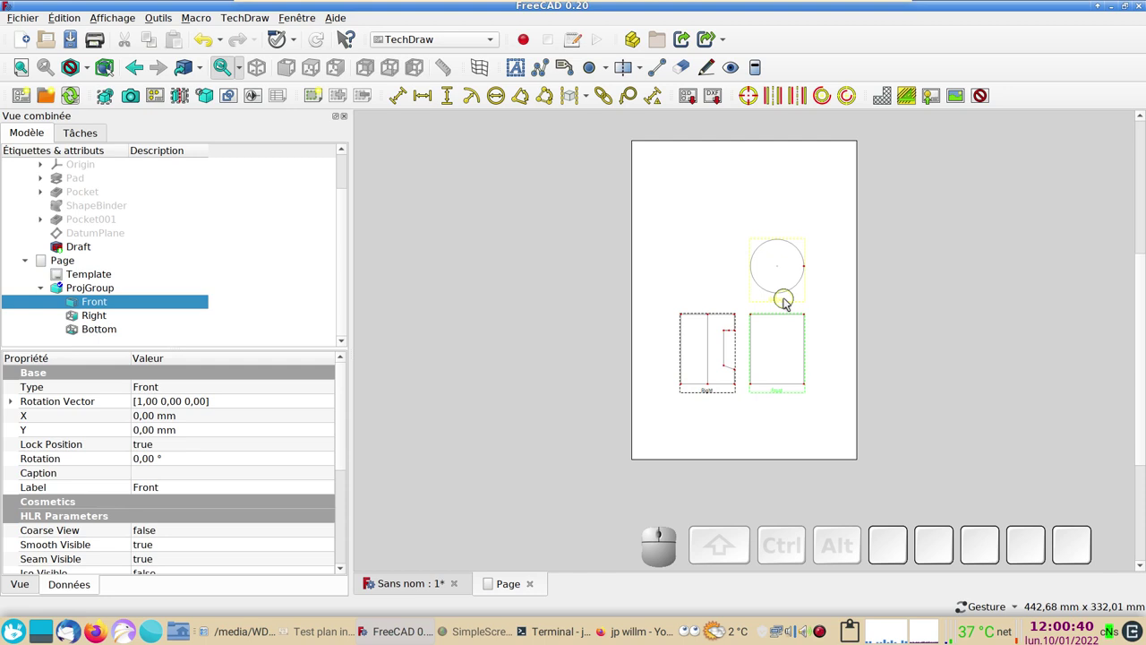
- Set Lock Position to true for the Right and Bottom views, then clear the selection
click(788, 300)
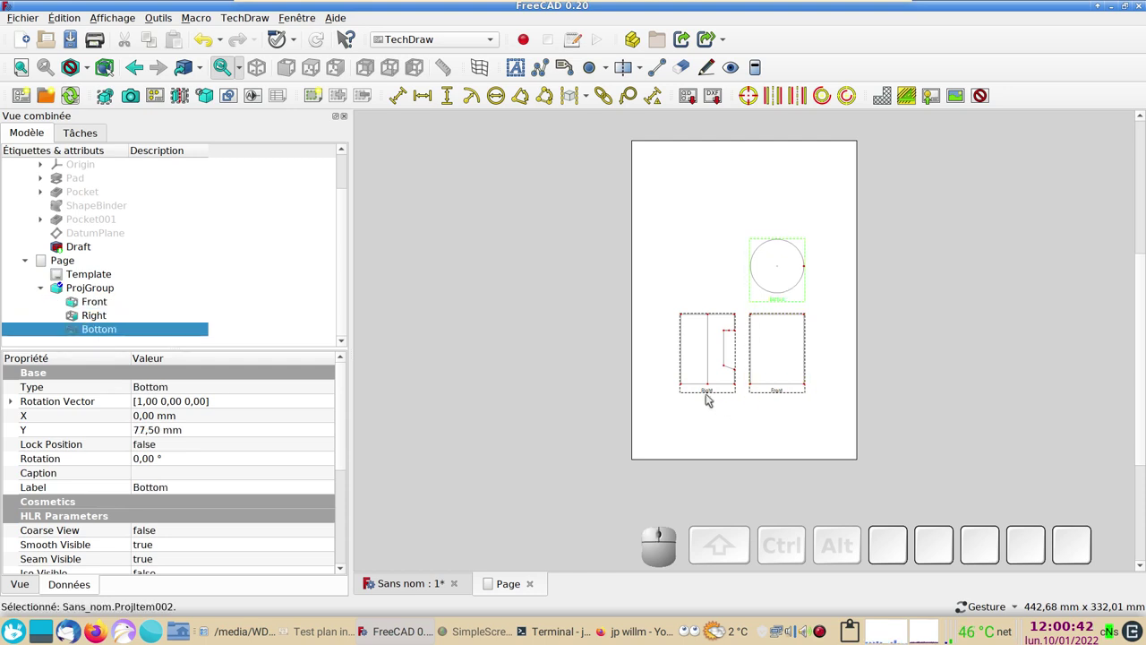
click(709, 392)
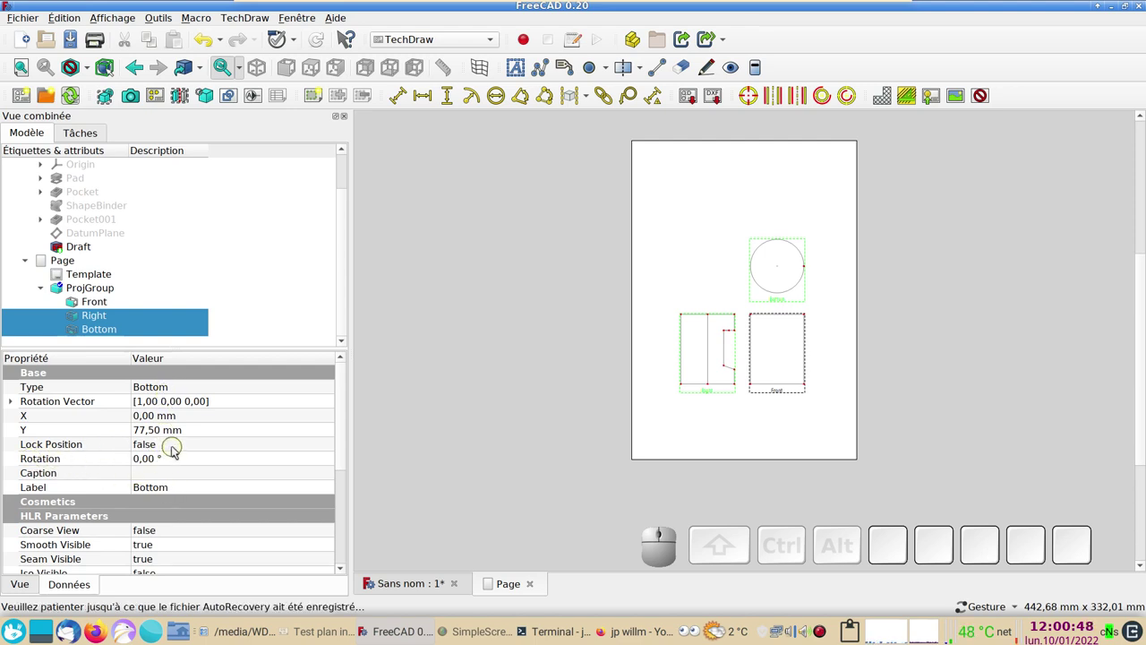
click(177, 448)
click(177, 446)
click(163, 462)
click(120, 320)
click(113, 329)
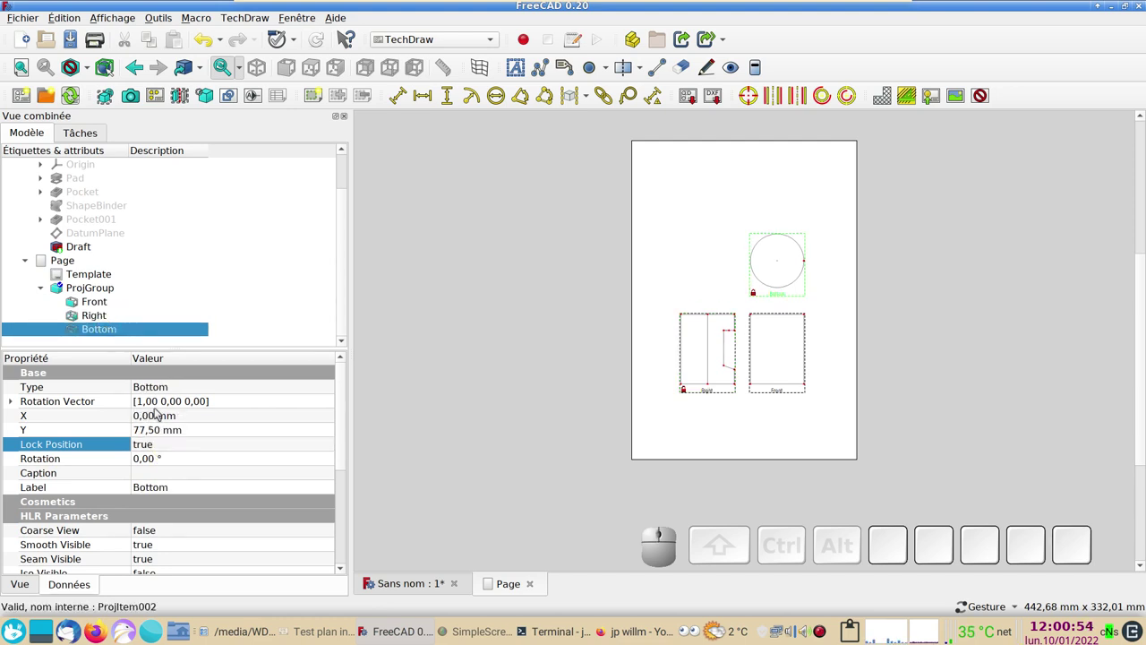
click(428, 402)
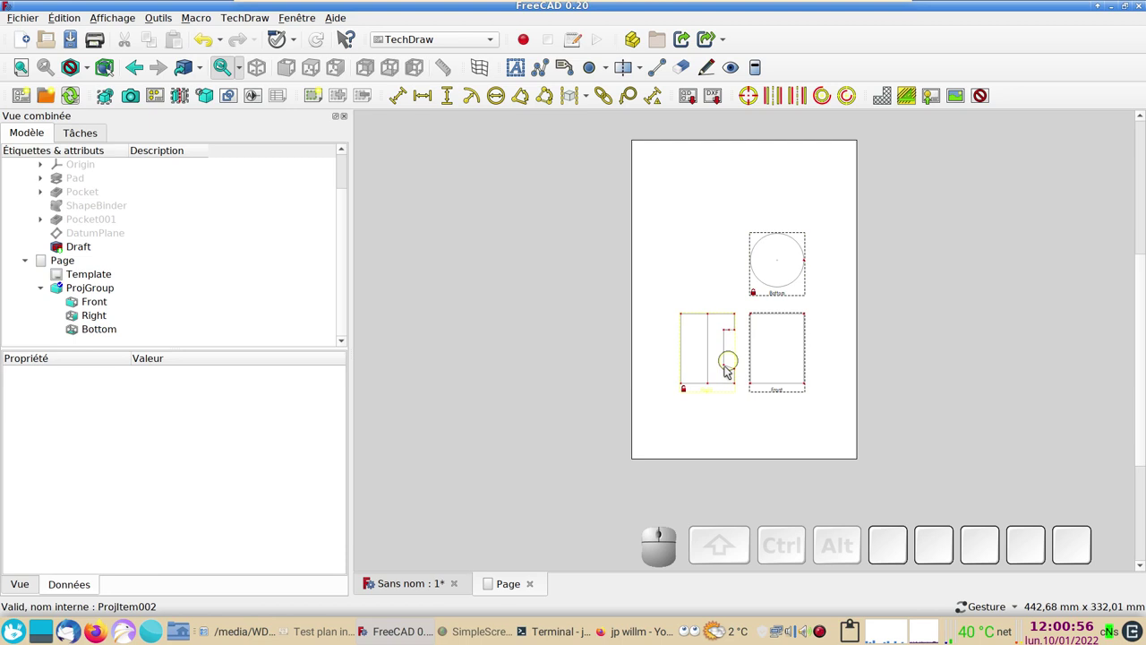
- Zoom and pan the page to centre the three views on screen
scroll(up, 3)
drag(711, 247, 703, 305)
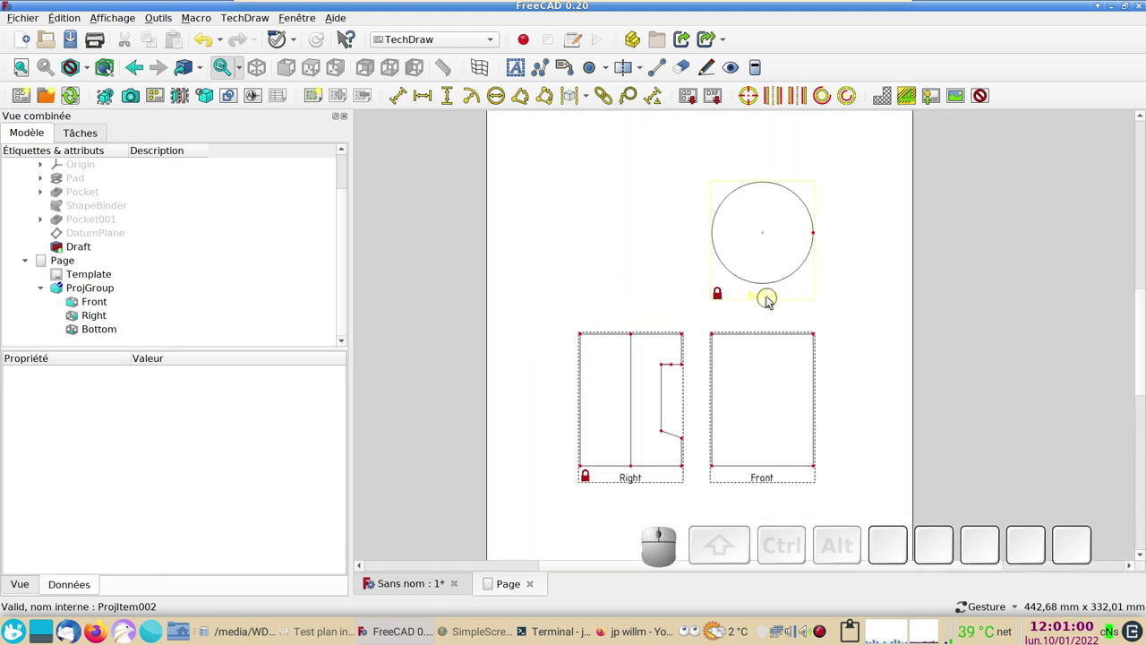
drag(772, 299, 623, 464)
drag(636, 483, 754, 490)
drag(767, 482, 947, 435)
scroll(down, 3)
scroll(up, 3)
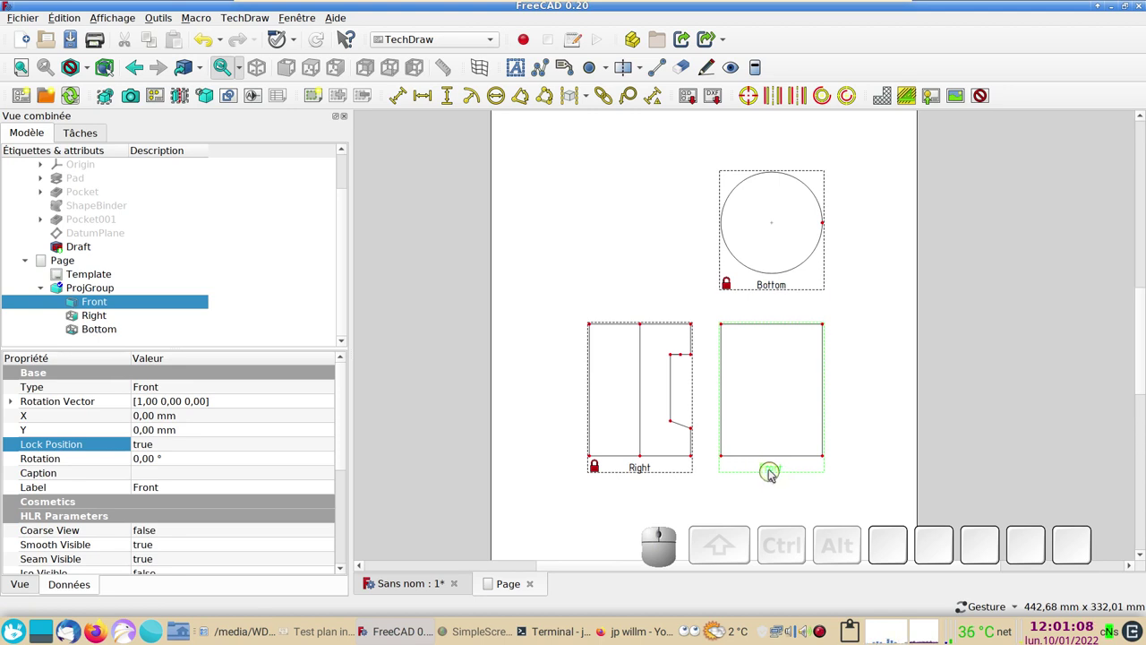
click(775, 469)
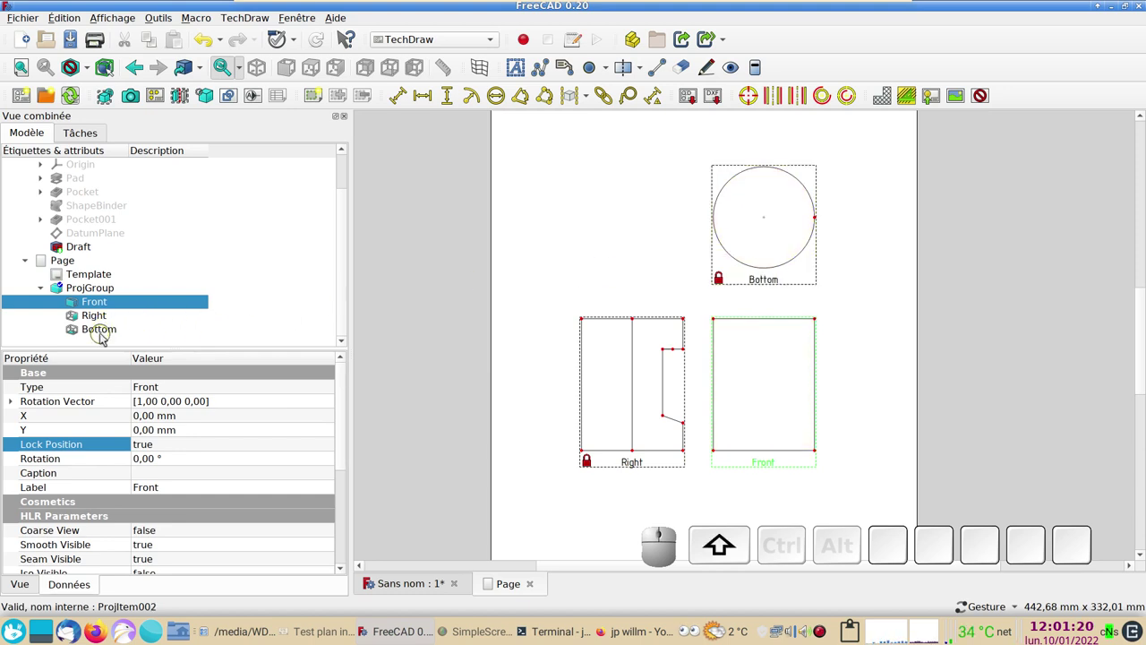
- Select Front, Right and Bottom together and scroll to their HLR Parameters
click(105, 330)
click(107, 318)
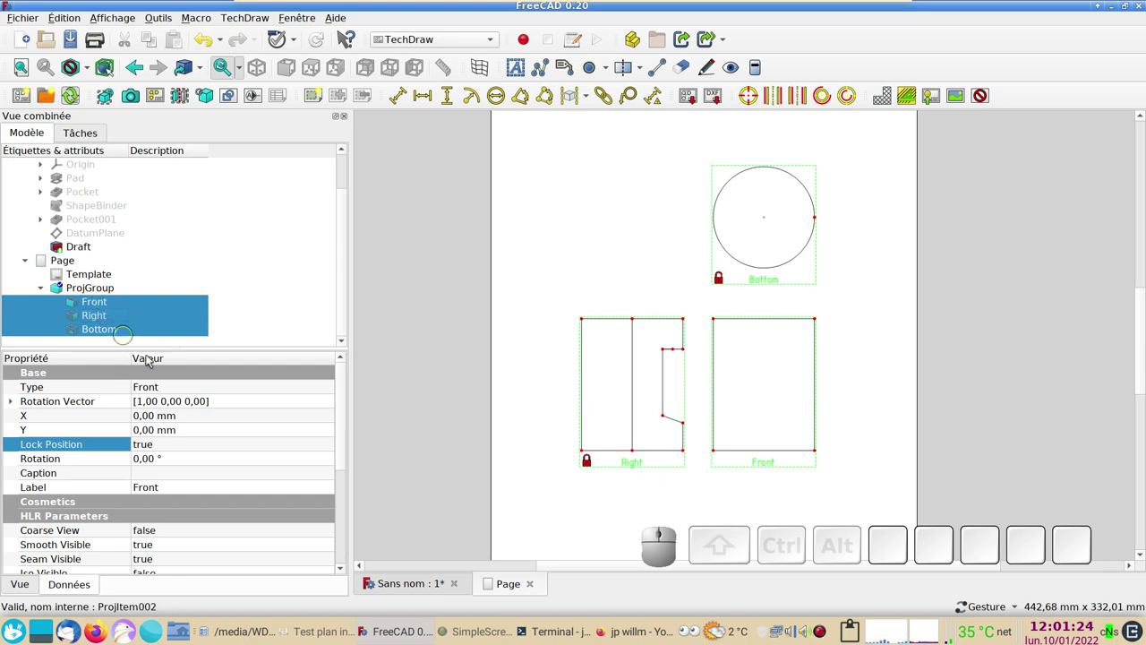
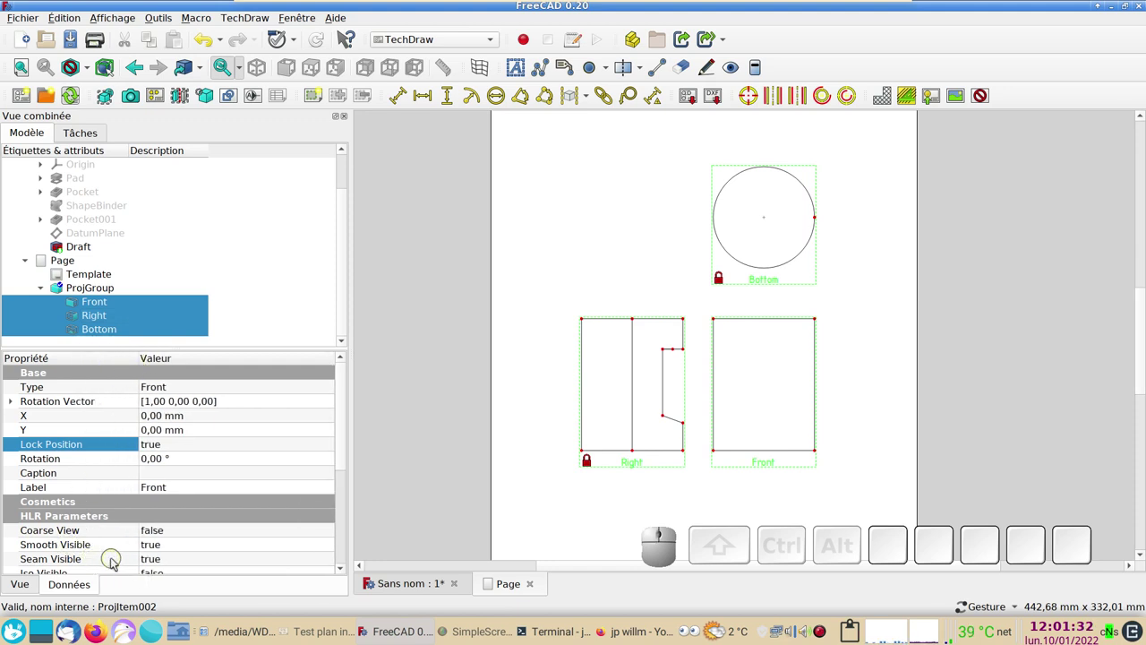
scroll(down, 3)
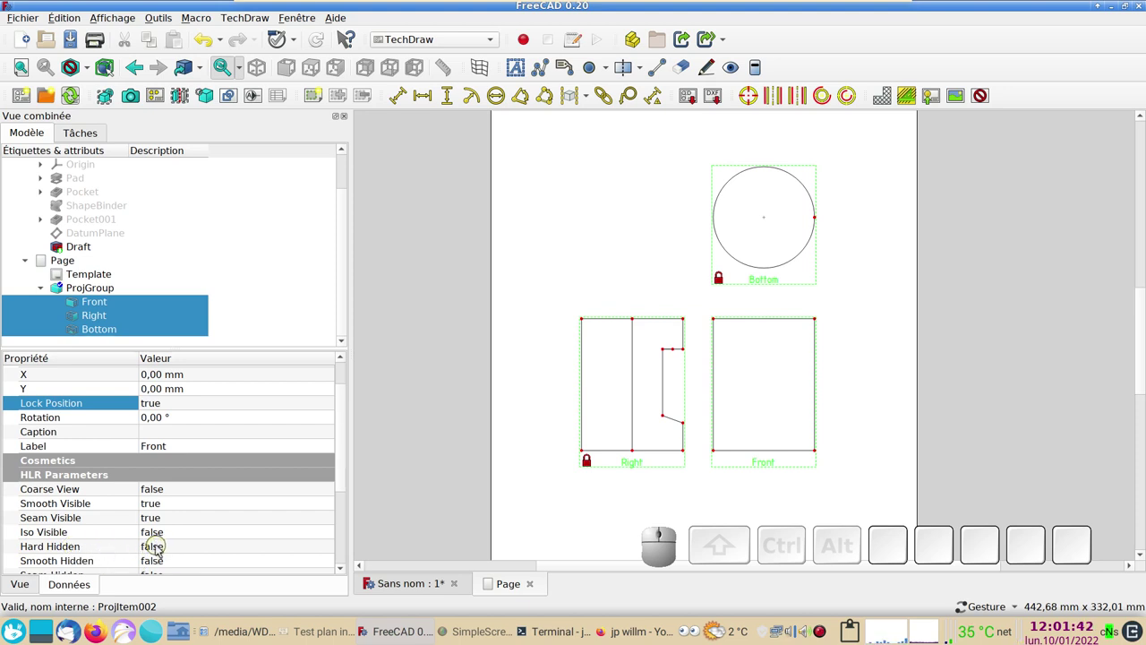
- Set Hard Hidden to true for the three selected views and redraw the page
click(162, 548)
click(162, 547)
click(162, 561)
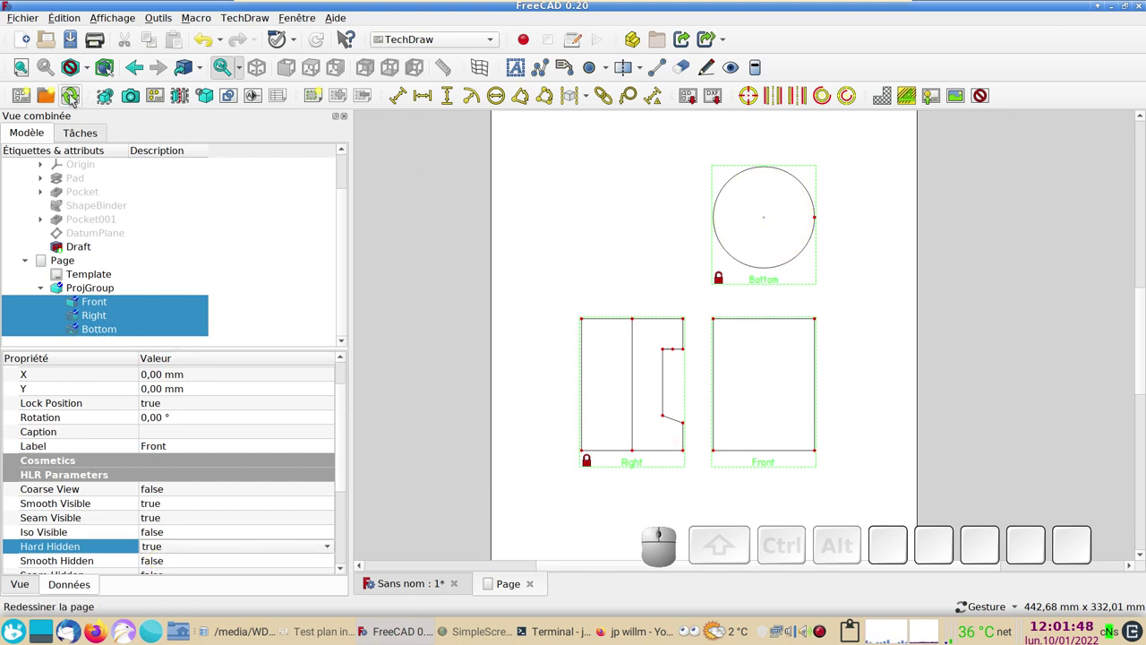
click(76, 98)
scroll(up, 3)
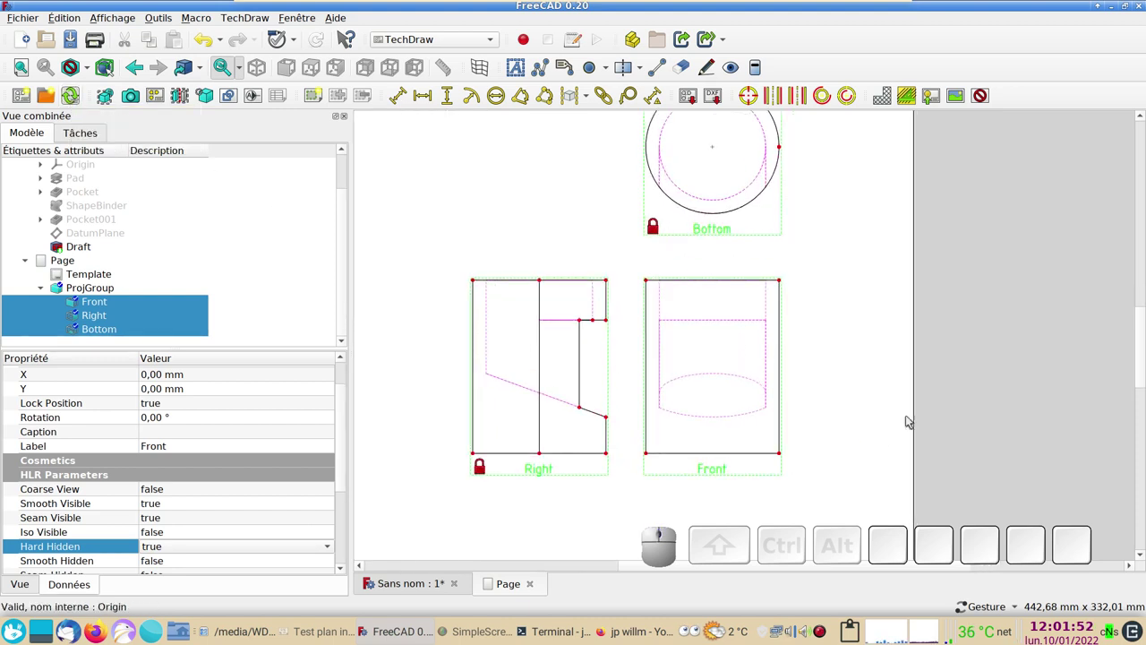
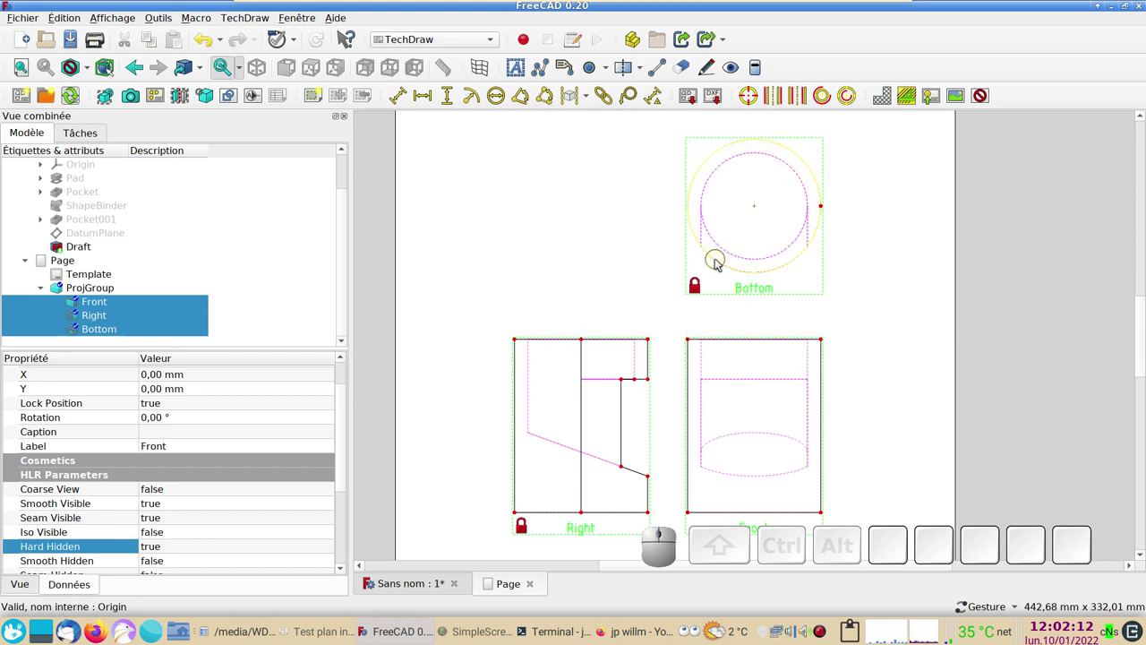
- Dimension the bottom view's outer circle with a Ø100,00 diameter placed outside the circle
click(721, 263)
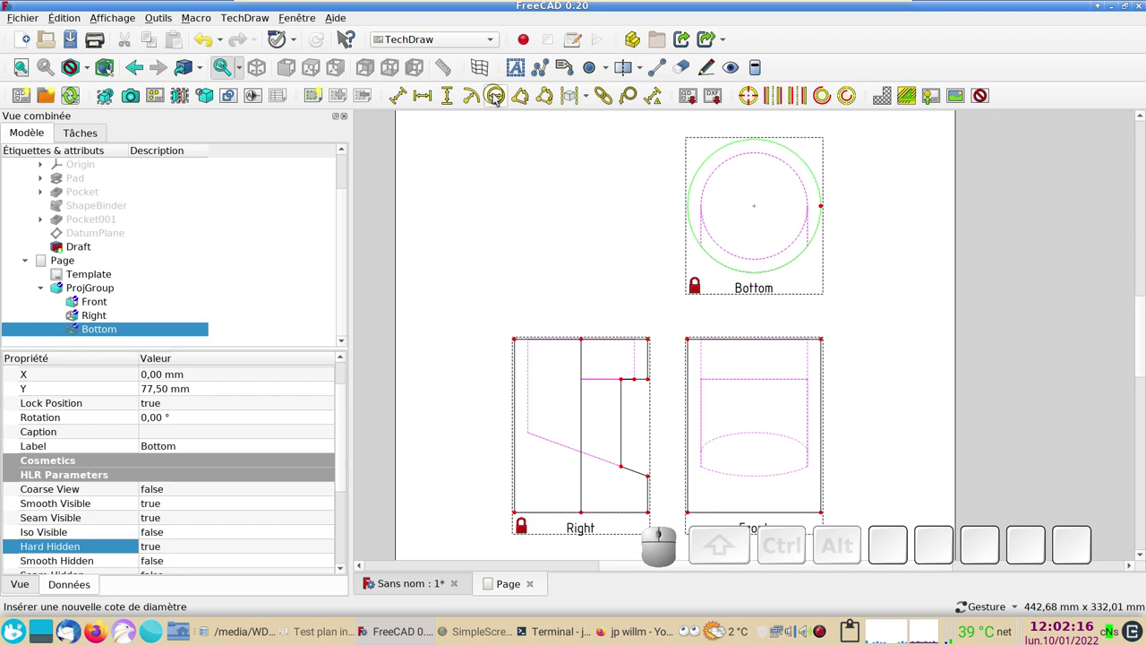
click(499, 98)
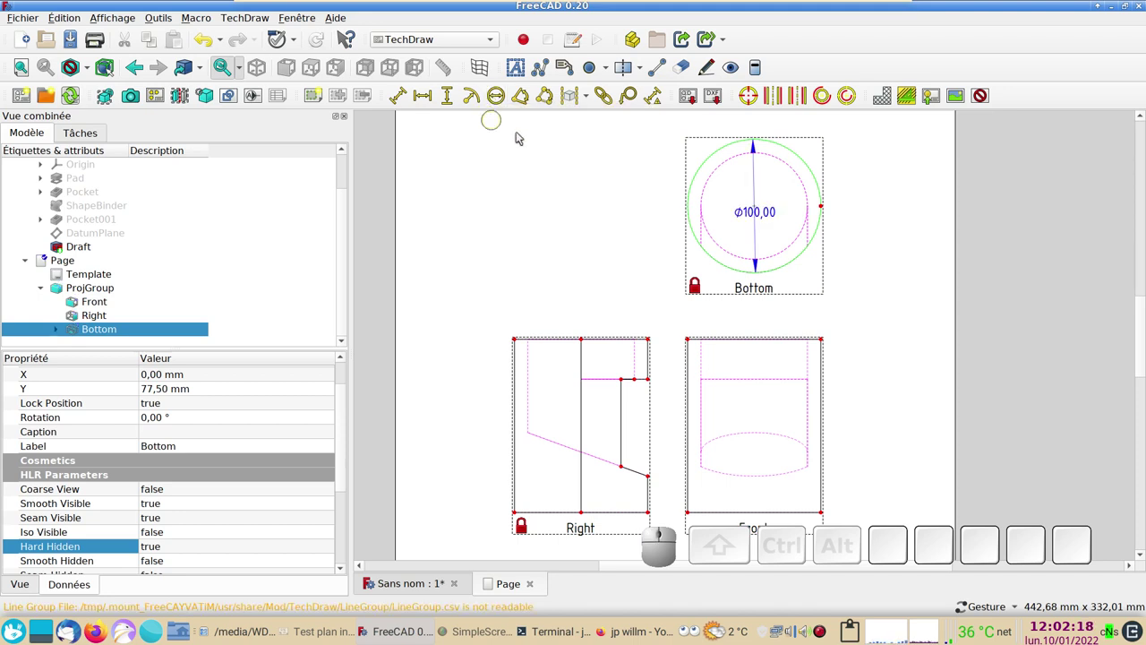
drag(748, 214, 575, 249)
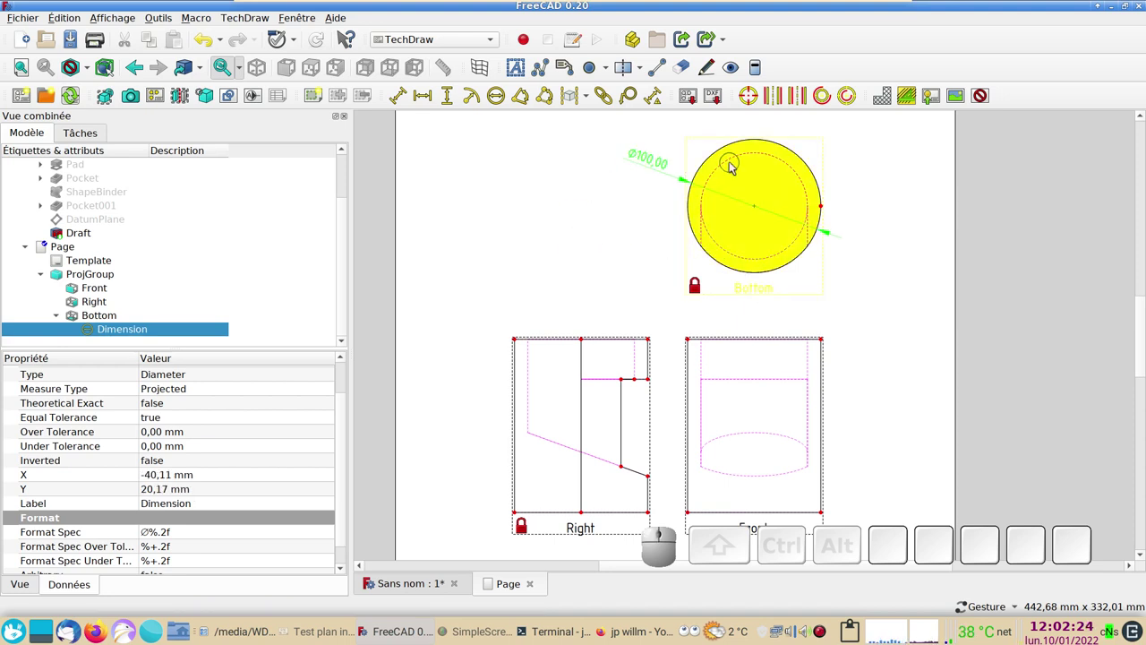
- Add an R40,00 radius dimension to the bottom view's inner hidden circle
click(733, 163)
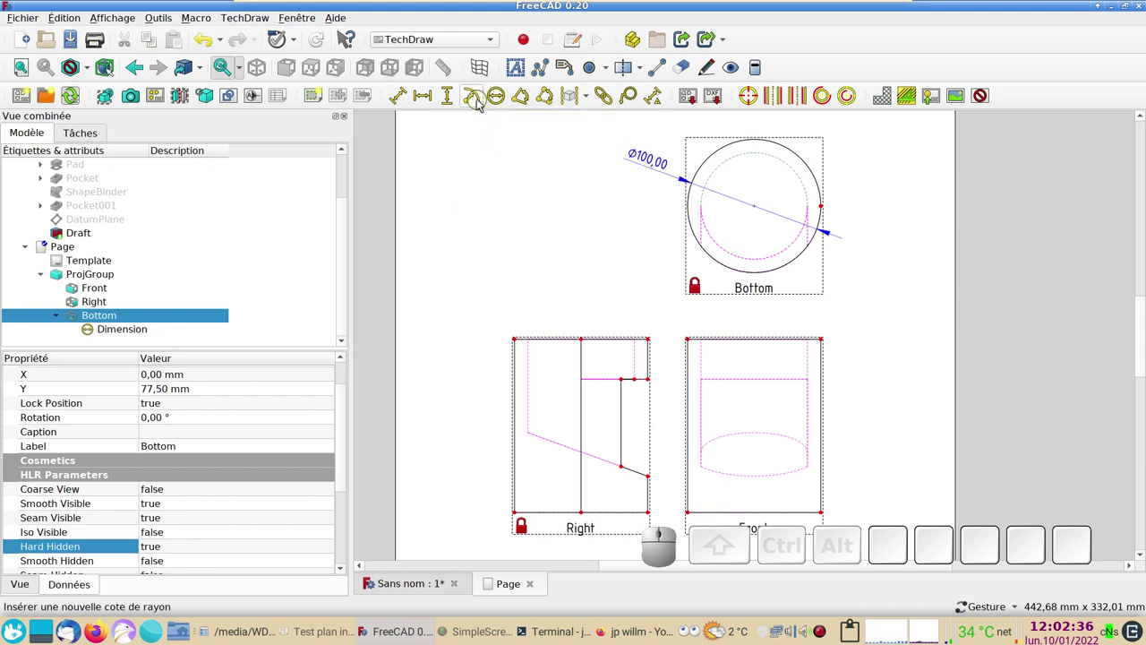
click(480, 102)
drag(744, 209, 555, 288)
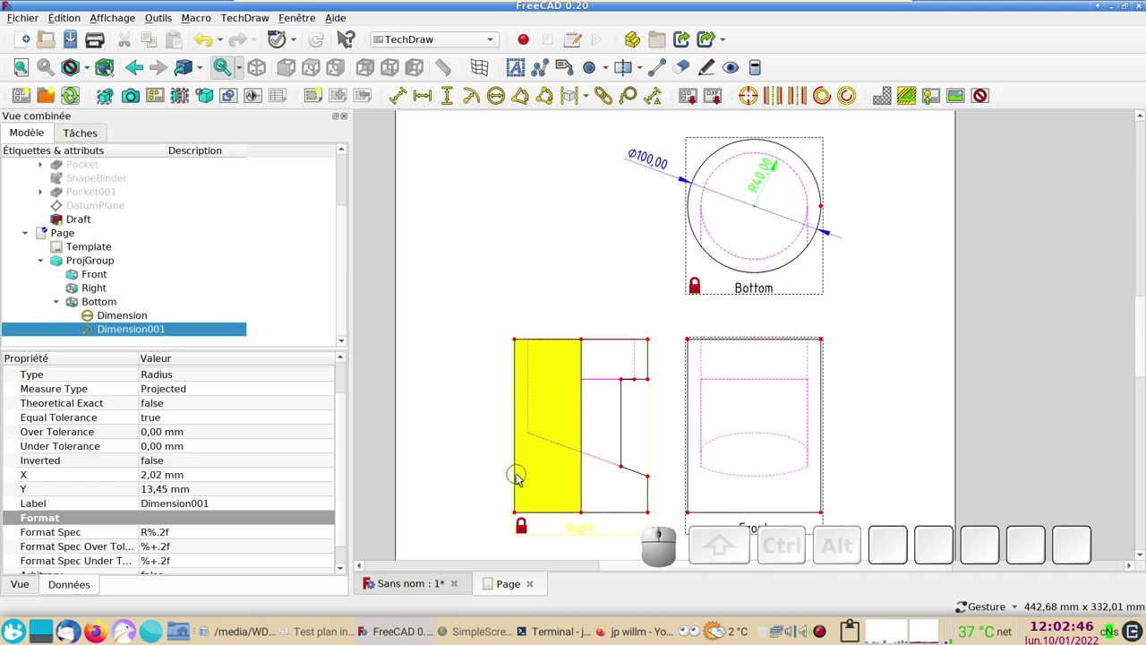
click(520, 478)
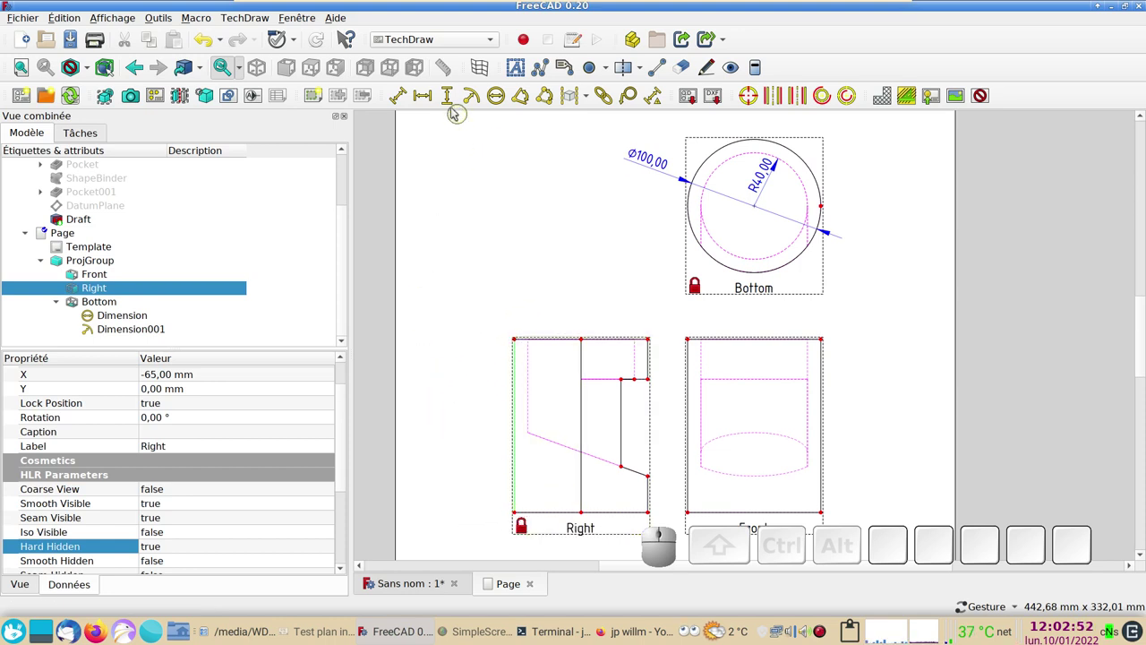
- Add 130,00 and 70,00 vertical dimensions beside the right view
click(452, 94)
drag(517, 435, 506, 400)
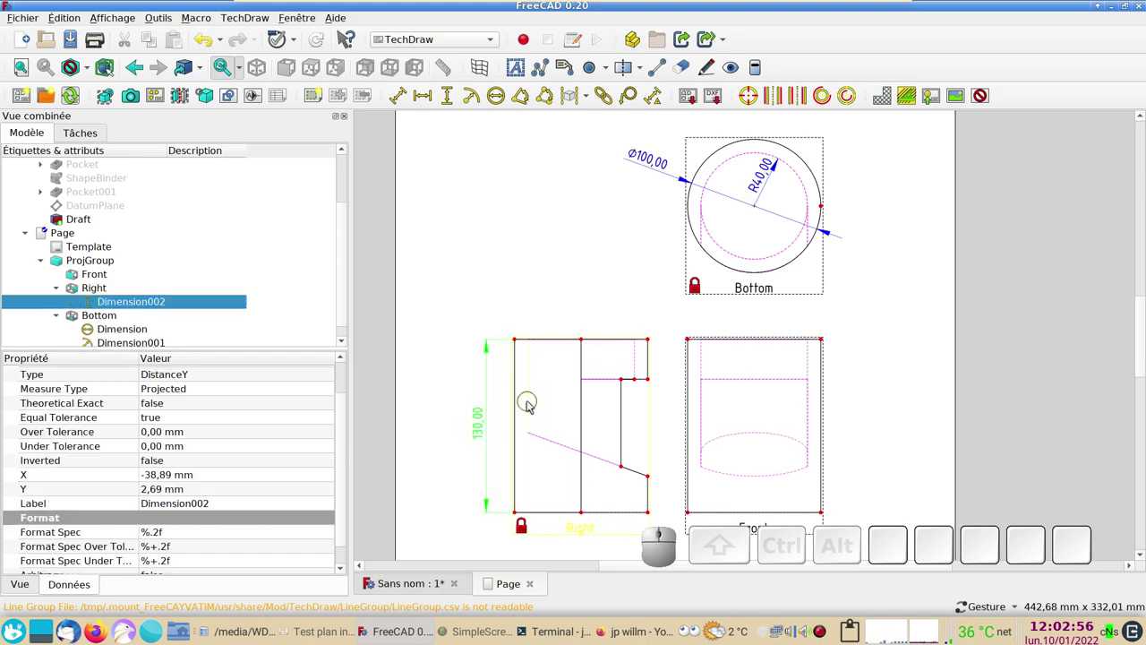
click(532, 403)
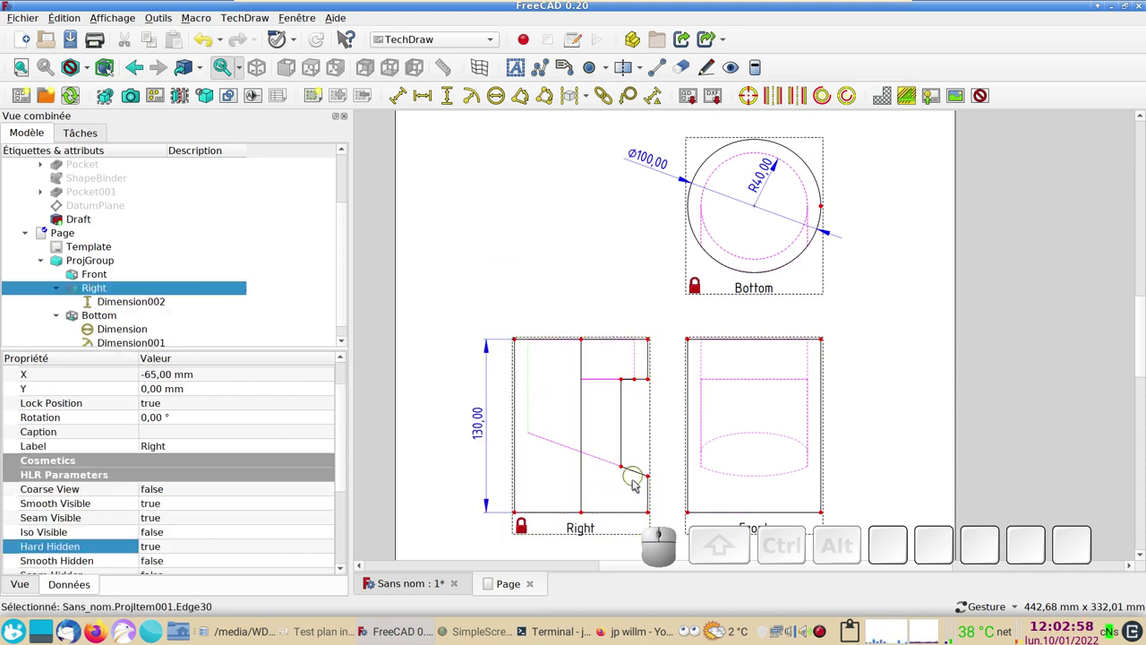
click(448, 98)
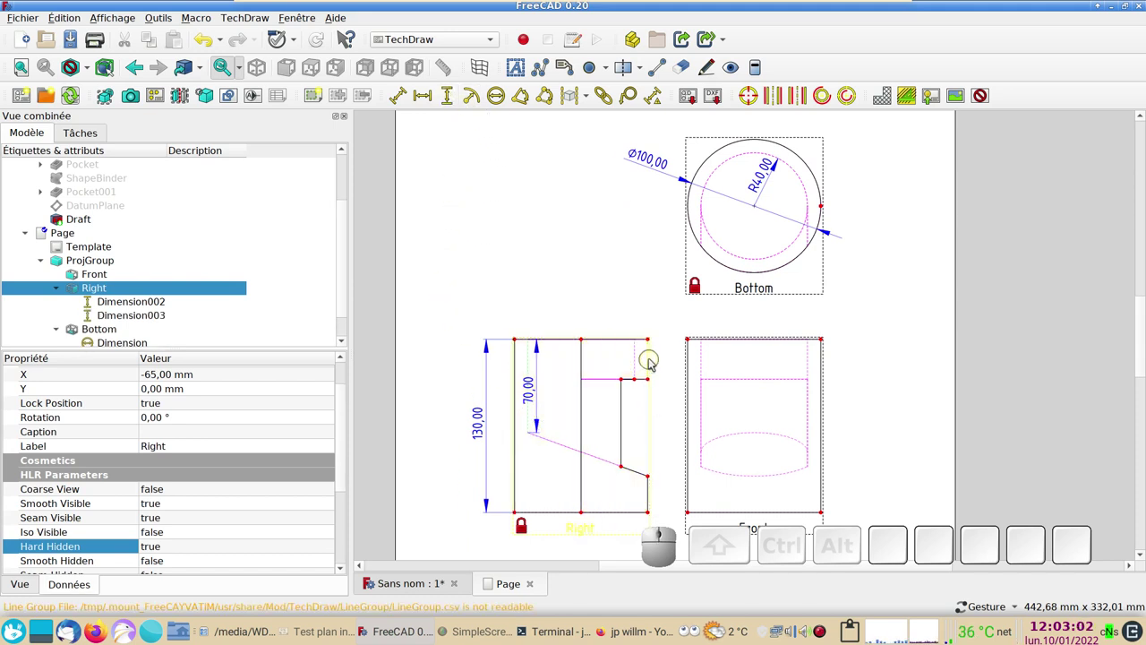
- Add the 30,00 vertical dimension and place it beside the right view
click(655, 362)
click(456, 105)
drag(655, 362, 633, 473)
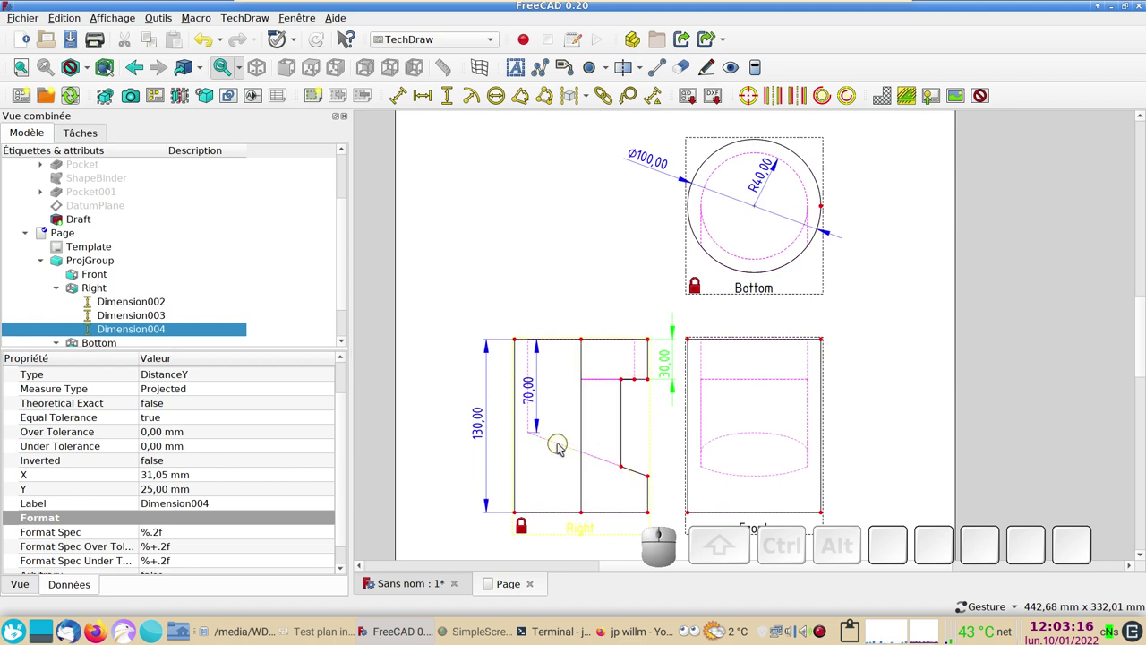
click(564, 447)
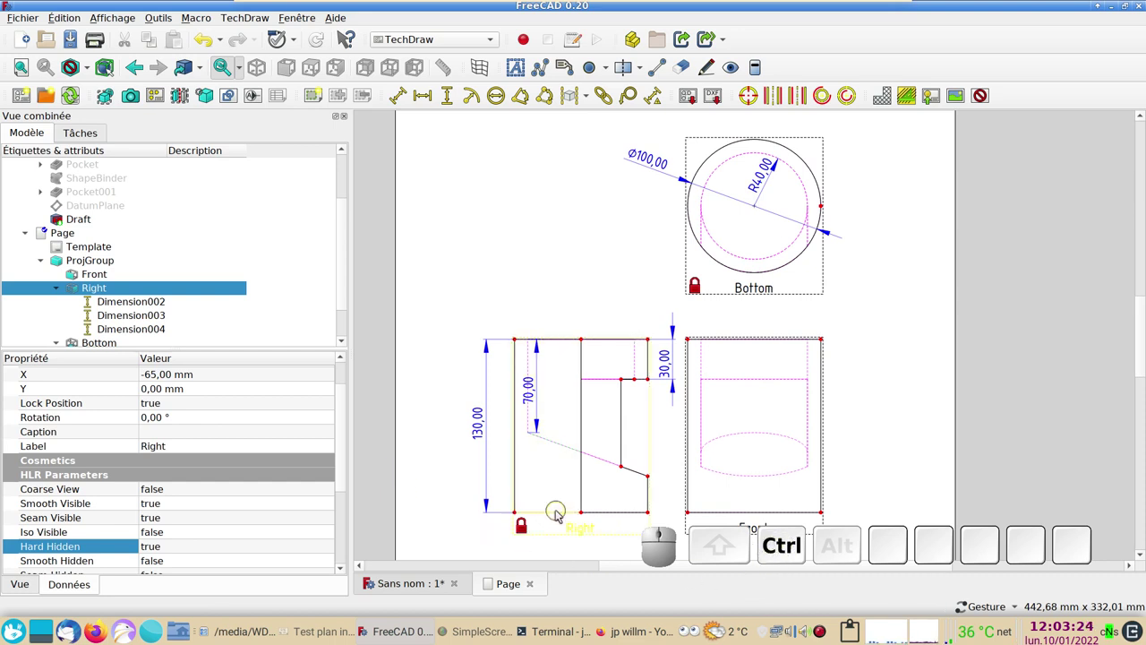
- Add a 20,00° angle dimension between the right view's sloped hidden edge and its neighbour
click(561, 512)
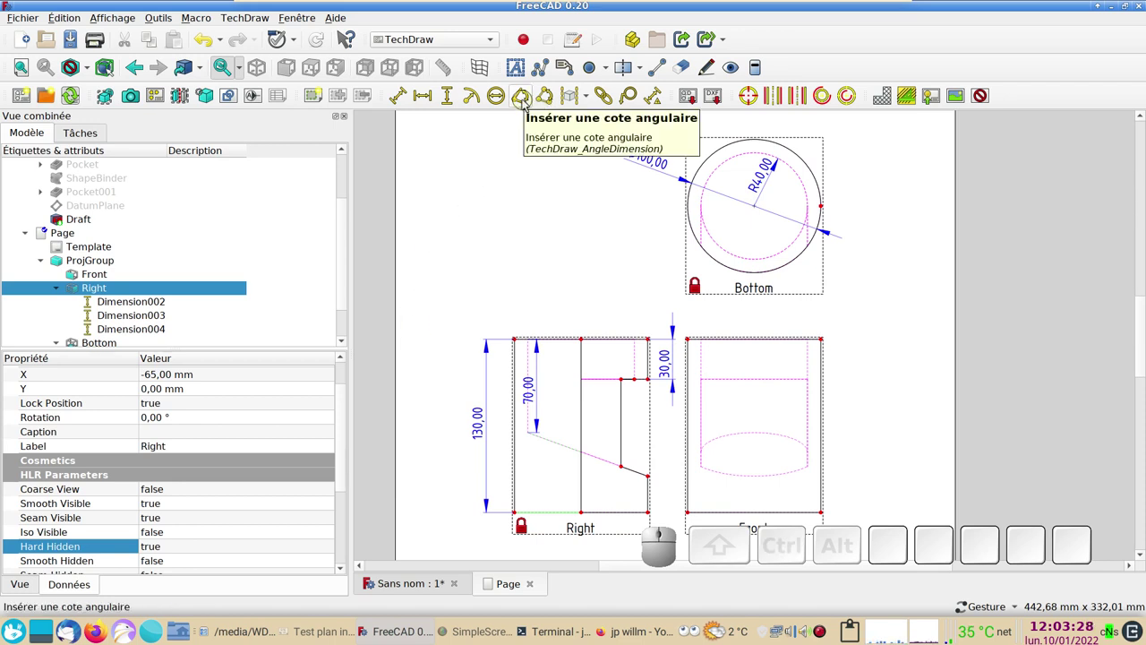
click(528, 103)
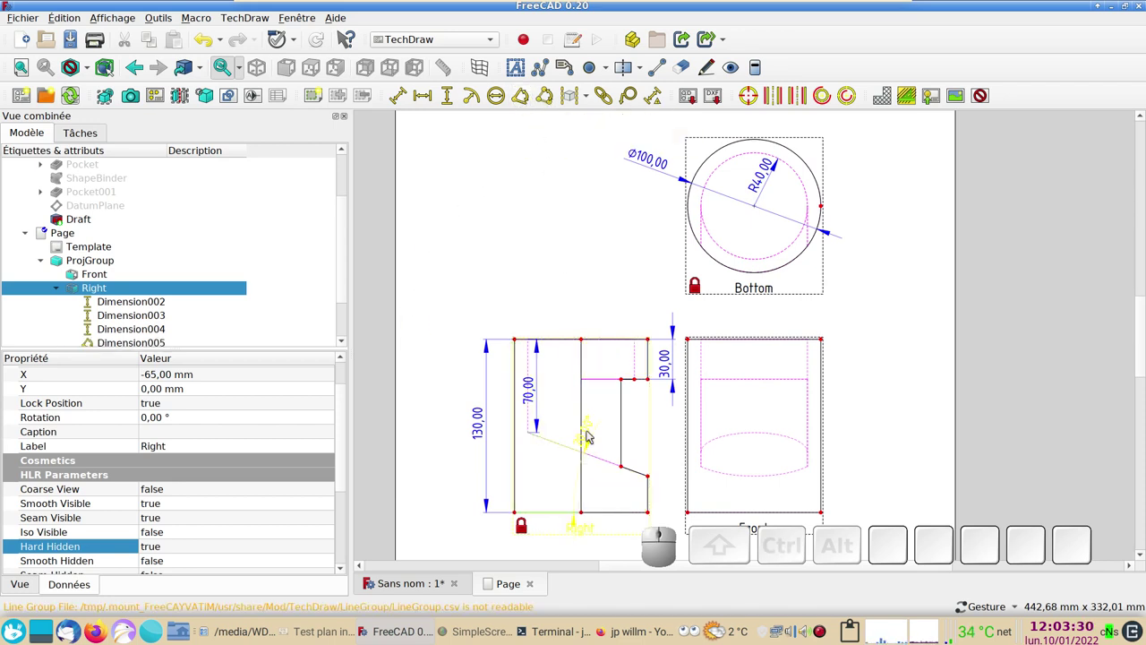
drag(593, 434, 731, 453)
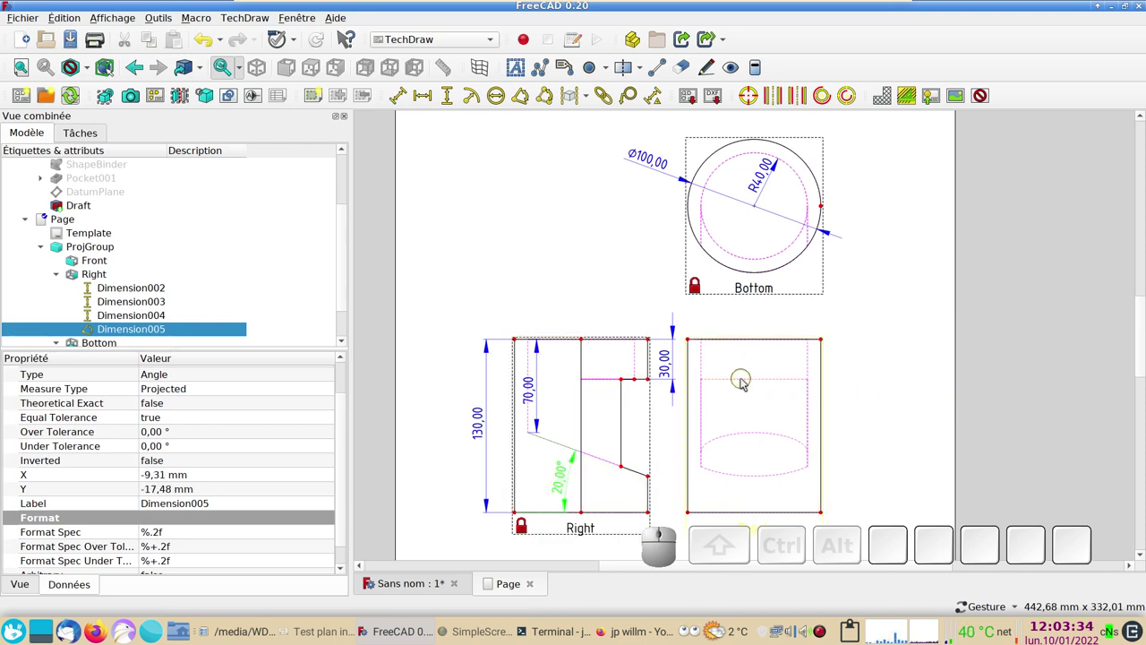
click(899, 376)
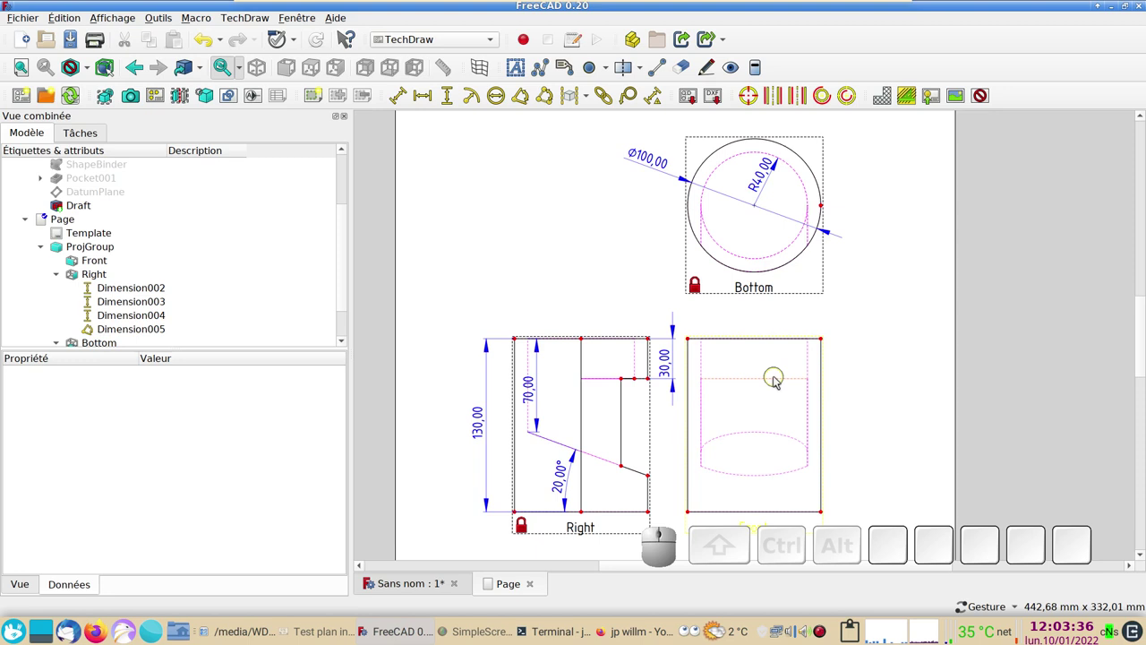
- Add an 80,00 horizontal width dimension to the front view's hidden edge
click(780, 379)
click(432, 100)
scroll(down, 3)
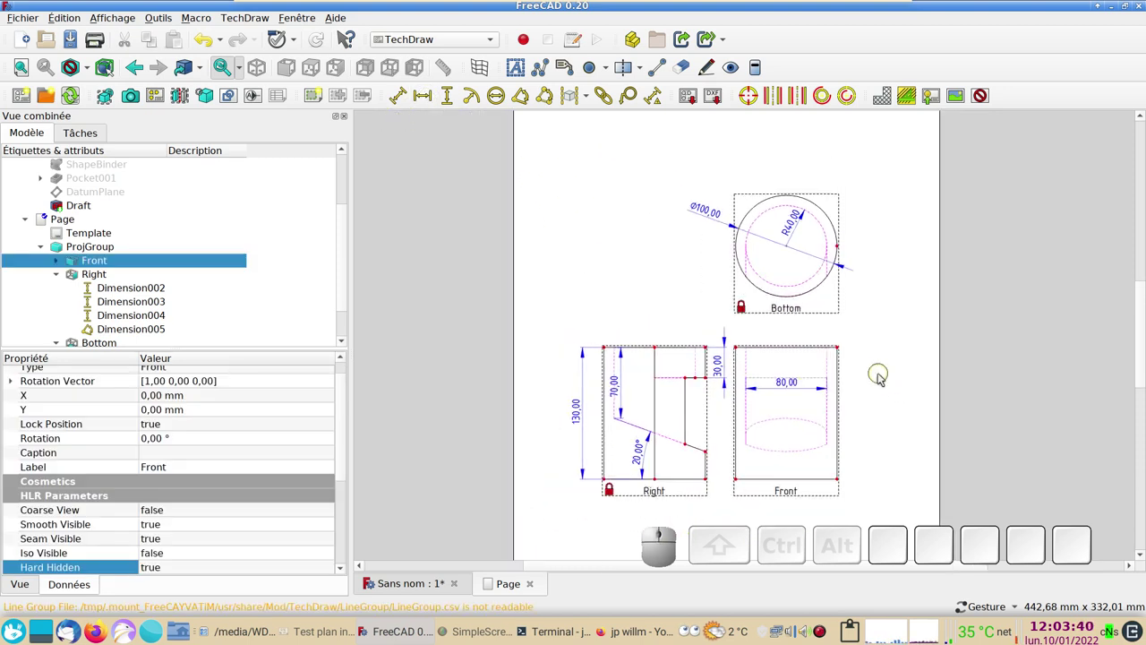
scroll(down, 3)
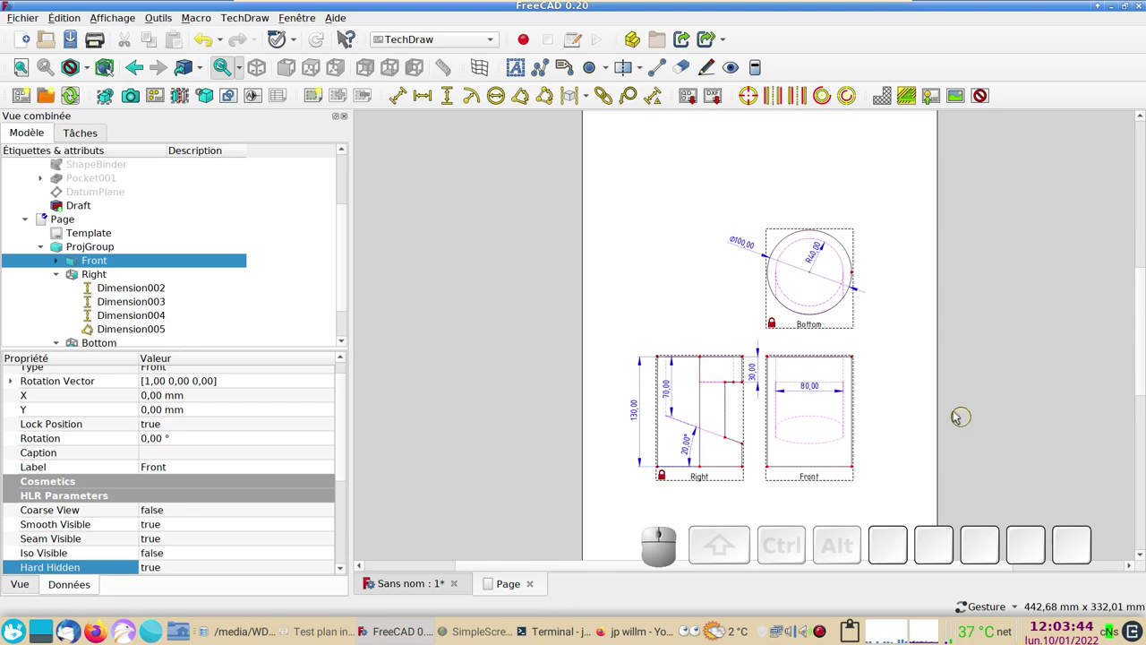
scroll(up, 3)
- Return to the 'Sans nom' 3D model, switch to Part Design and fit all
click(412, 587)
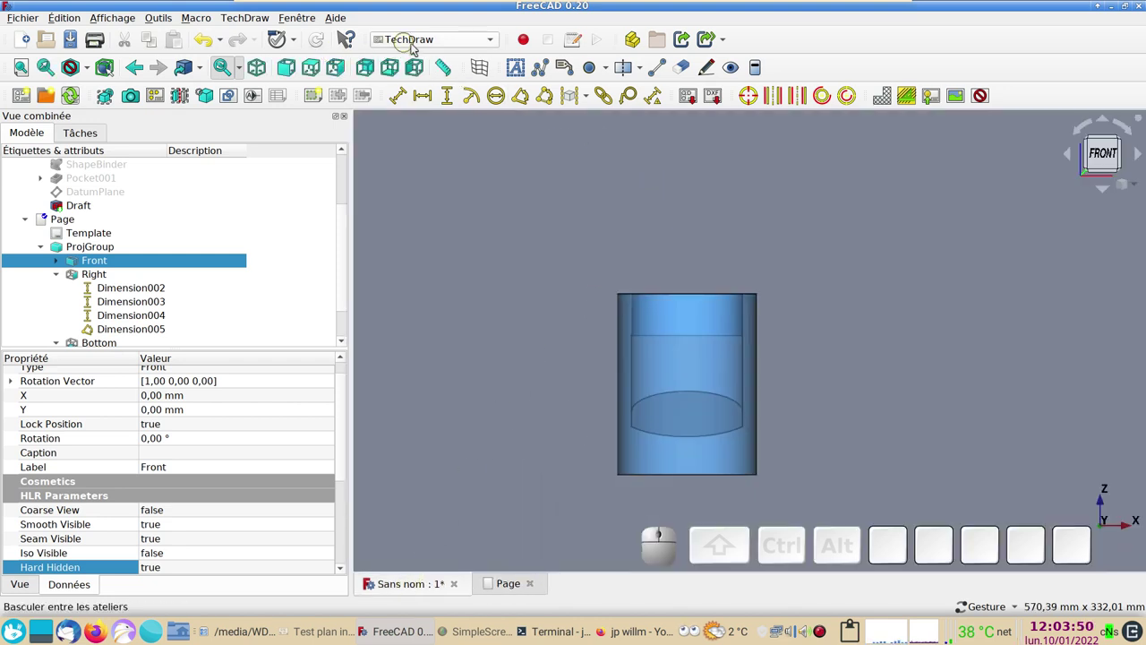
click(459, 45)
click(461, 241)
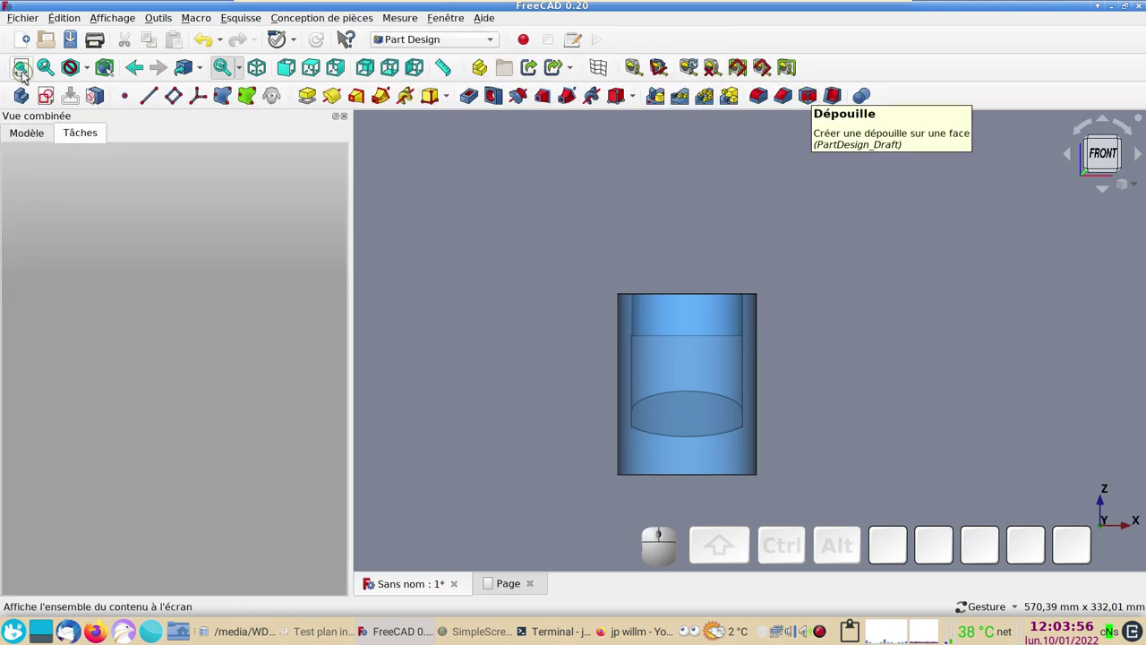
click(33, 131)
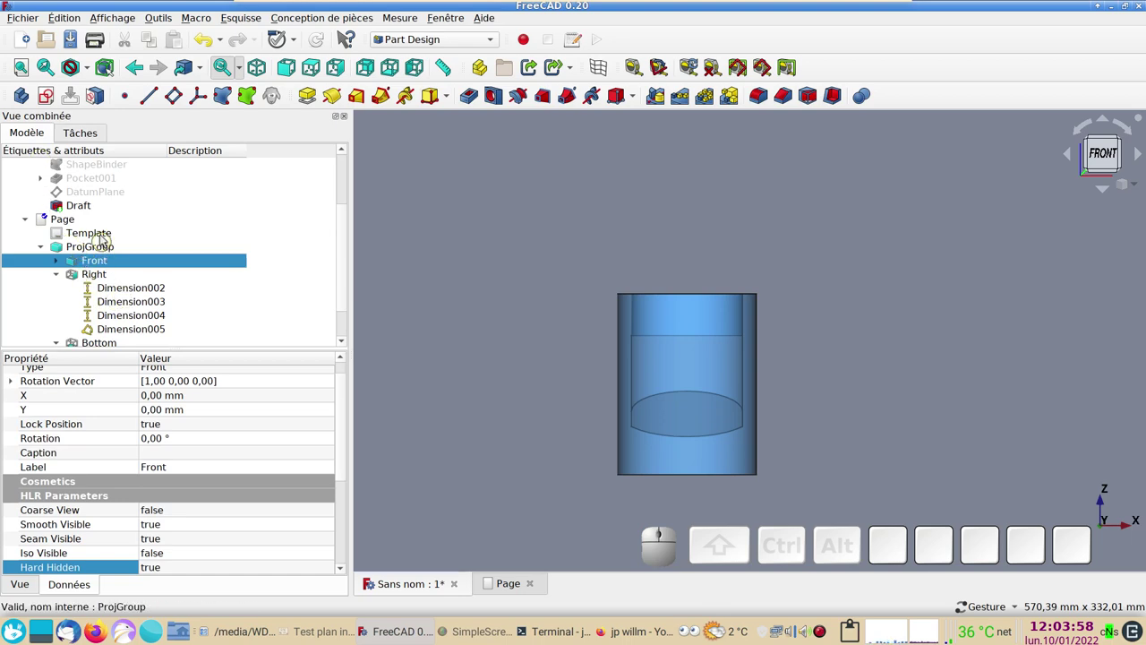